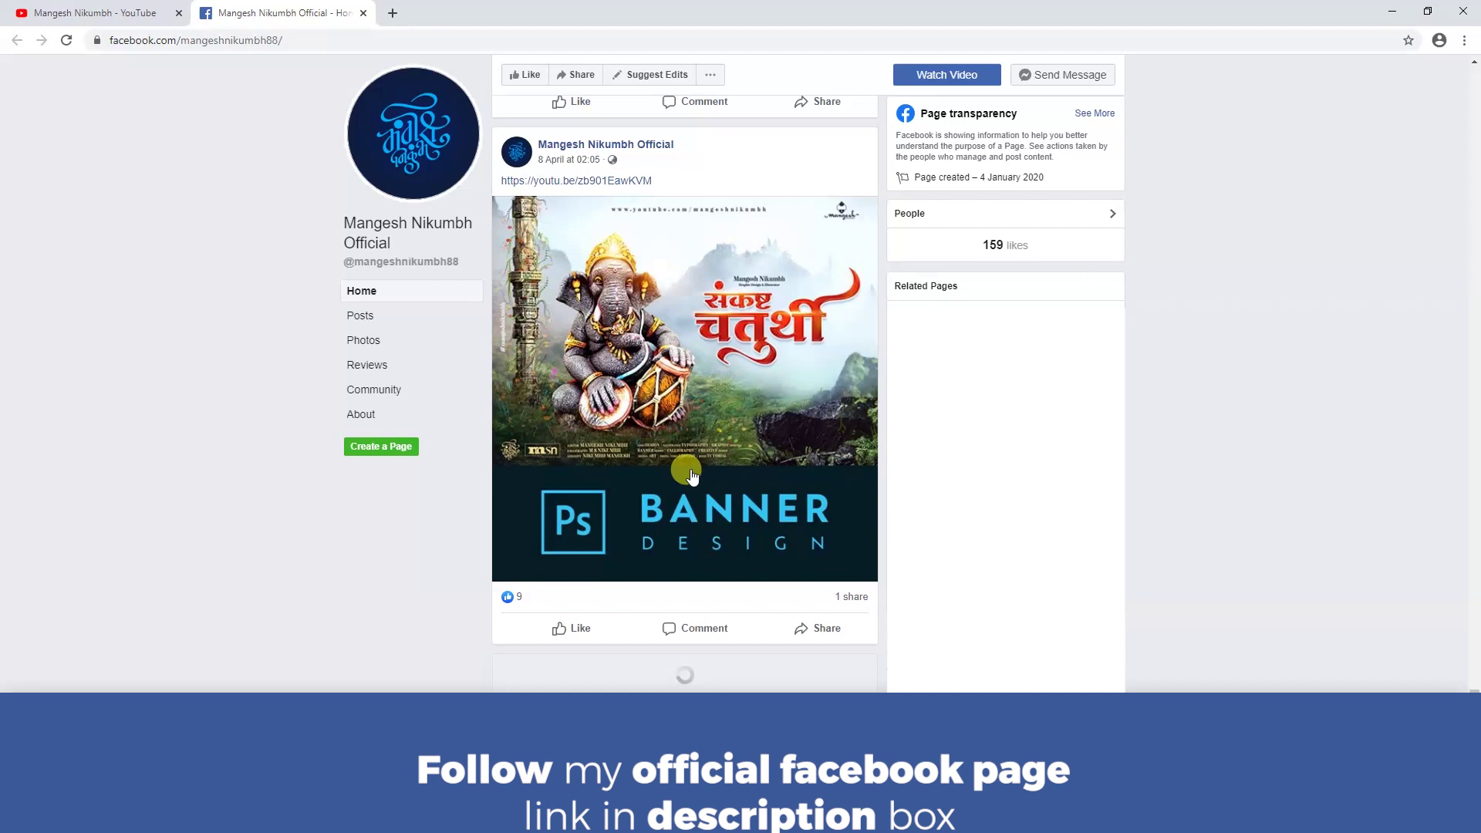
Remove the first batch of finished-poster layers (title text, pedestal) from the Layers panel.
left_click(741, 356)
scroll("down", 3)
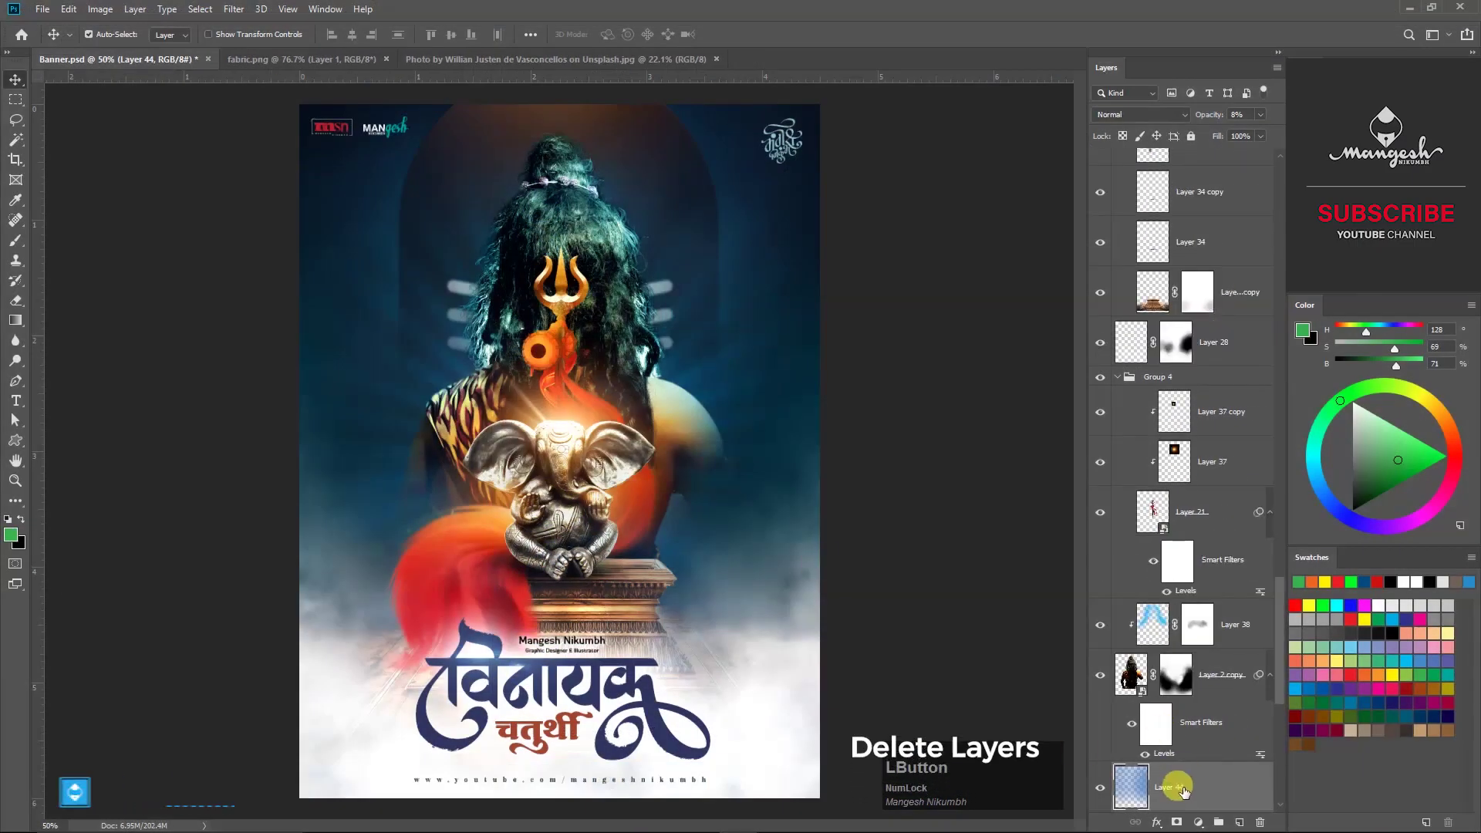
left_click(784, 151)
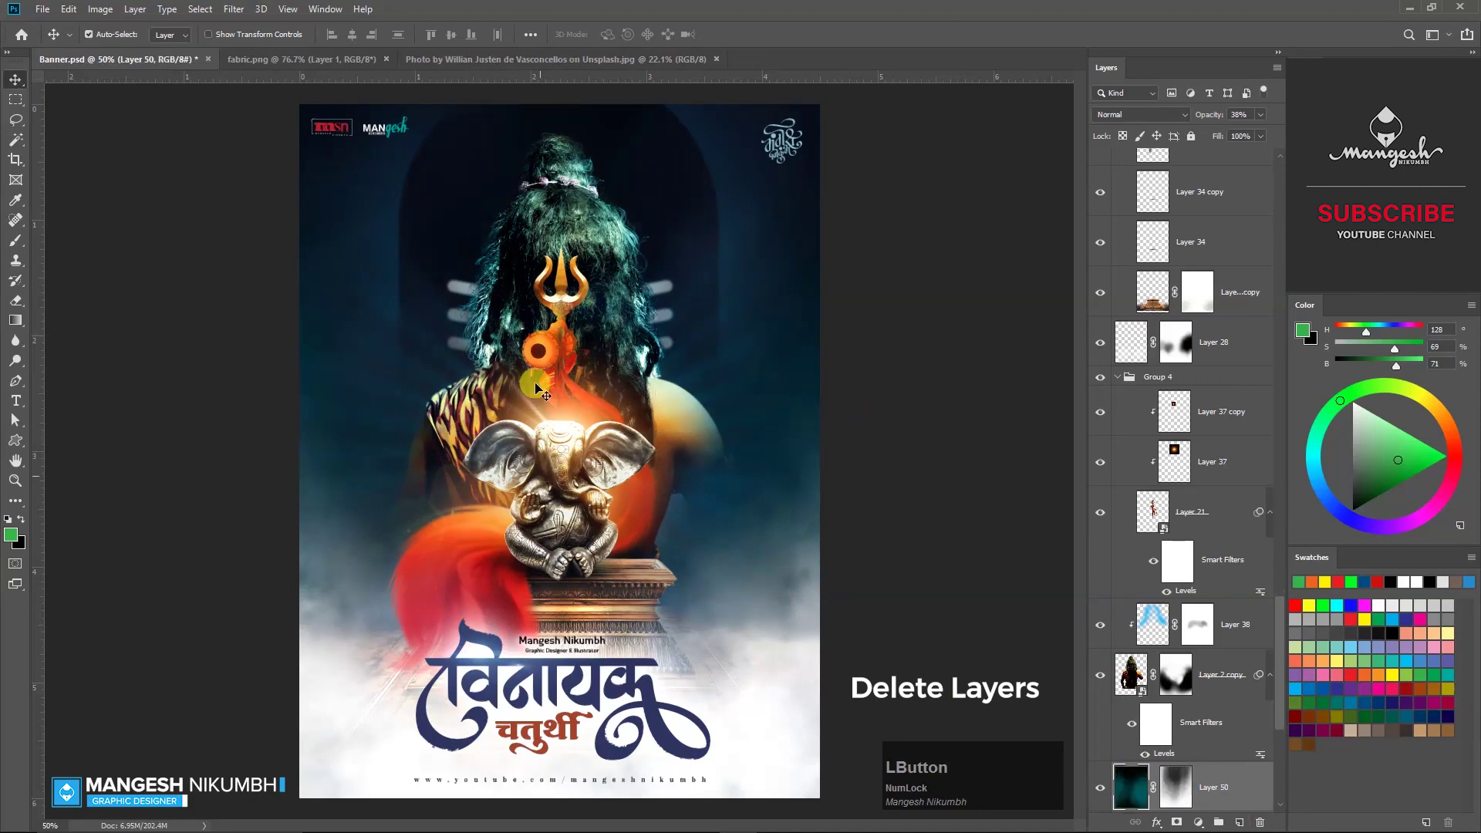
left_click(526, 244)
scroll("down", 3)
left_click(1255, 550)
left_click(666, 505)
key("Escape")
Remove the next batch of finishing layers such as fabric and clouds.
left_click(1183, 148)
scroll("down", 3)
left_click(1210, 589)
scroll("up", 3)
left_click(799, 576)
key("ctrl+z")
Remove the light-ray and effect layers from the poster.
left_click(1165, 267)
scroll("up", 3)
left_click(1167, 169)
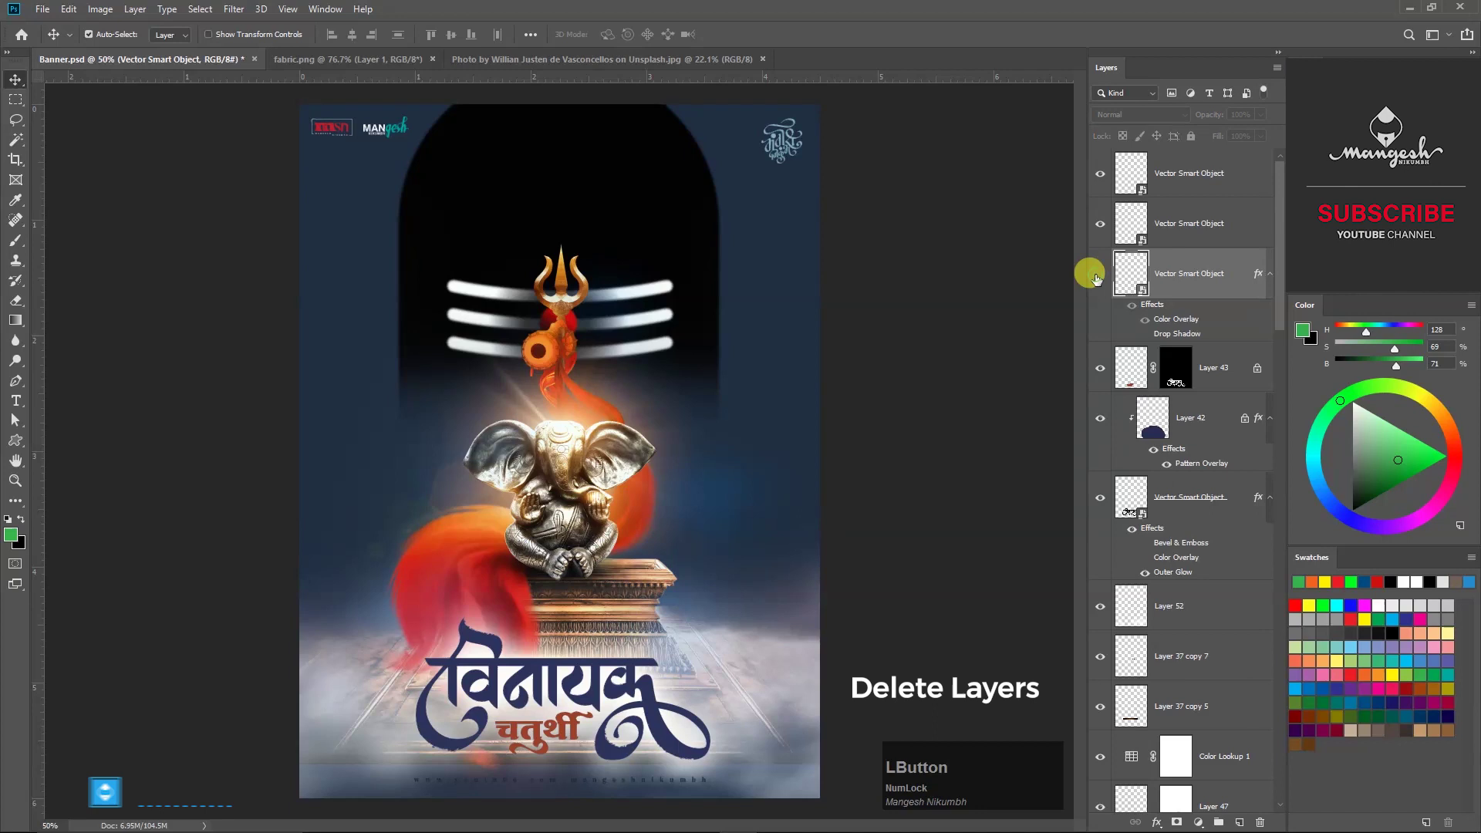
left_click(1098, 281)
left_click(1224, 412)
key("ctrl+Num_Lock")
Delete the remaining mist layers, then move to the mountain photo document to copy it.
left_click(1181, 374)
left_click(1100, 439)
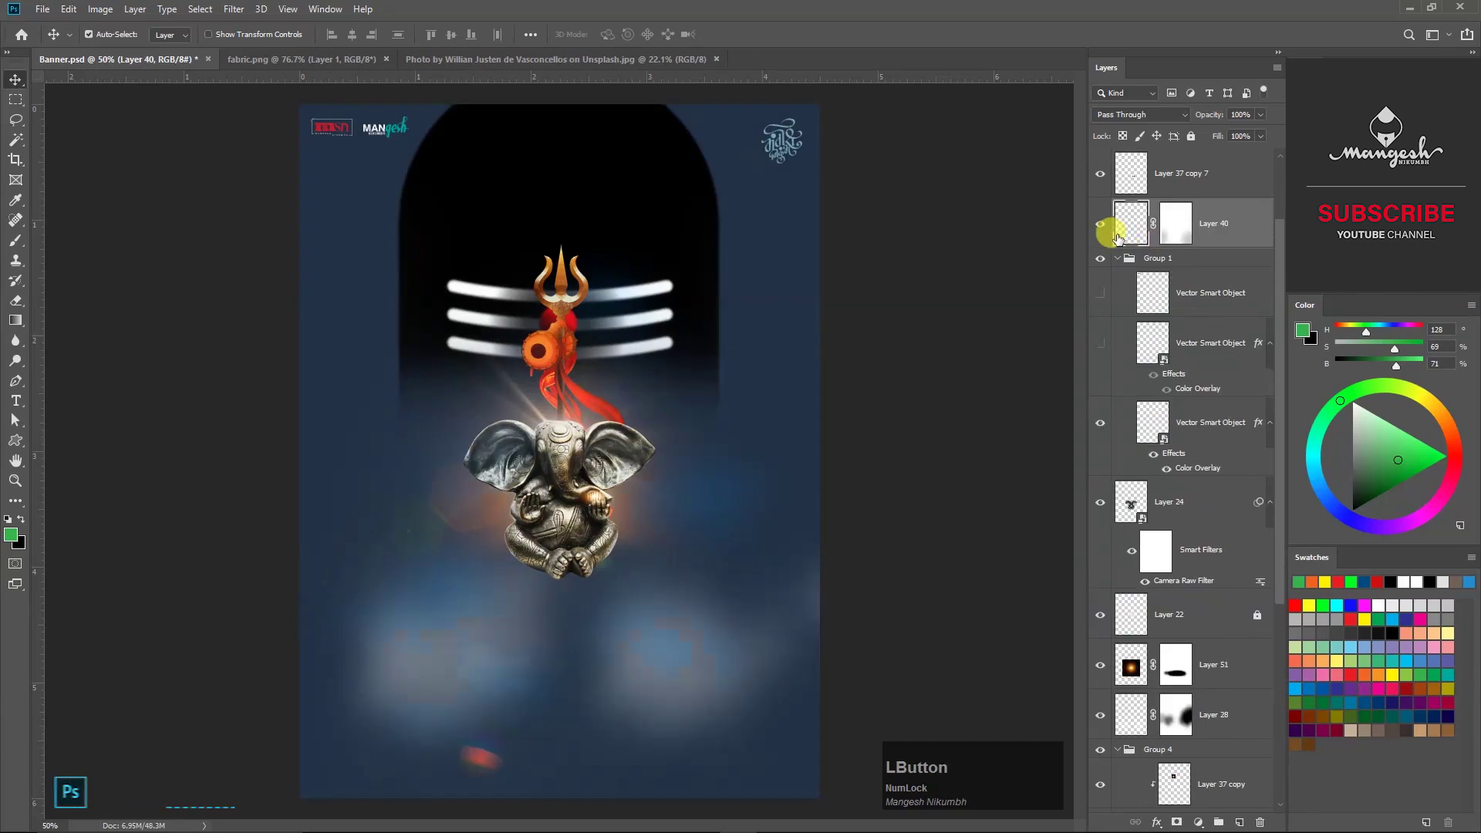
right_click(1185, 219)
left_click(1217, 251)
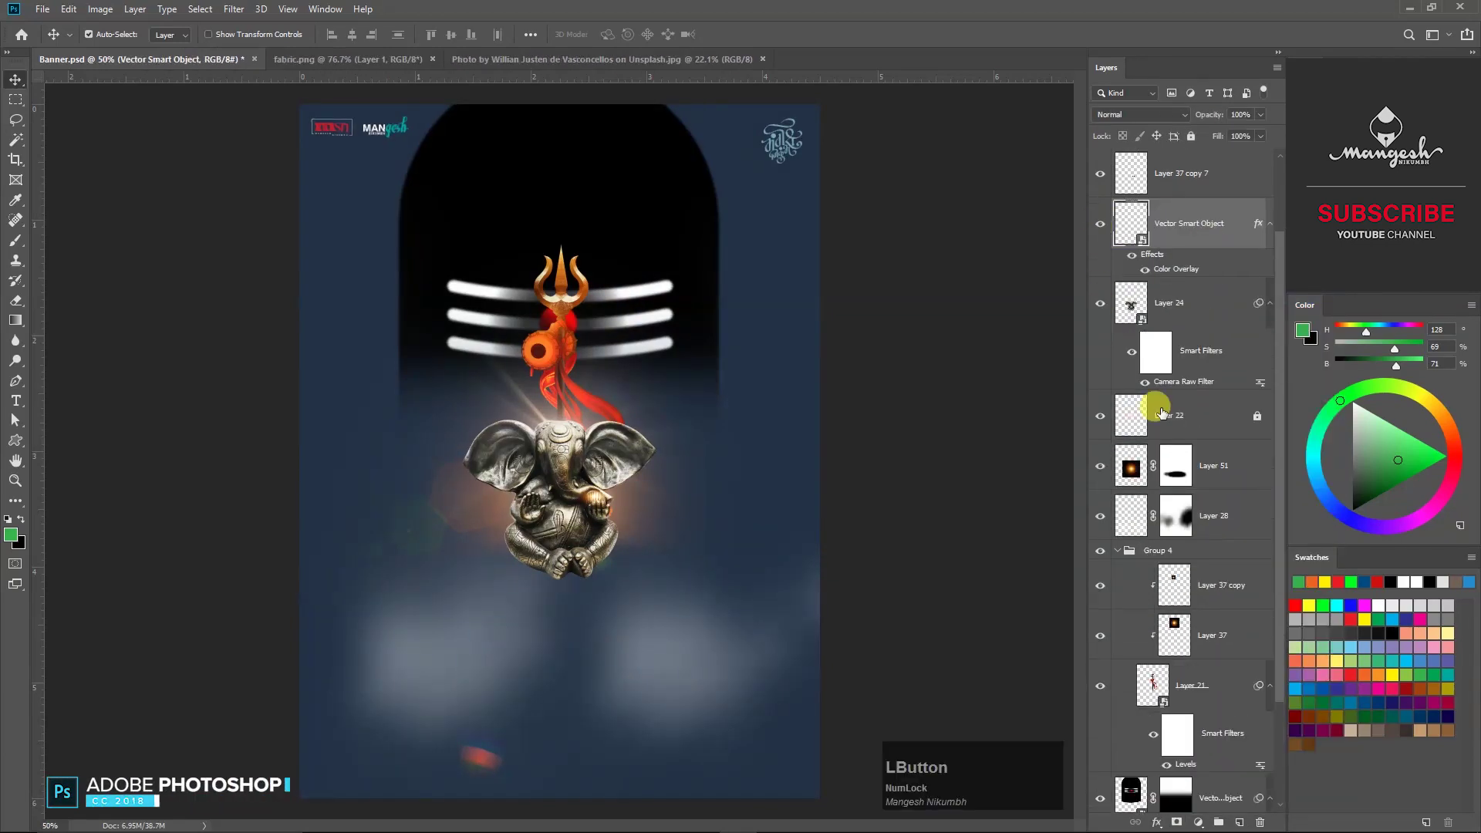
scroll("down", 3)
left_click(811, 730)
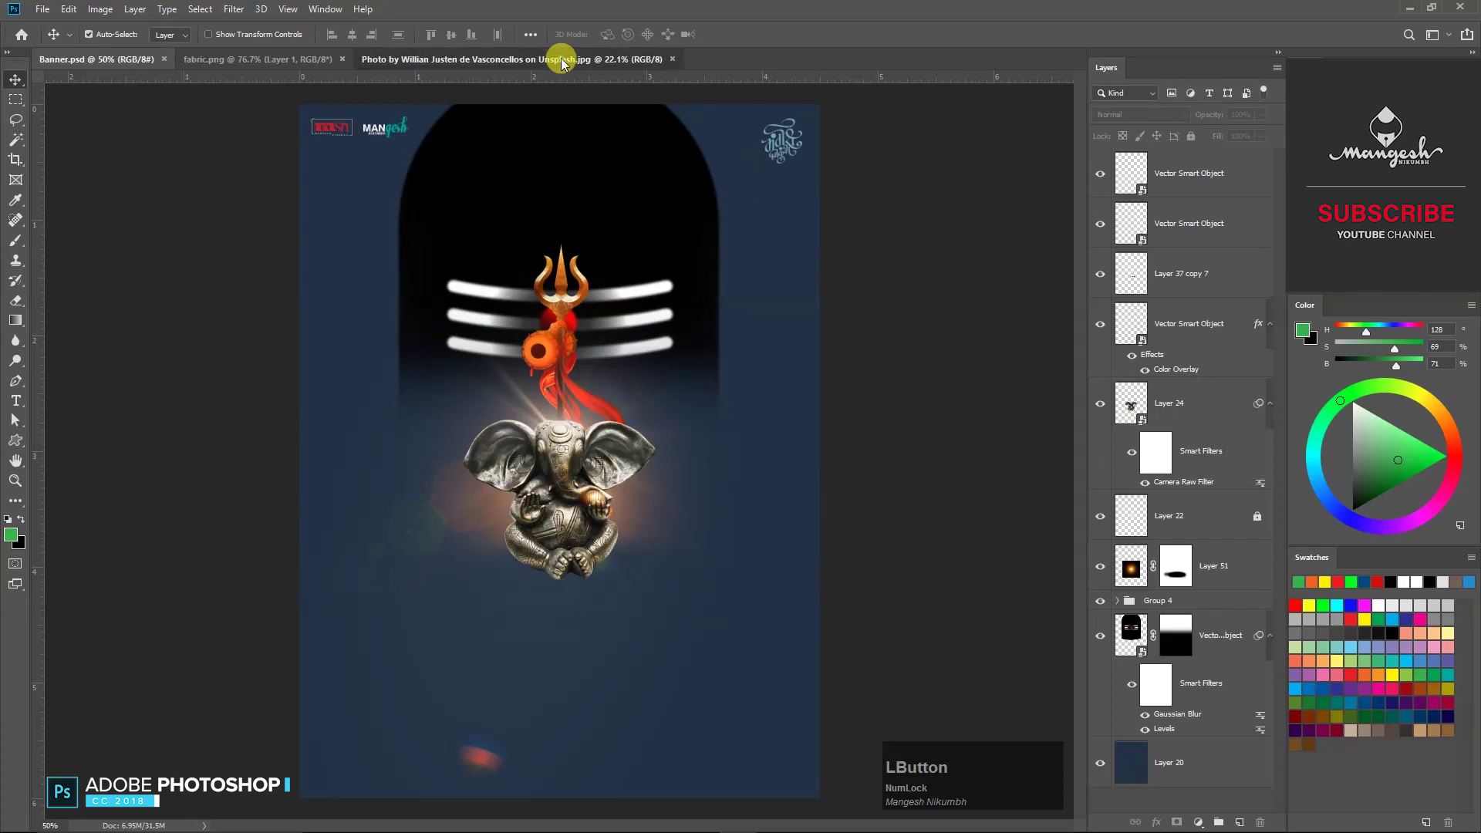
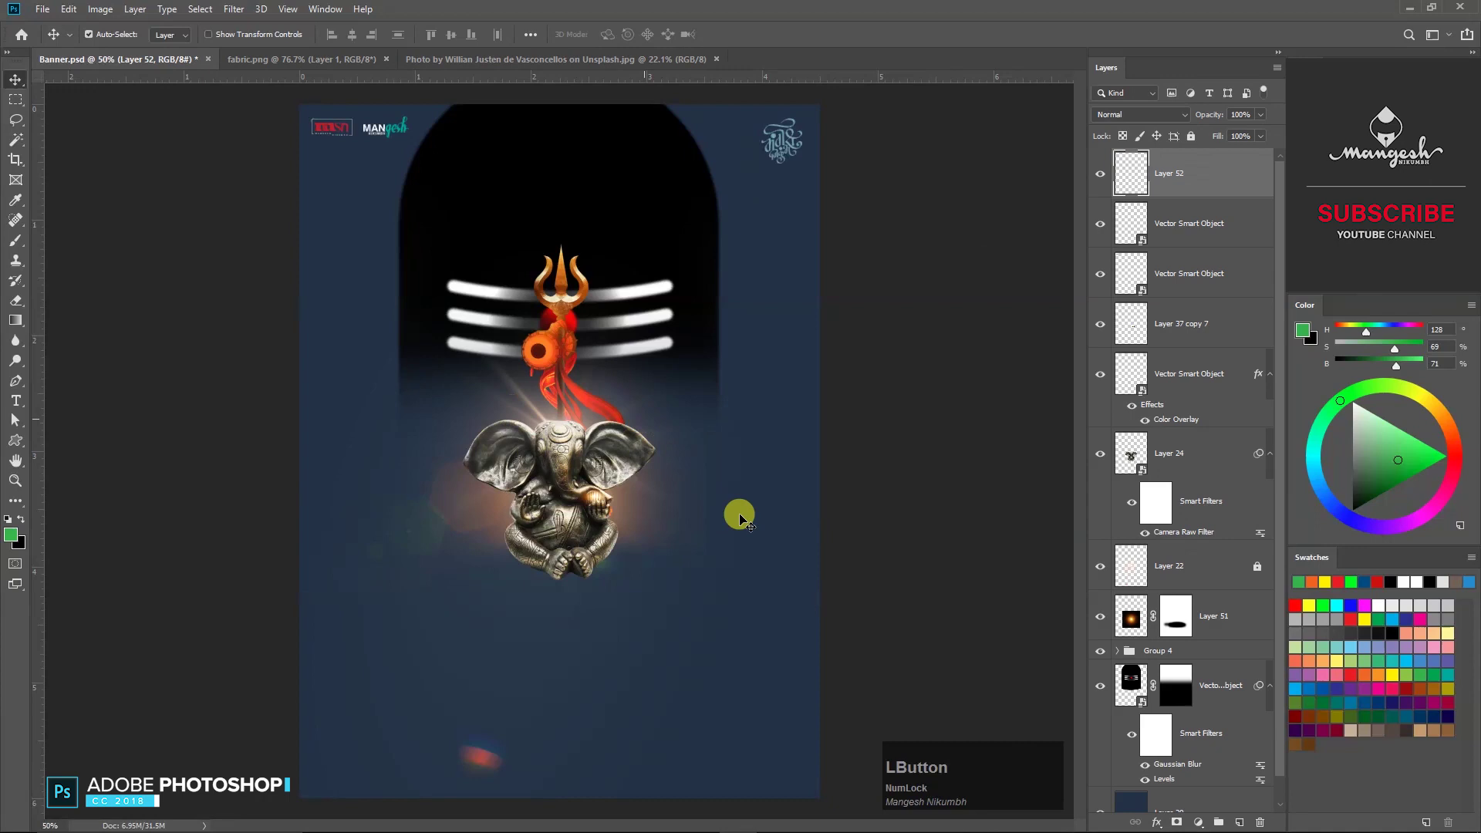
Convert the pasted mountain photo to a Smart Object and delete the arch's filter mask.
right_click(1189, 195)
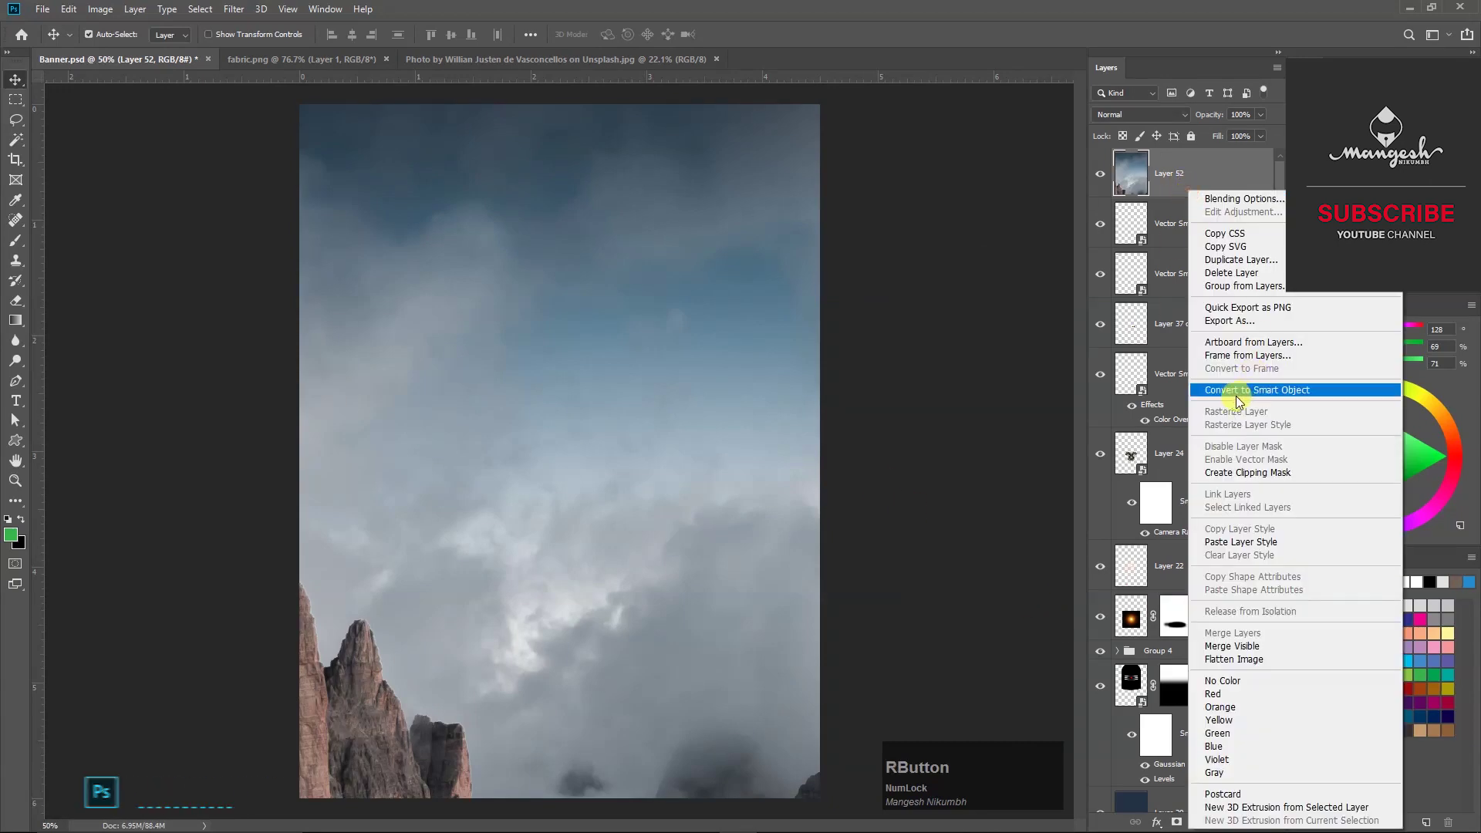
left_click(1242, 398)
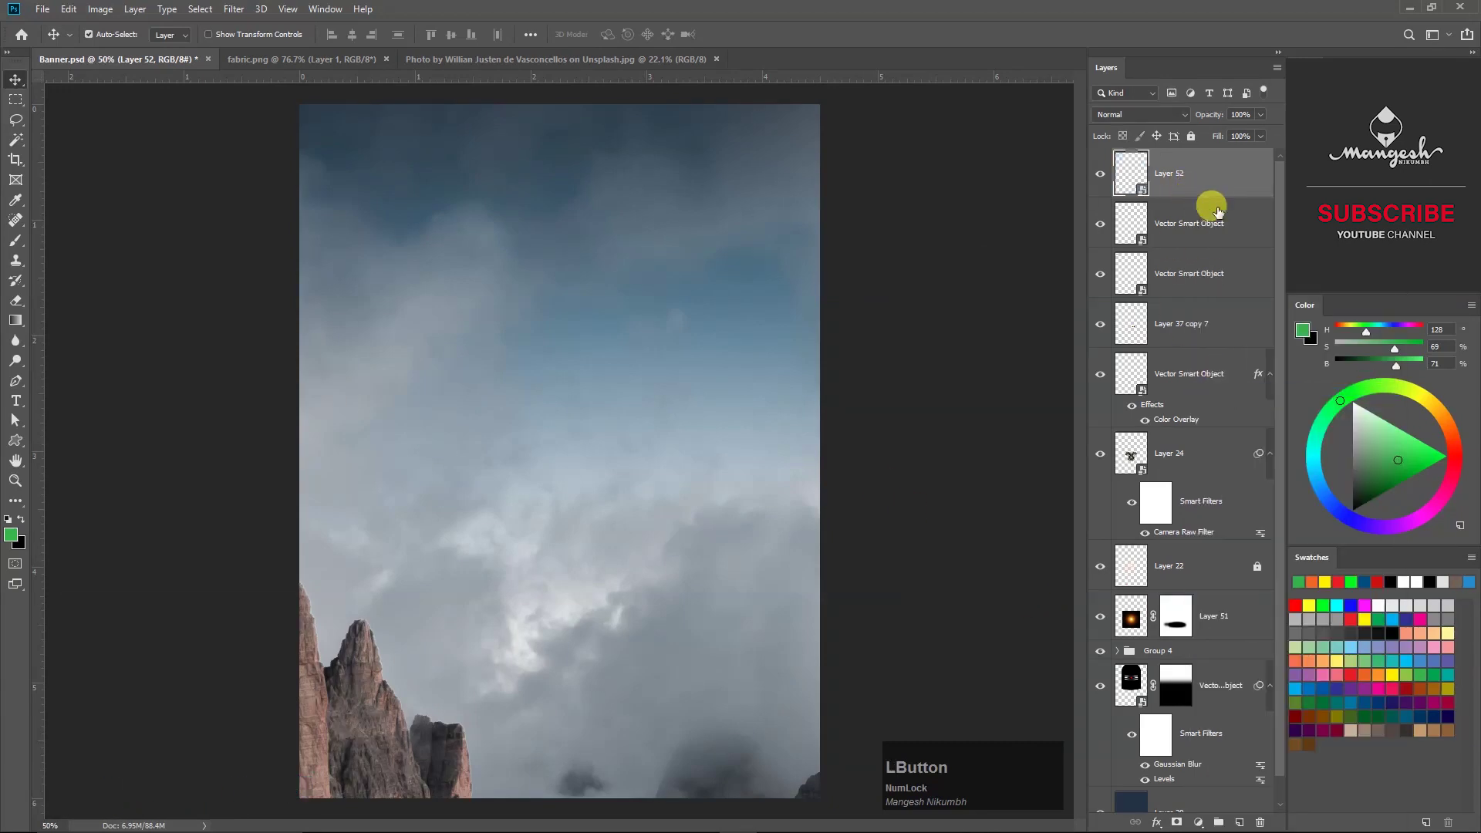
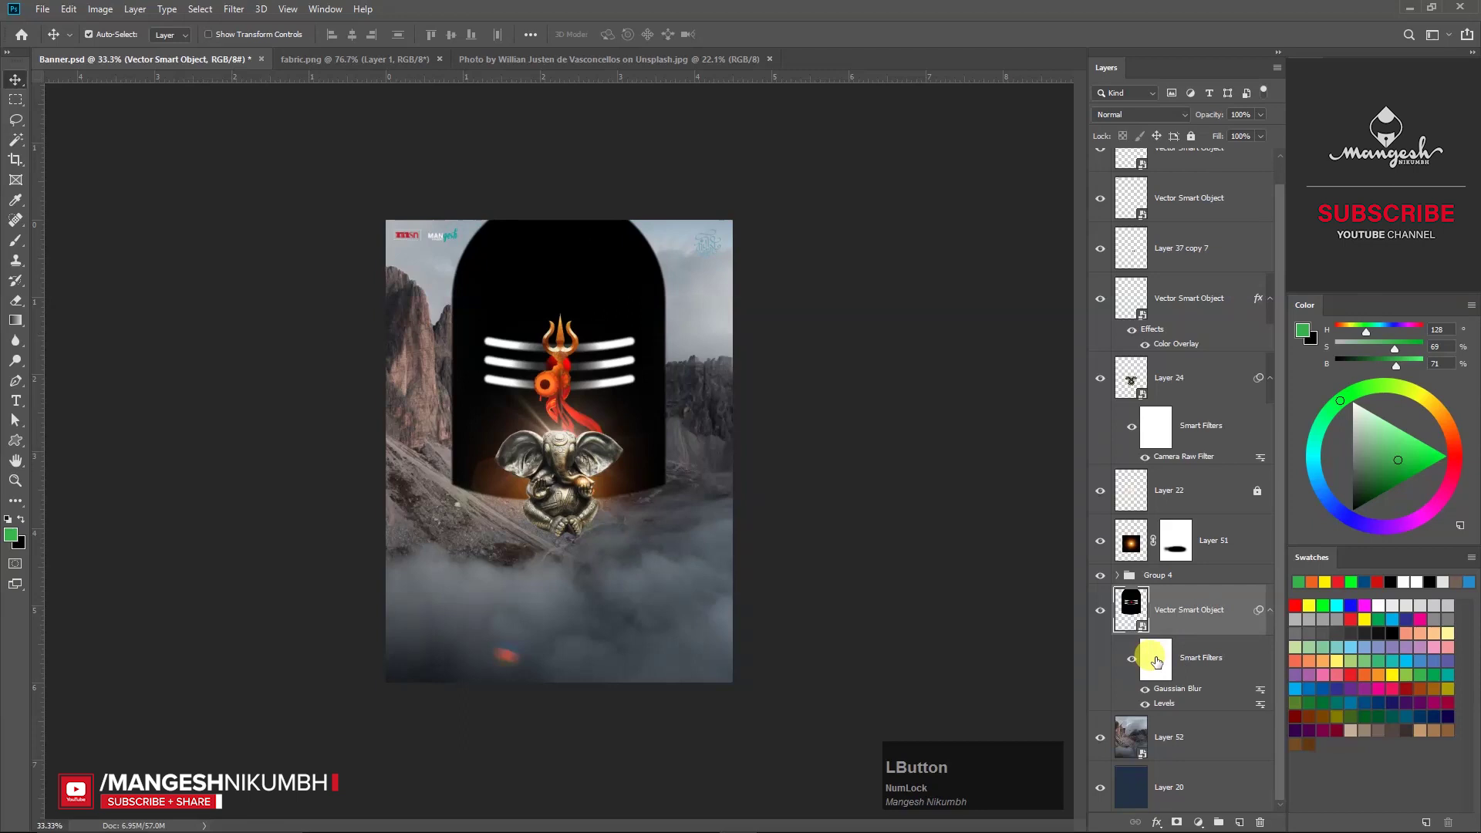
right_click(1185, 625)
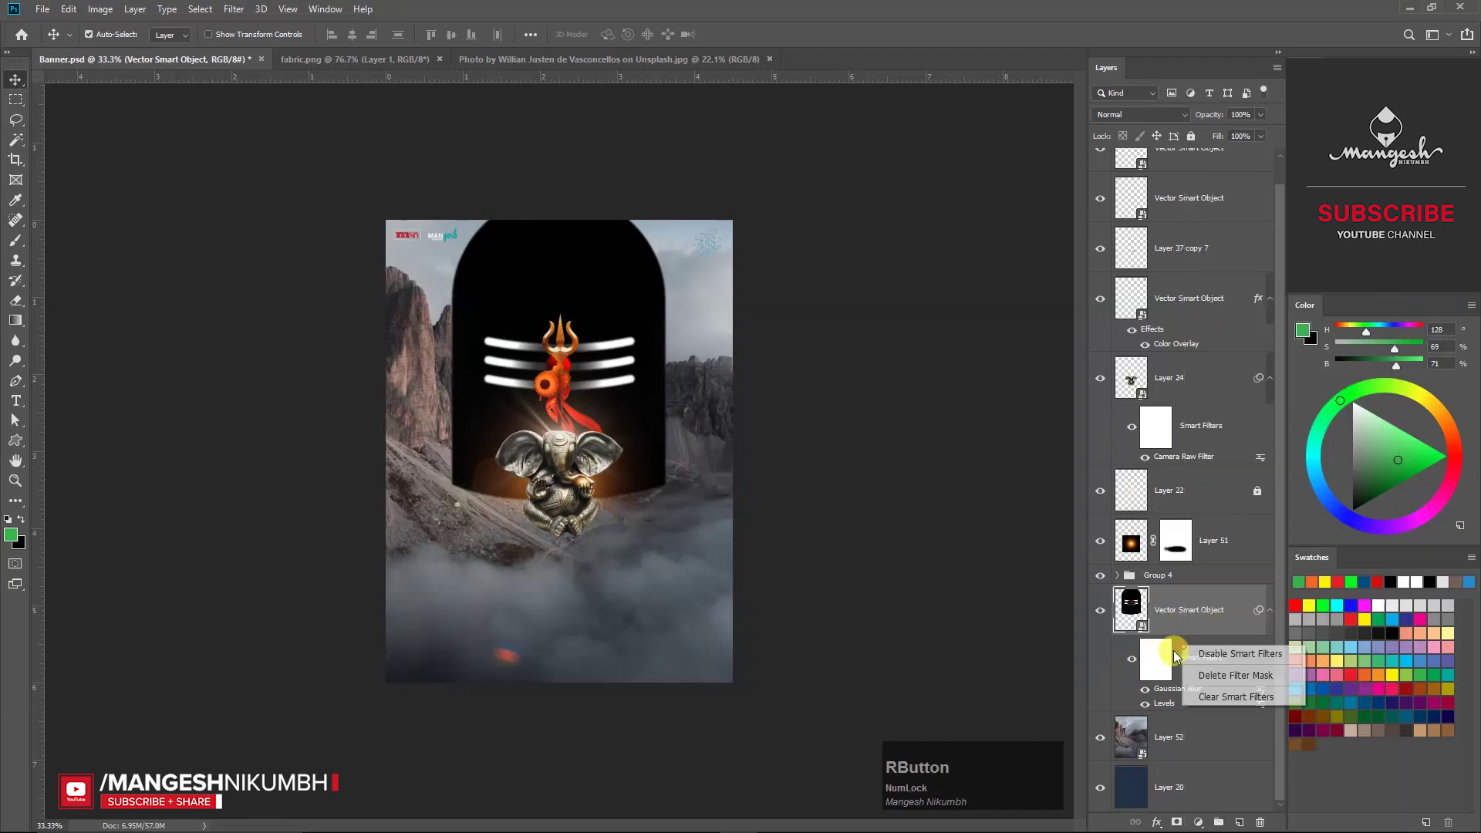
left_click(1230, 684)
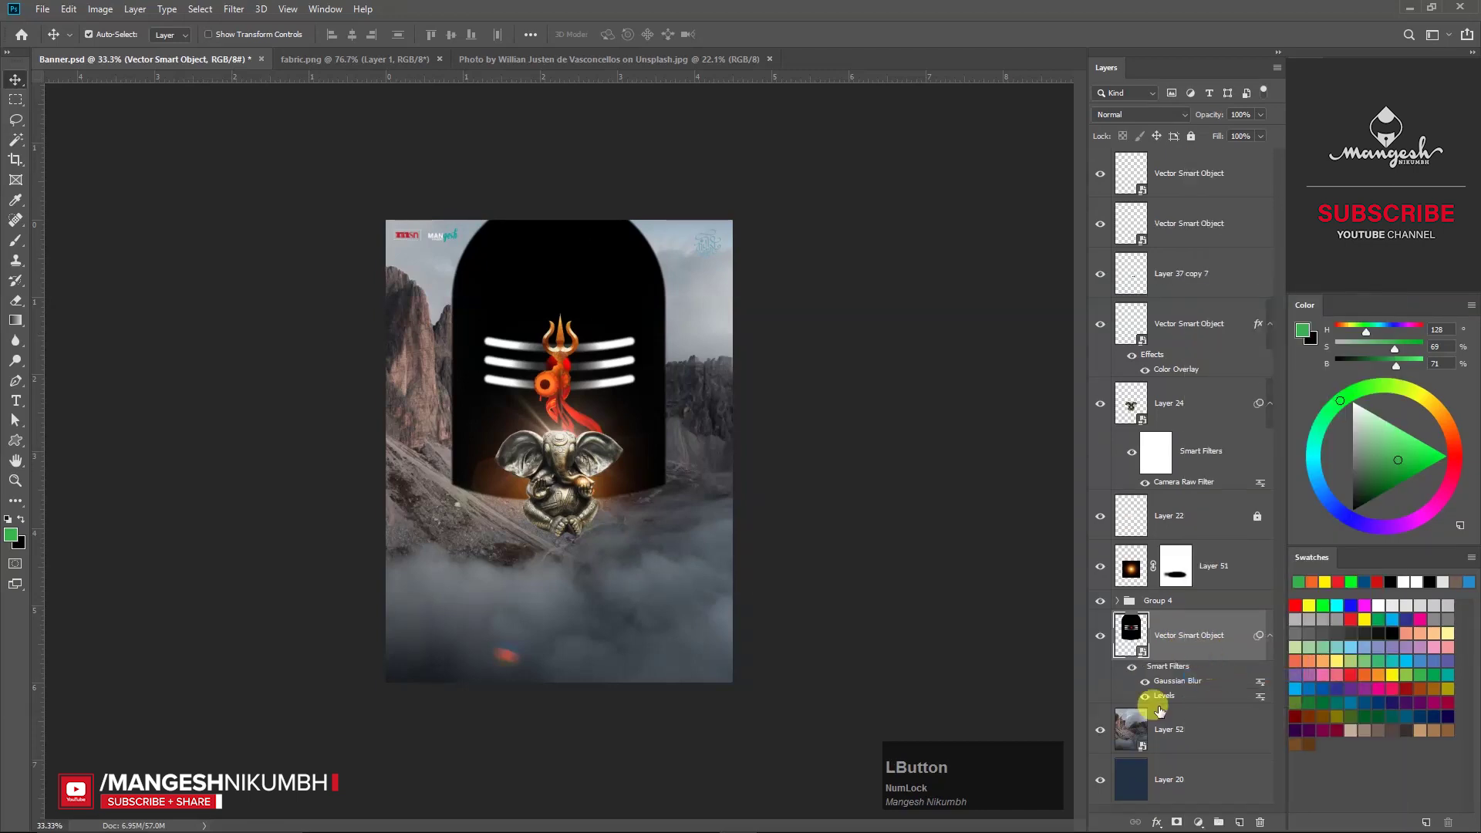
Clear the arch layer's remaining masks and enlarge the shivling arch with Free Transform.
right_click(1196, 660)
key("Escape")
right_click(1221, 701)
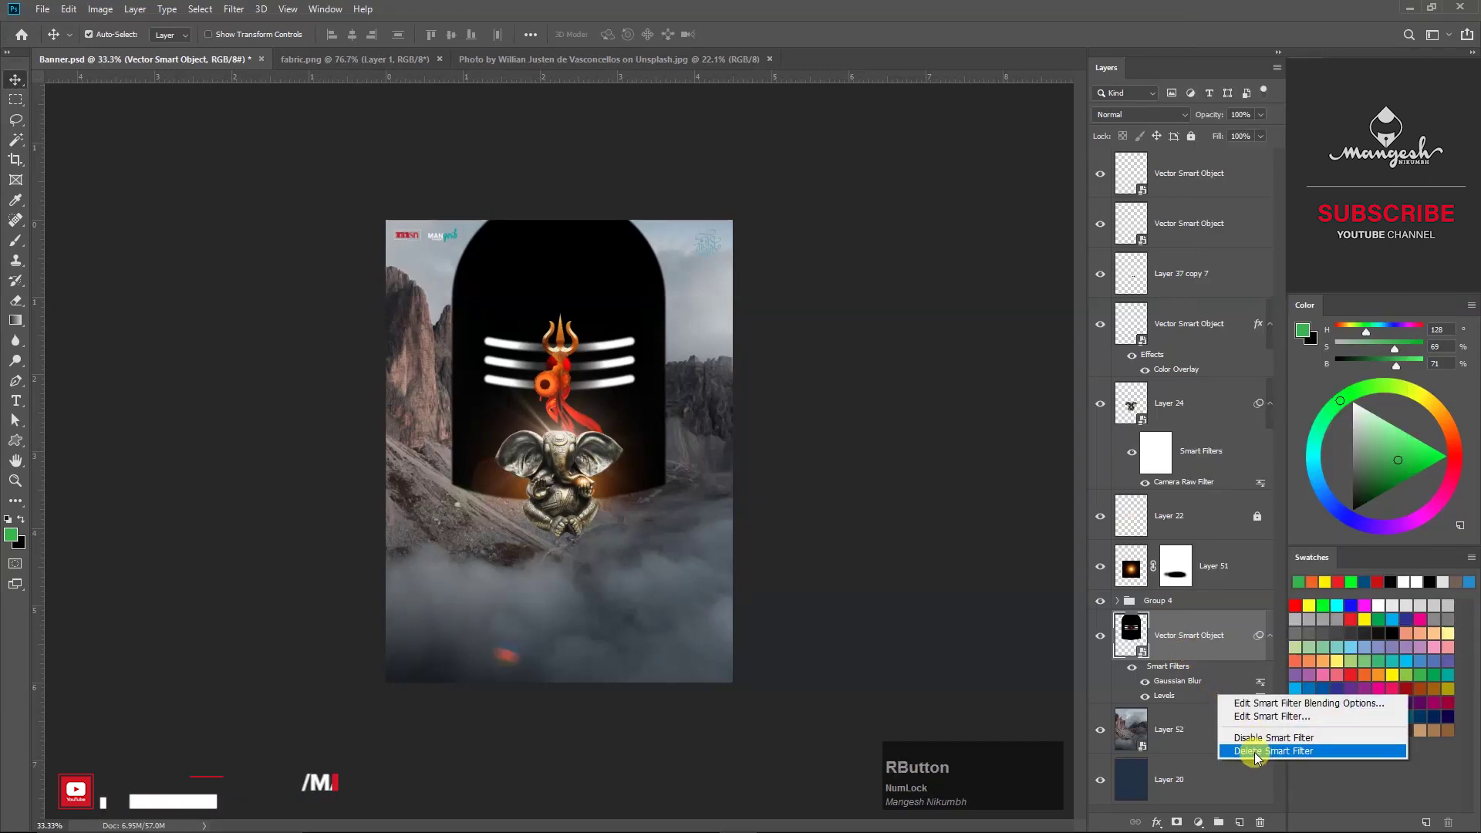
left_click(1266, 753)
right_click(1224, 685)
left_click(1270, 740)
key("ctrl+KP_0")
left_click(662, 253)
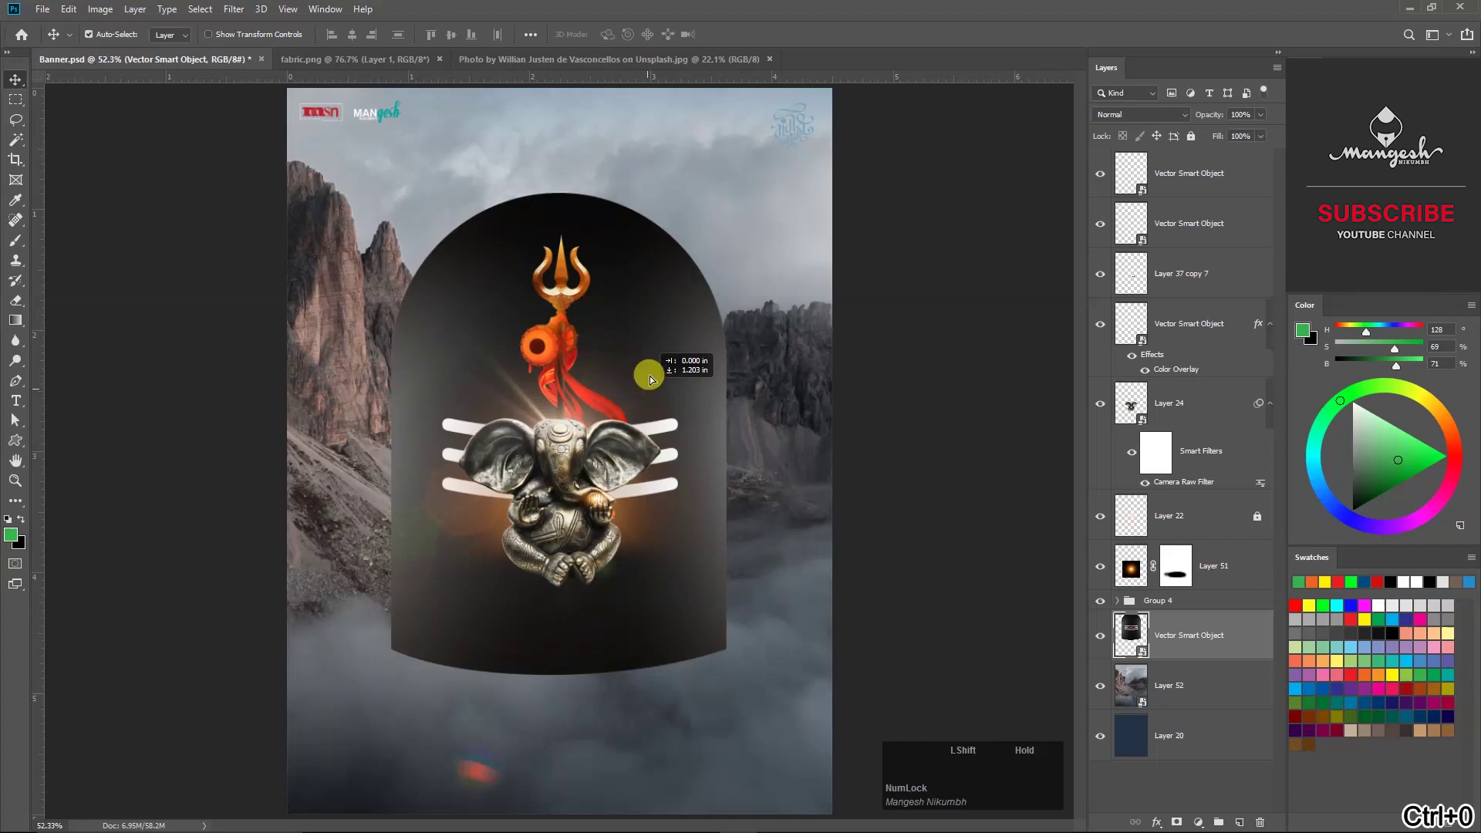
Reposition the mountain photo behind the arch and duplicate its layer.
key("Tab")
key("-")
left_click(357, 357)
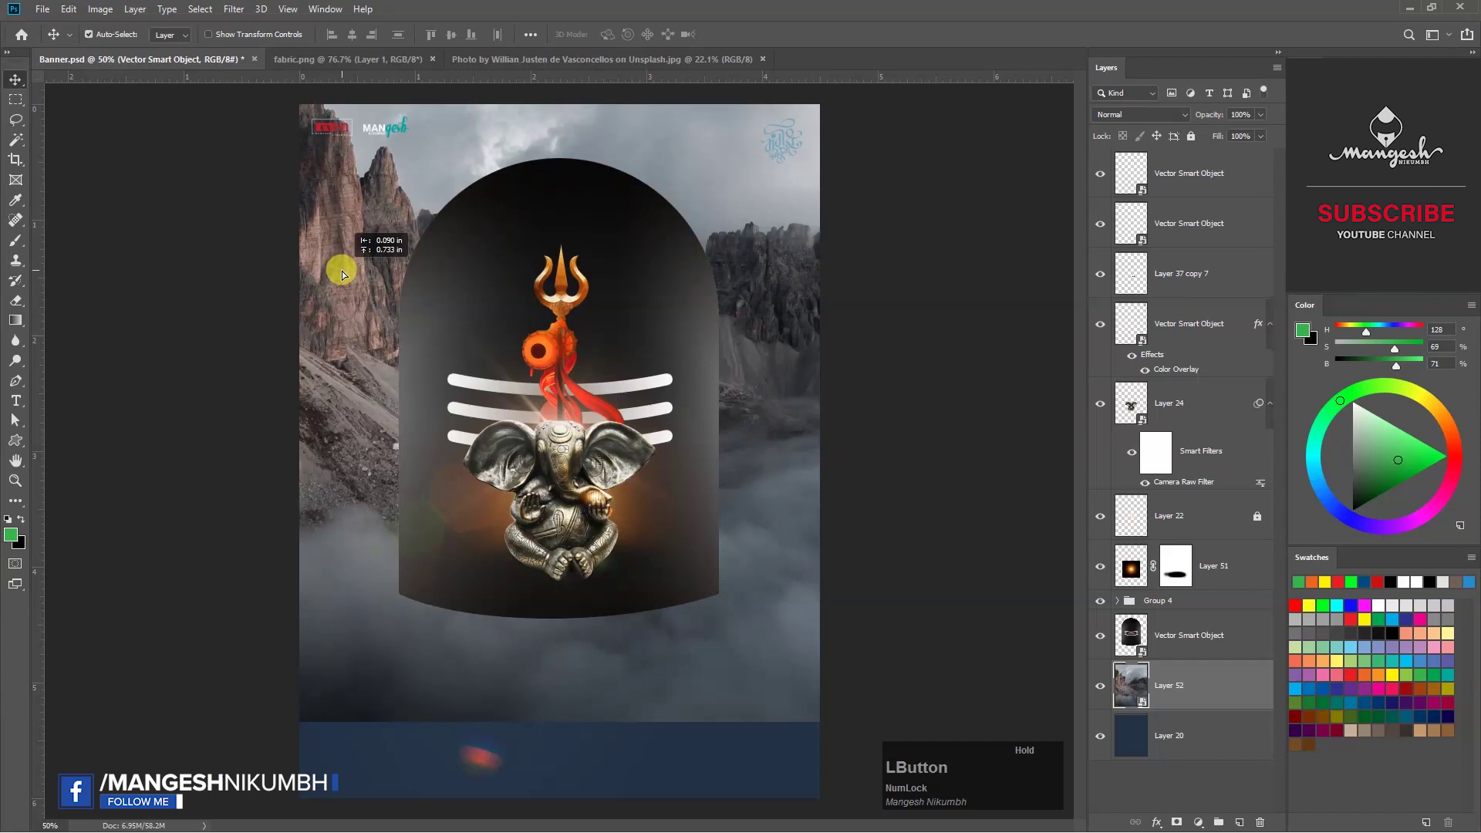
right_click(1221, 694)
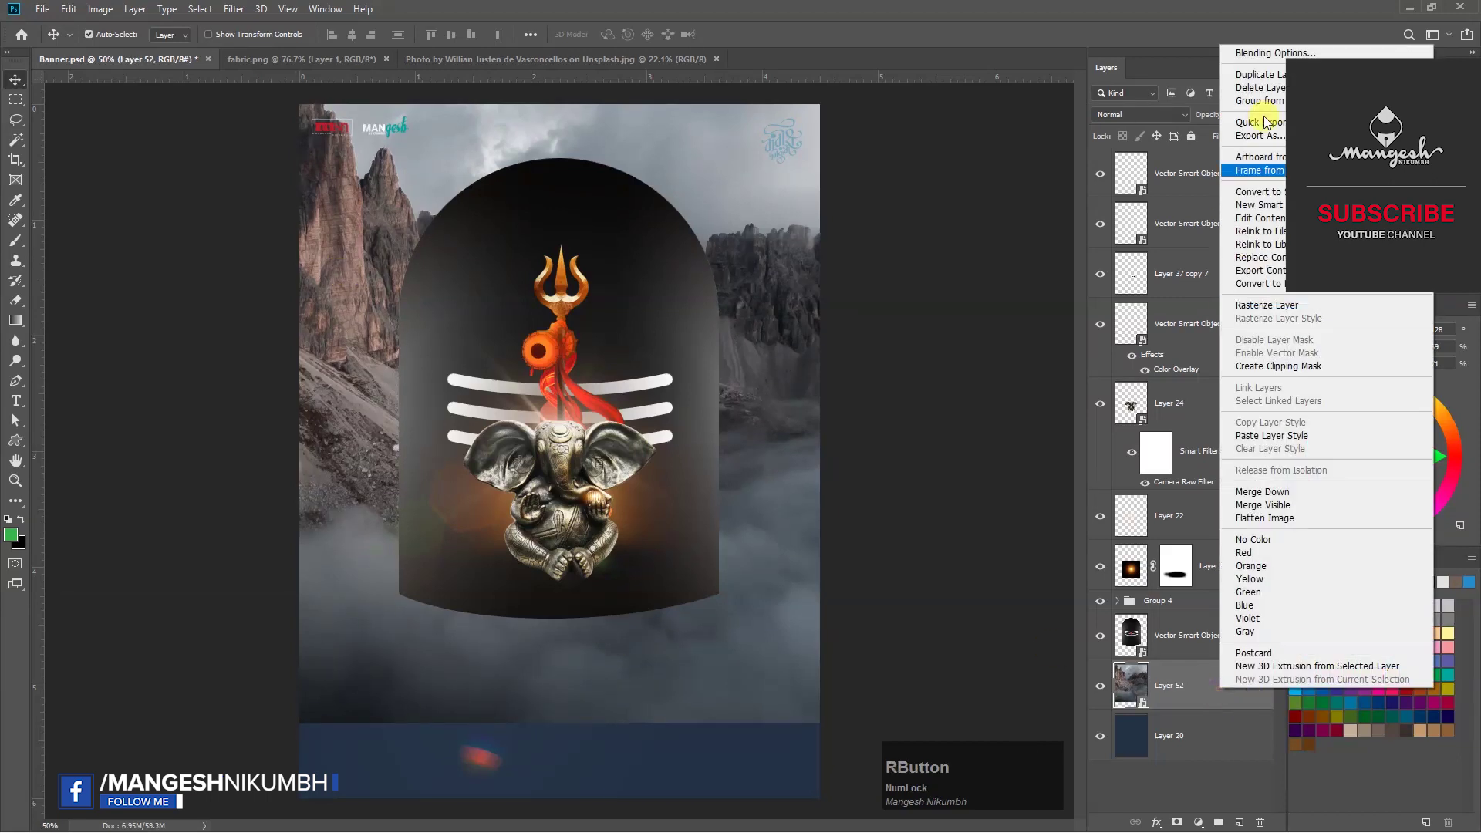
left_click(1272, 81)
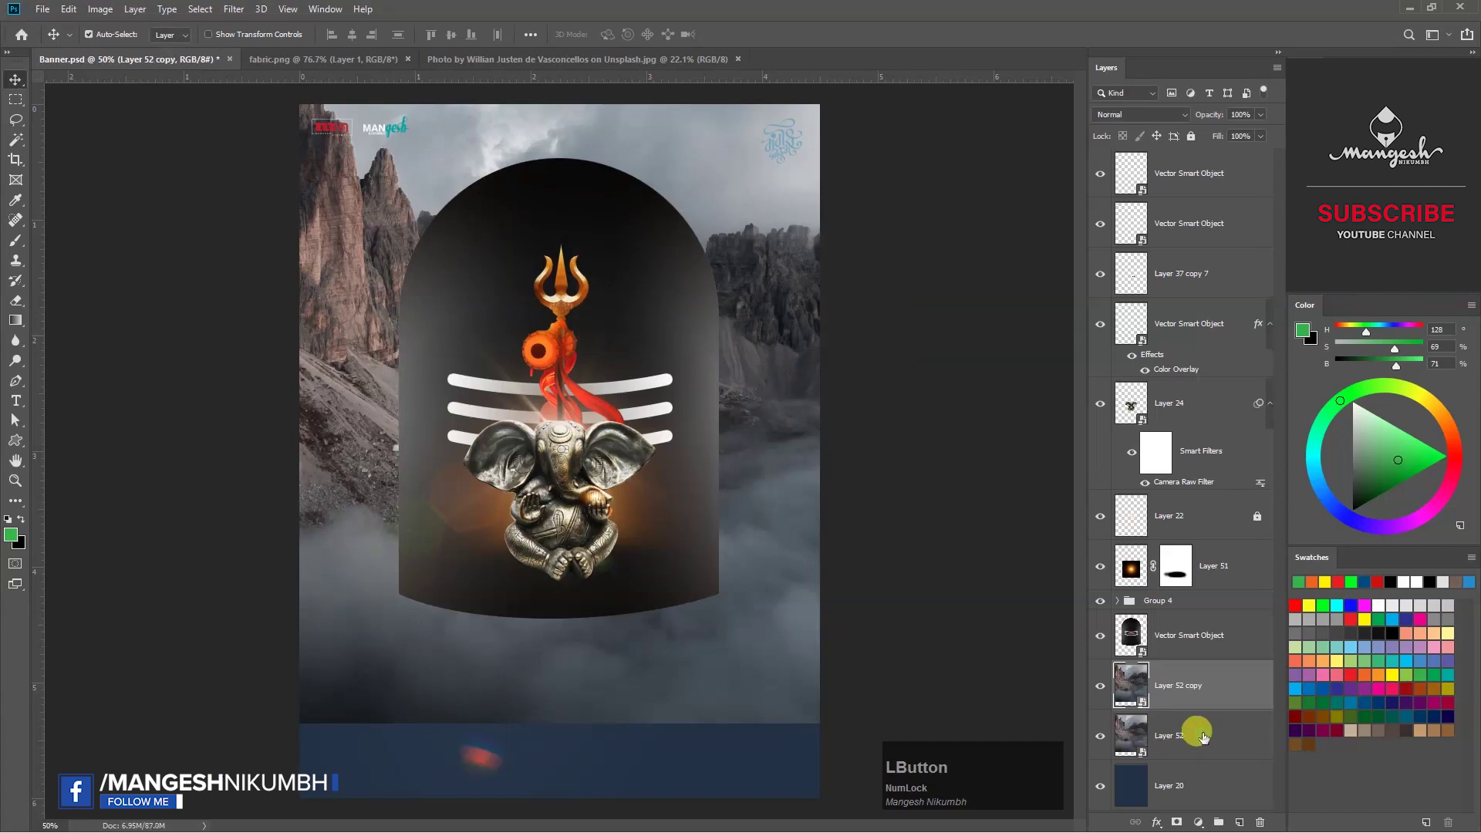
Scale the duplicated photo to fill the lower canvas and hide the orange glow layer.
key("ctrl+t")
left_click(701, 510)
left_click(679, 646)
key("KP_Enter")
key("ctrl+KP_0")
left_click(458, 512)
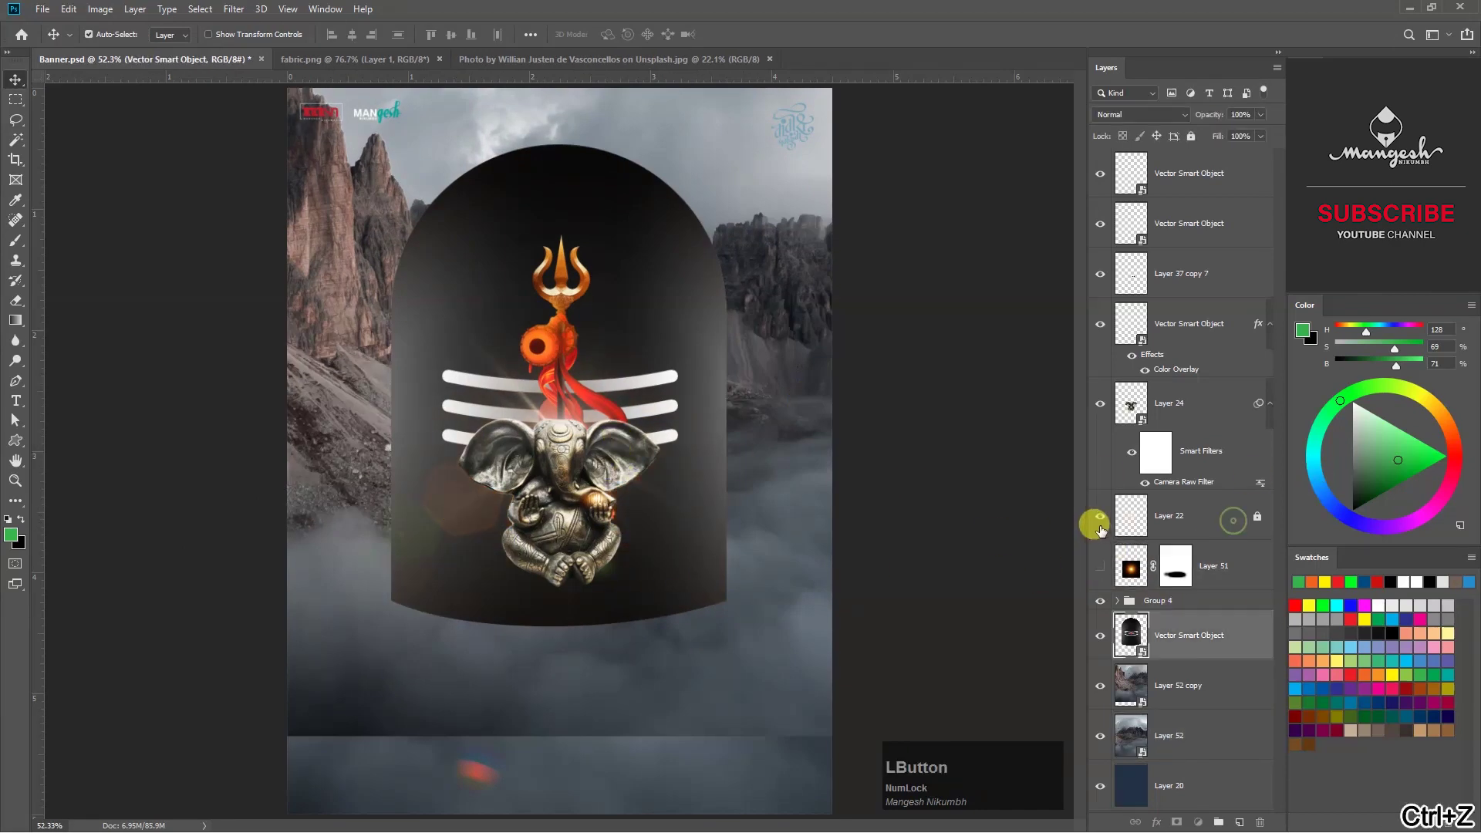
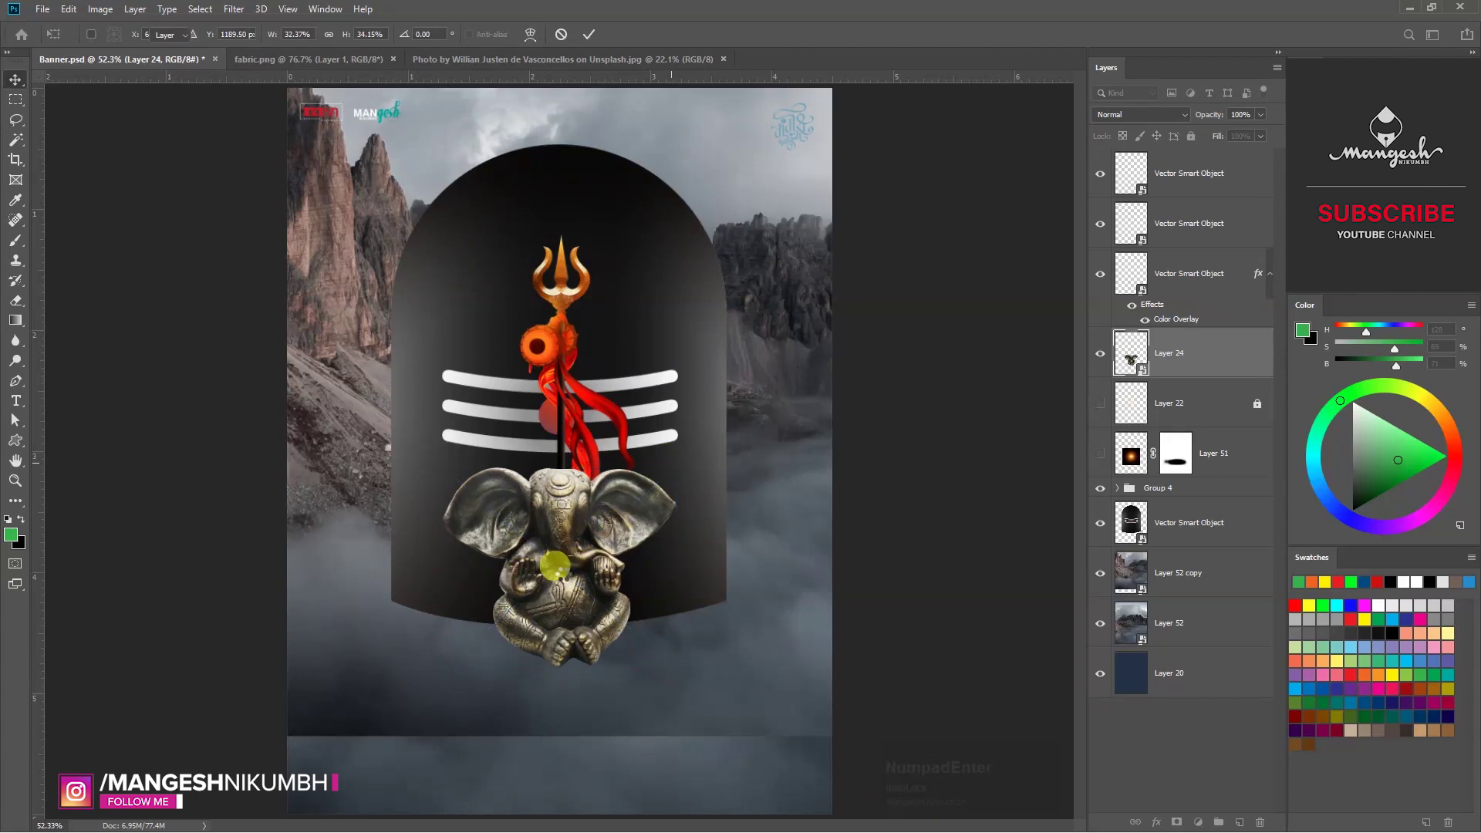
Confirm the enlarged Ganesha and move the calligraphy logo to the bottom left.
left_click(569, 576)
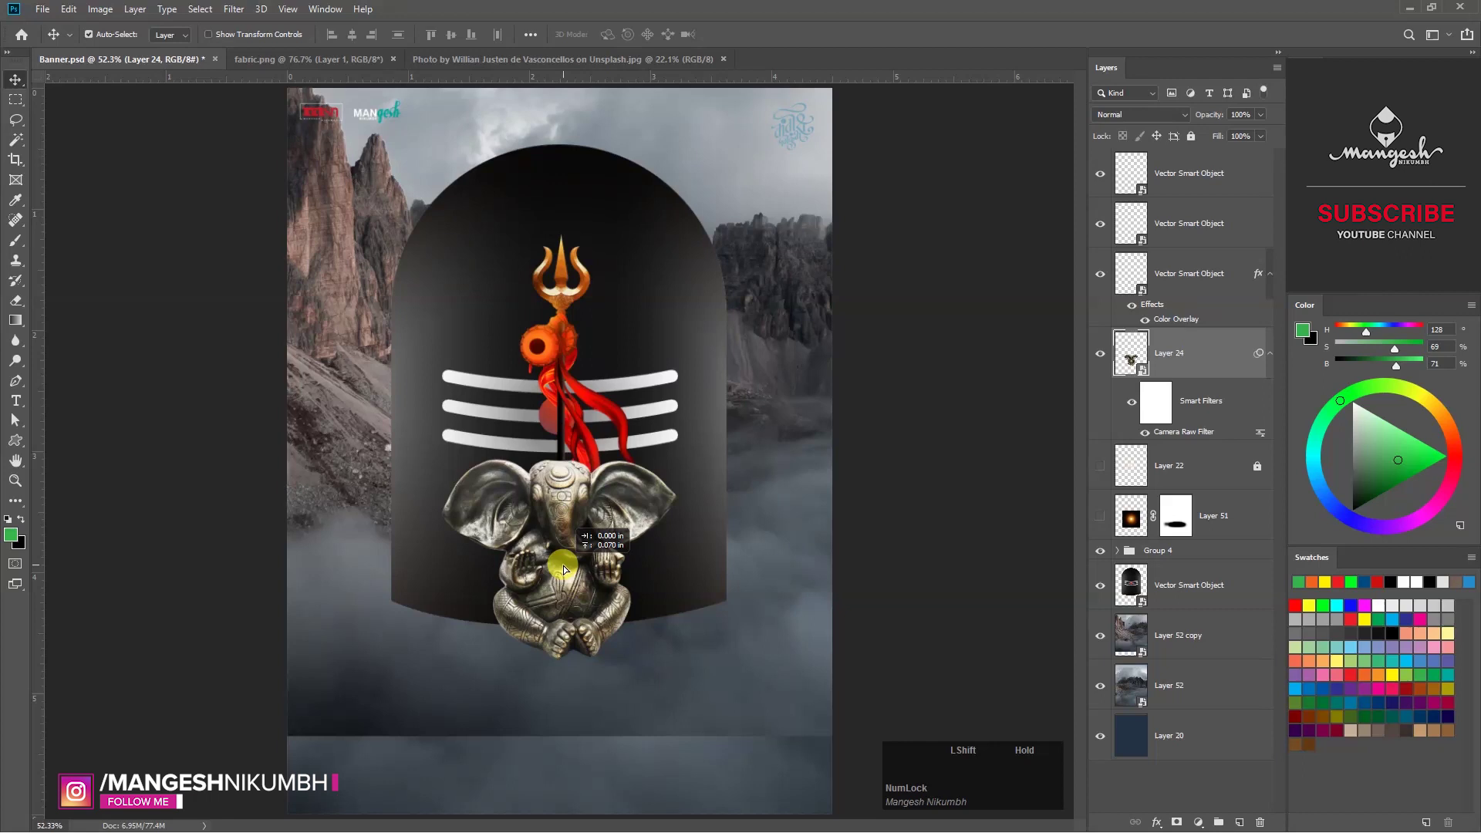
left_click(583, 425)
key("ctrl+z")
left_click(789, 123)
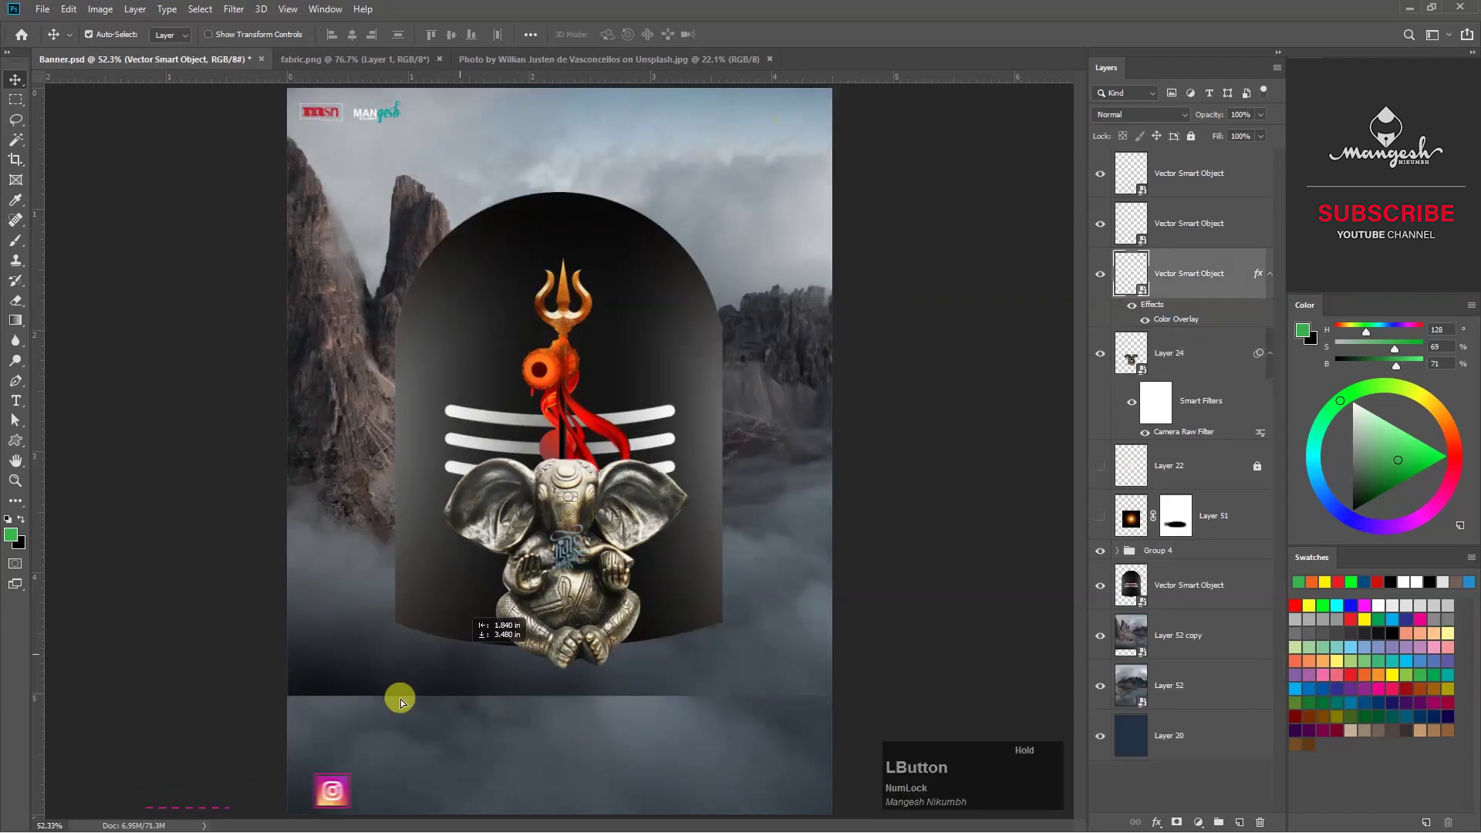
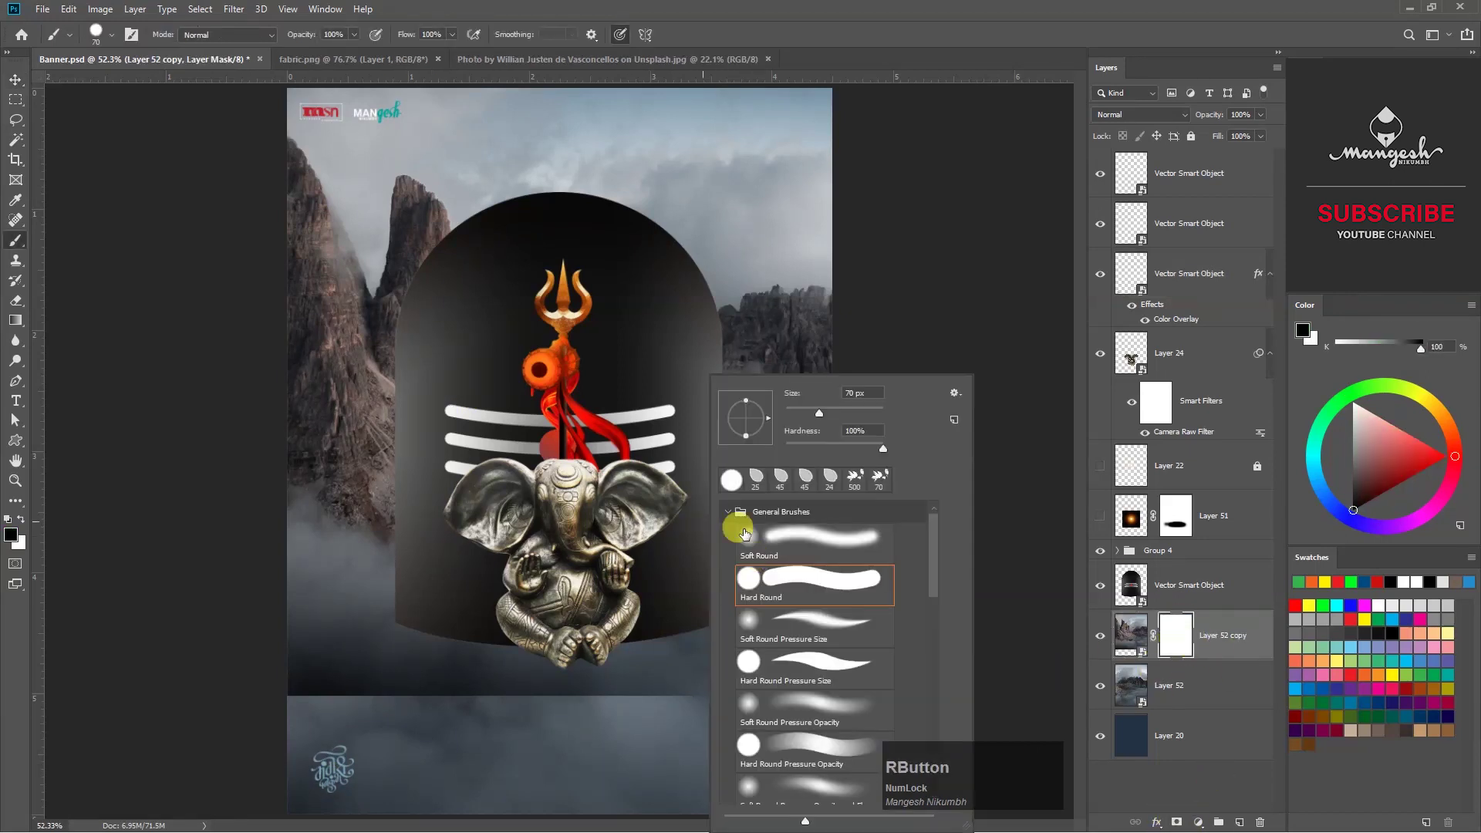
Mask the shivling arch with a Fog brush at 20% opacity and 80% flow so its base fades into cloud.
left_click(726, 511)
left_click(728, 604)
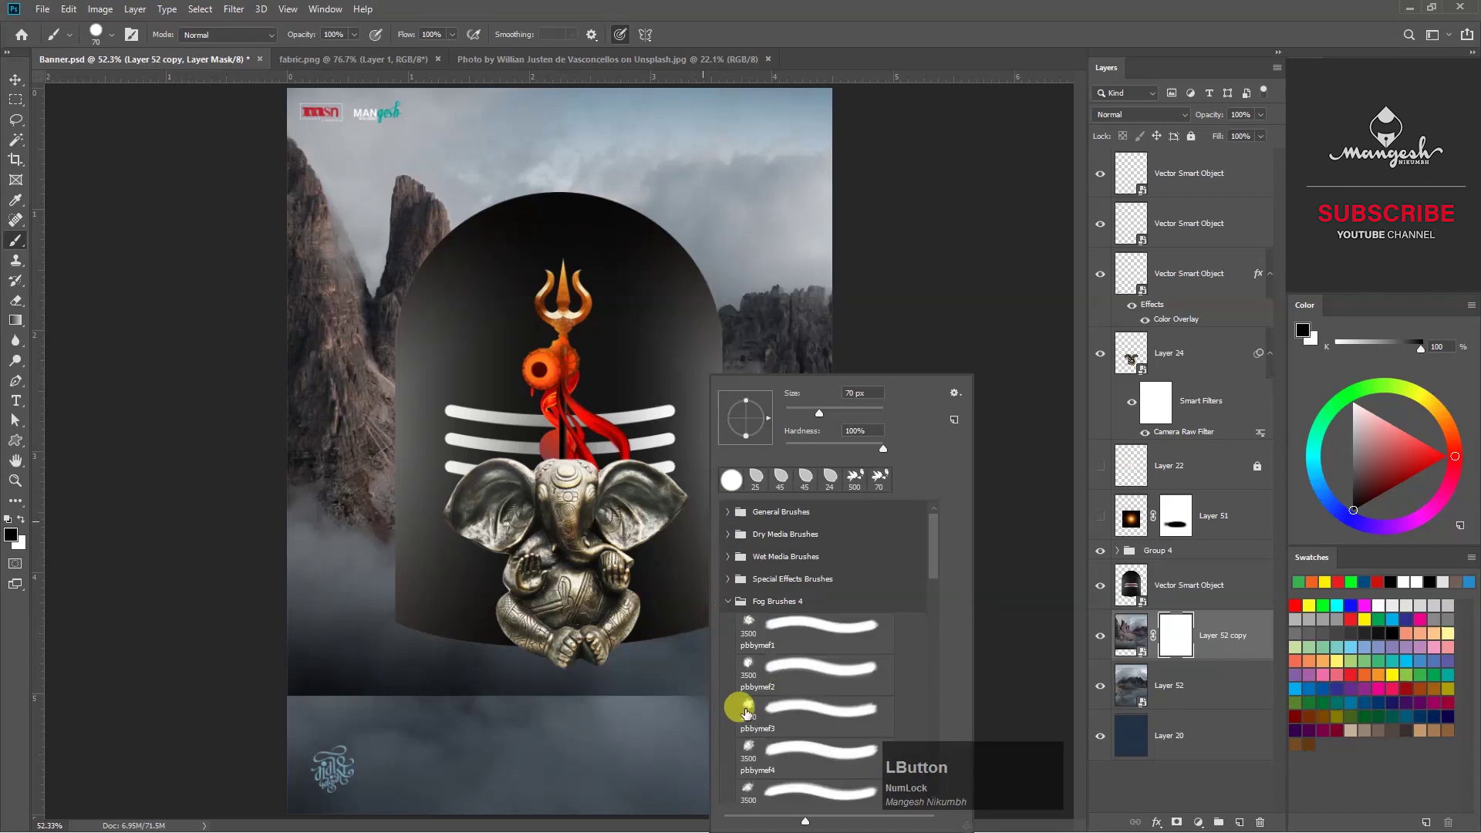
key("Return")
left_click(752, 640)
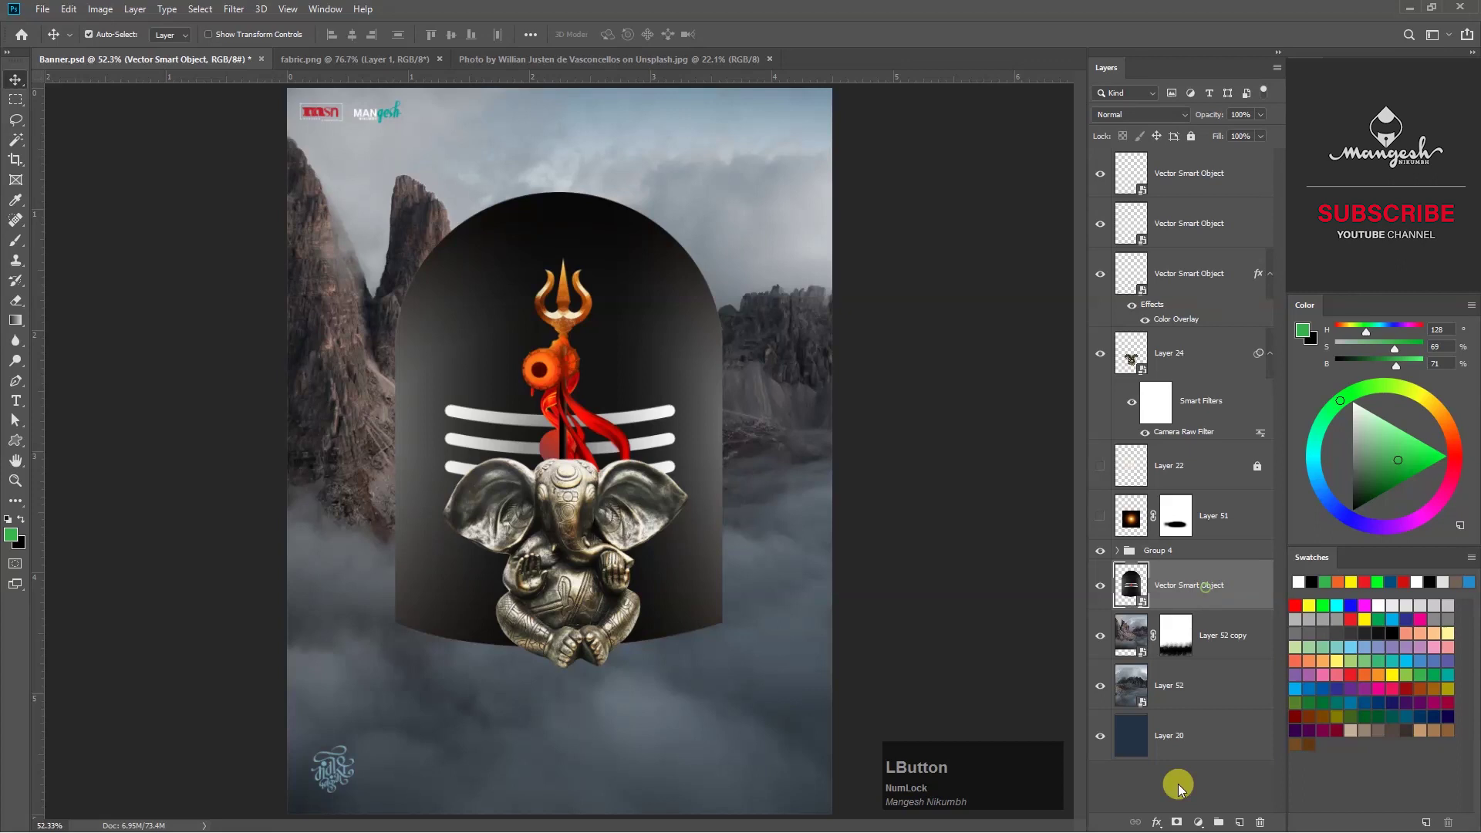
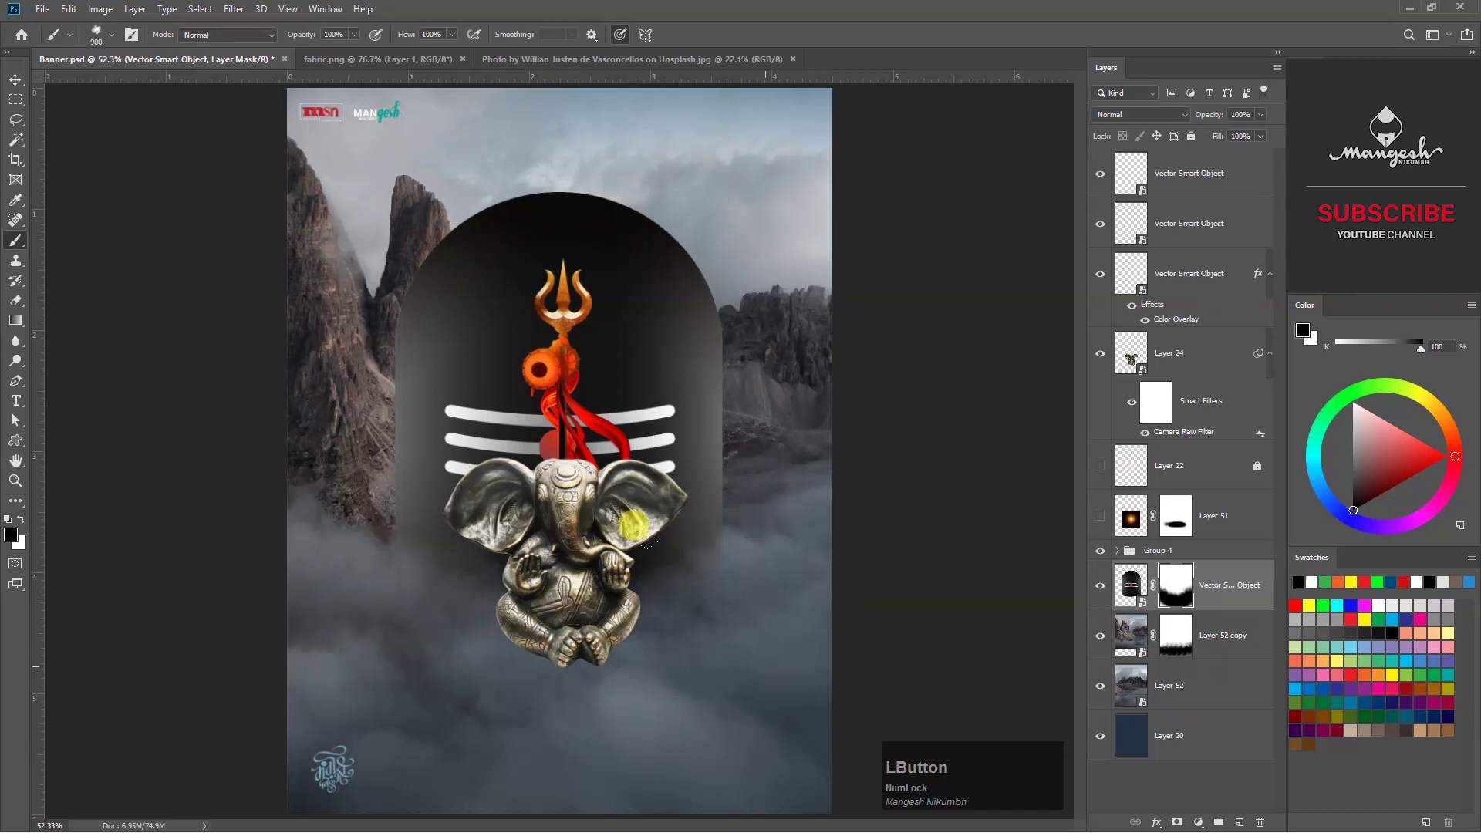
key("KP_2")
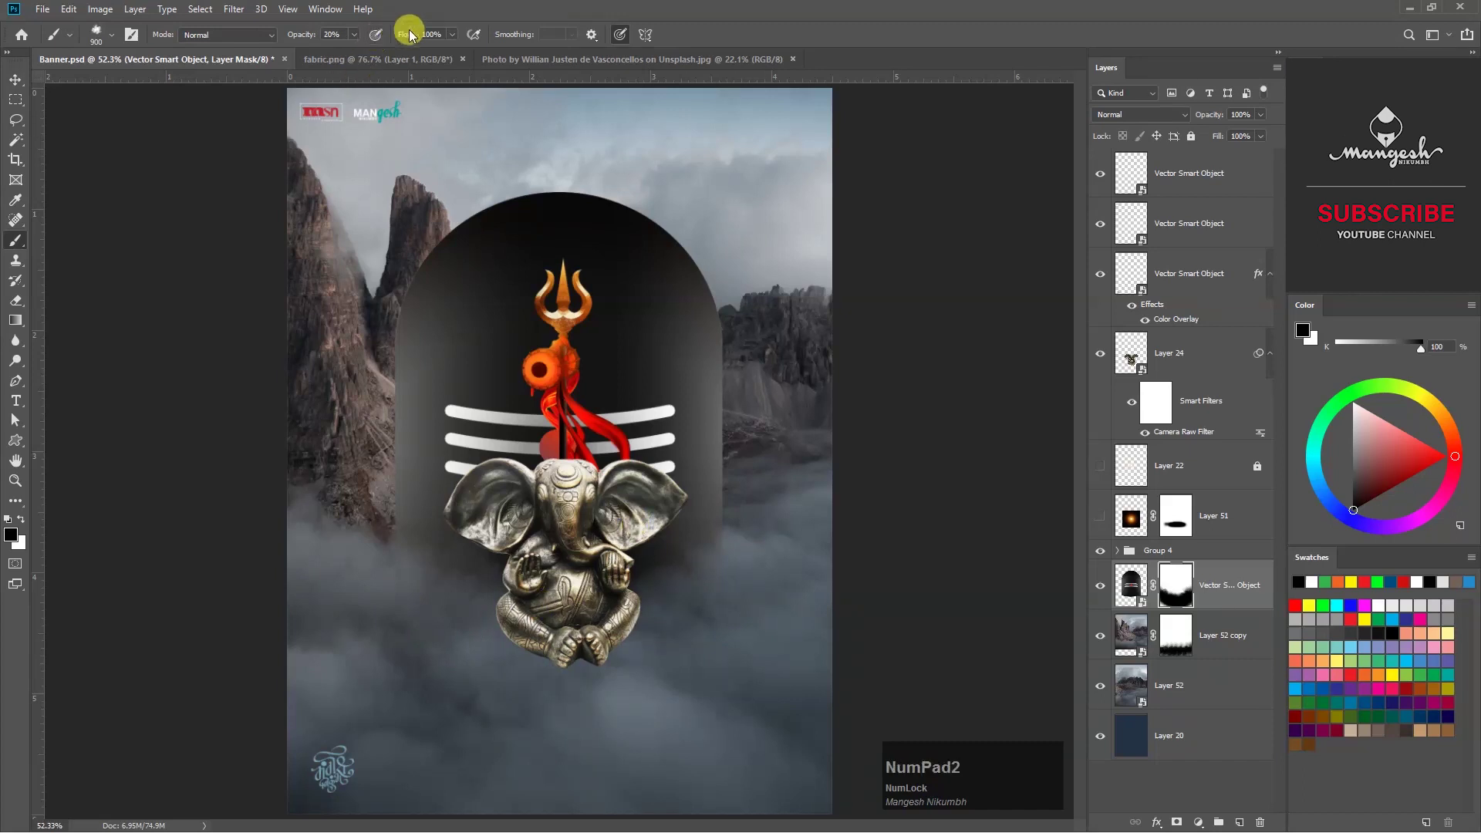
left_click(456, 38)
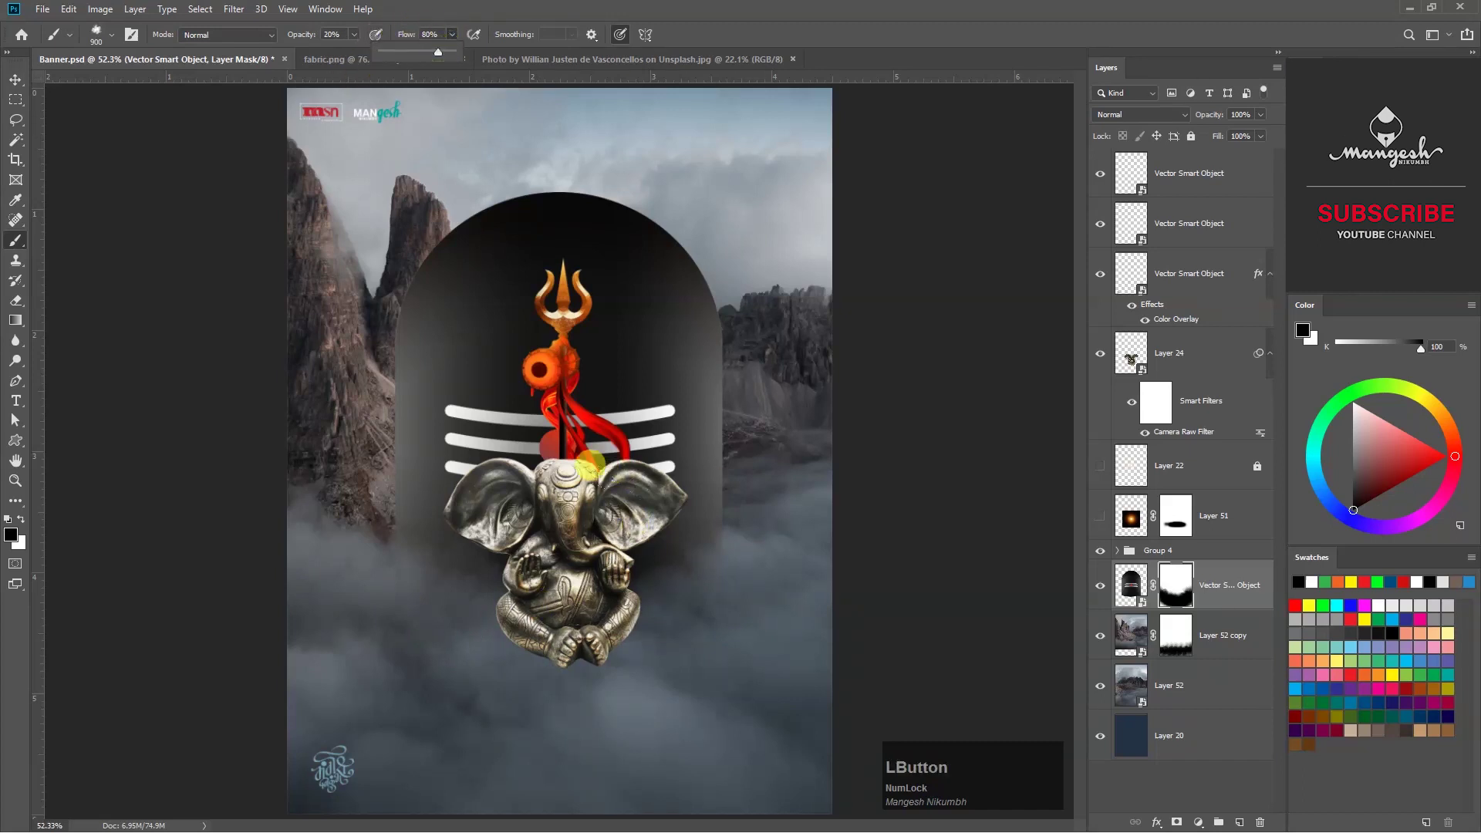
key("x")
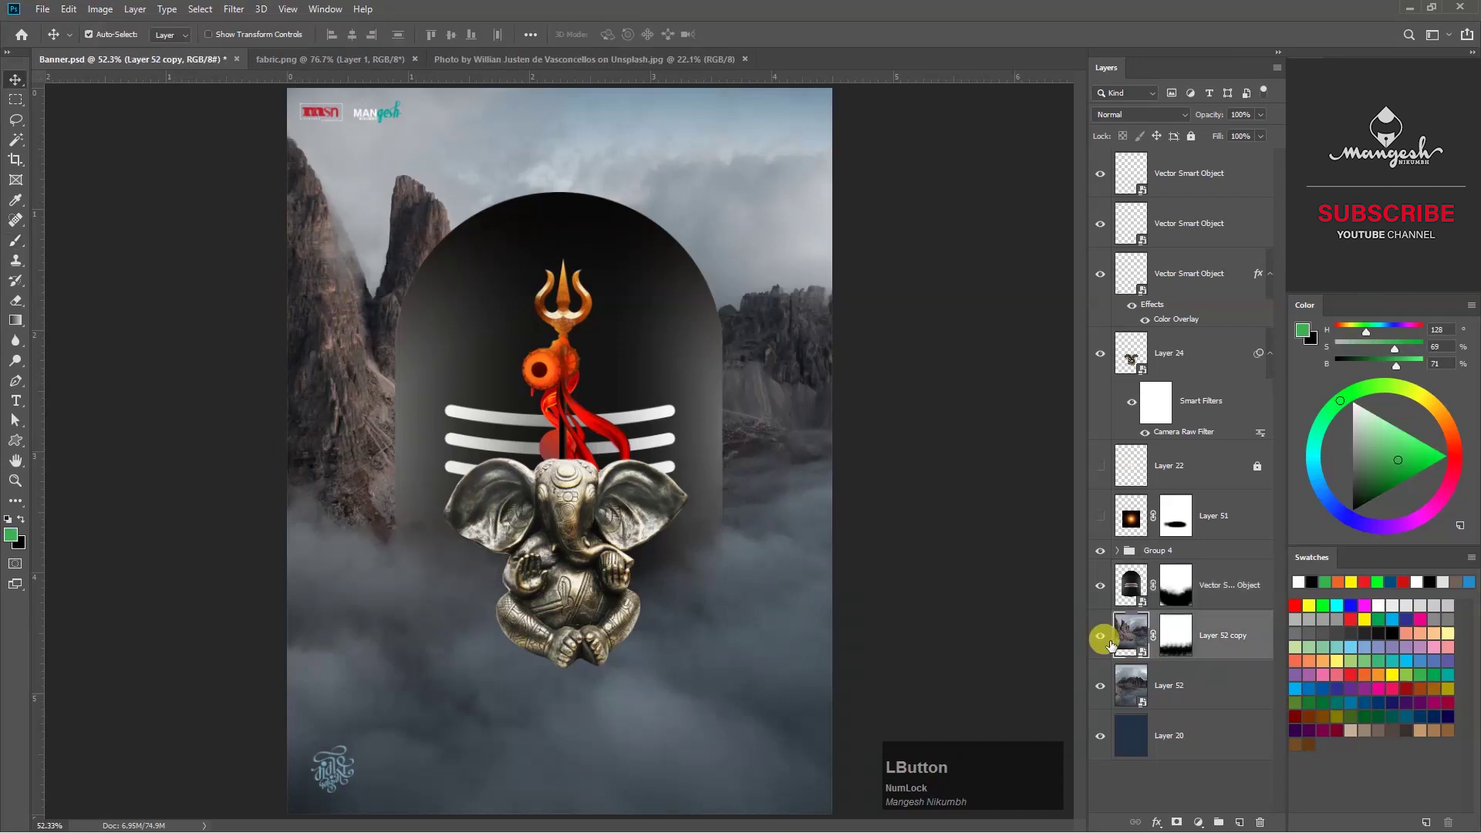
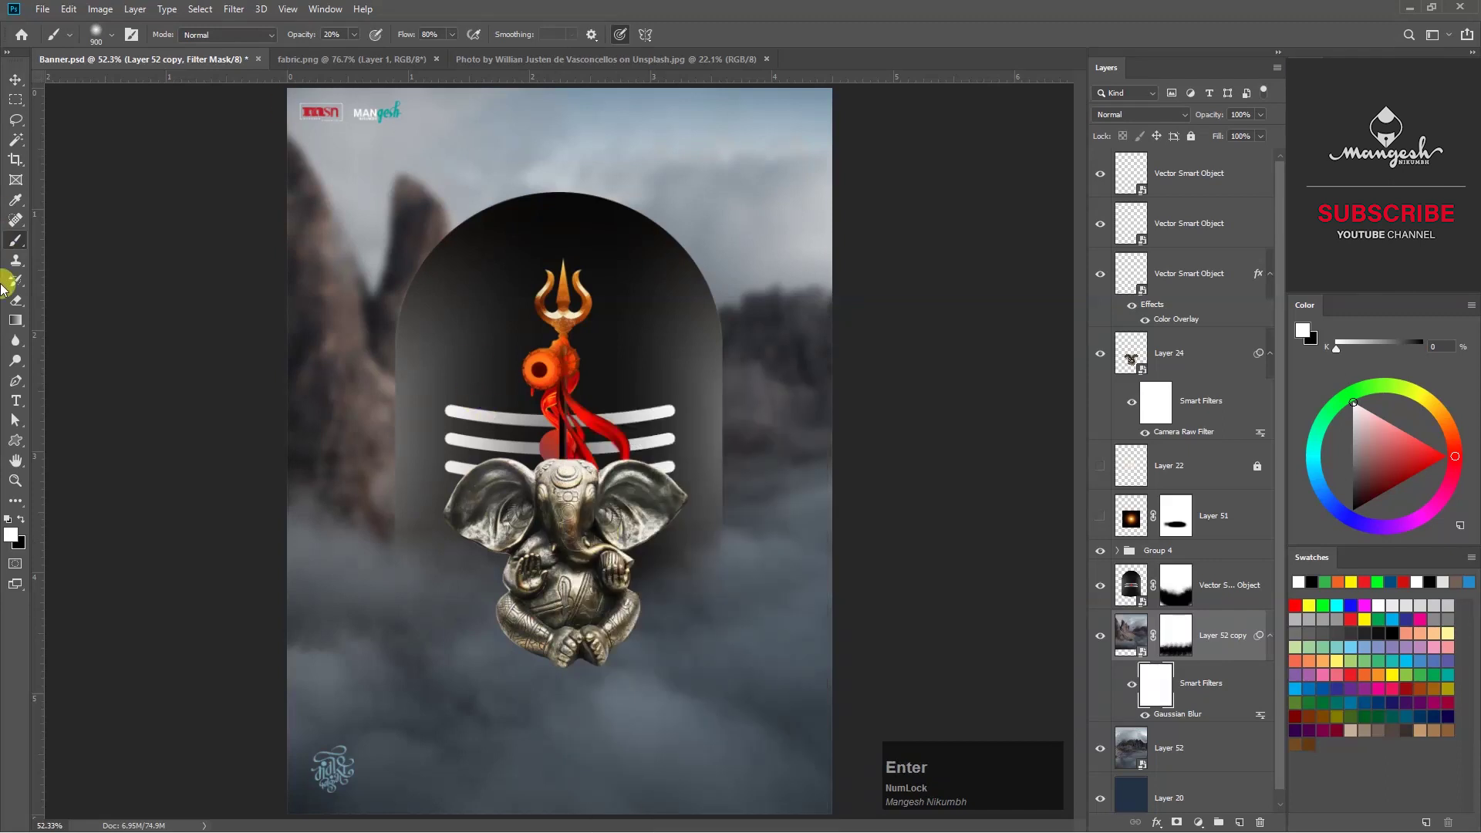
Paint on Layer 52 copy's mask at full strength to reveal the left mountain peaks.
left_click(27, 523)
key("KP_0")
left_click(461, 38)
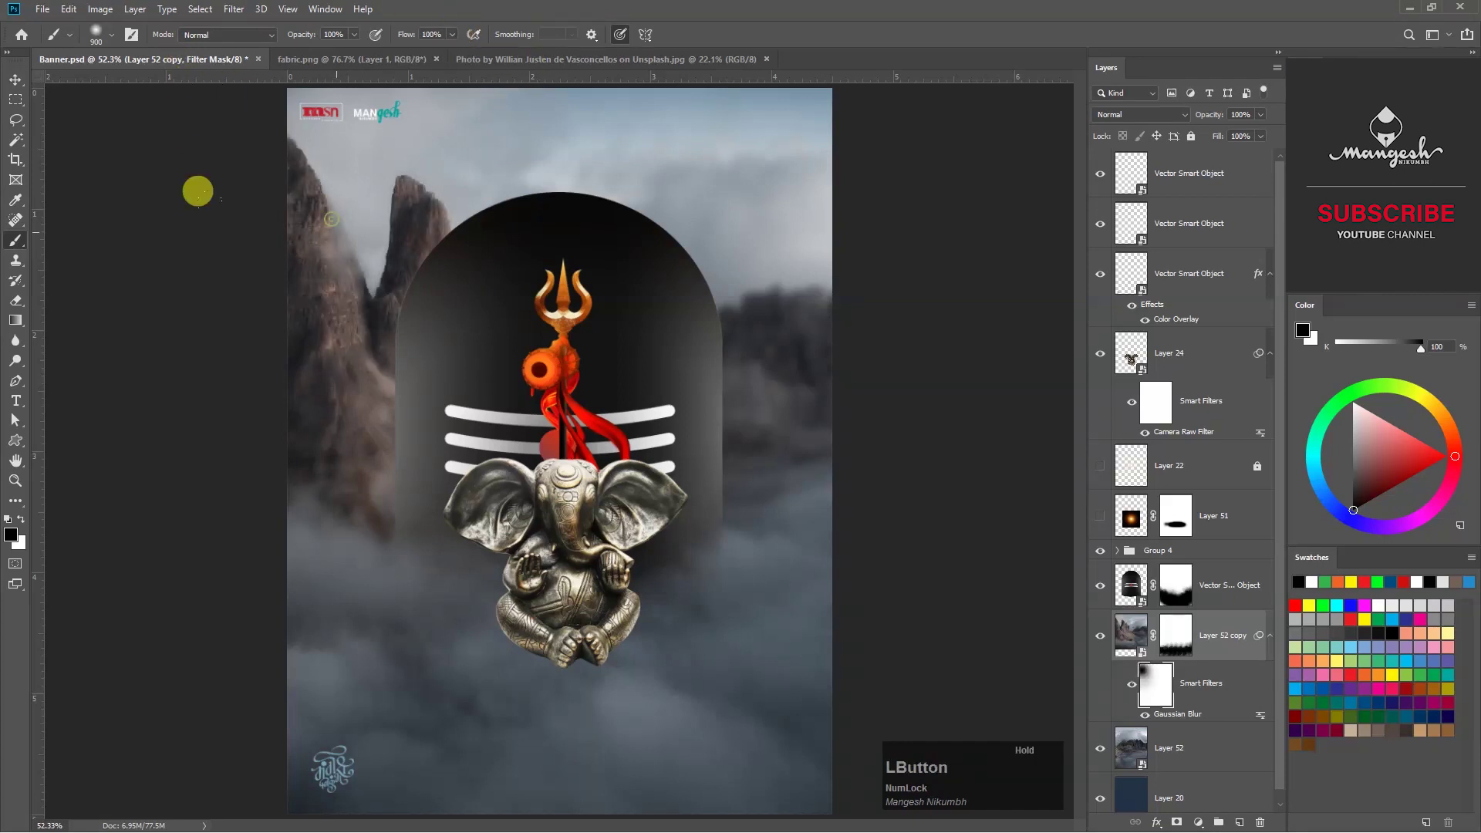
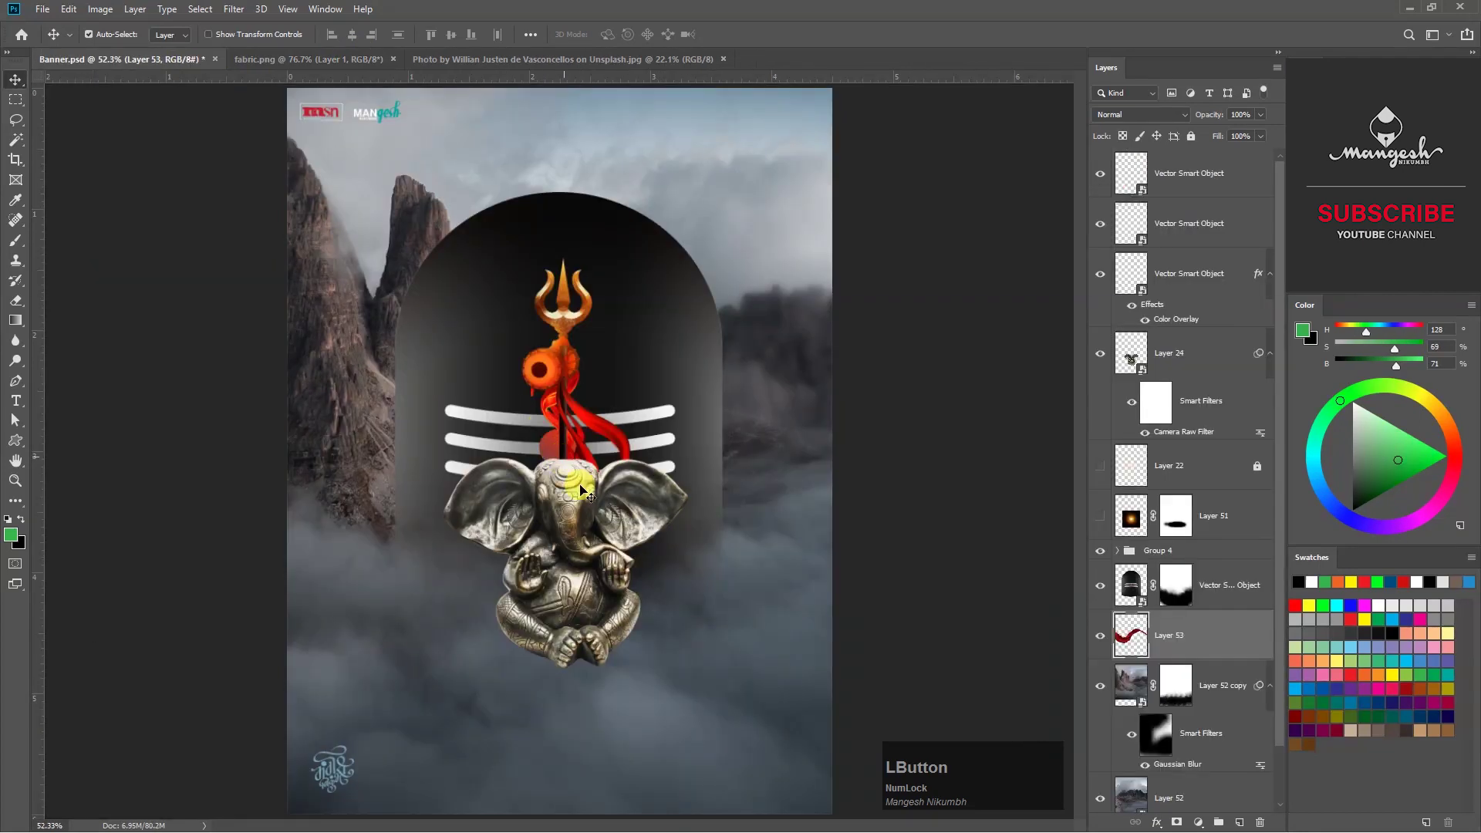
Place the red fabric as Layer 53 and rotate and scale it to drape behind Ganesha.
scroll("down", 3)
left_click(1194, 578)
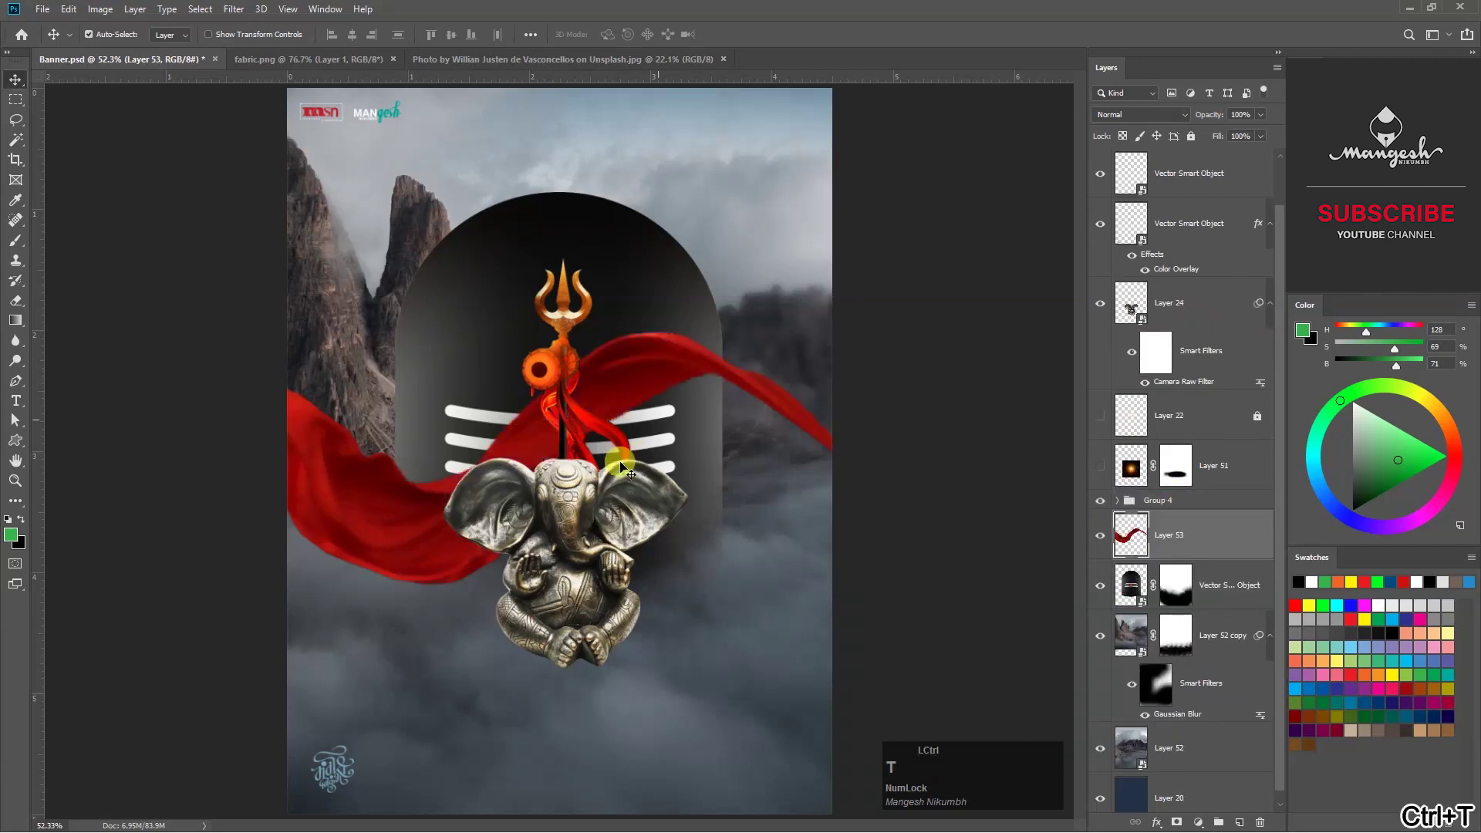
left_click(499, 509)
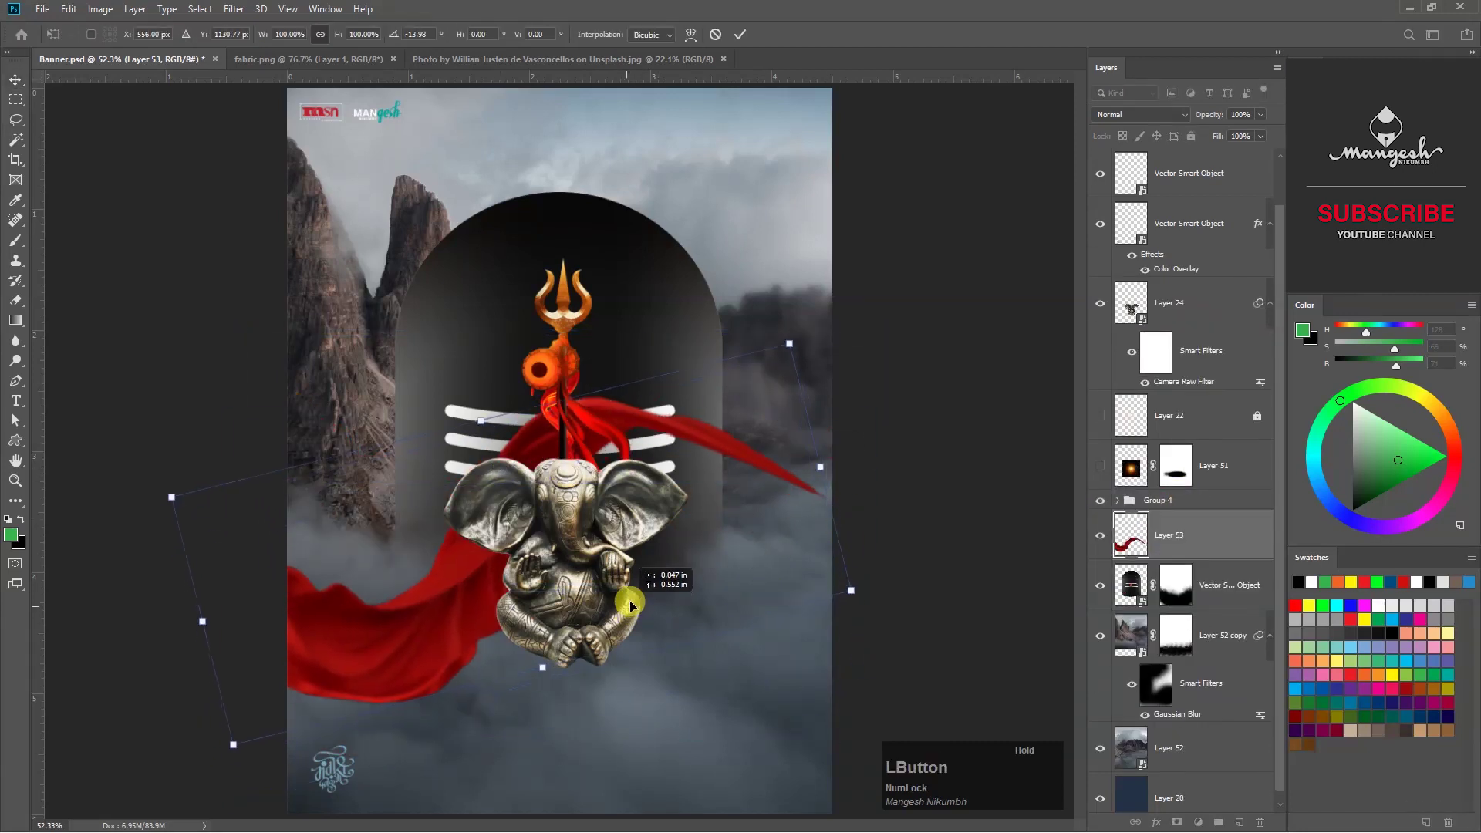
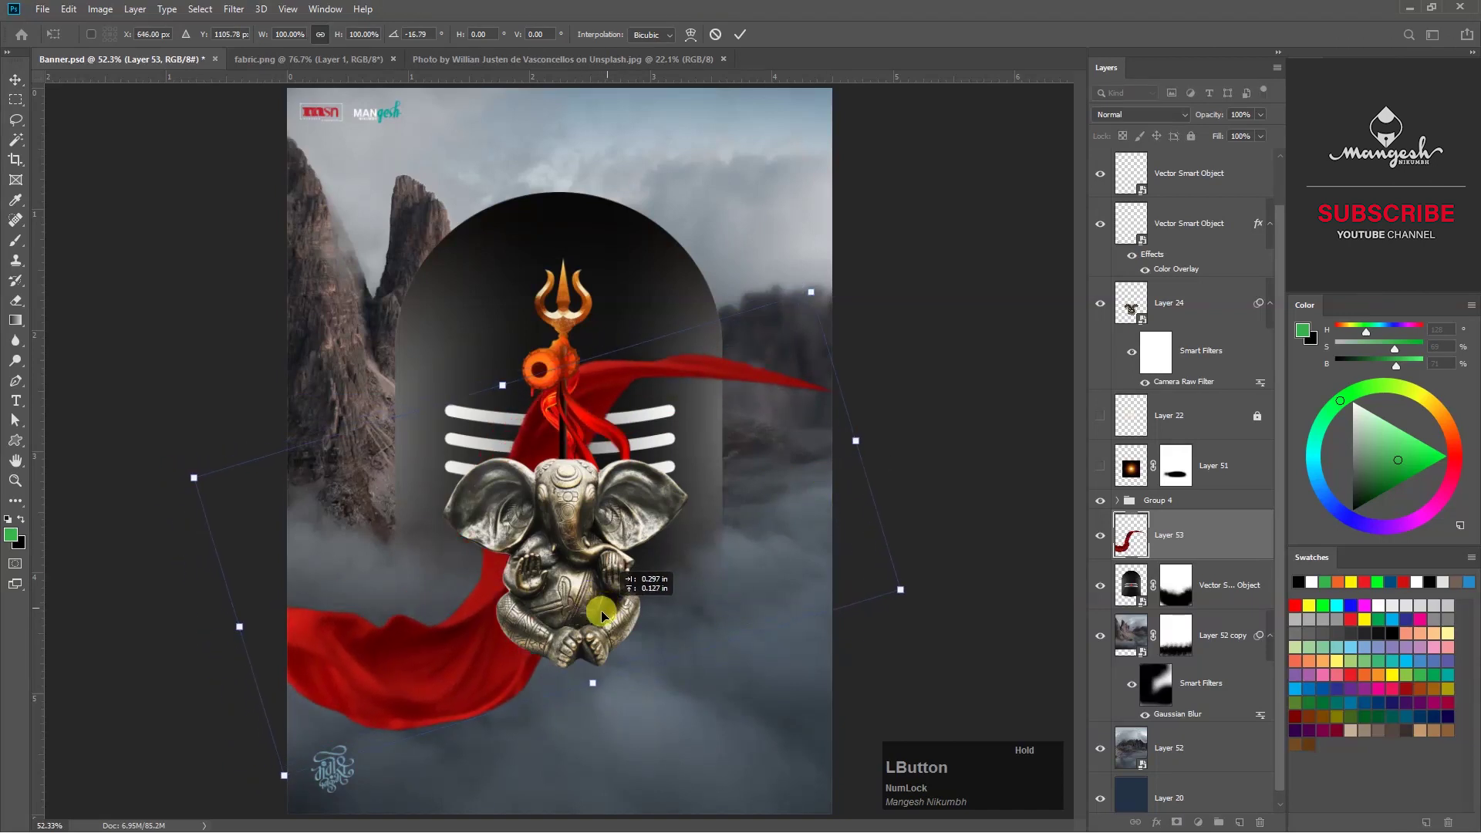
left_click(725, 403)
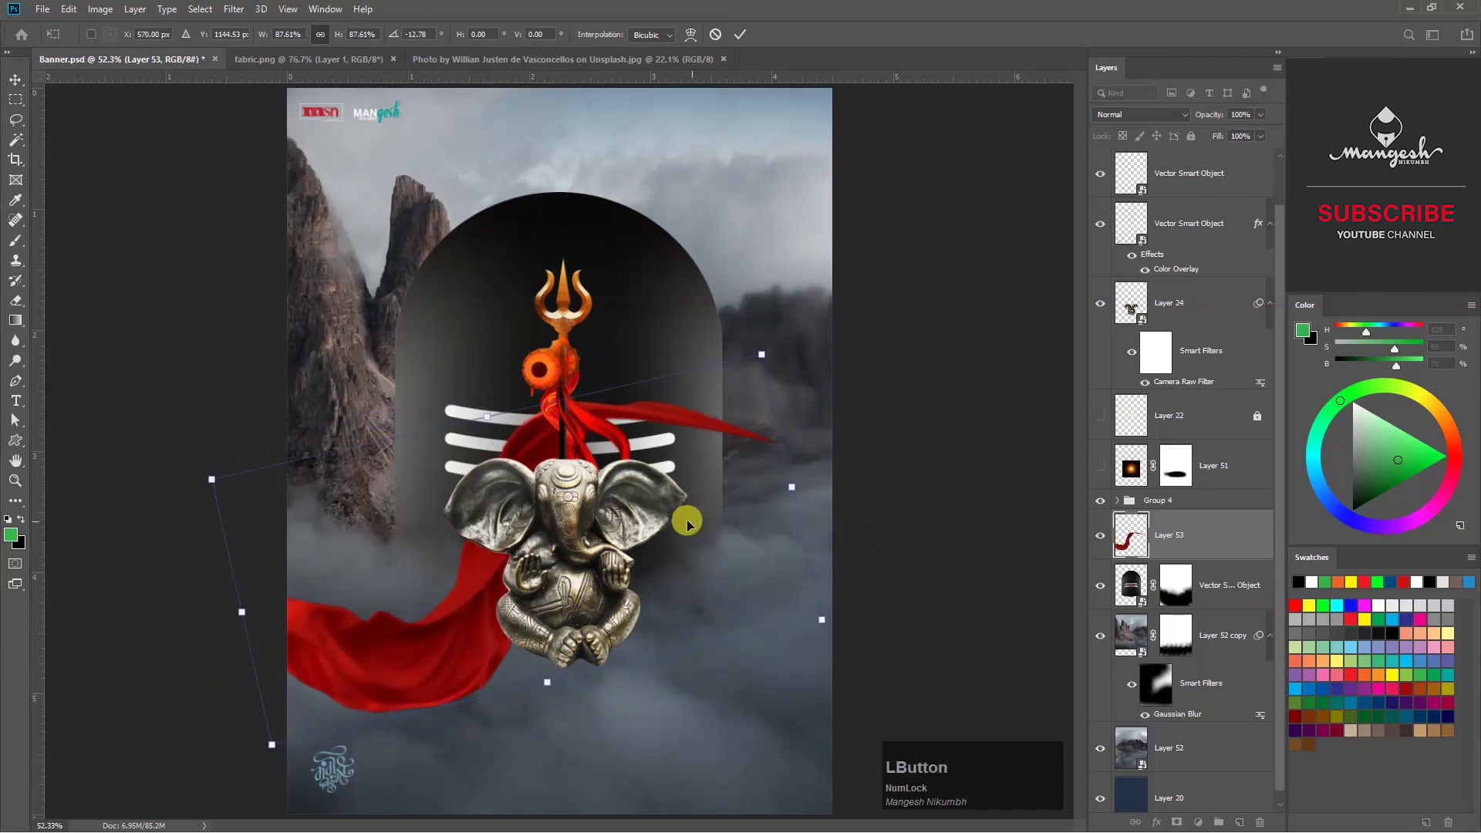
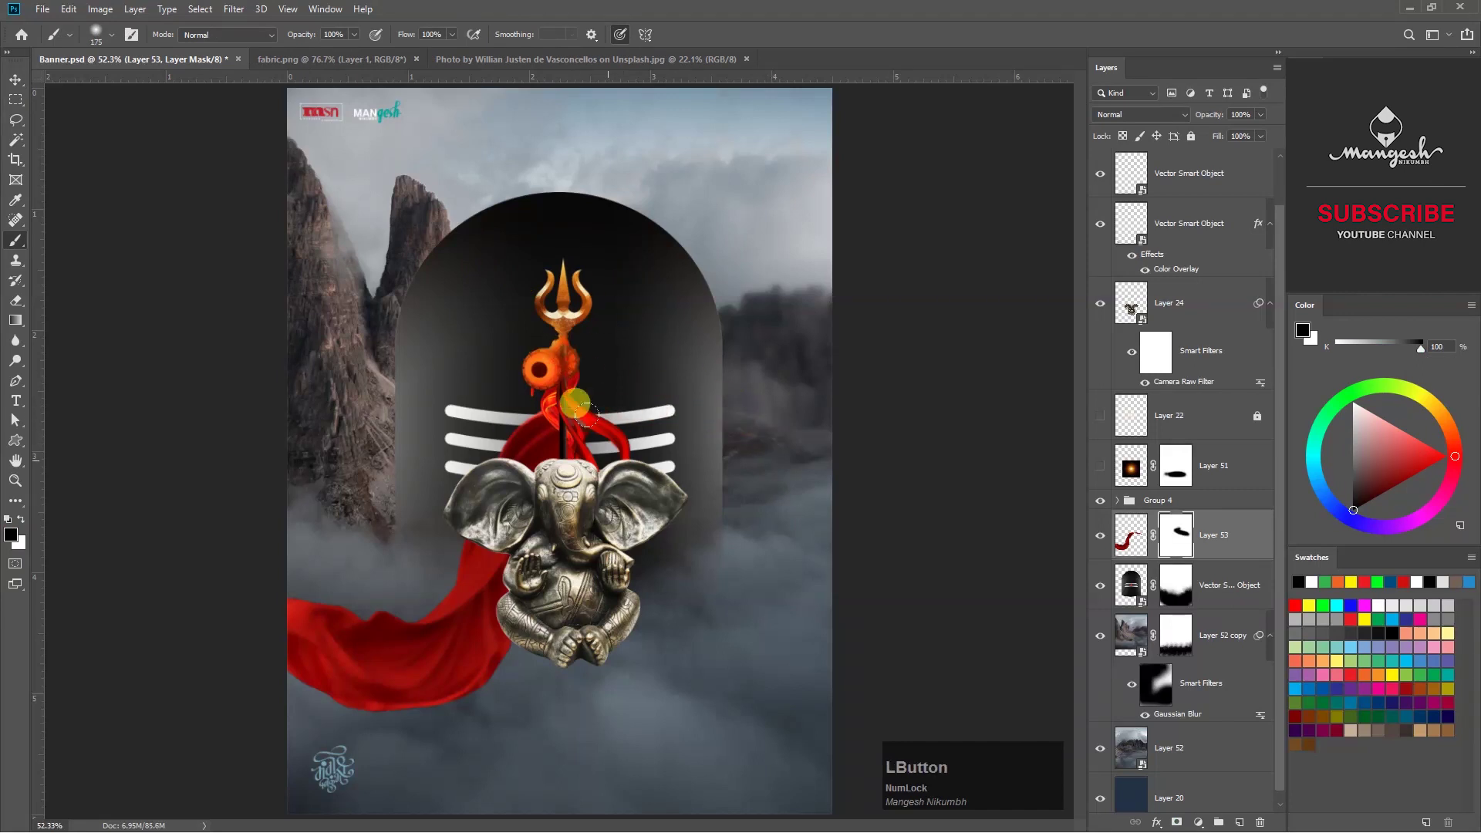
key("v")
Split the fabric's Blend If dark slider to about 83 so its dark areas turn sheer, and confirm.
left_click(1105, 554)
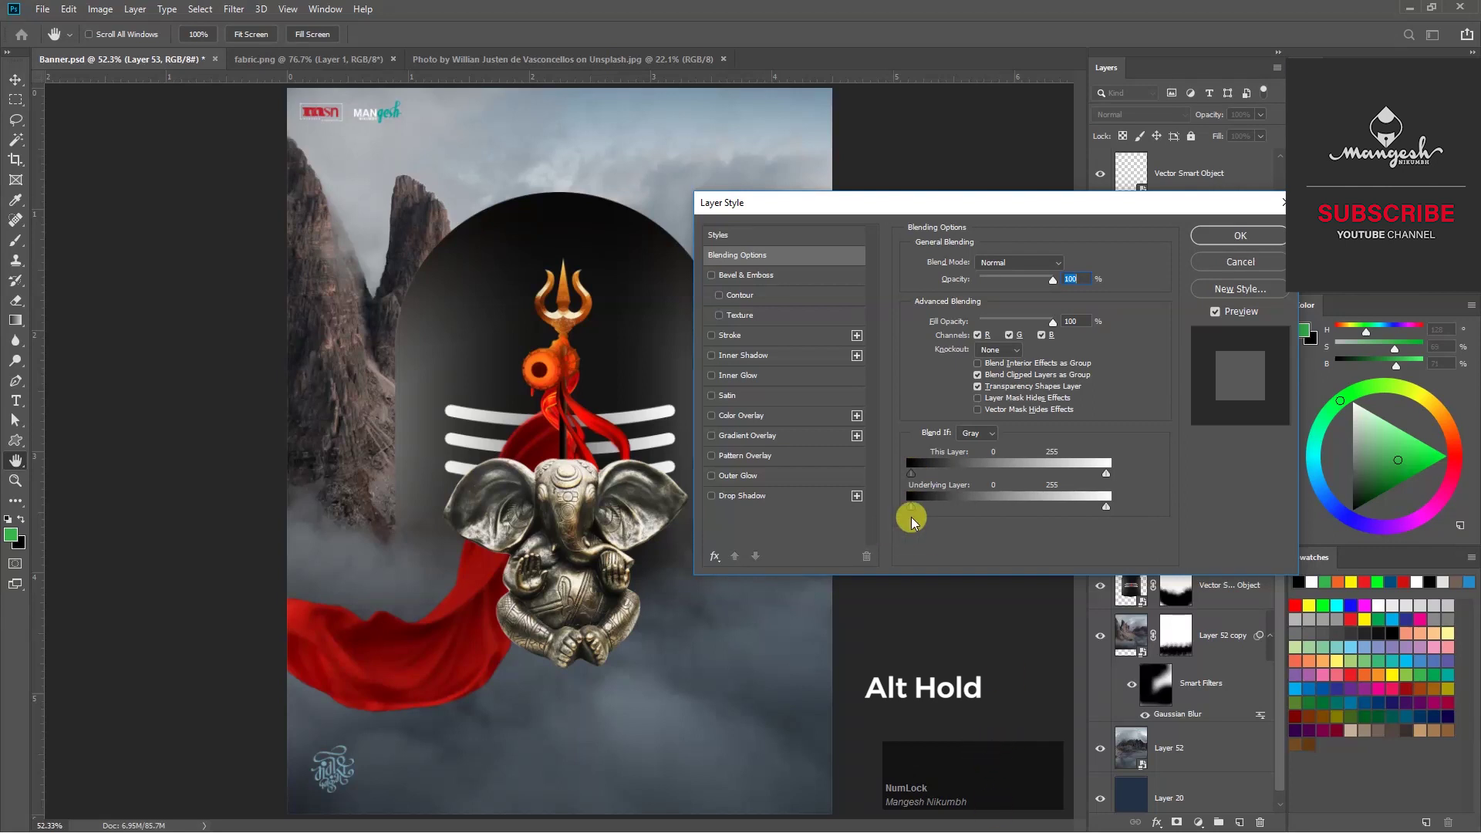
left_click(918, 480)
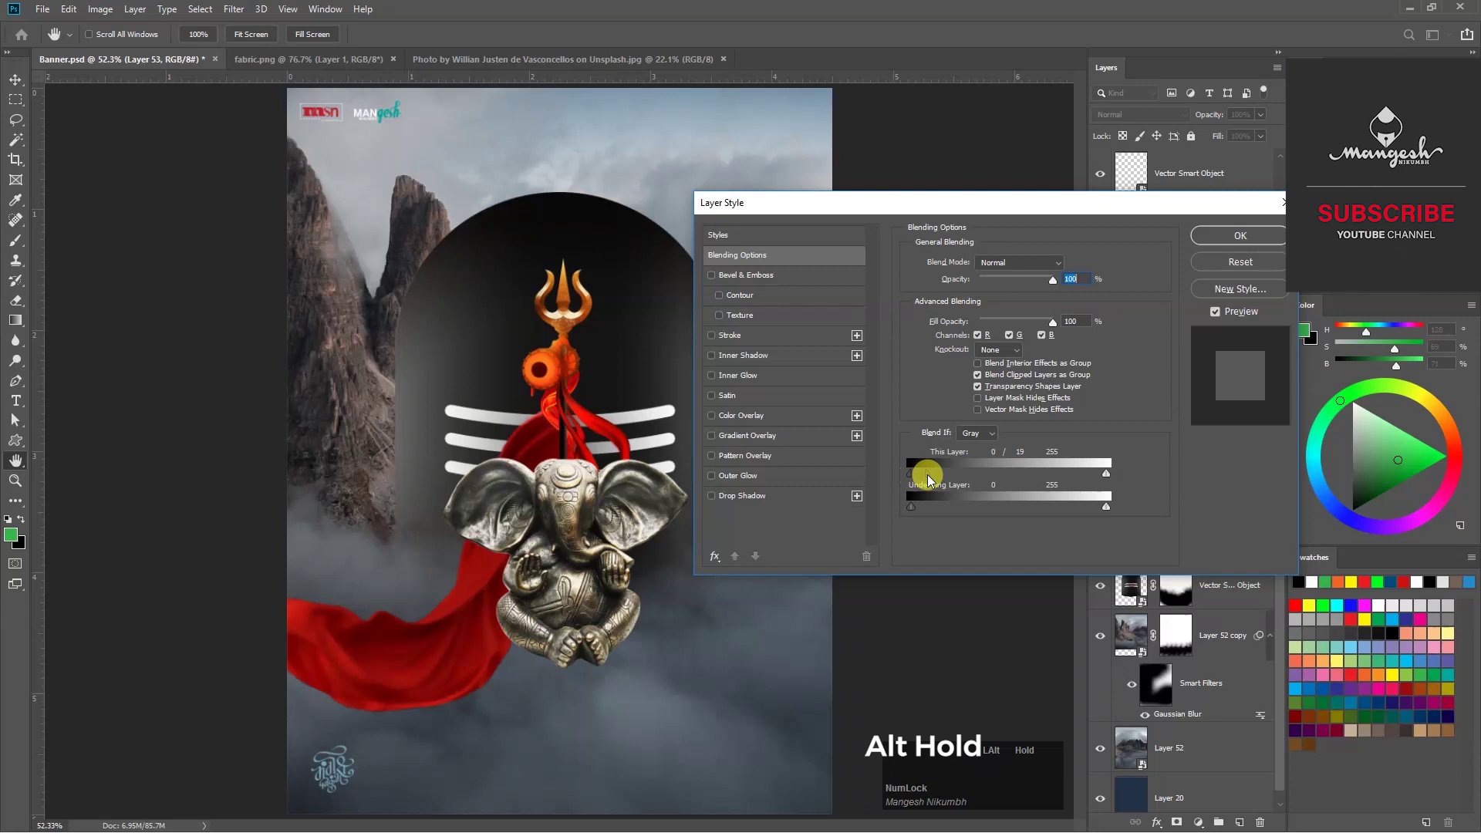
left_click(949, 479)
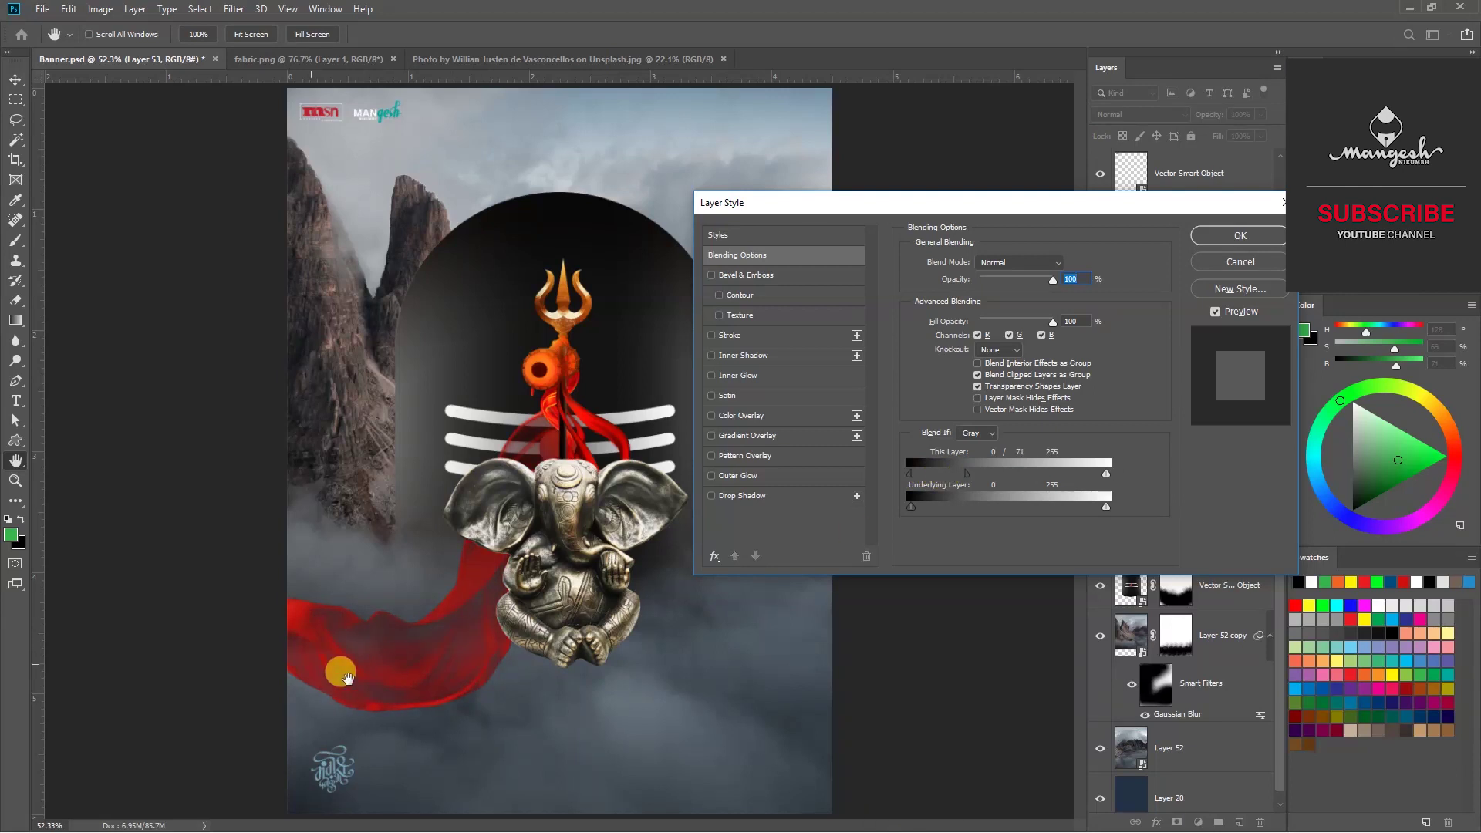
left_click(975, 478)
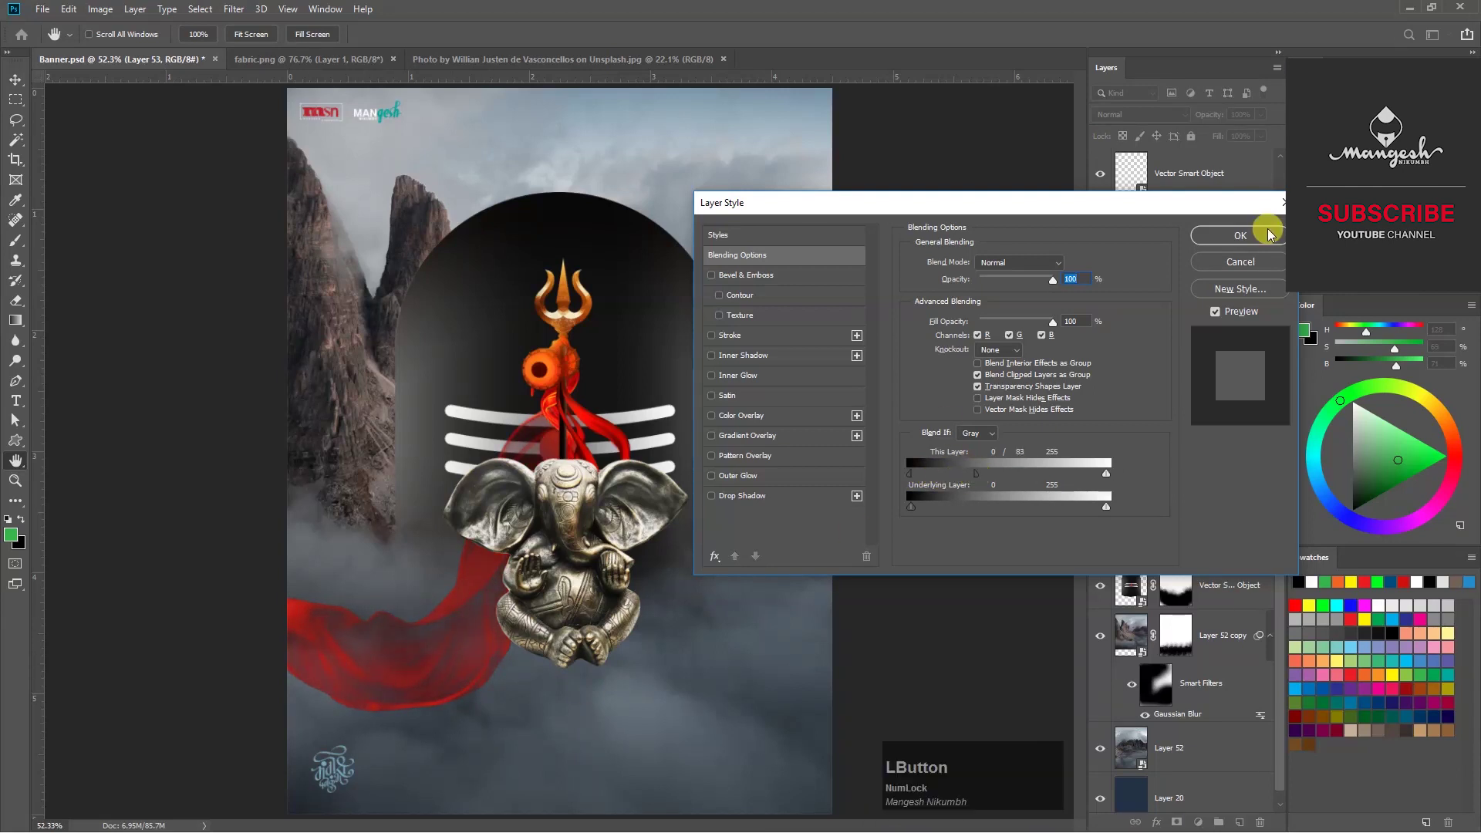
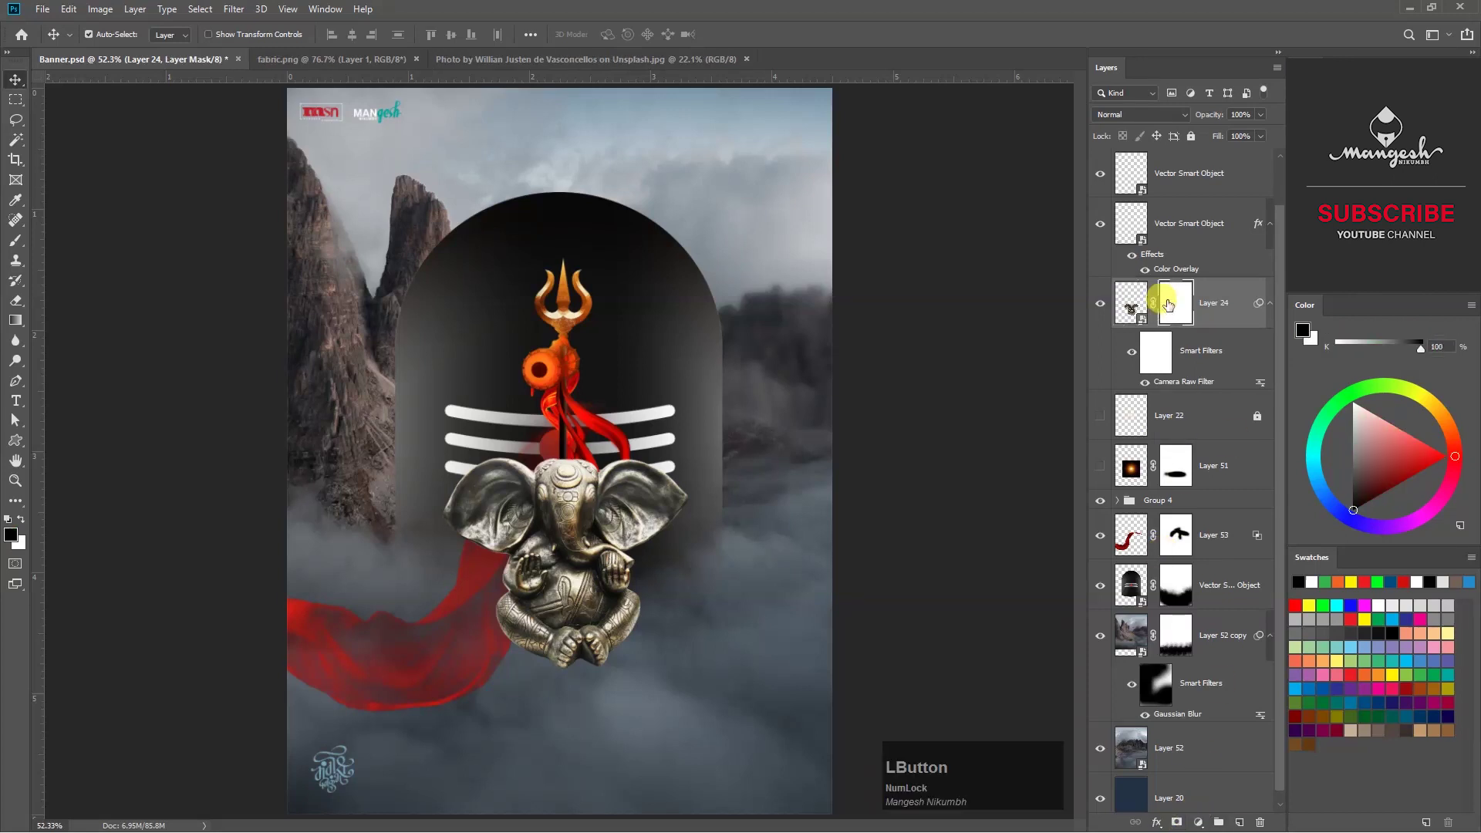
Add a Levels adjustment above Layer 52 copy and pull the highlights left to brighten the mist.
key("b")
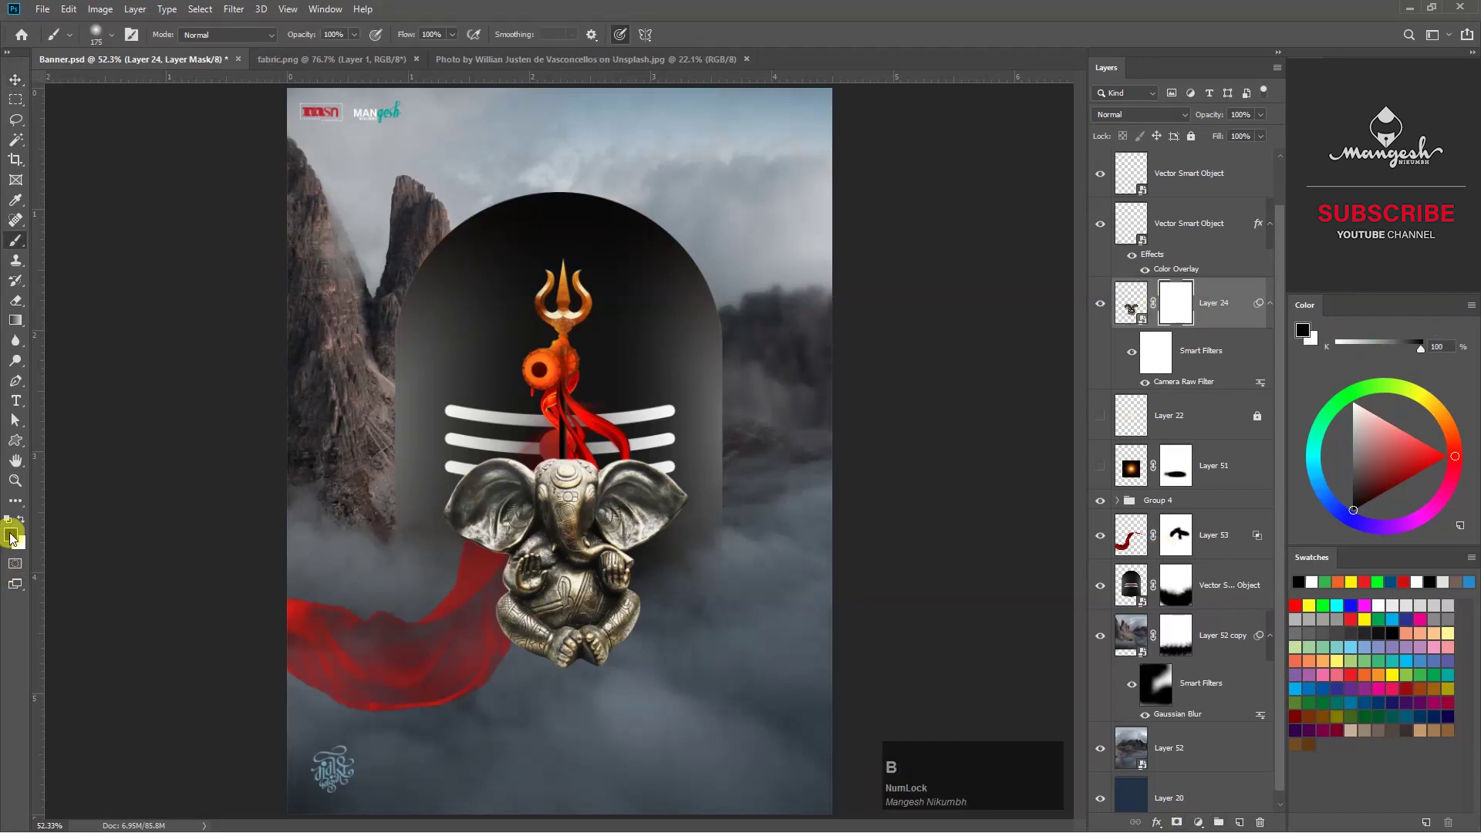
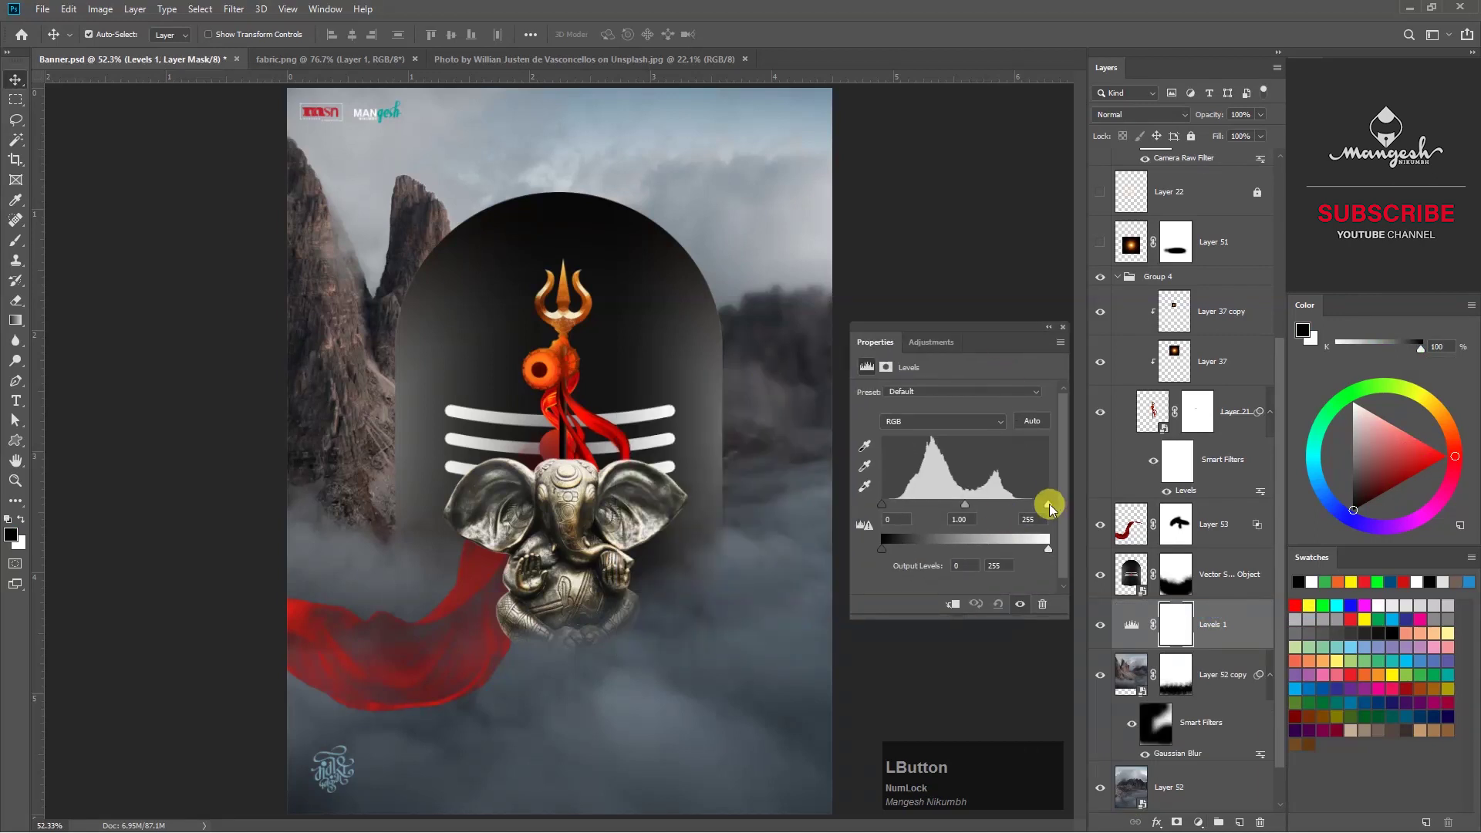
scroll("down", 3)
left_click(1051, 509)
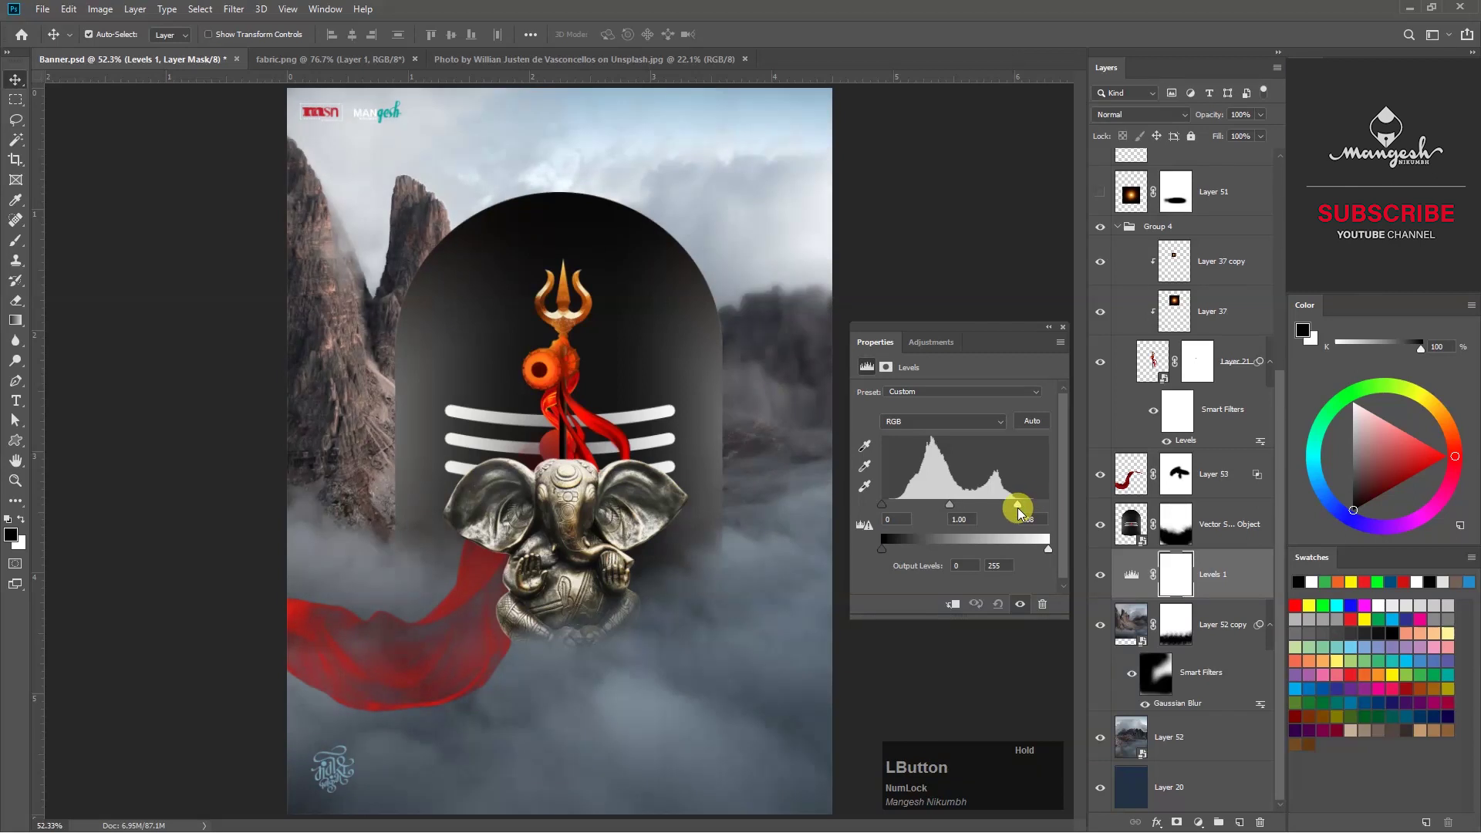
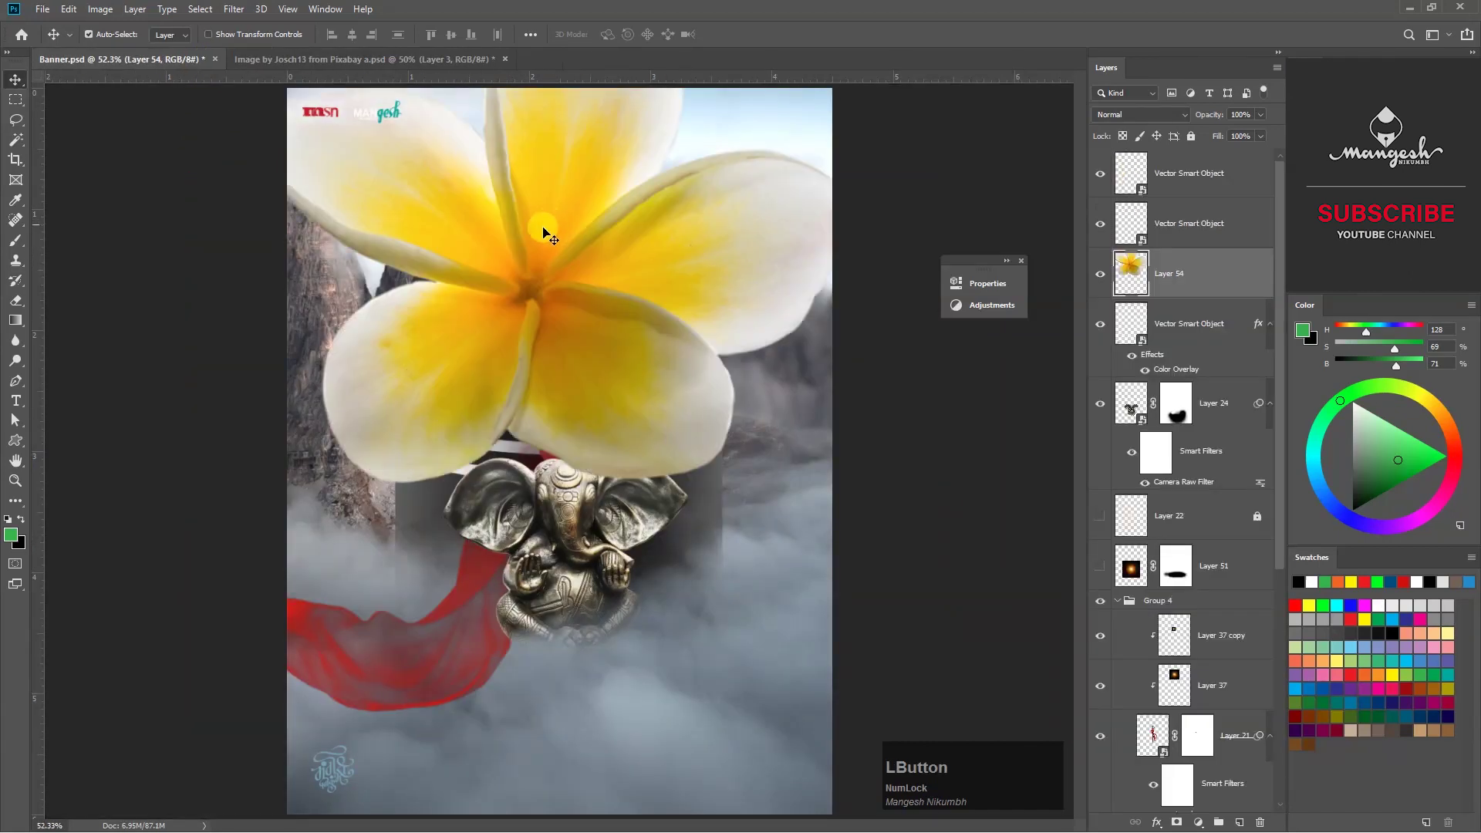
Duplicate the frangipani flower for the arch top and pick a scatter leaf brush for Layer 55.
right_click(1206, 277)
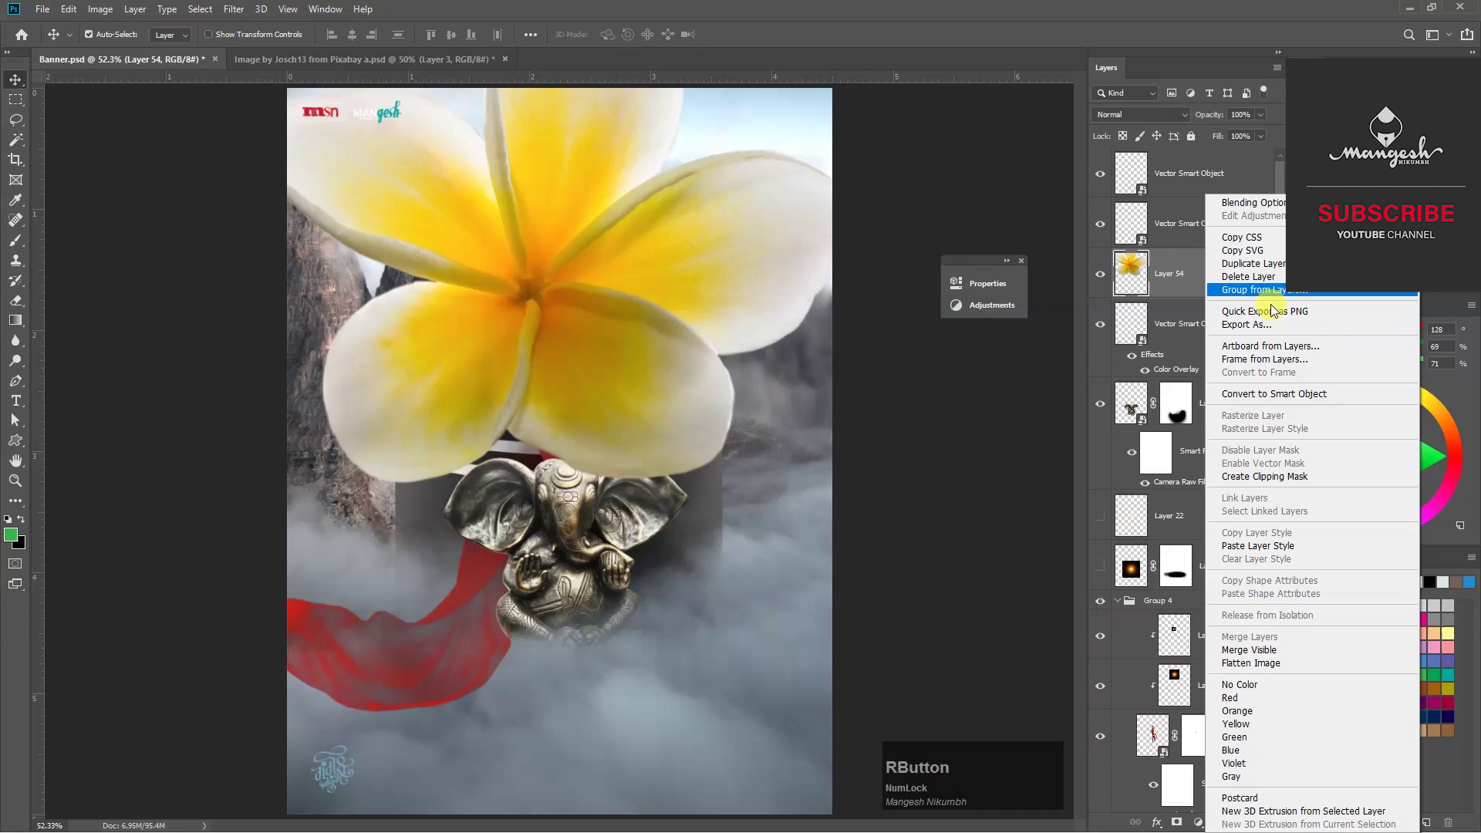
left_click(1264, 397)
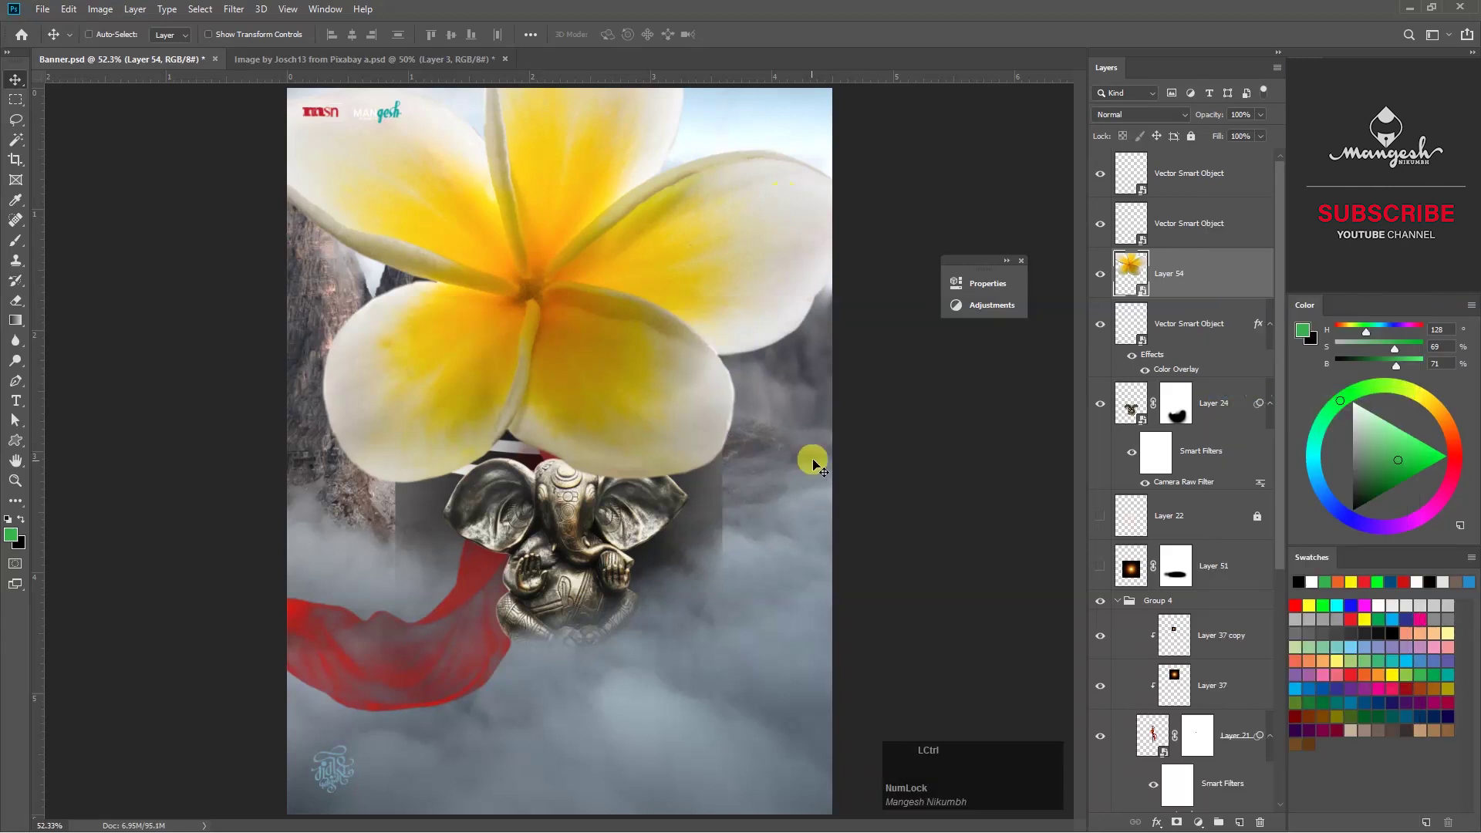
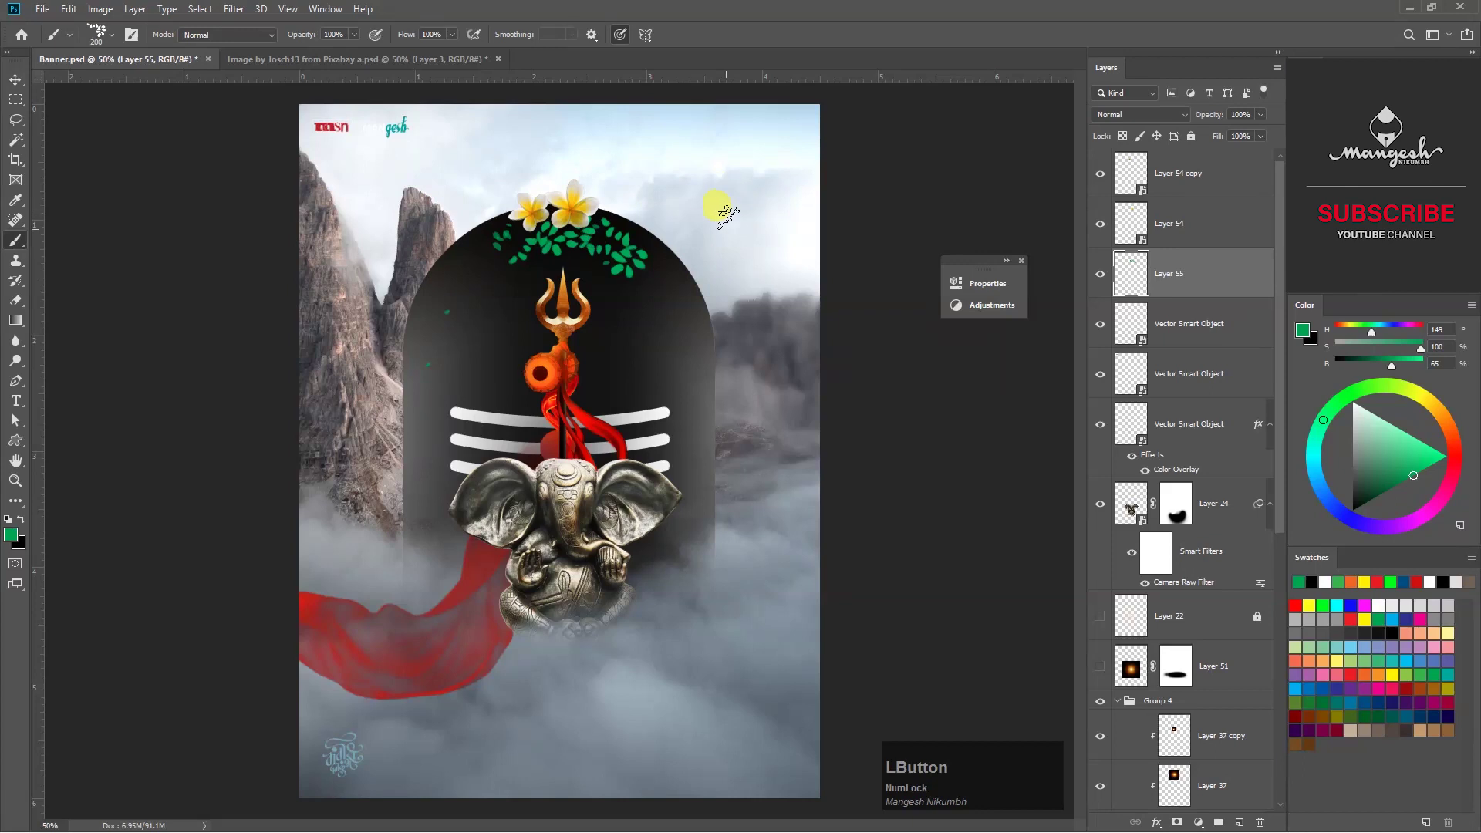
left_click(1104, 279)
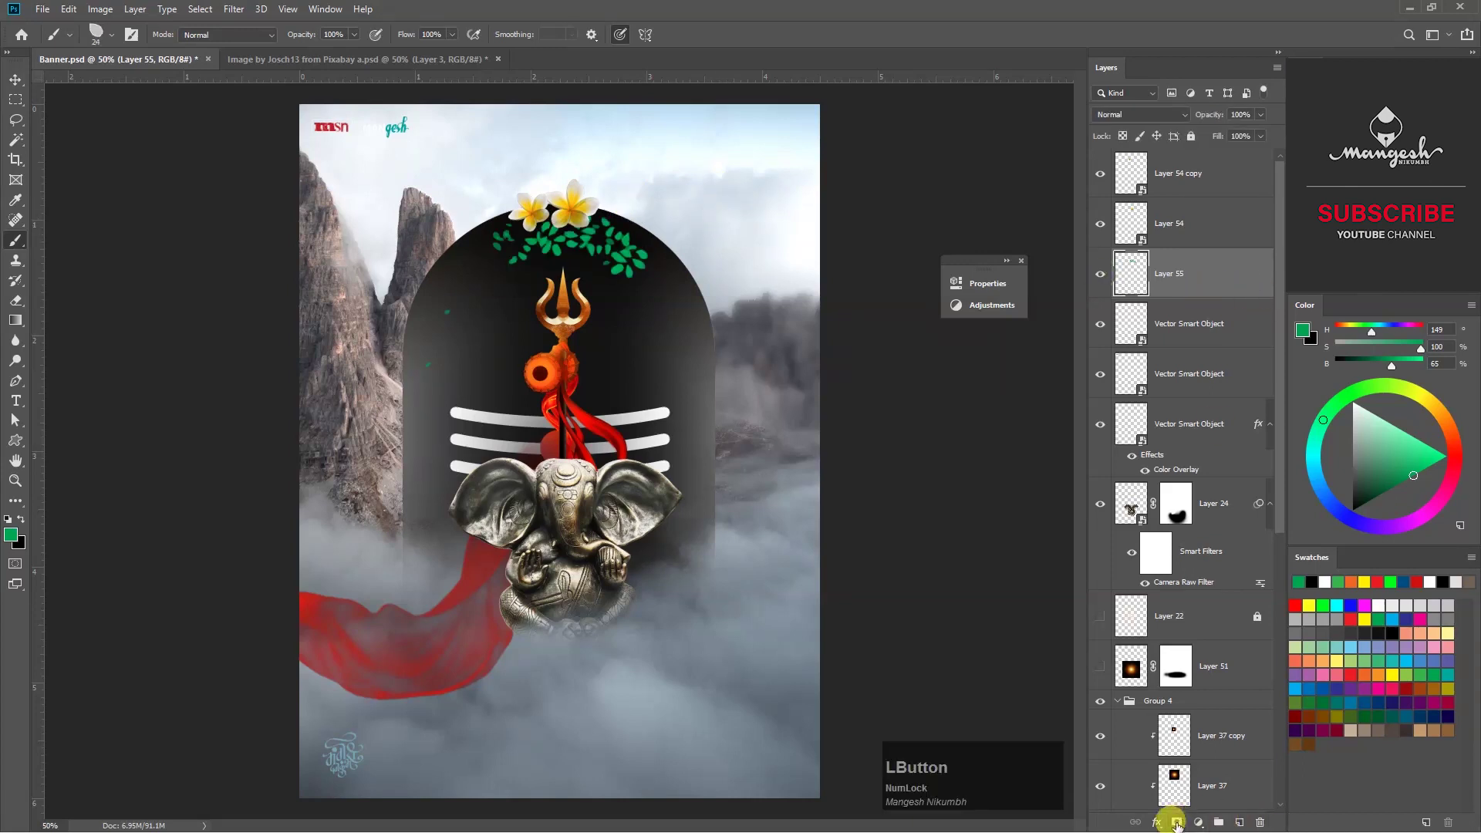
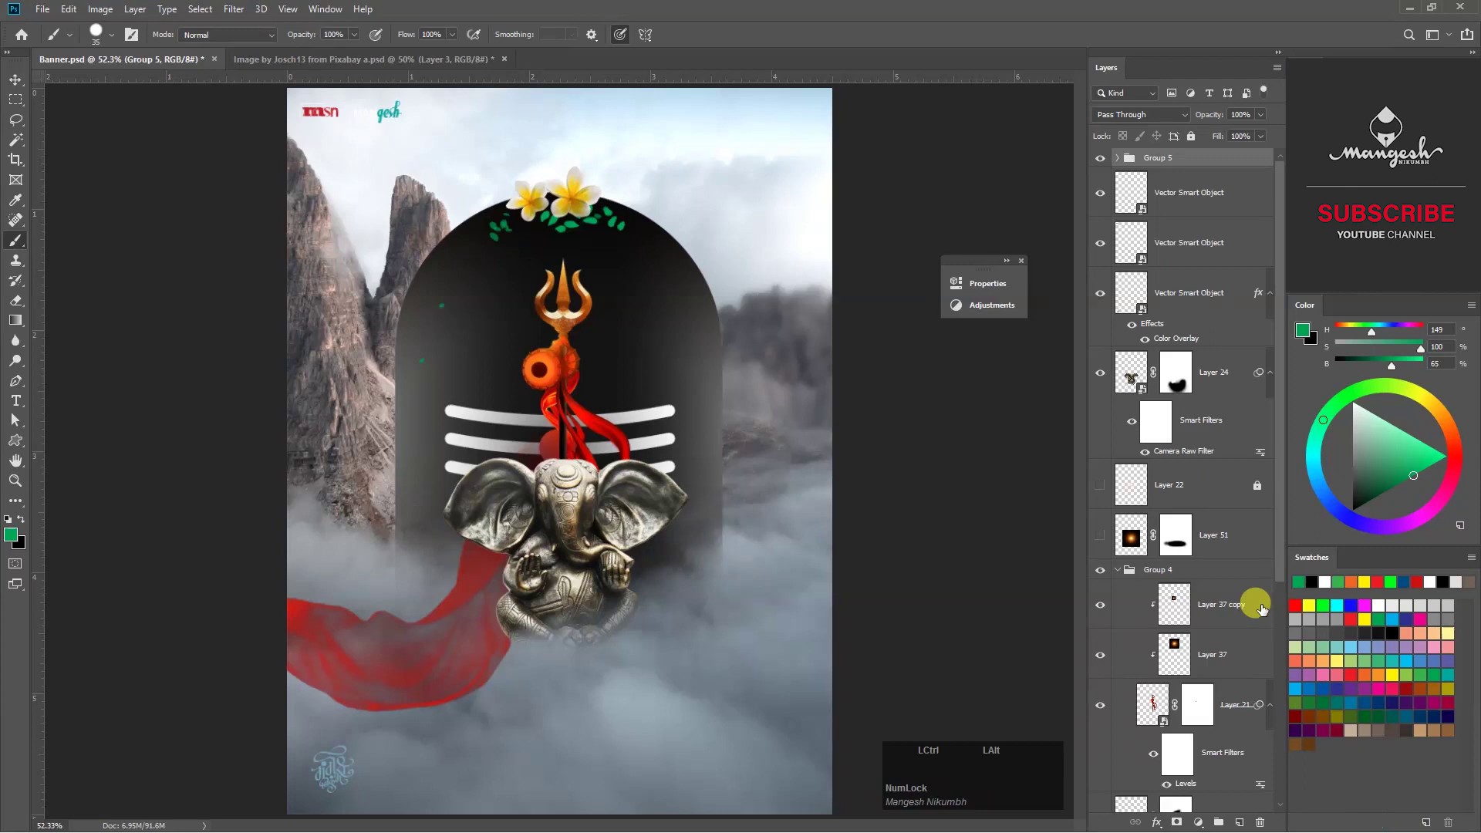
Group the flower and leaf layers, stamp a merged poster layer, select all and copy it.
key("ctrl+alt+e")
left_click(1194, 179)
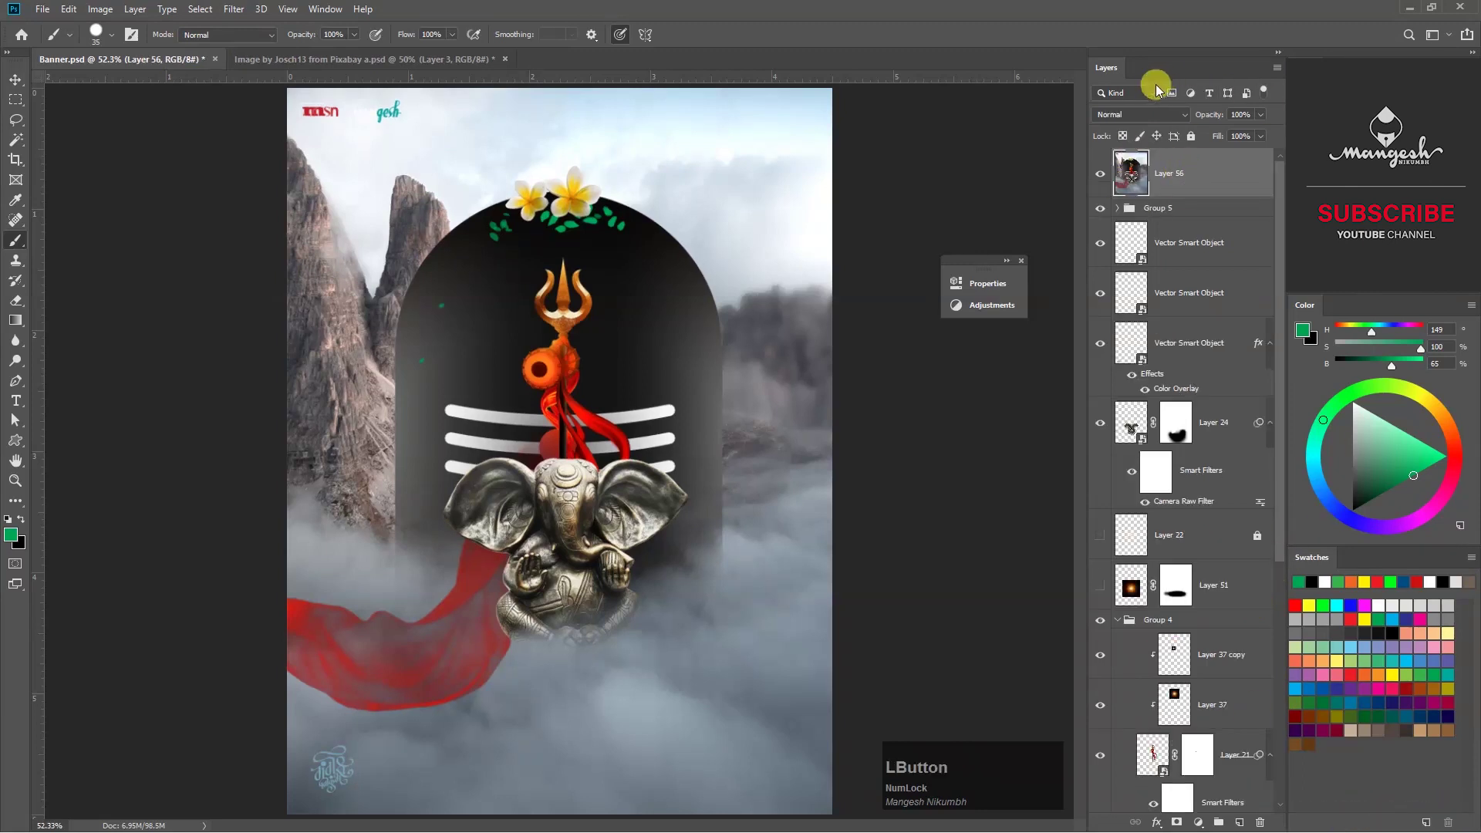
left_click(1099, 180)
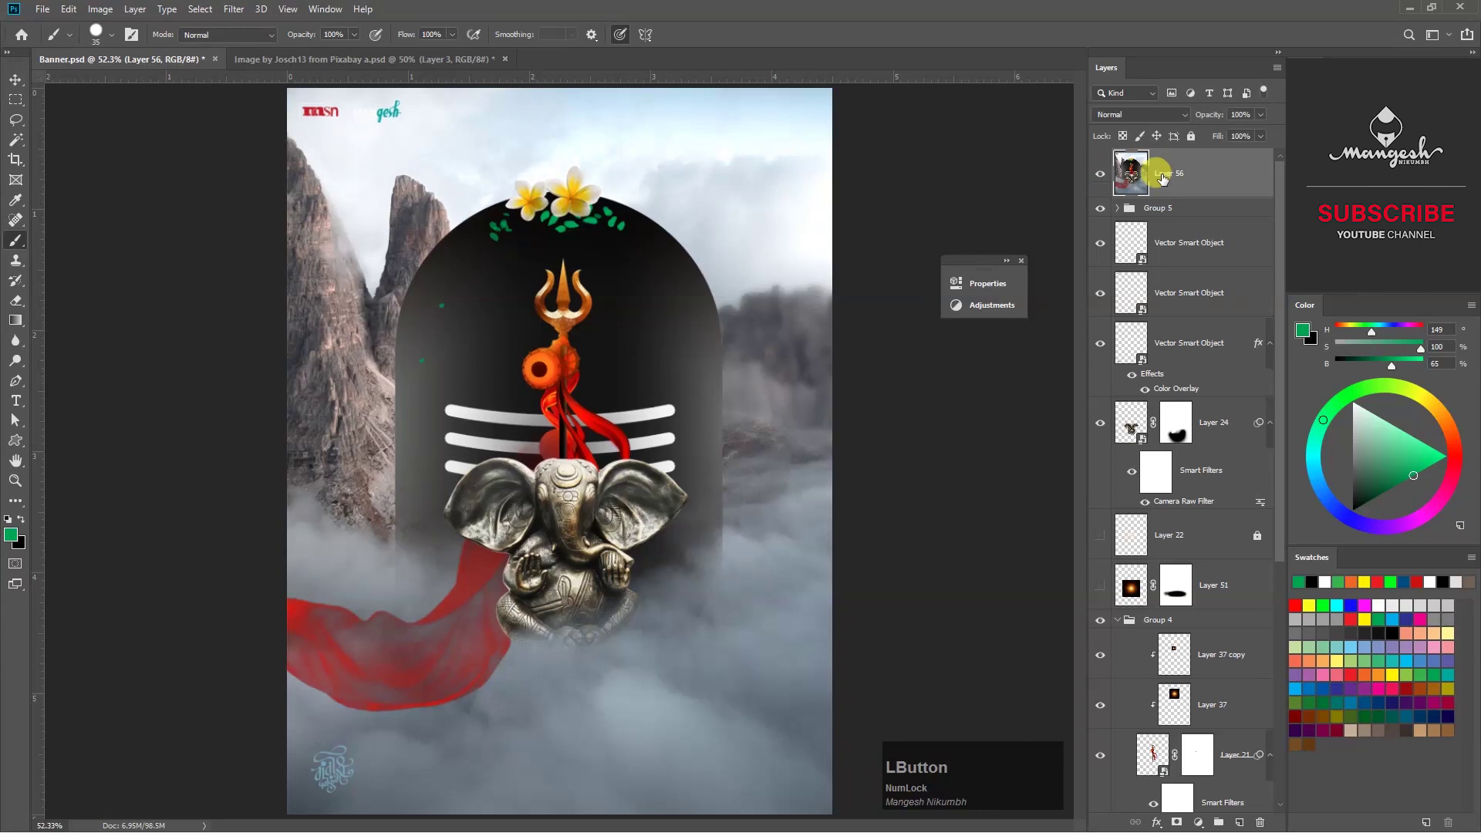
key("ctrl+a")
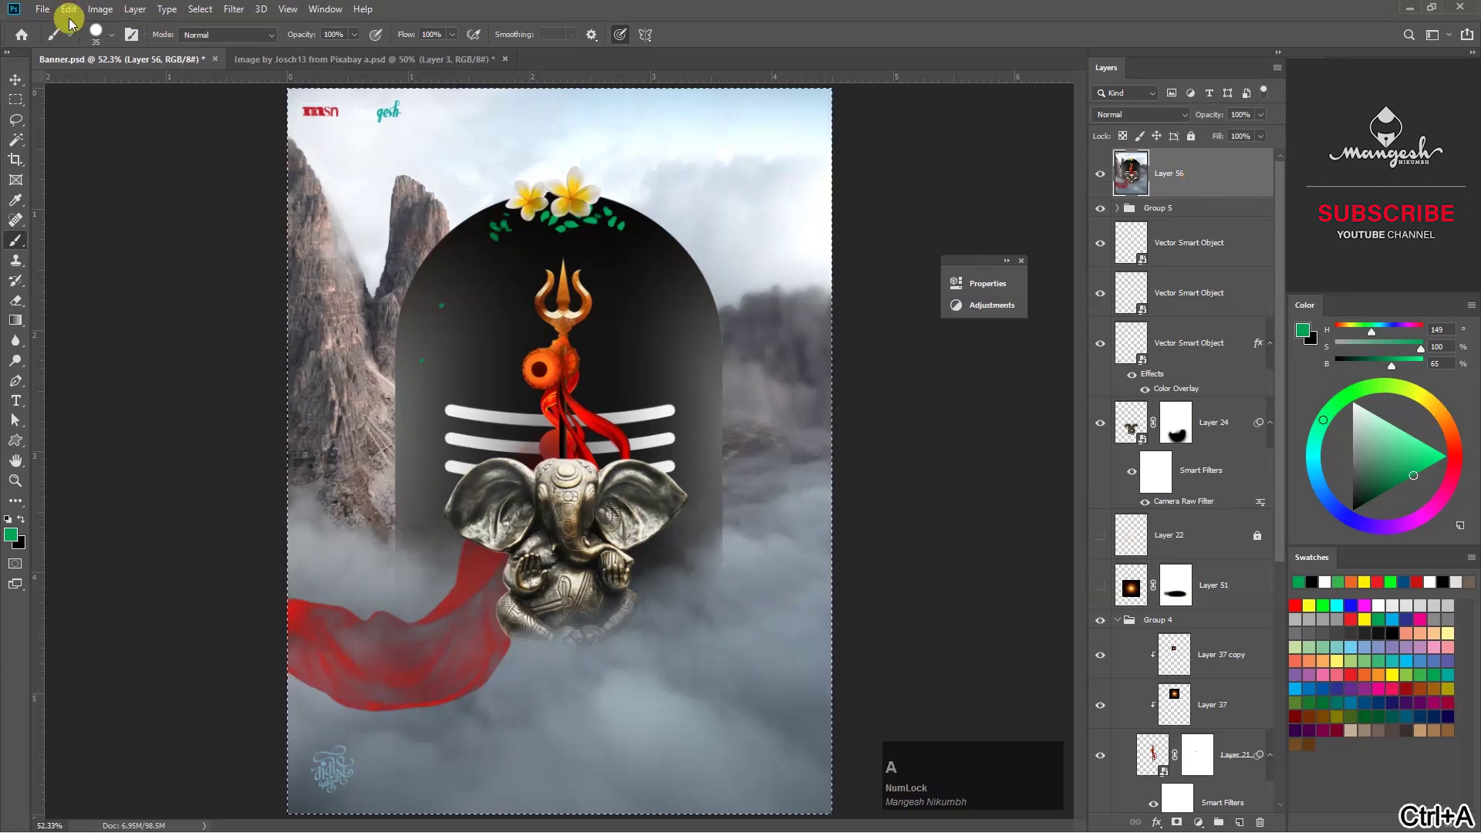
left_click(80, 18)
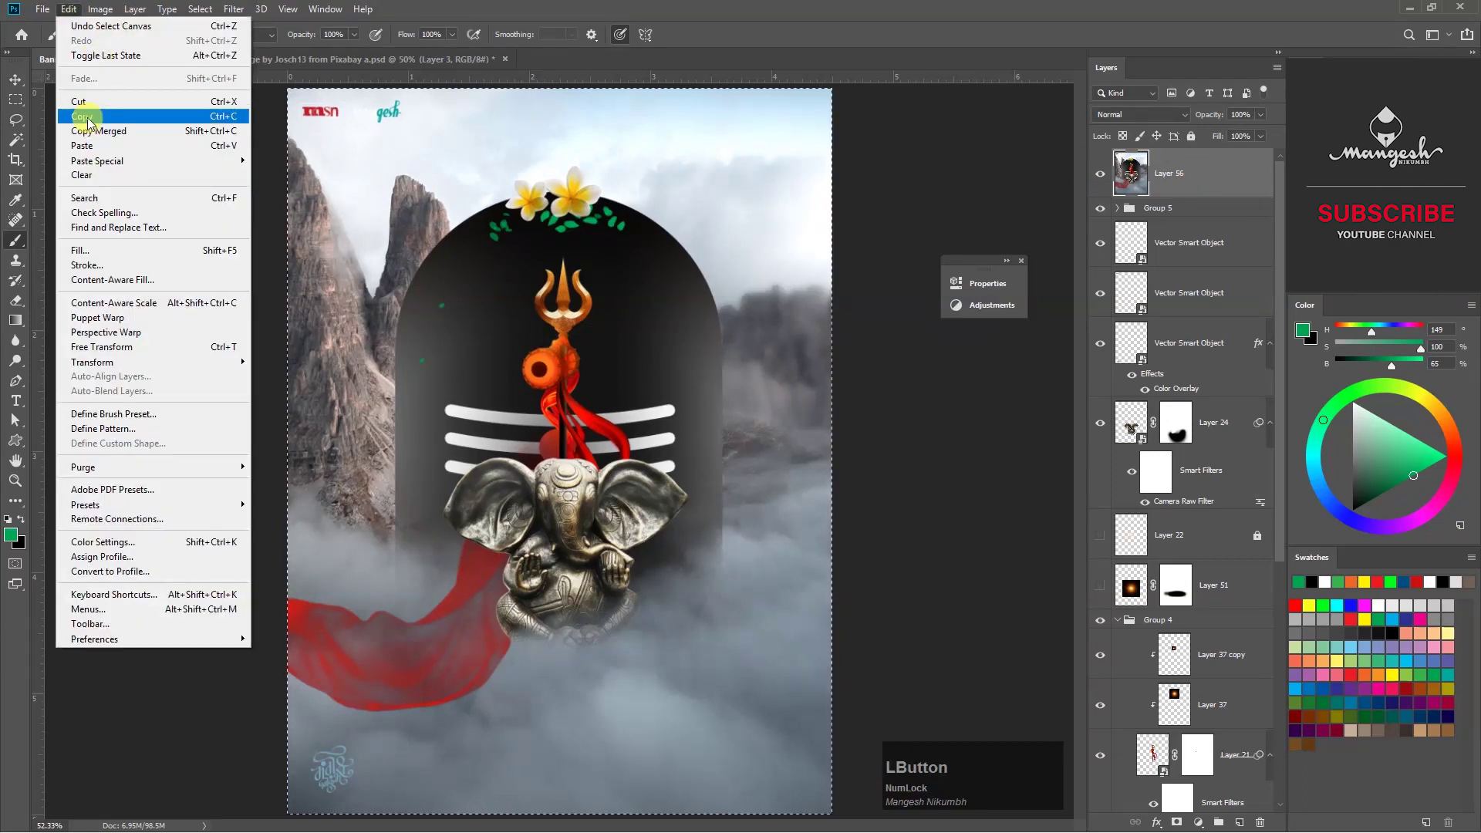
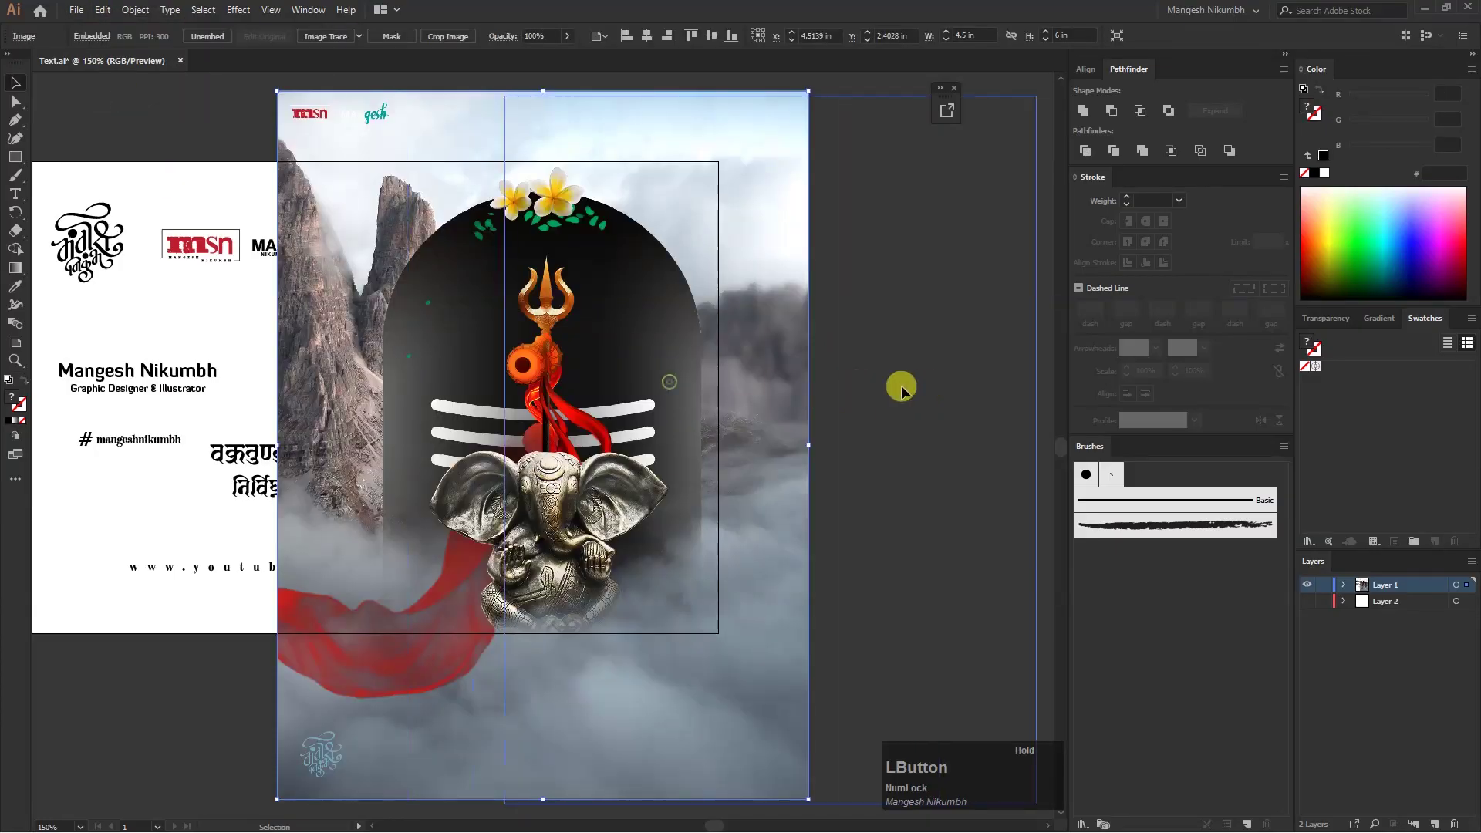
Position the pasted poster reference and set the 5 pt Oval brush to -45° angle, 19% roundness.
key("space")
left_click(897, 371)
key("space")
left_click(758, 383)
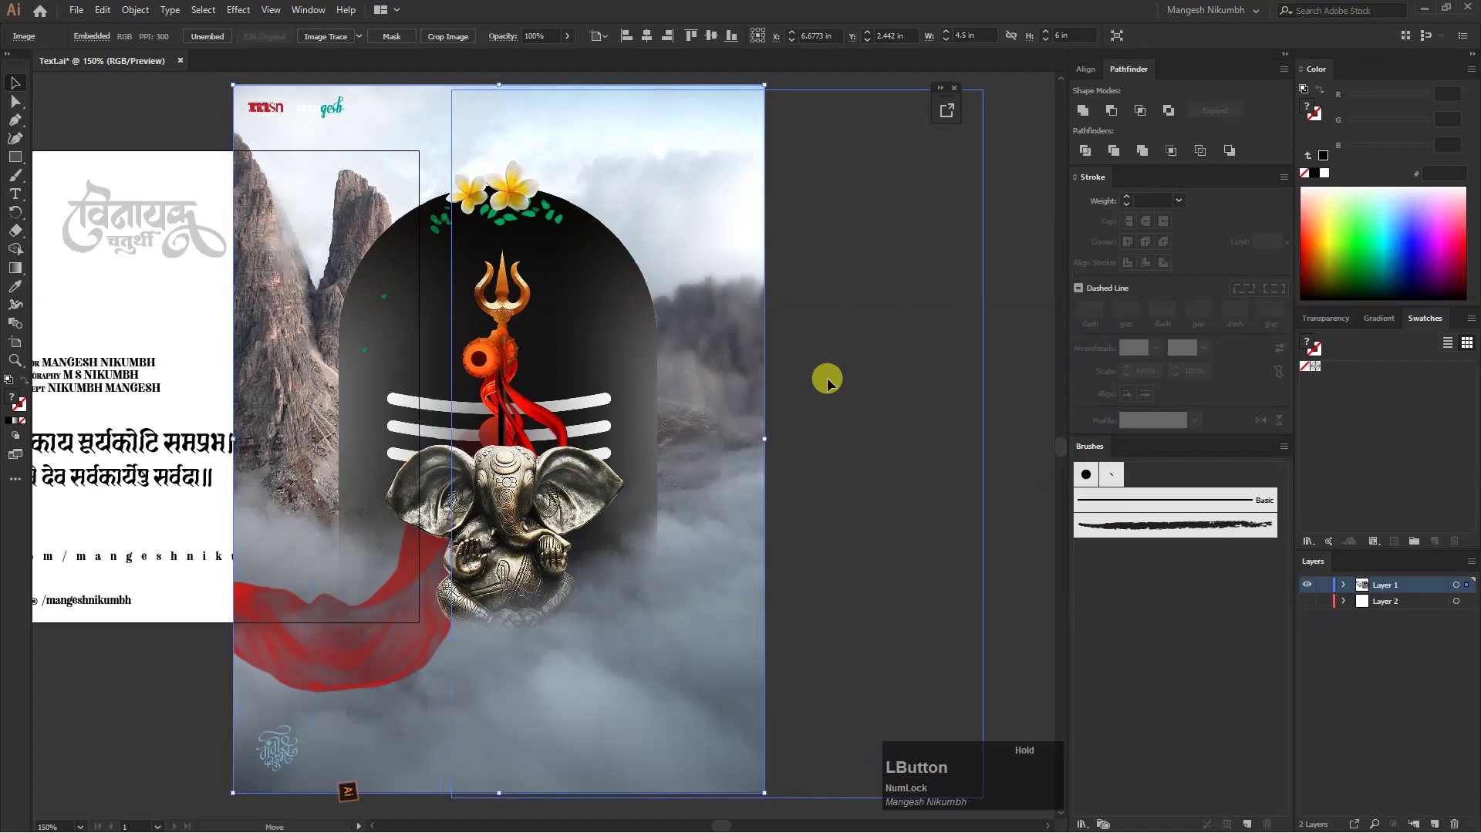
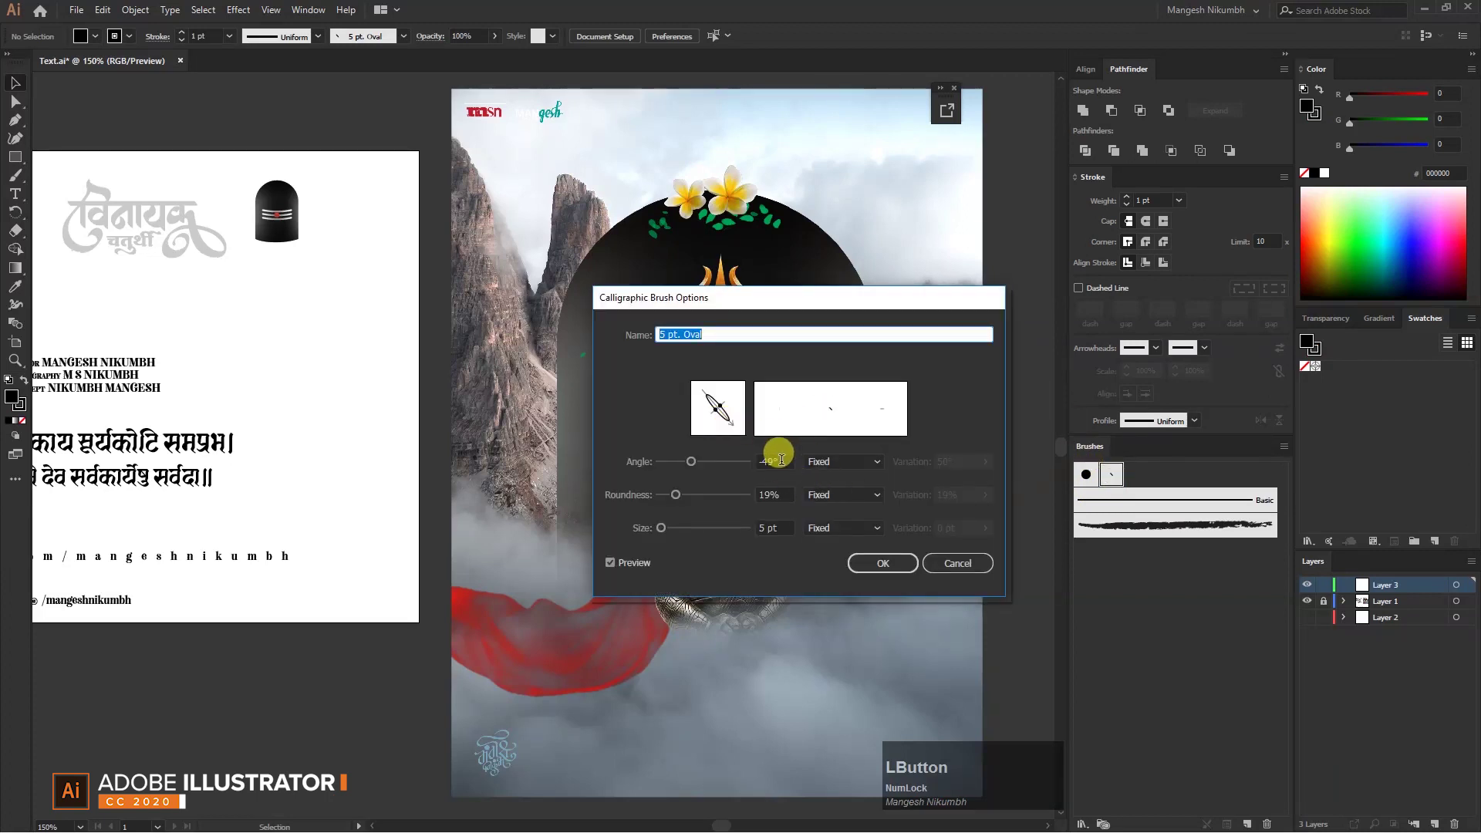
key("KP_Subtract")
key("KP_4")
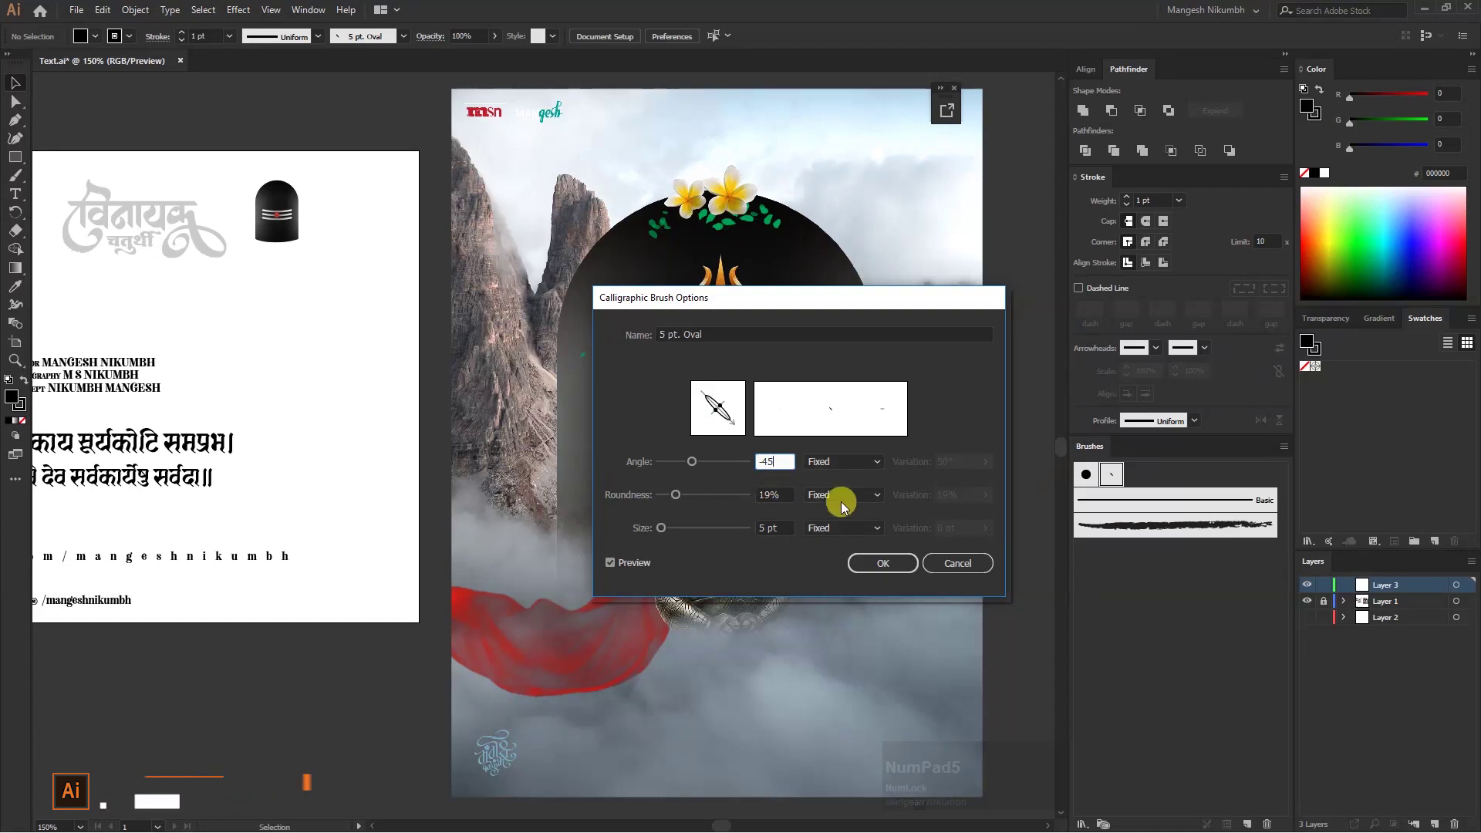
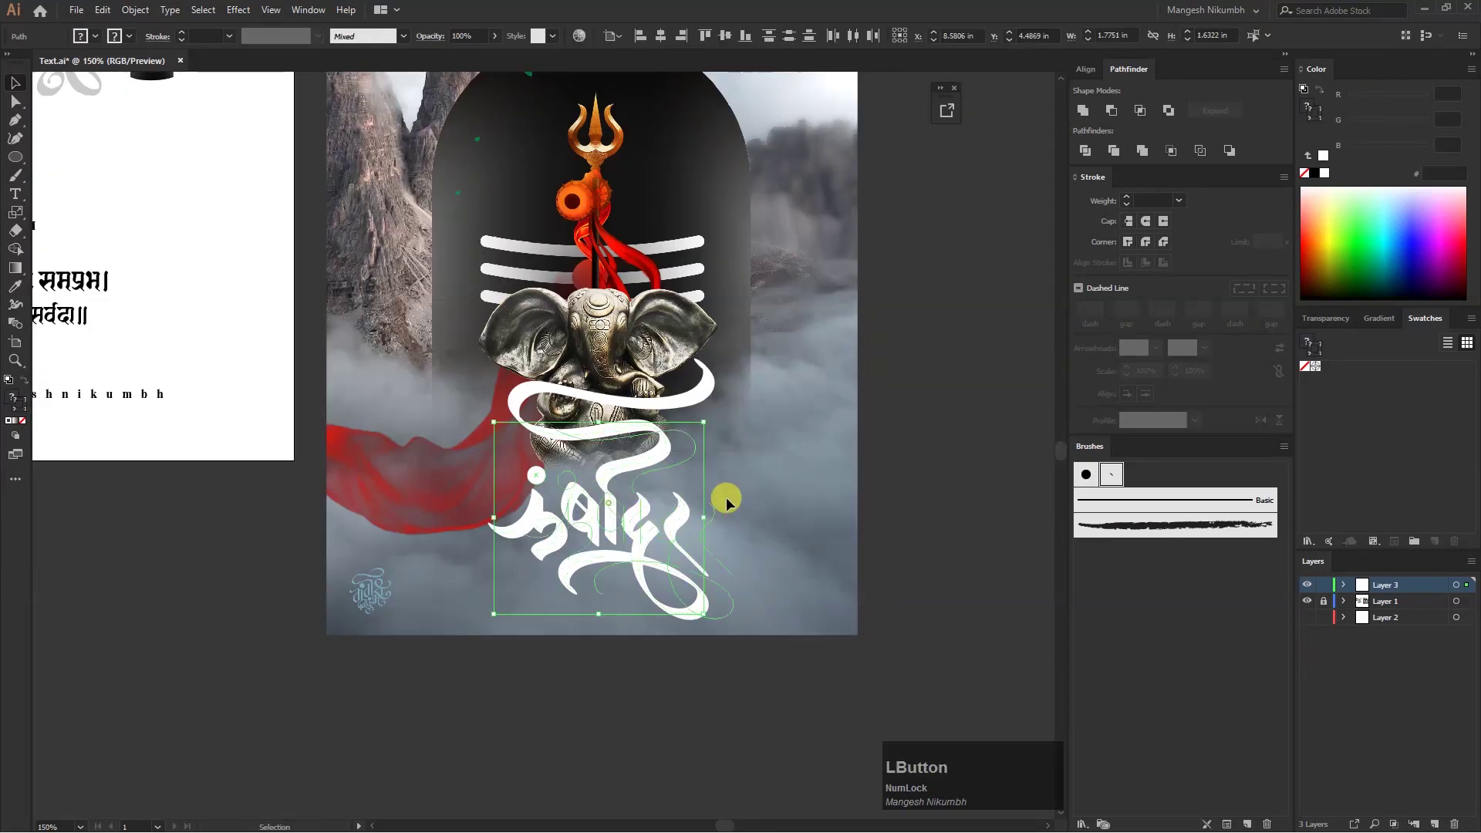
Copy the white calligraphic lettering and return to the poster document to paste it.
key("ctrl+z")
left_click(116, 16)
left_click(148, 90)
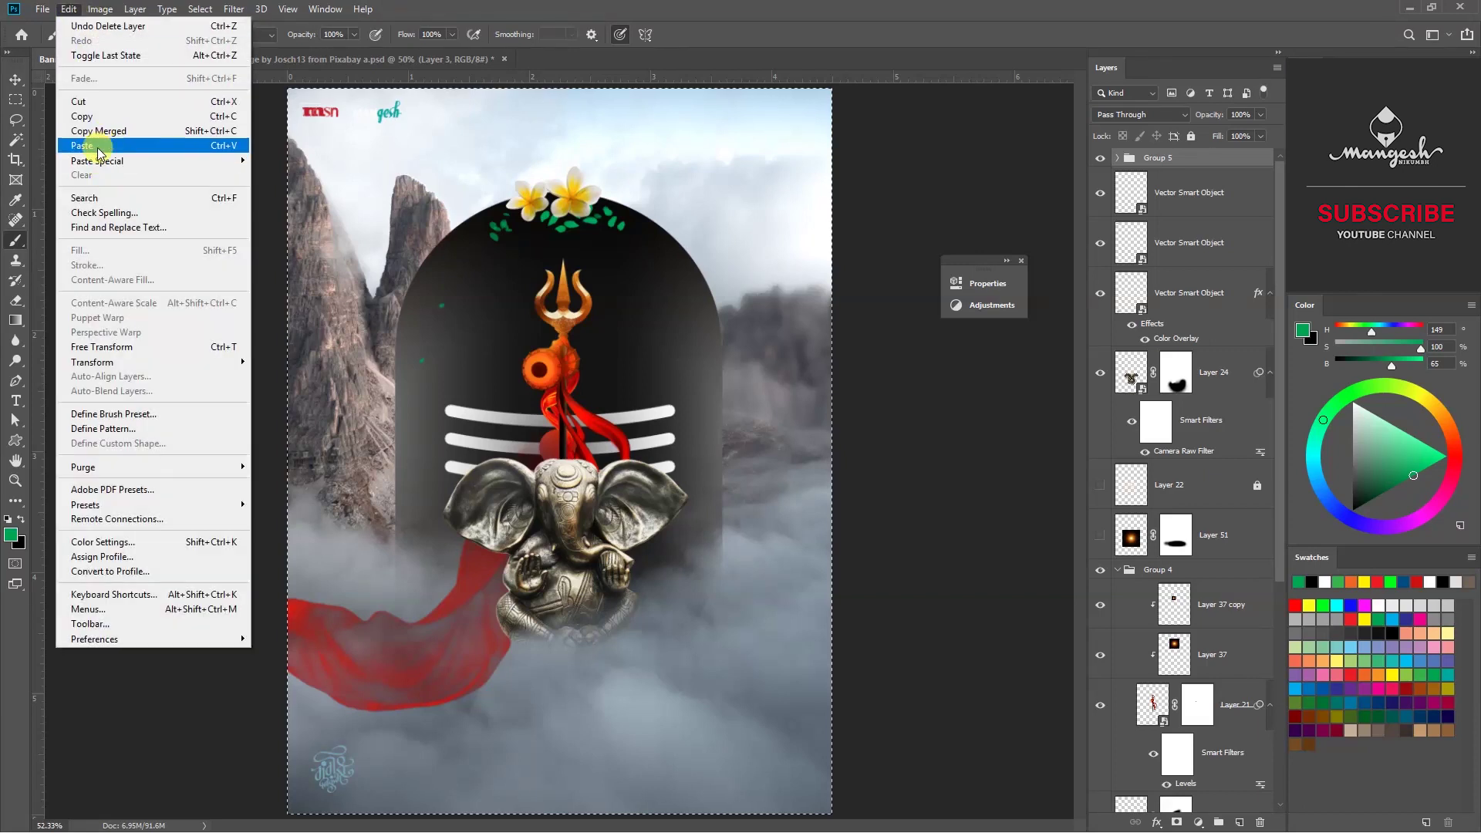
Paste the copied calligraphy lettering into the poster as a smart object.
left_click(108, 151)
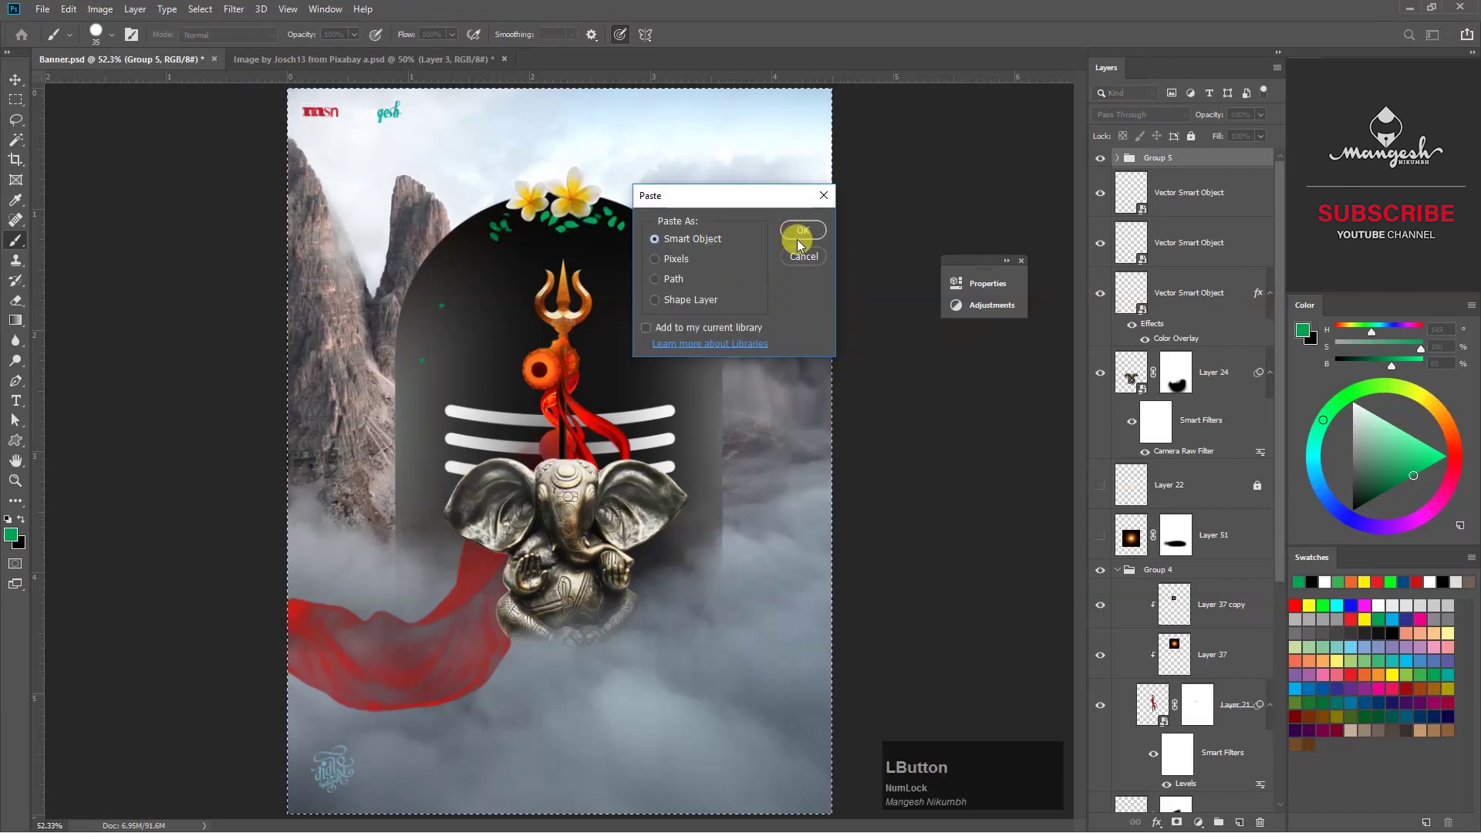
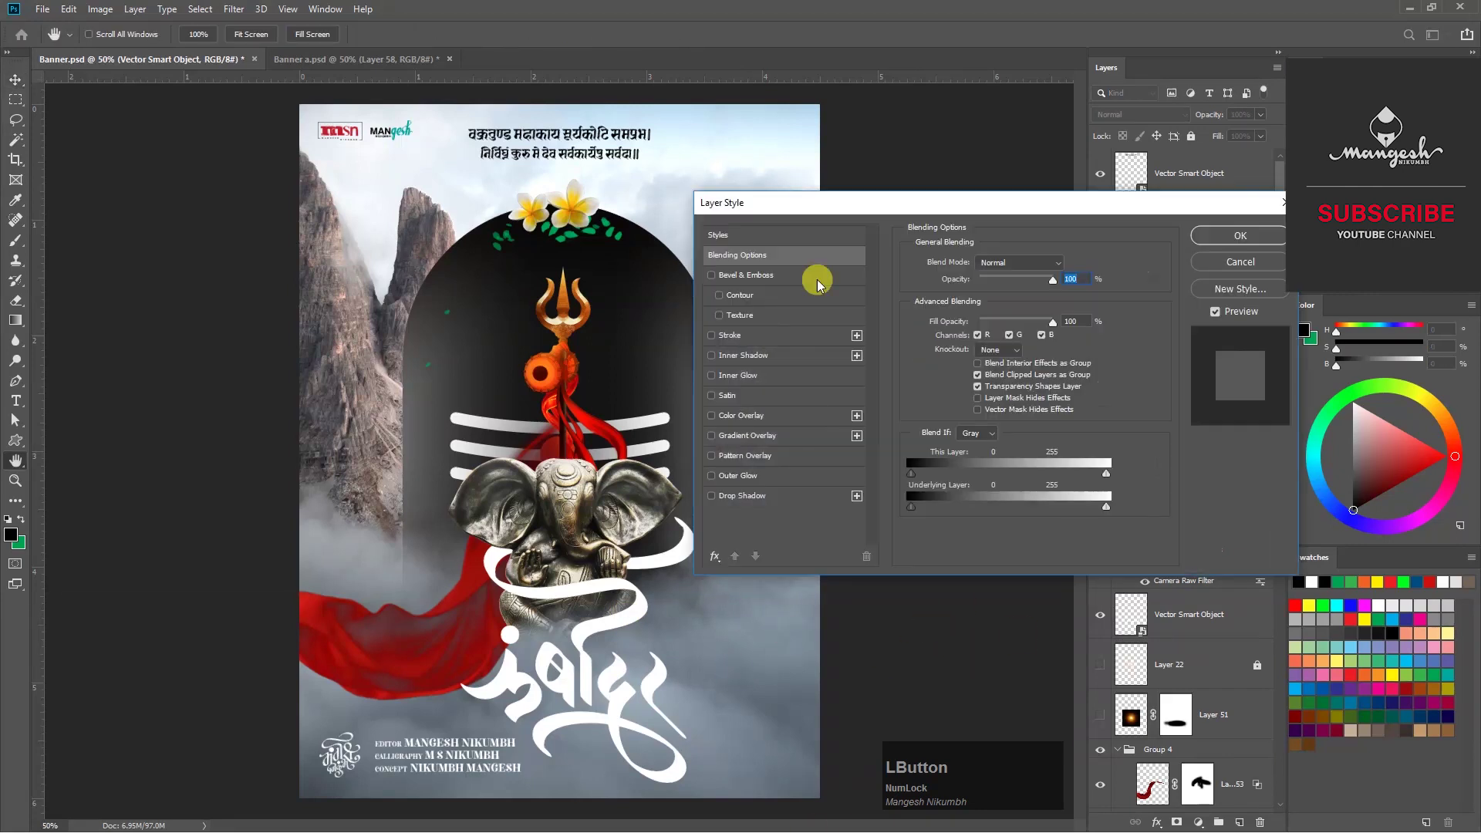
Style the title with a cyan outer glow, thin blue outline and a small bevel.
left_click(759, 482)
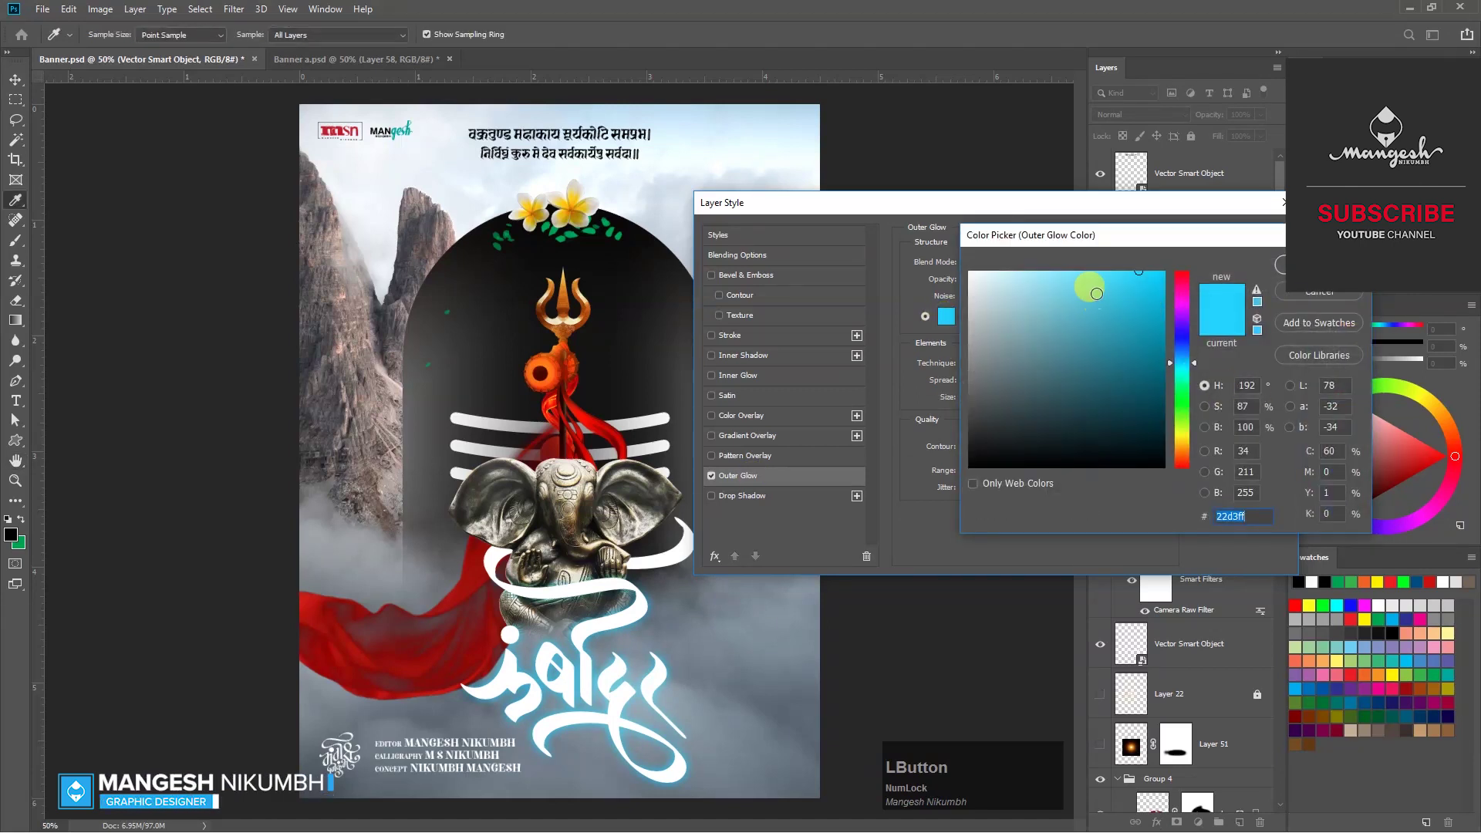
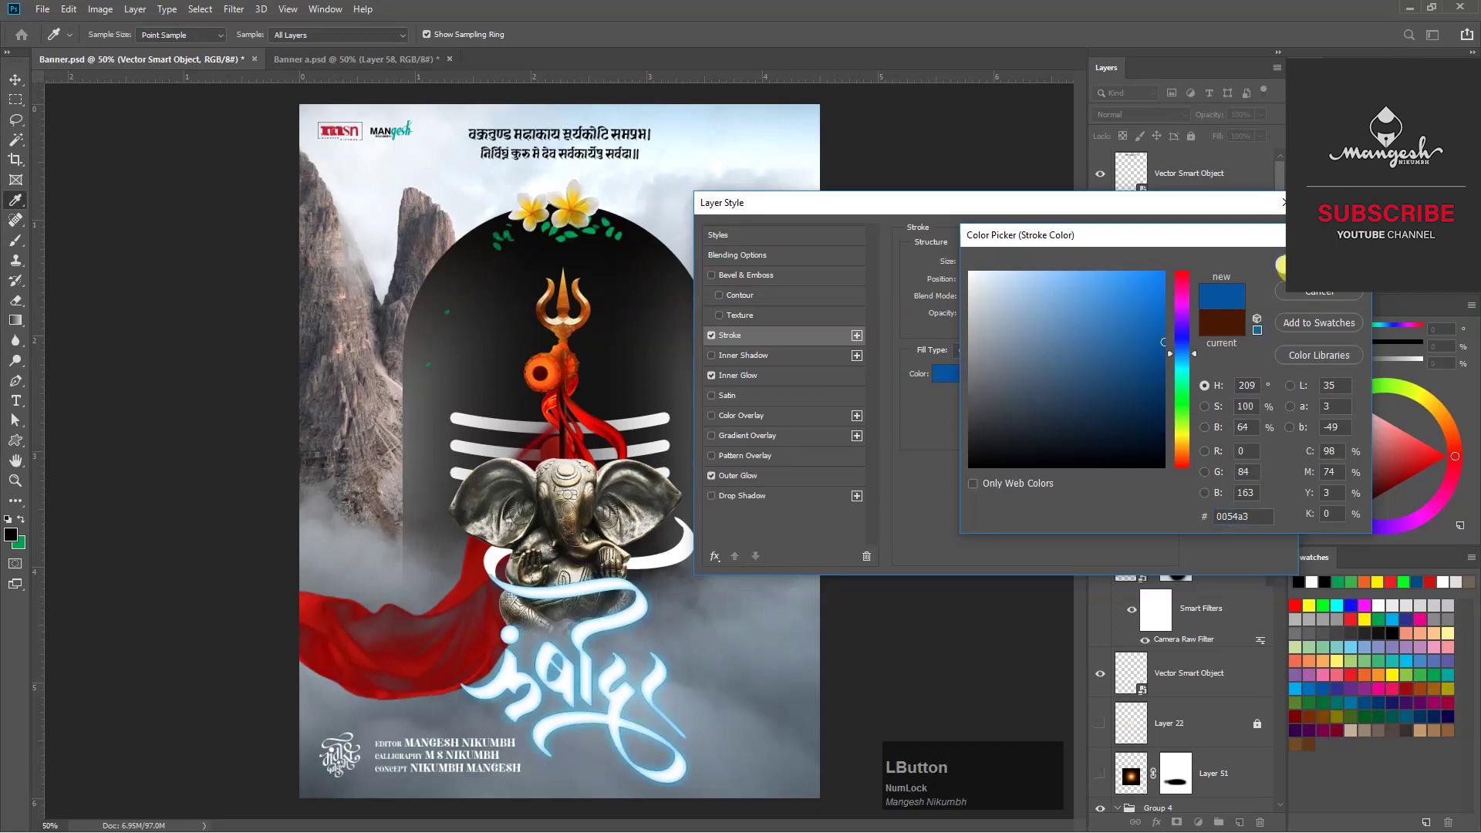
key("Up")
key("Down")
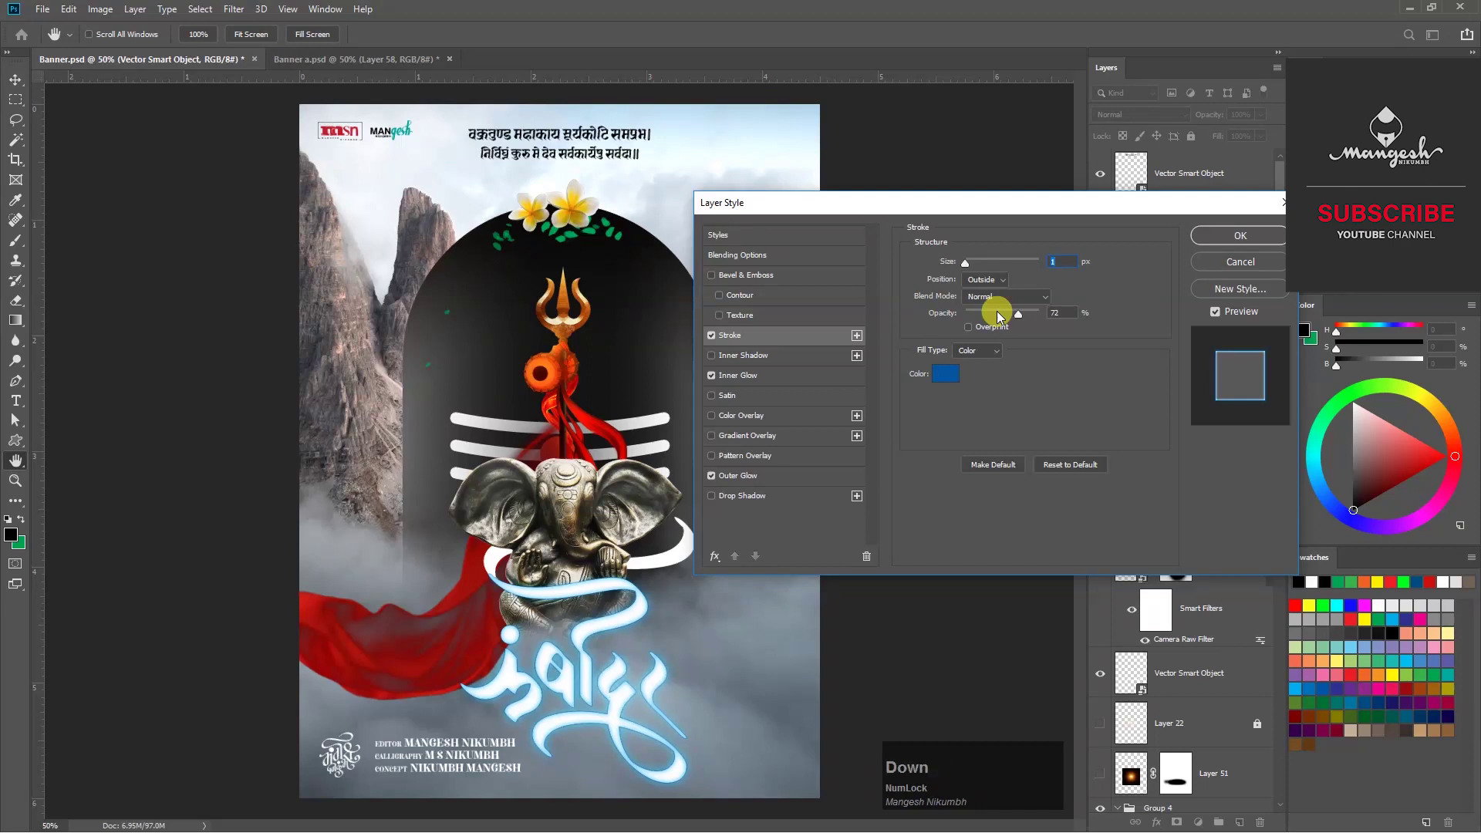
left_click(762, 280)
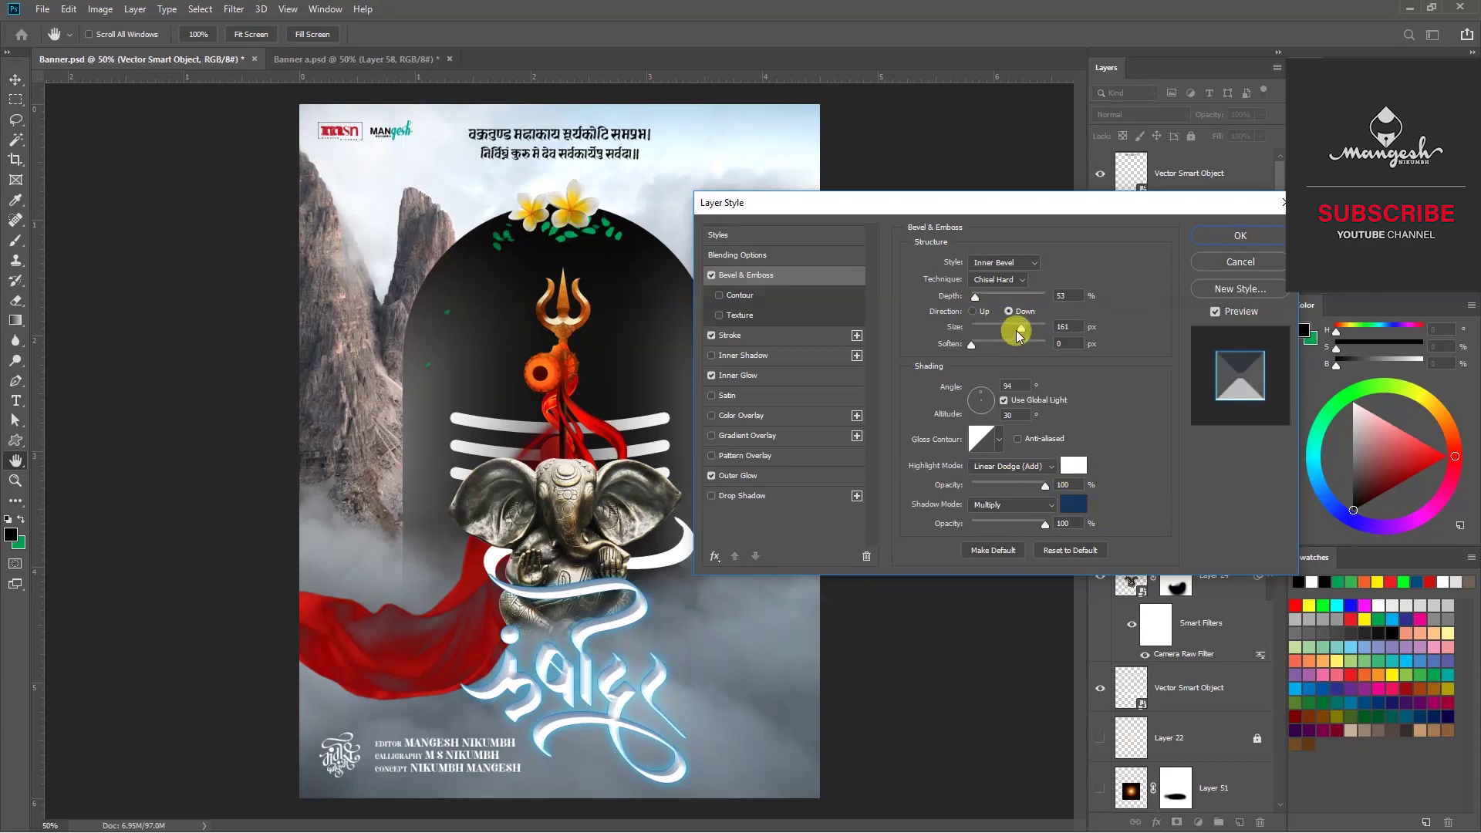
left_click(1023, 332)
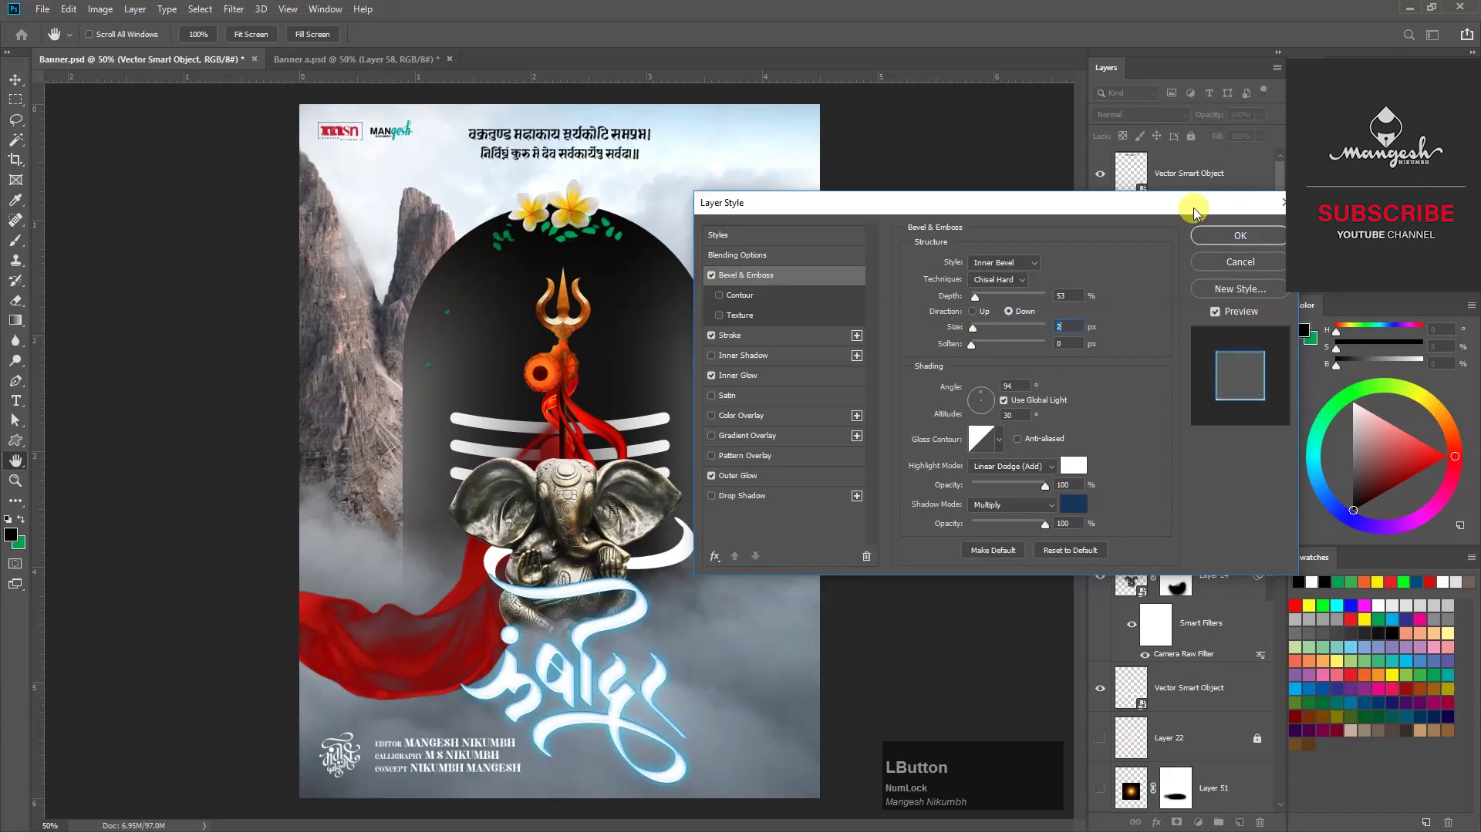
Copy the title's glow-and-bevel layer style onto the white swirl layer.
right_click(1237, 404)
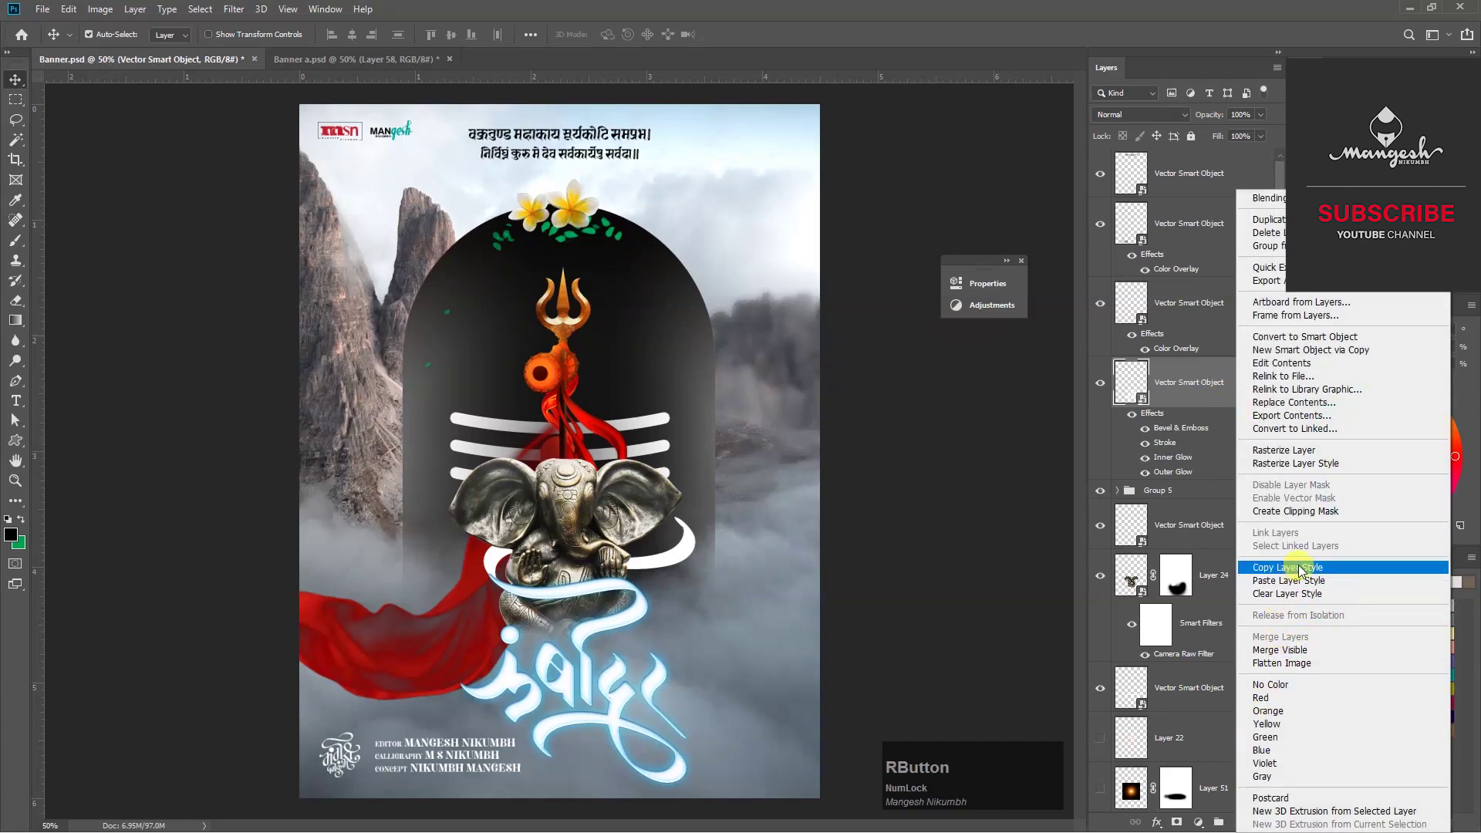
key("F9")
left_click(1315, 574)
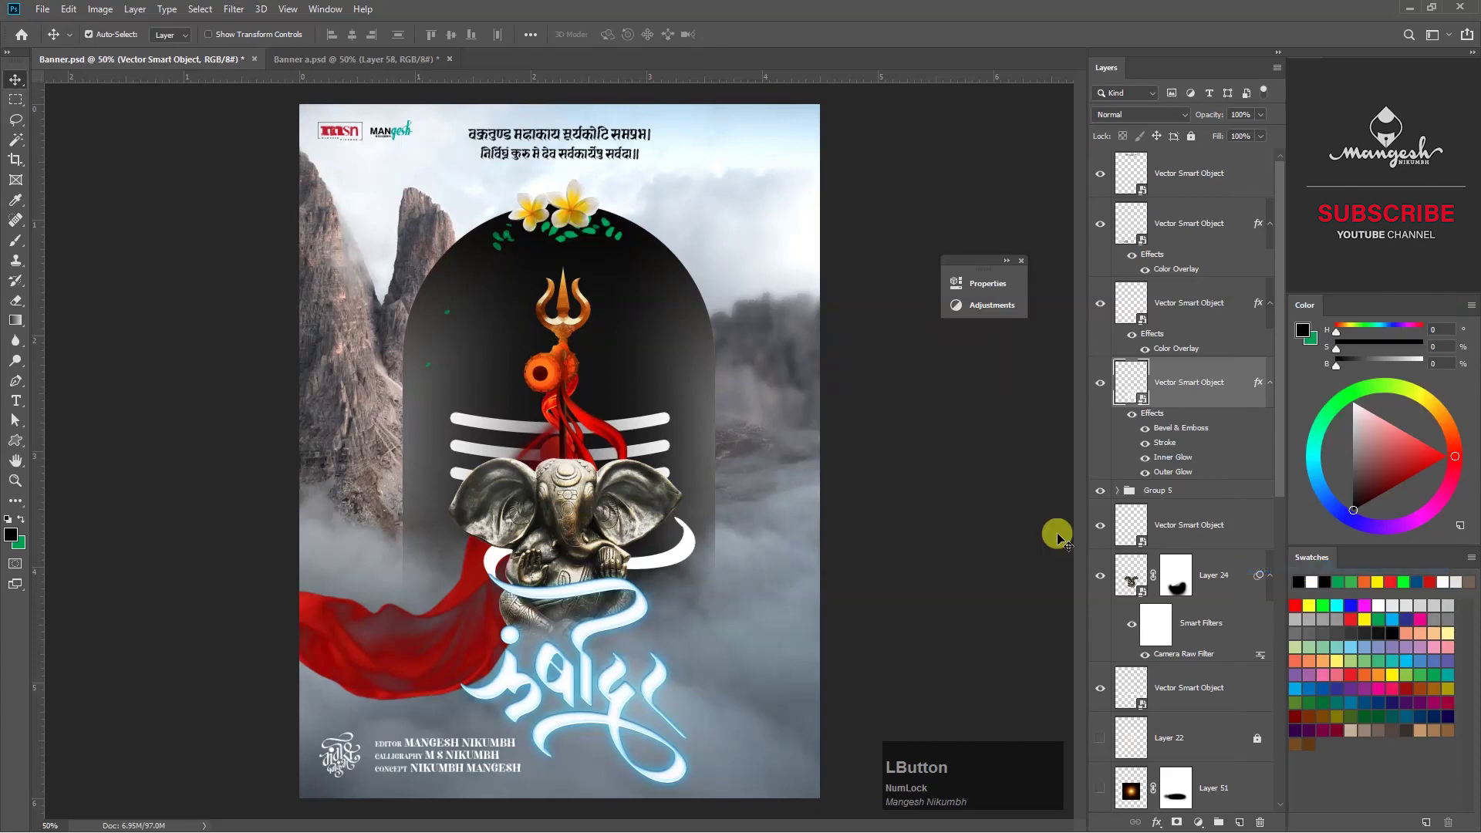
right_click(1246, 708)
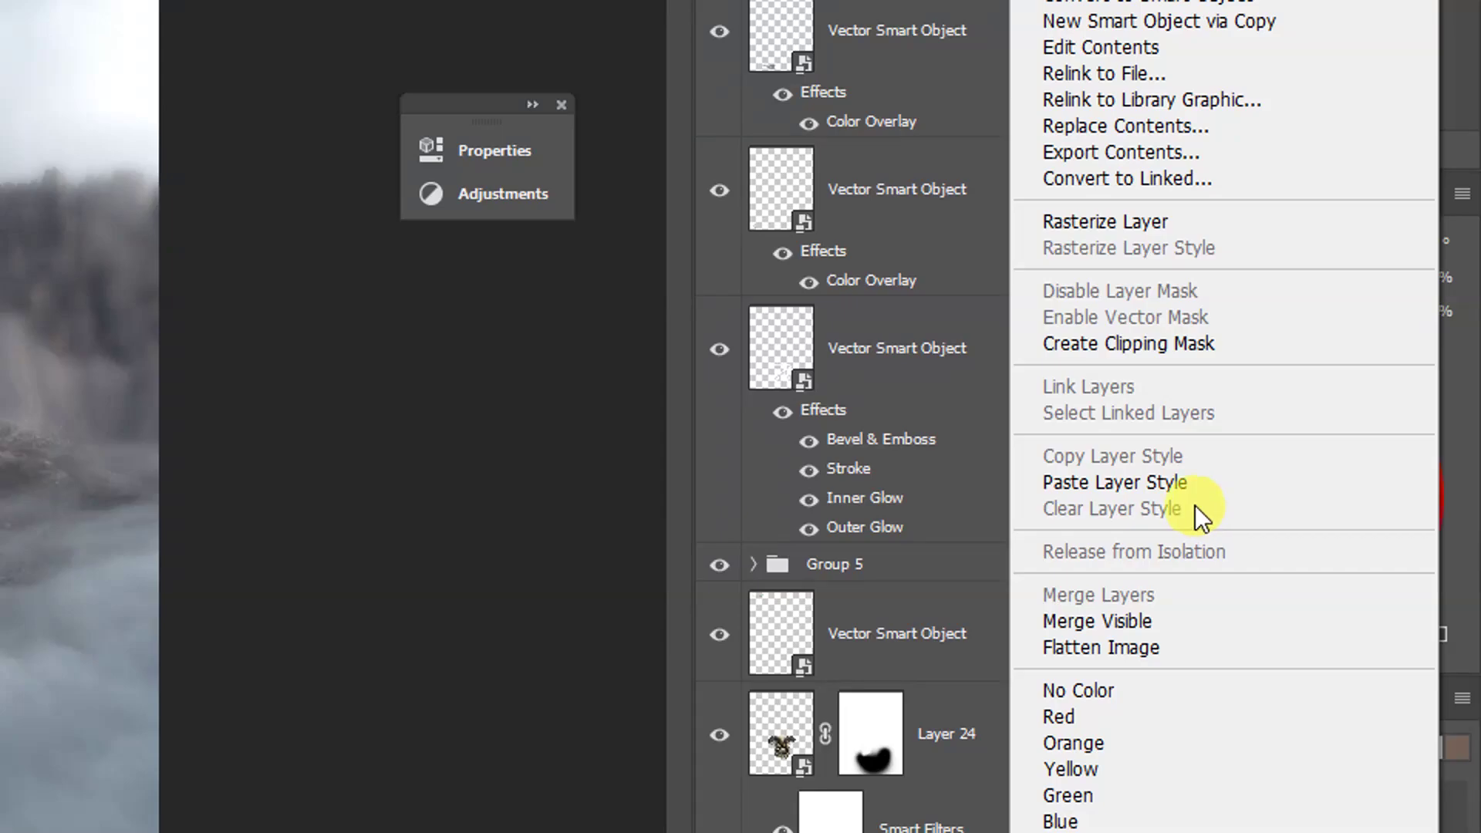
key("F9")
left_click(1331, 457)
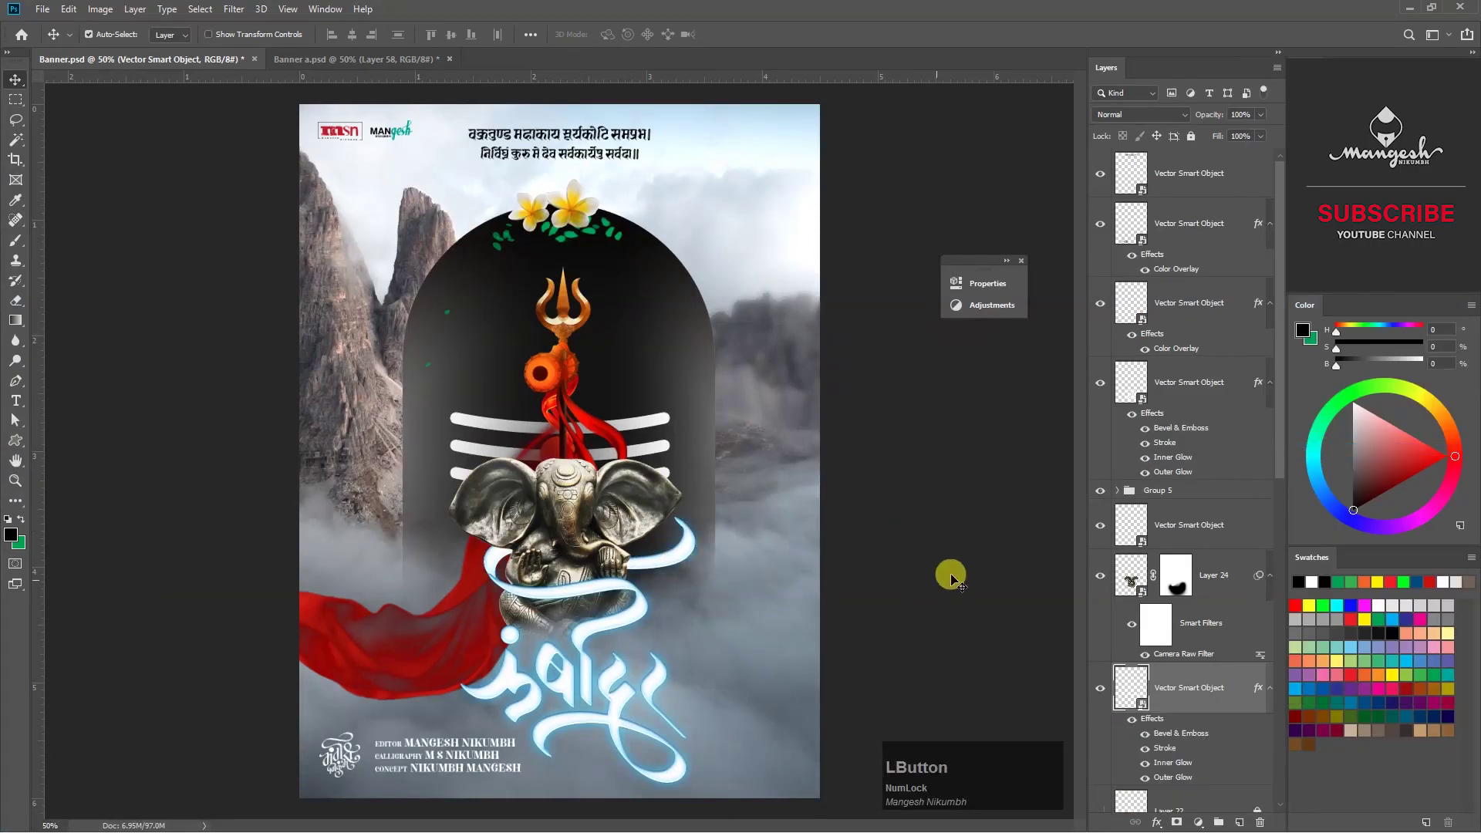
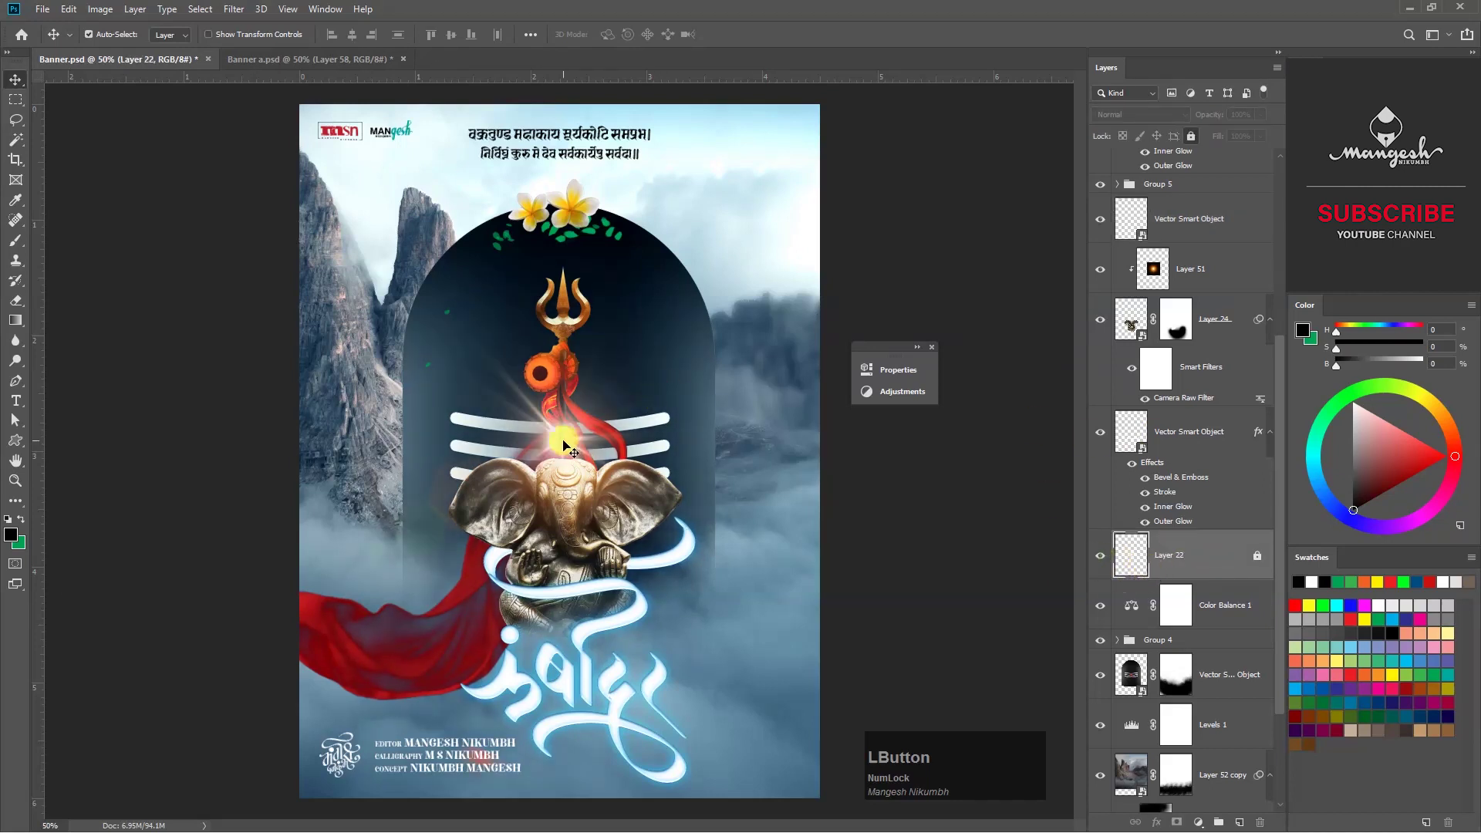
Undo the last change while placing the lens-flare sparkle on Ganesha's head.
key("ctrl+z")
Select the Layer 22 light flare ready for duplicating.
left_click(1192, 580)
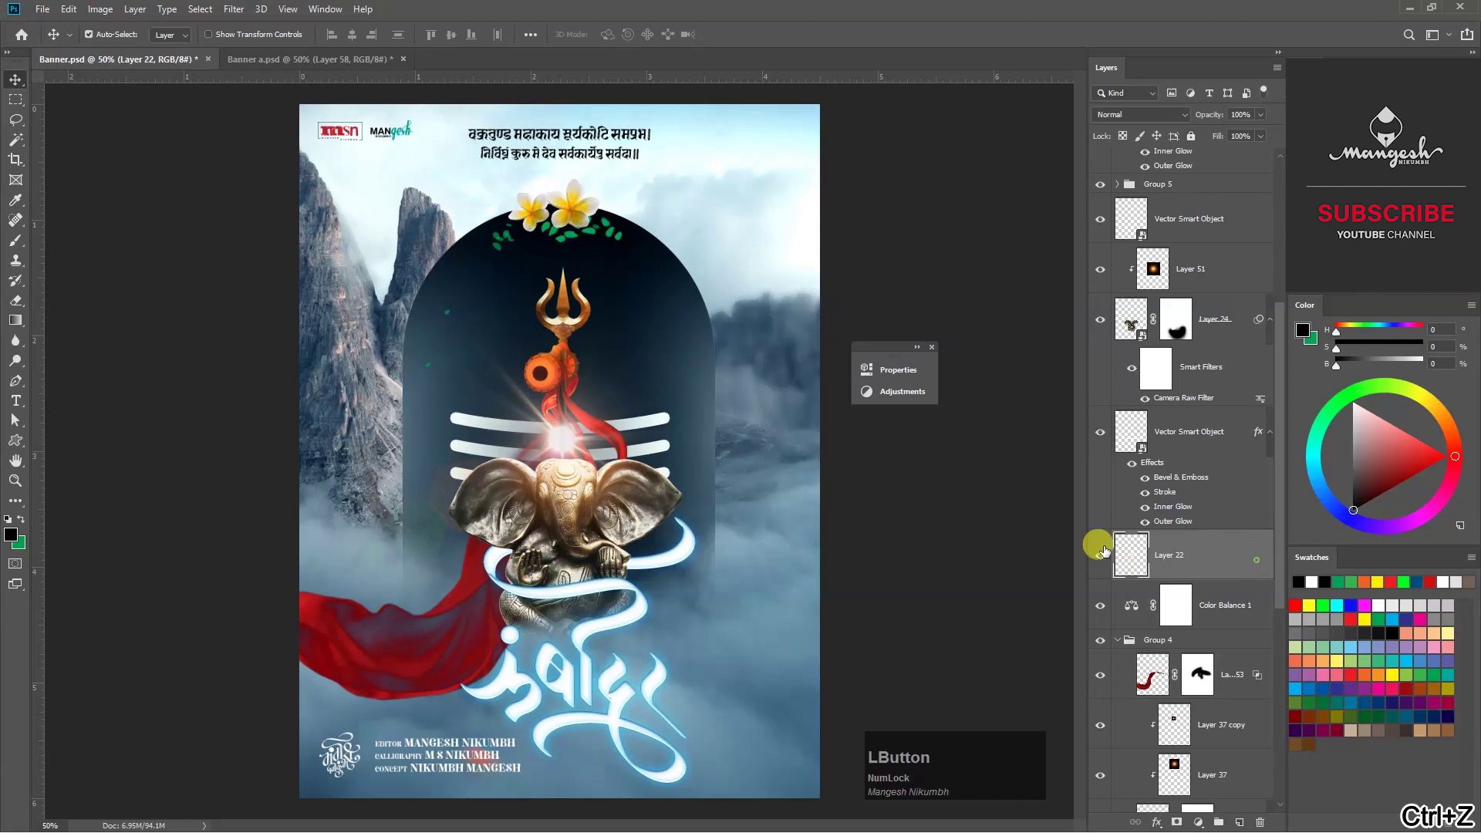
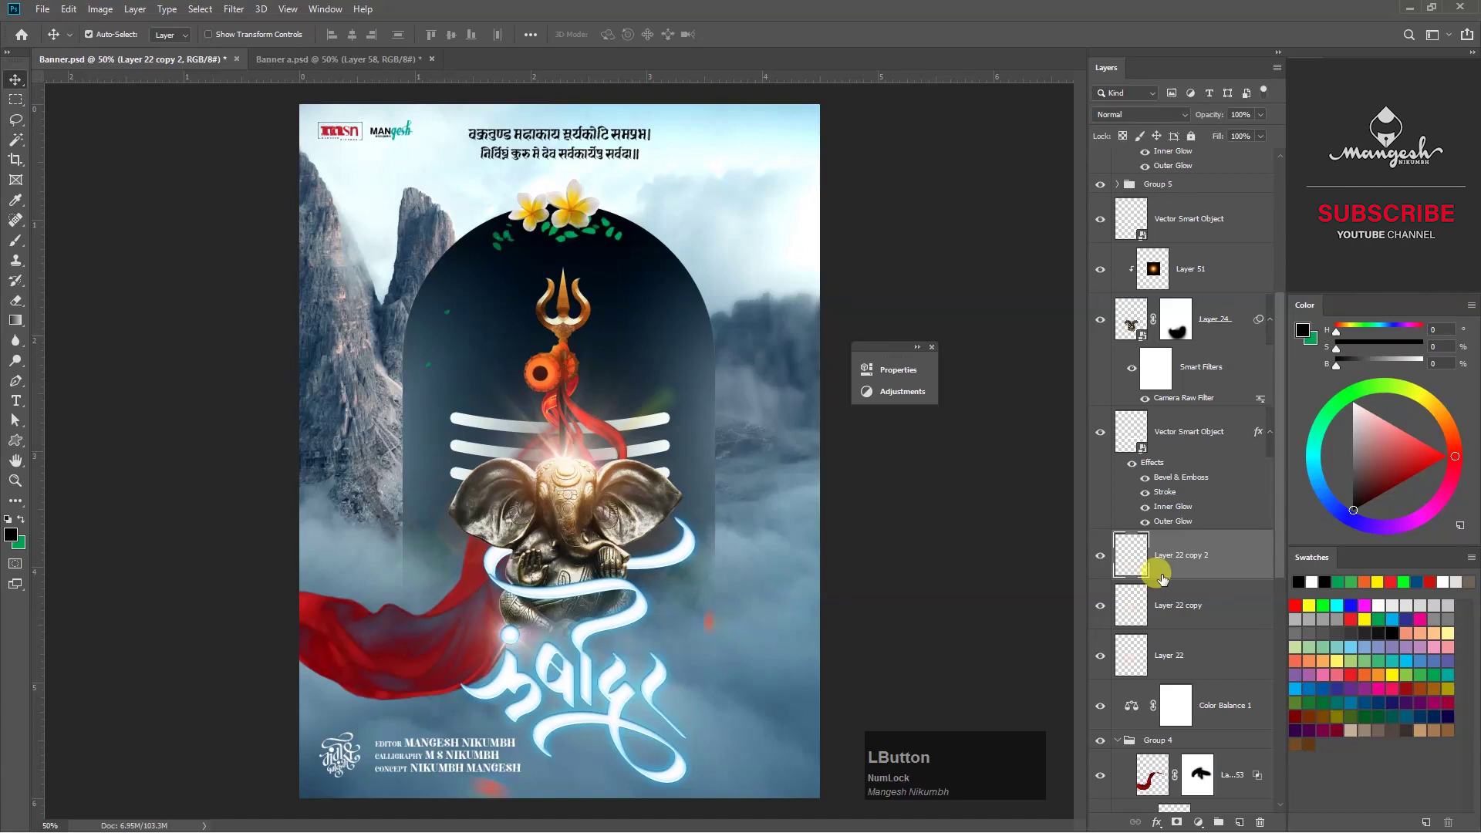
Switch to the Brush to mask away part of the extra light rays.
key("b")
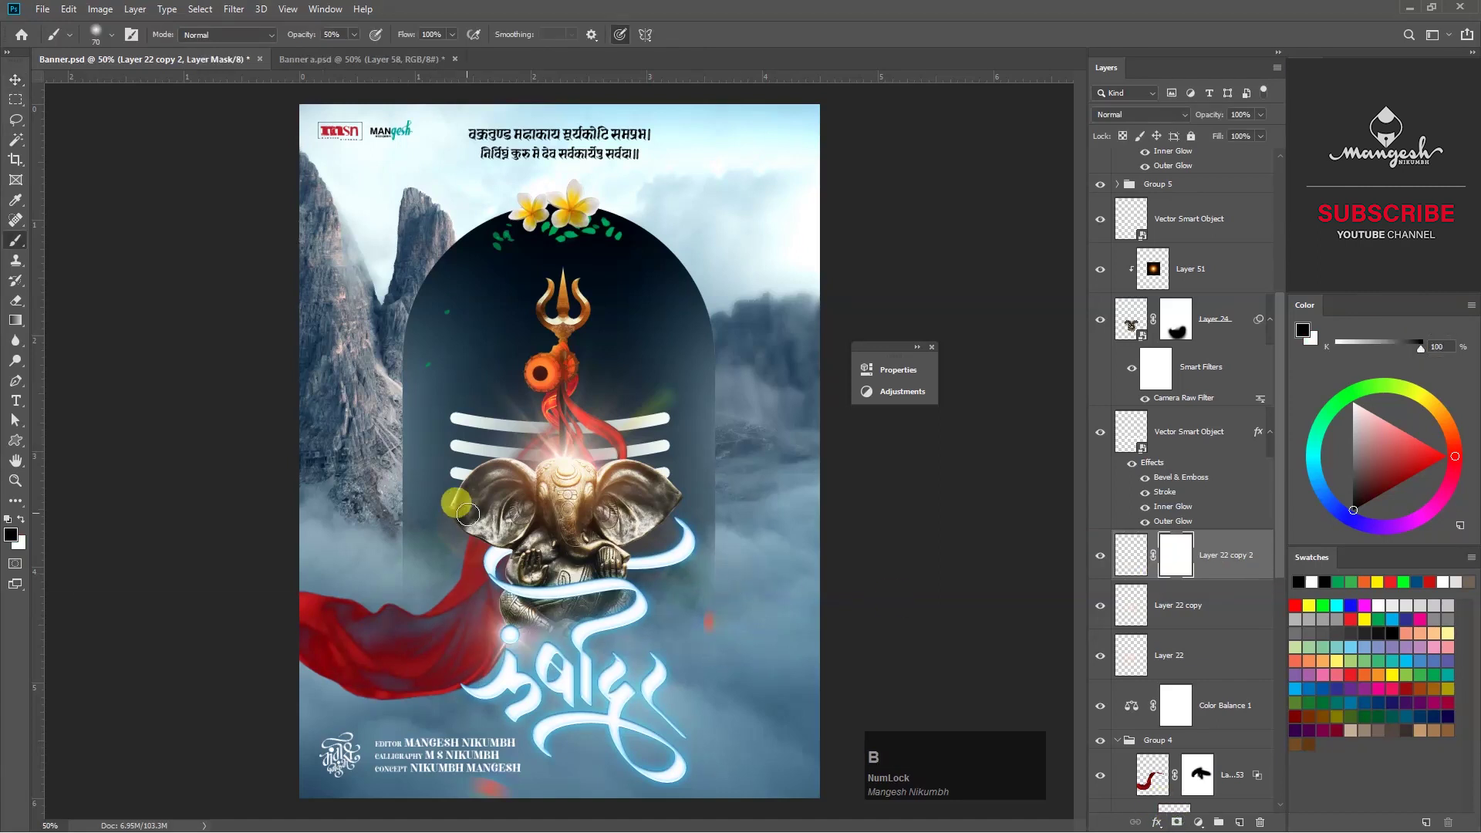
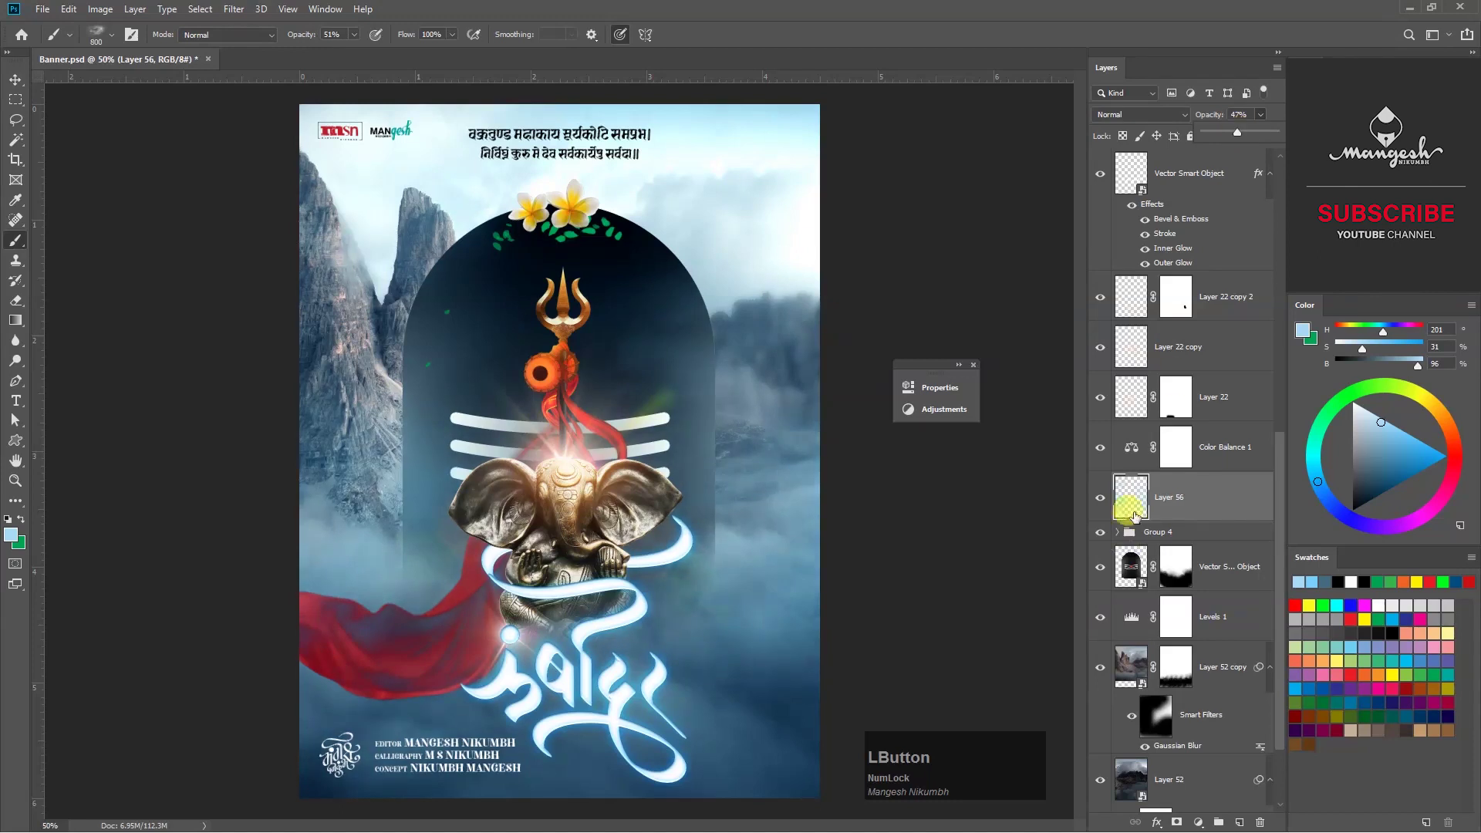
Lower the mist layer to 47% opacity and duplicate the orange glow Layer 51 below Group 4.
key("Tab")
left_click(605, 316)
scroll("up", 3)
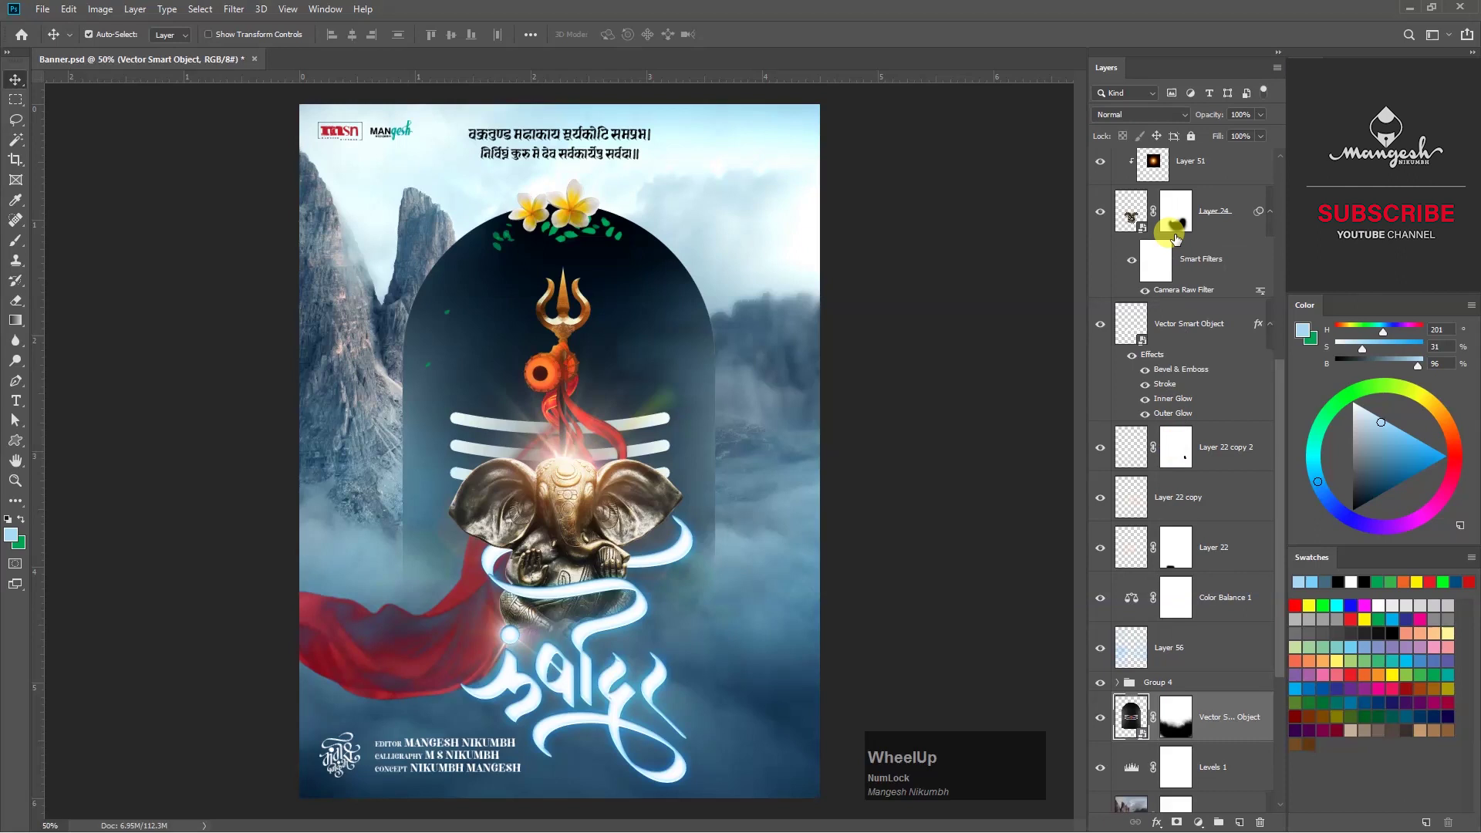
left_click(1195, 180)
left_click(1238, 217)
scroll("down", 3)
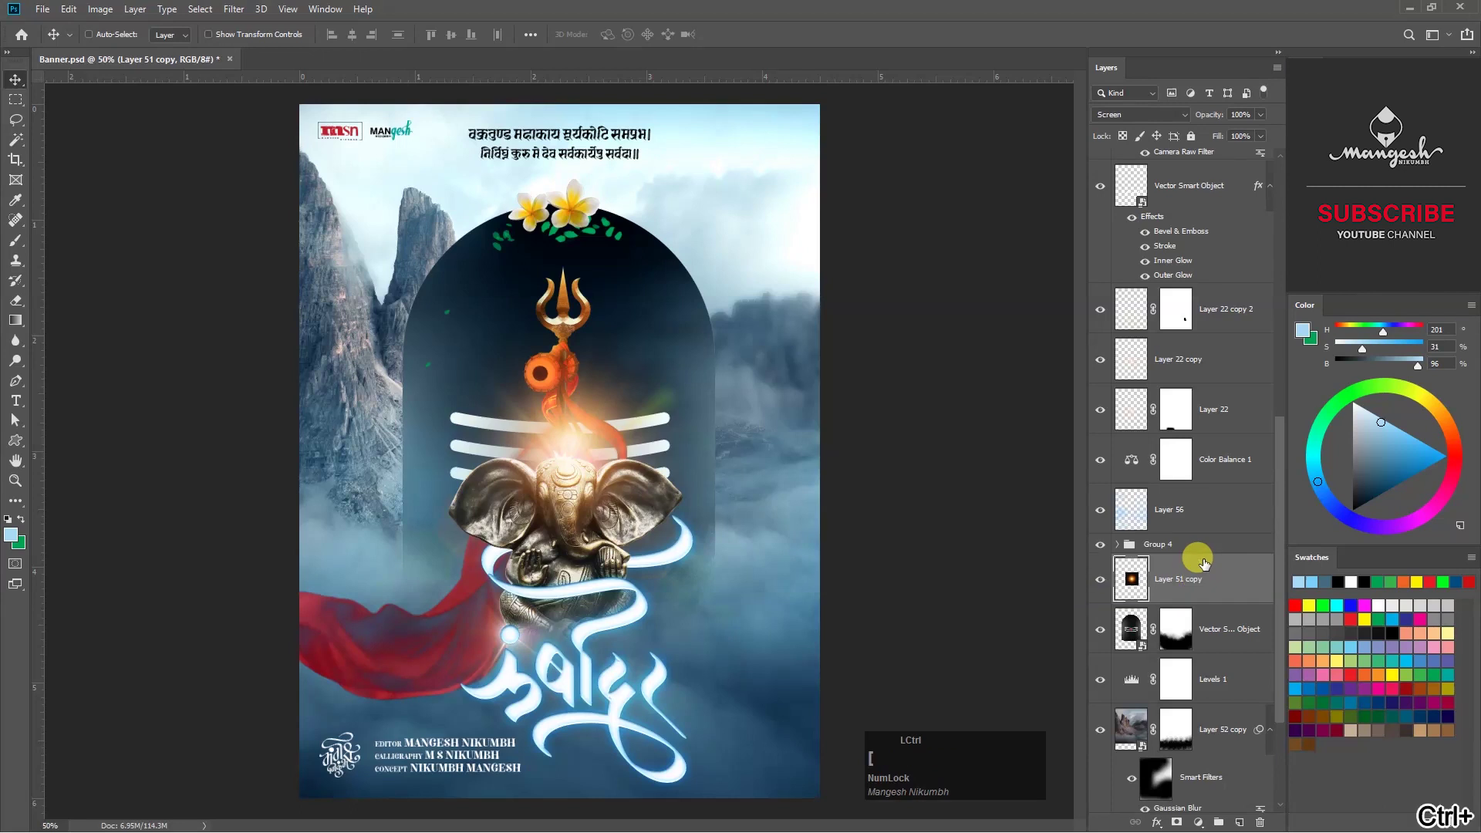
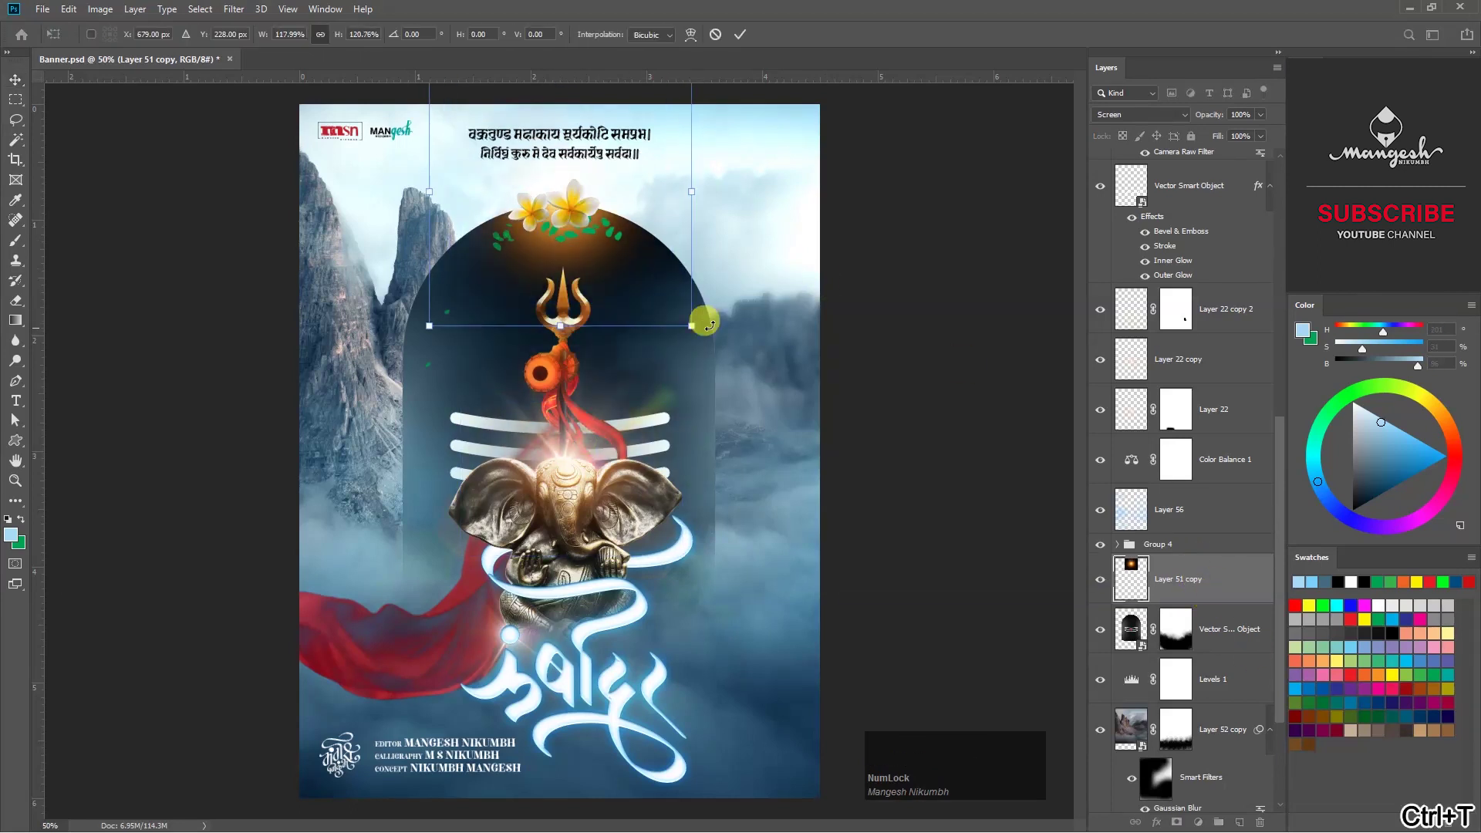
Stretch the glow copy wide and flat across the arch top and reduce its opacity.
key("Return")
left_click(1208, 612)
key("t")
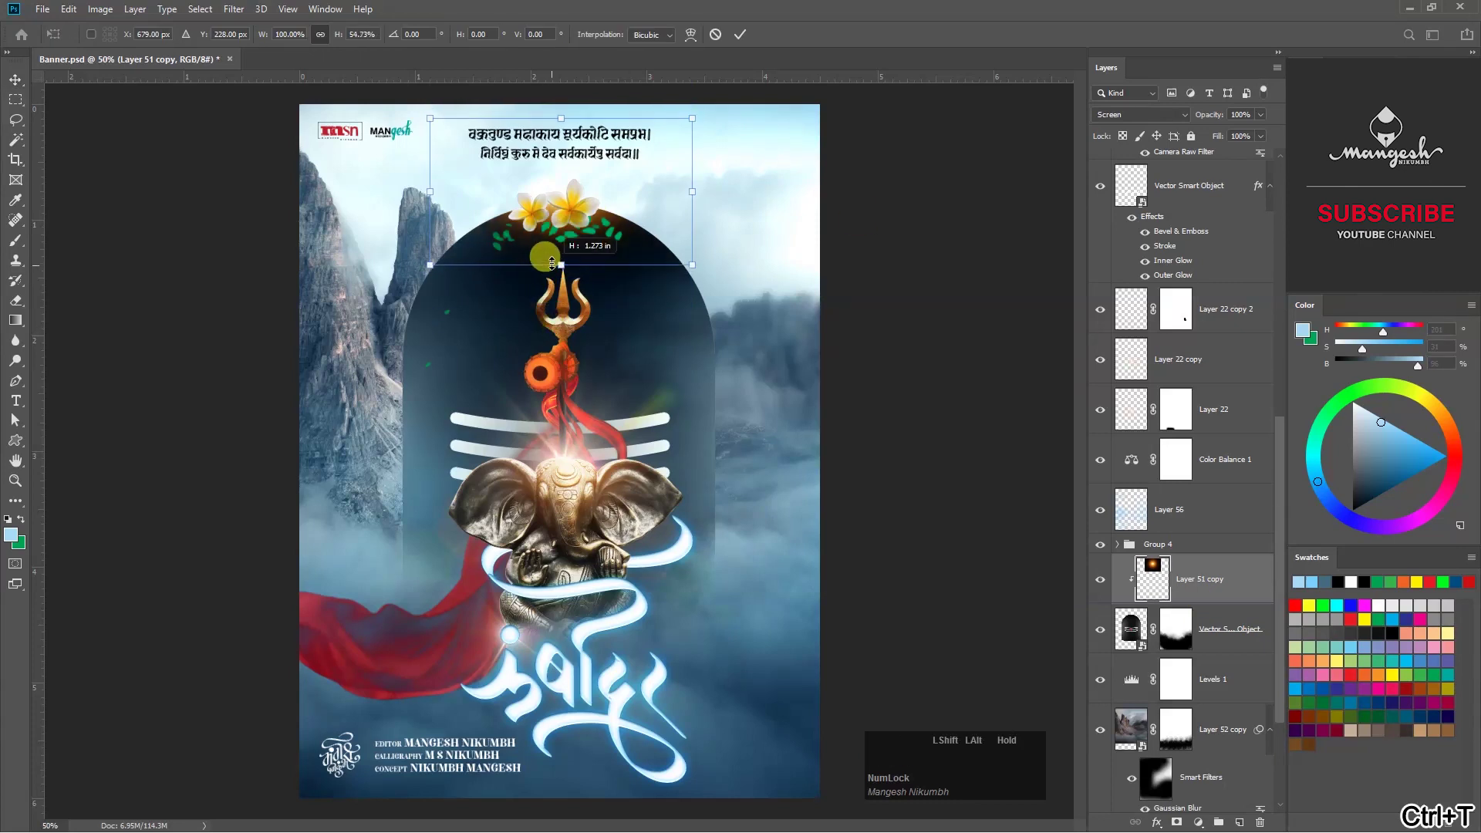
key("KP_Enter")
left_click(1262, 118)
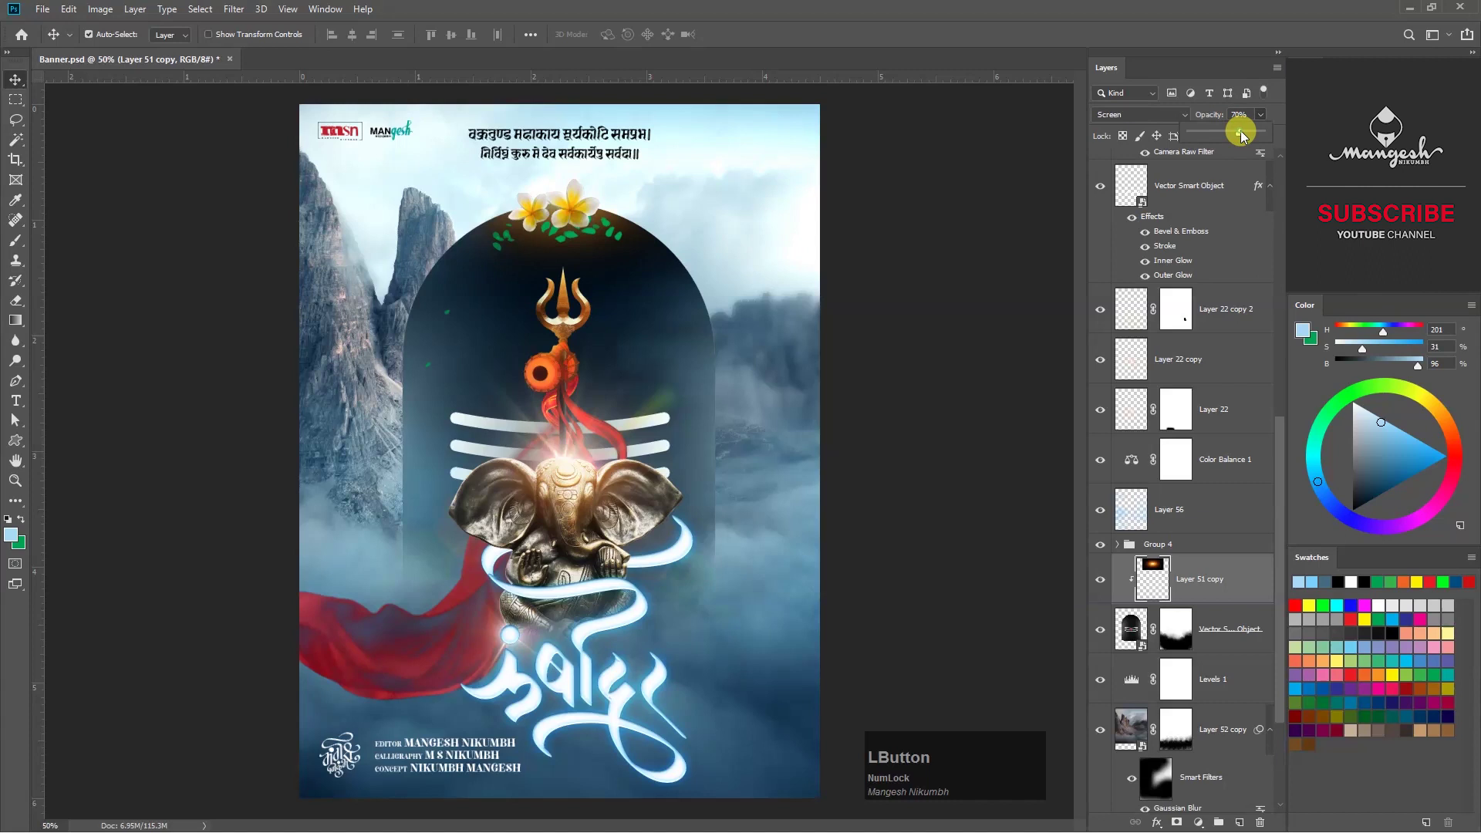
scroll("up", 3)
left_click(57, 10)
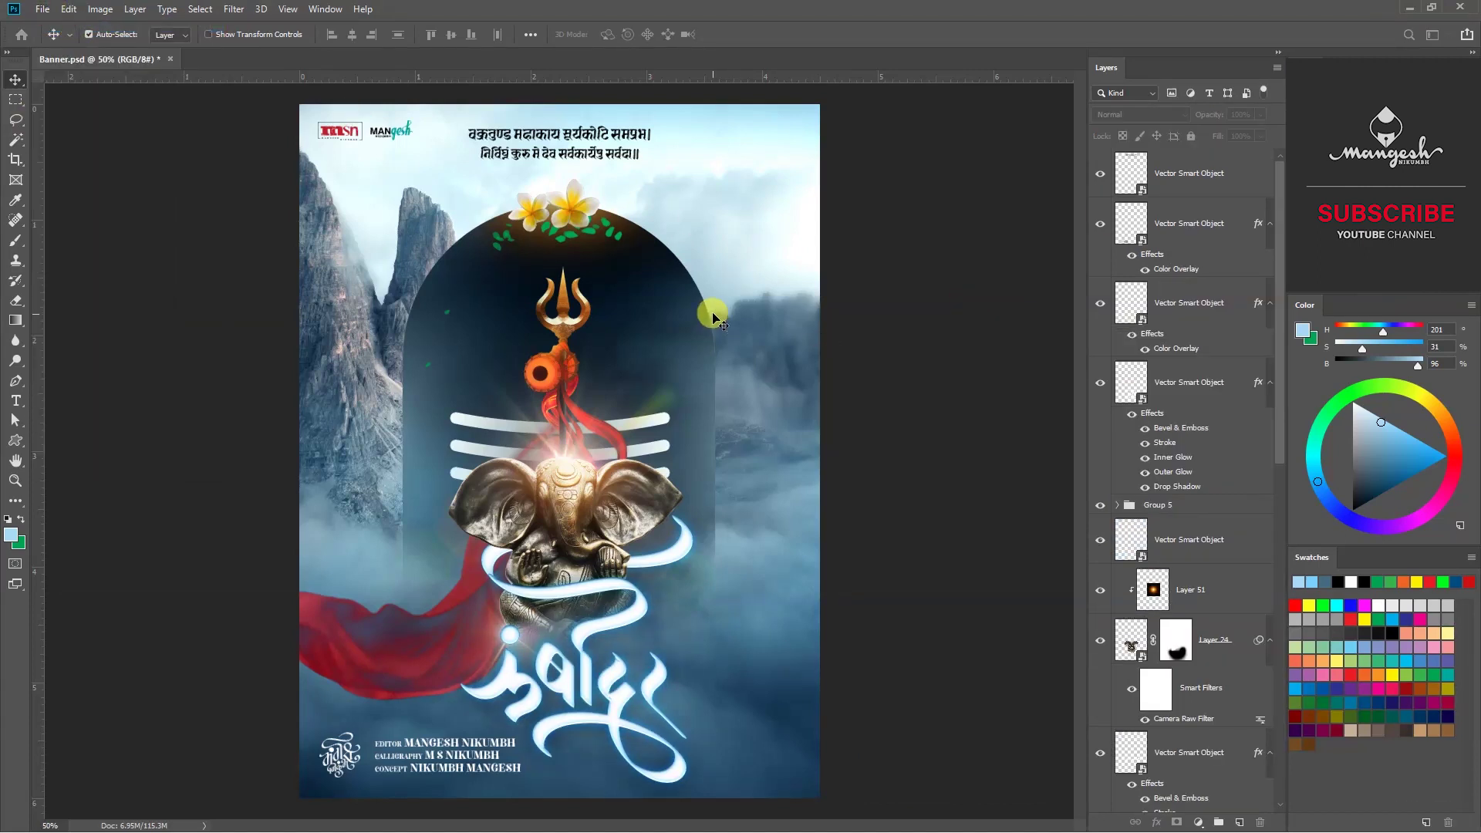
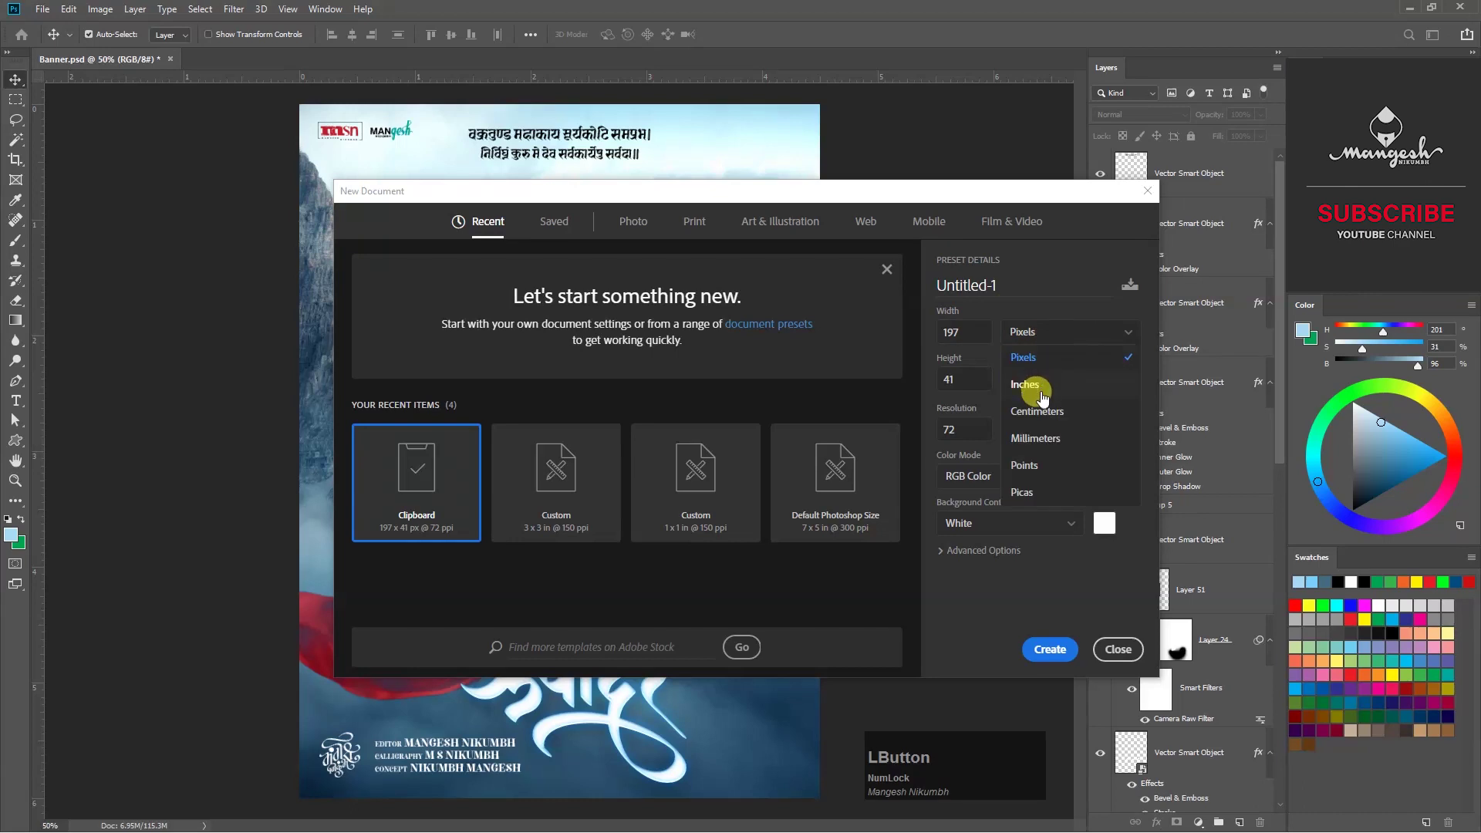
Create a new 6 by 4 document and fit its black canvas in view.
key("KP_6")
key("Tab")
key("KP_4")
key("Tab")
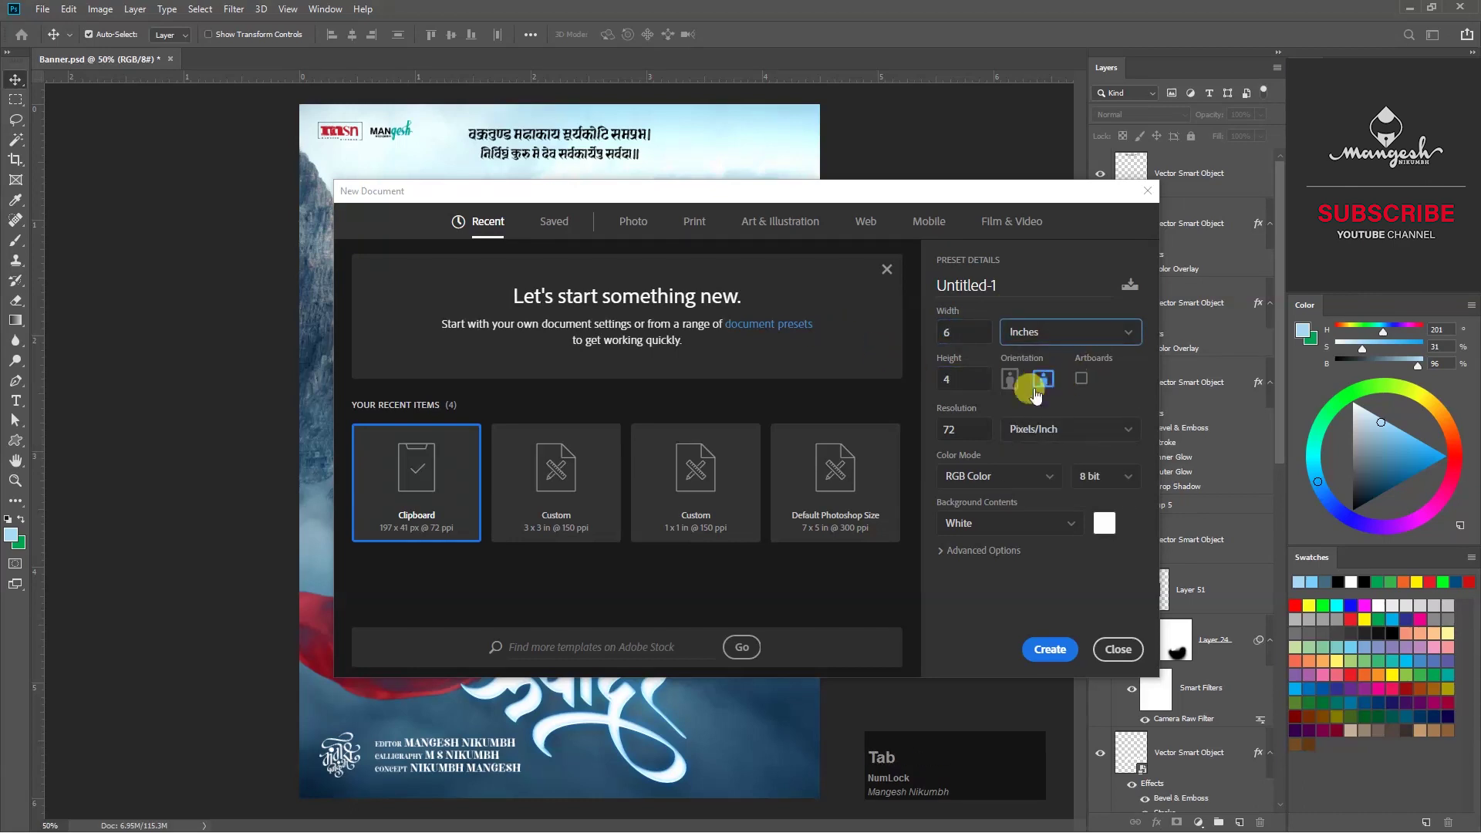
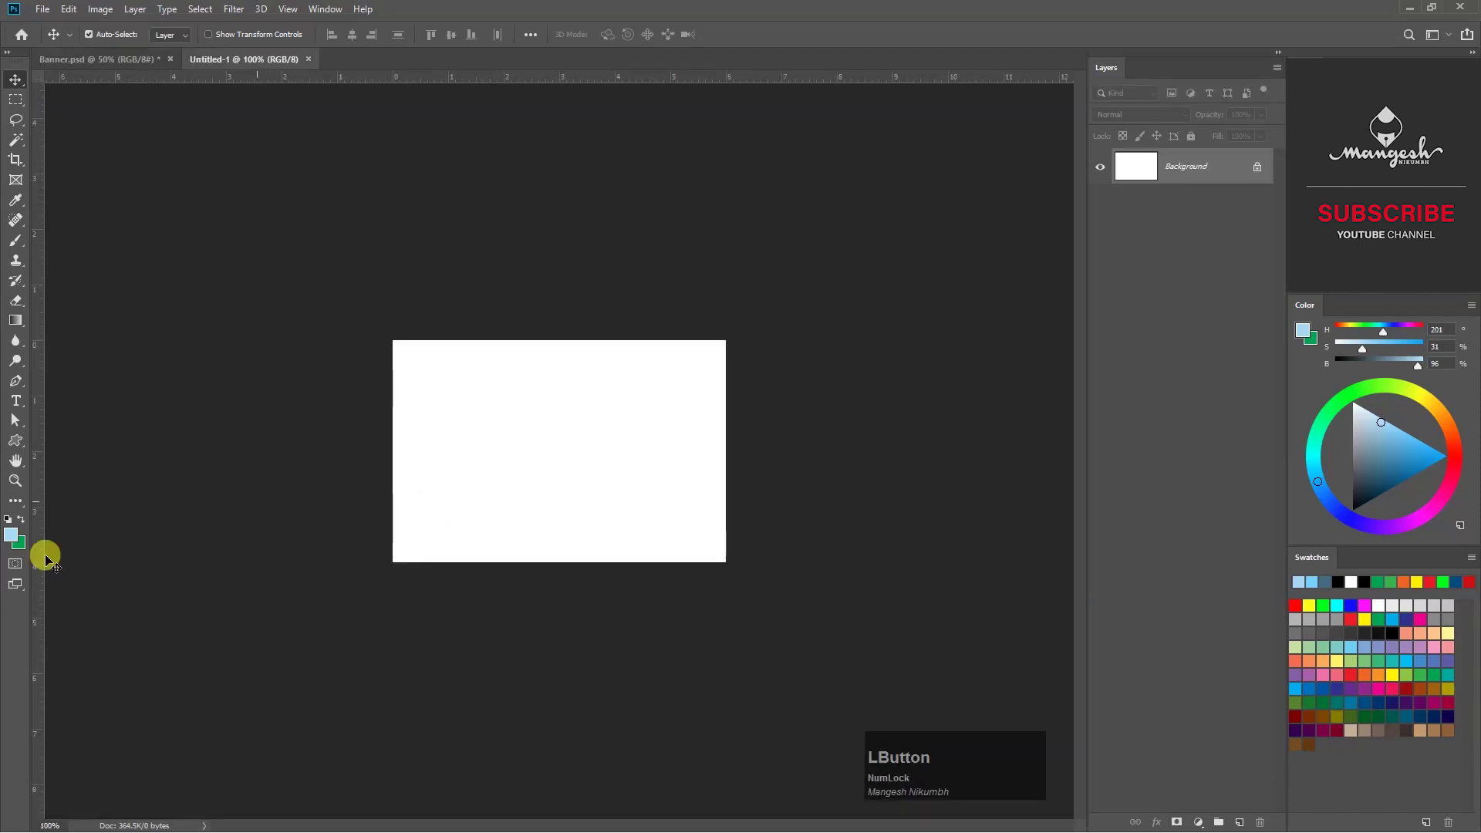
key("ctrl+KP_0")
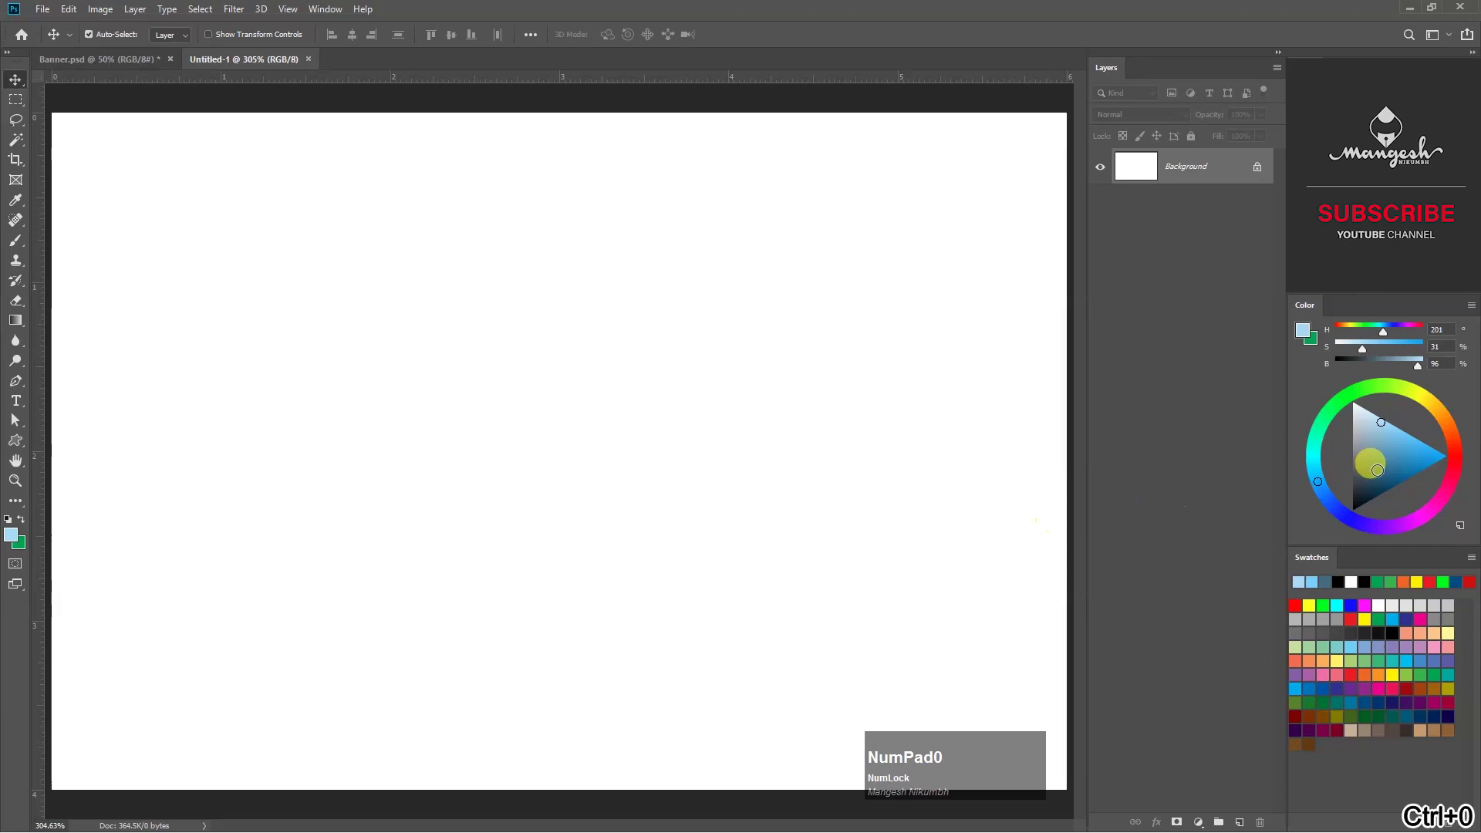
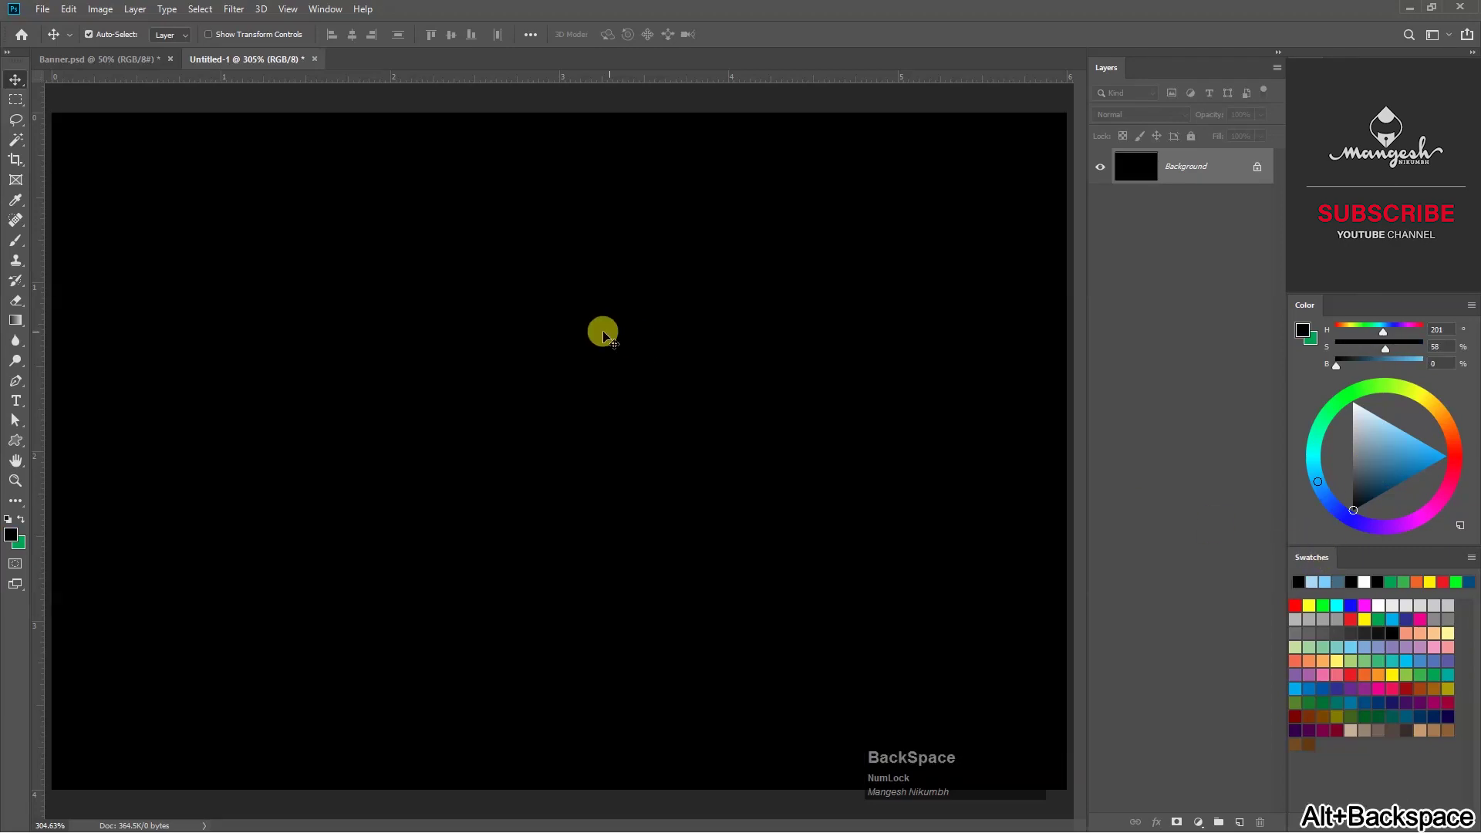
key("ctrl+-")
Render a Lens Flare onto the black canvas and select the whole image.
left_click(238, 10)
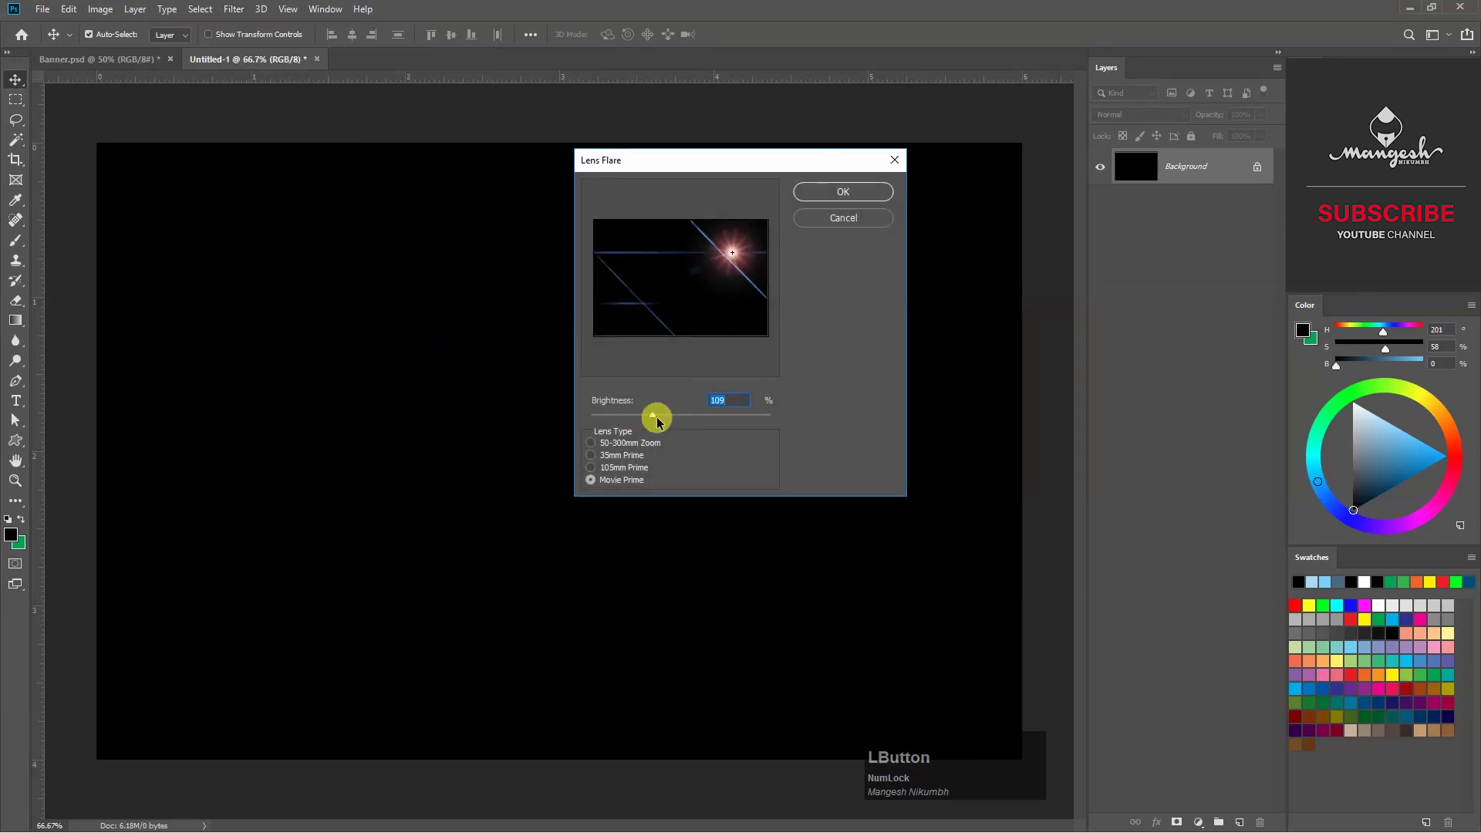
left_click(855, 197)
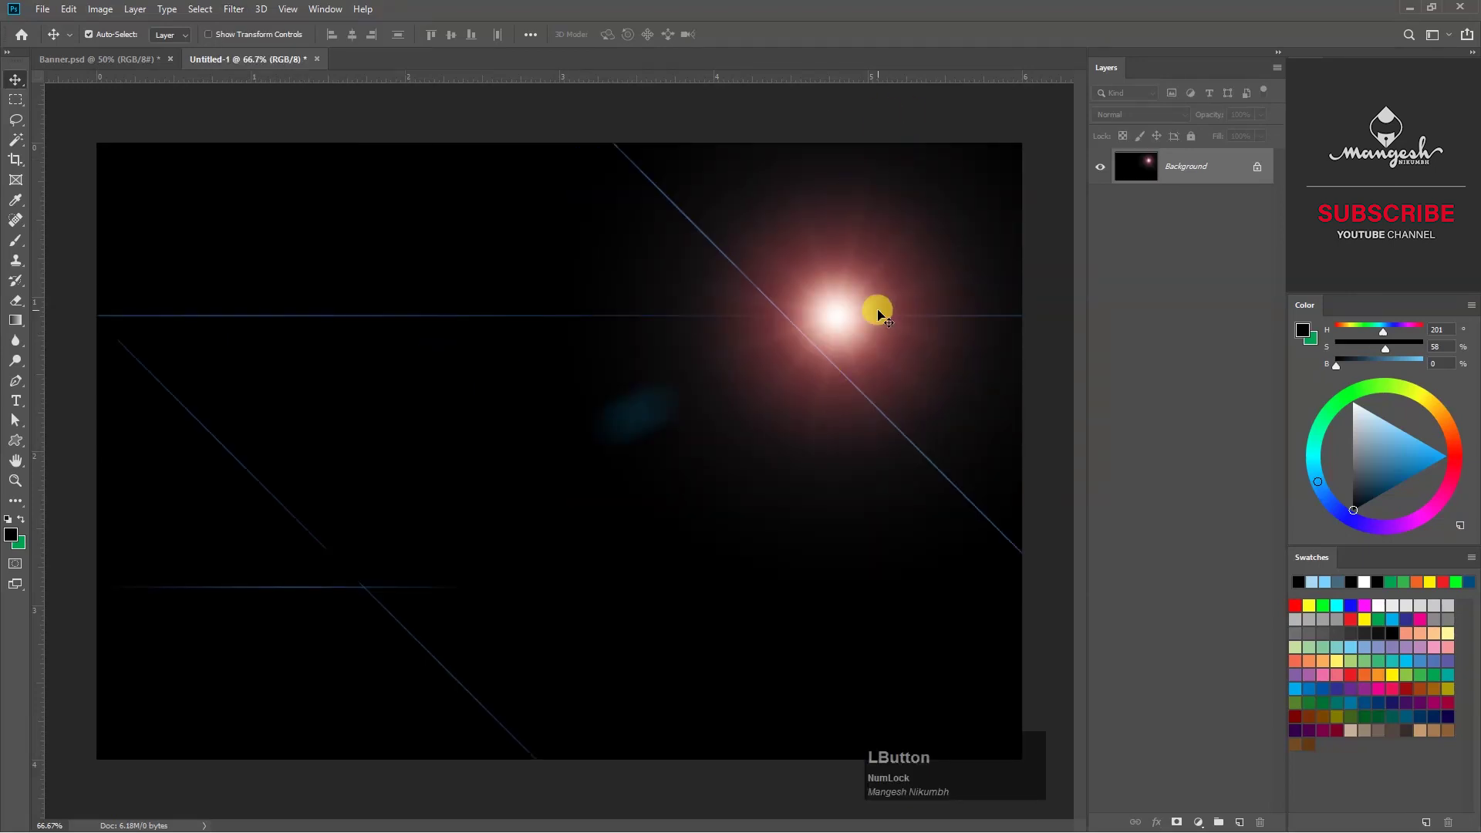
key("ctrl+a")
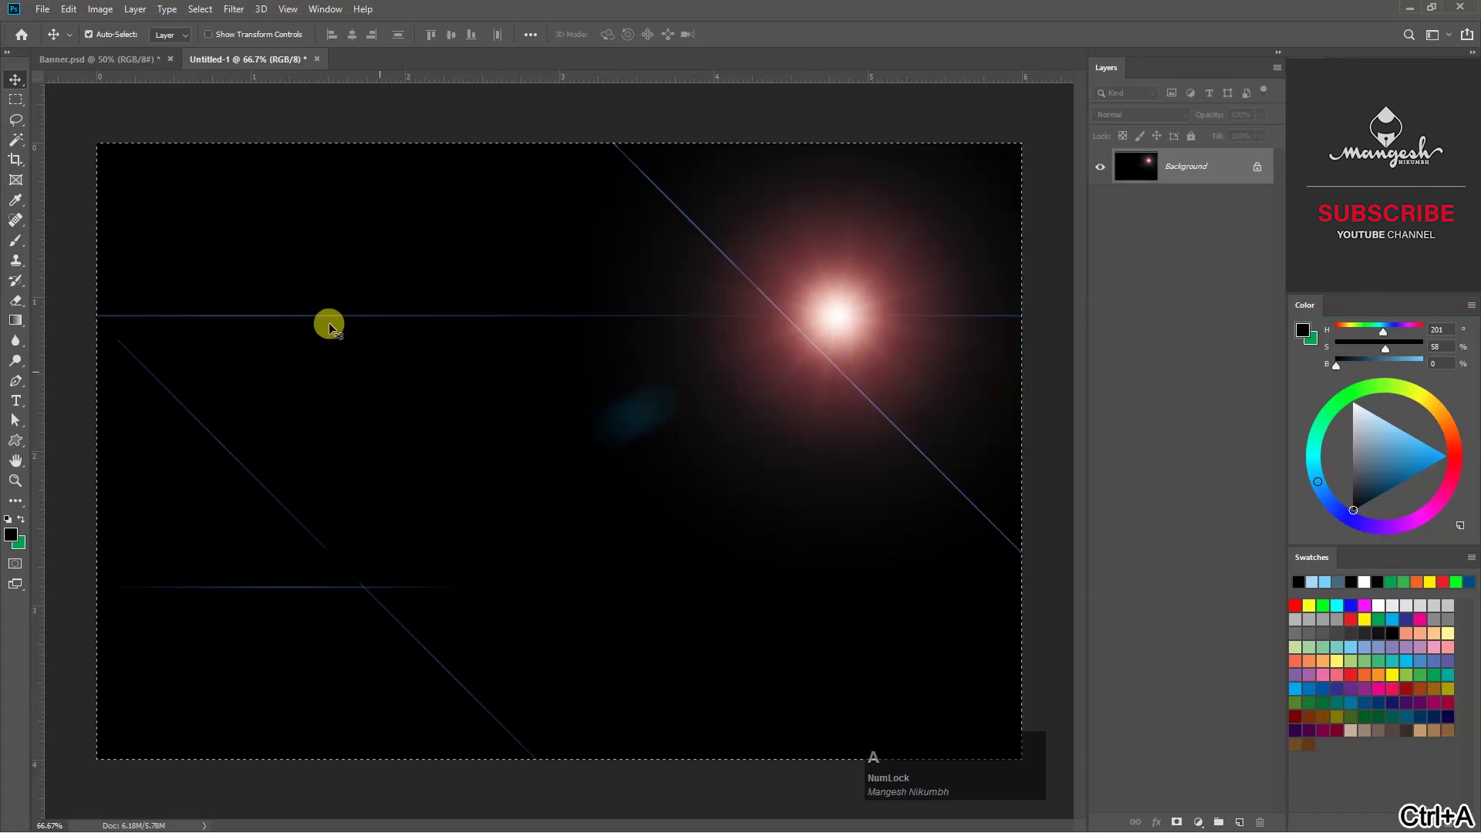
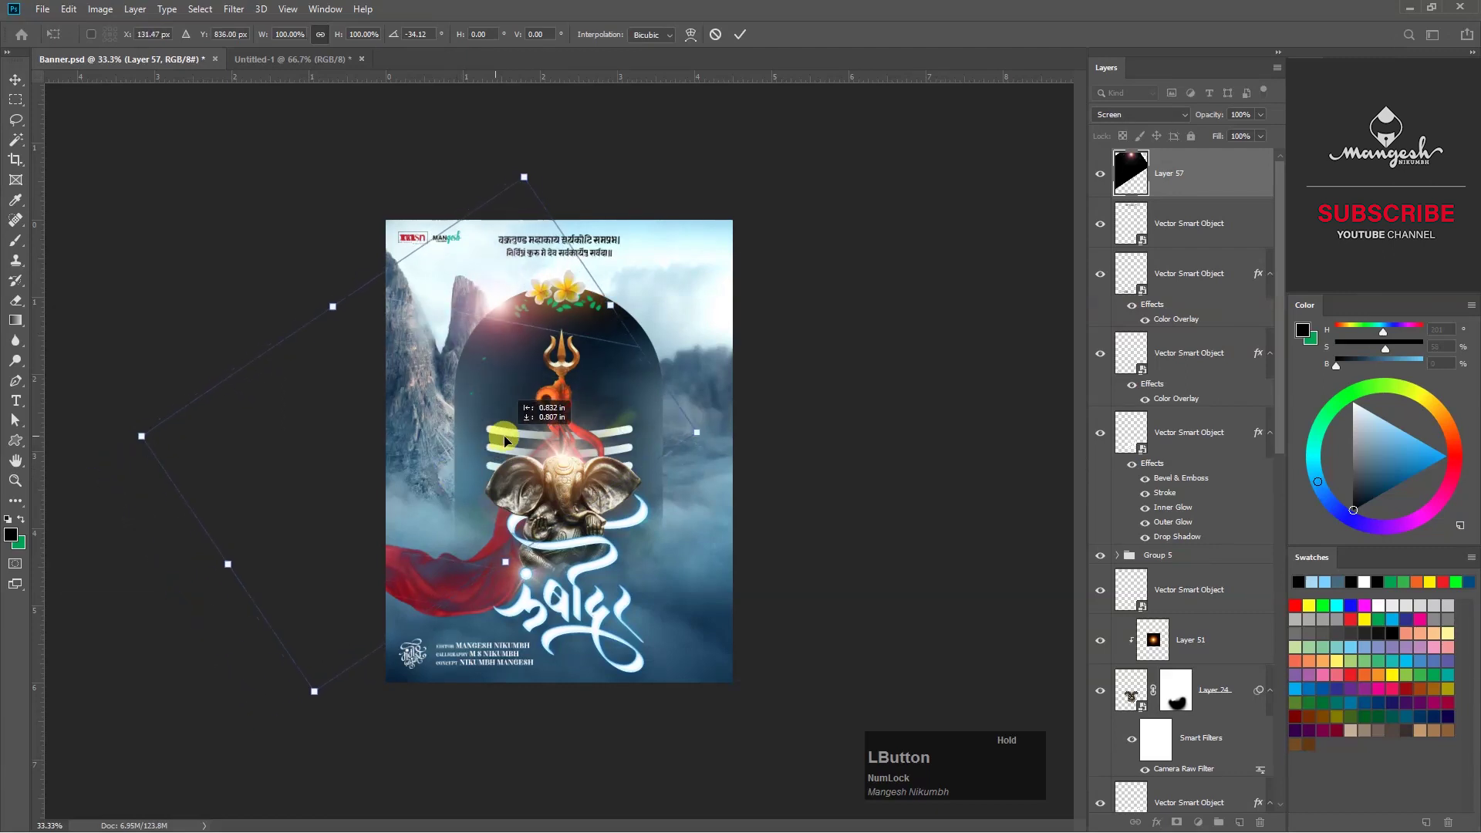
Commit the rotated flare, then give Ganesha's Layer 24 an orange Gradient Overlay.
key("KP_Enter")
key("ctrl+KP_0")
left_click(607, 306)
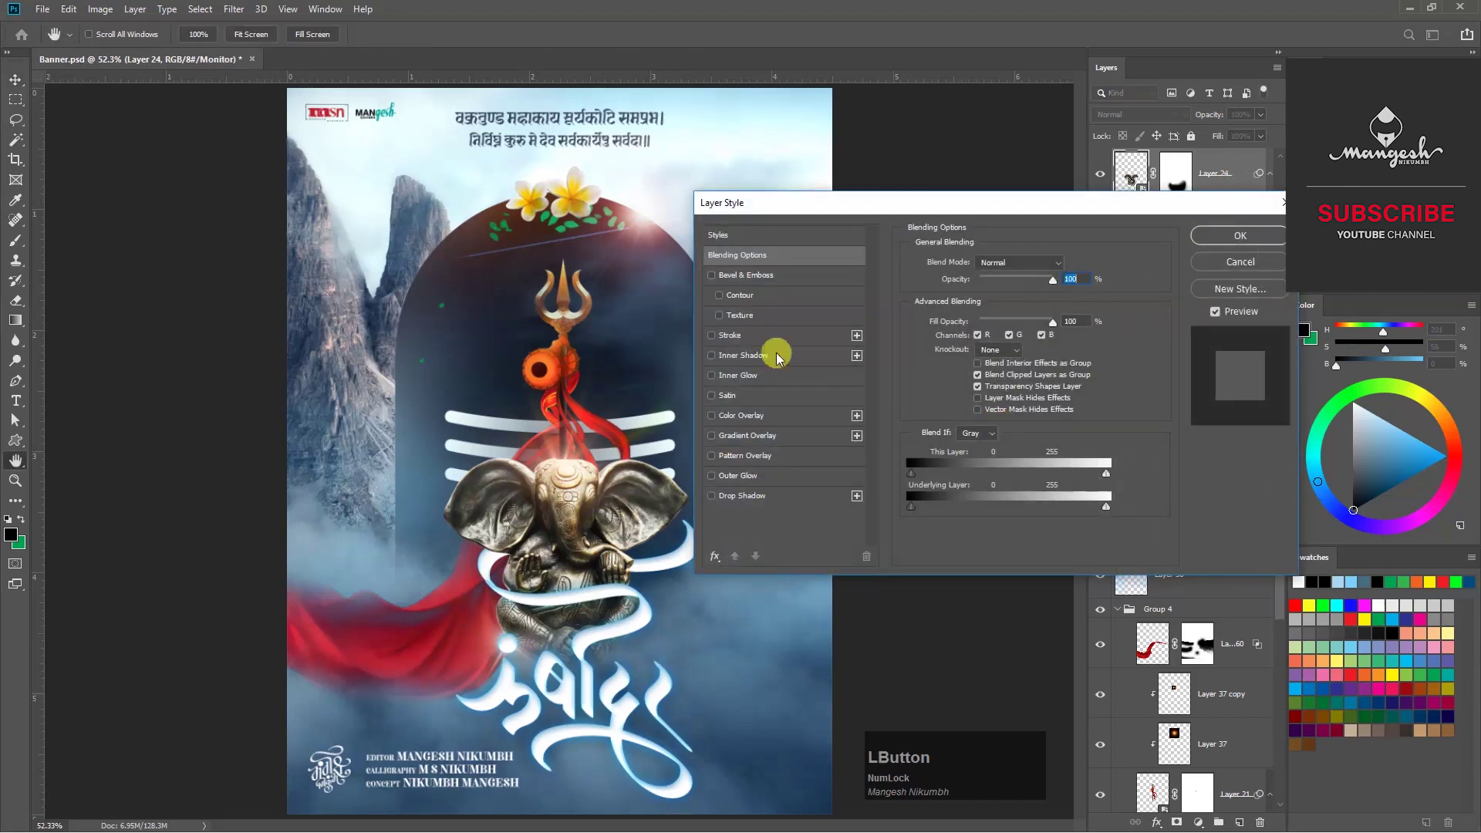
left_click(752, 442)
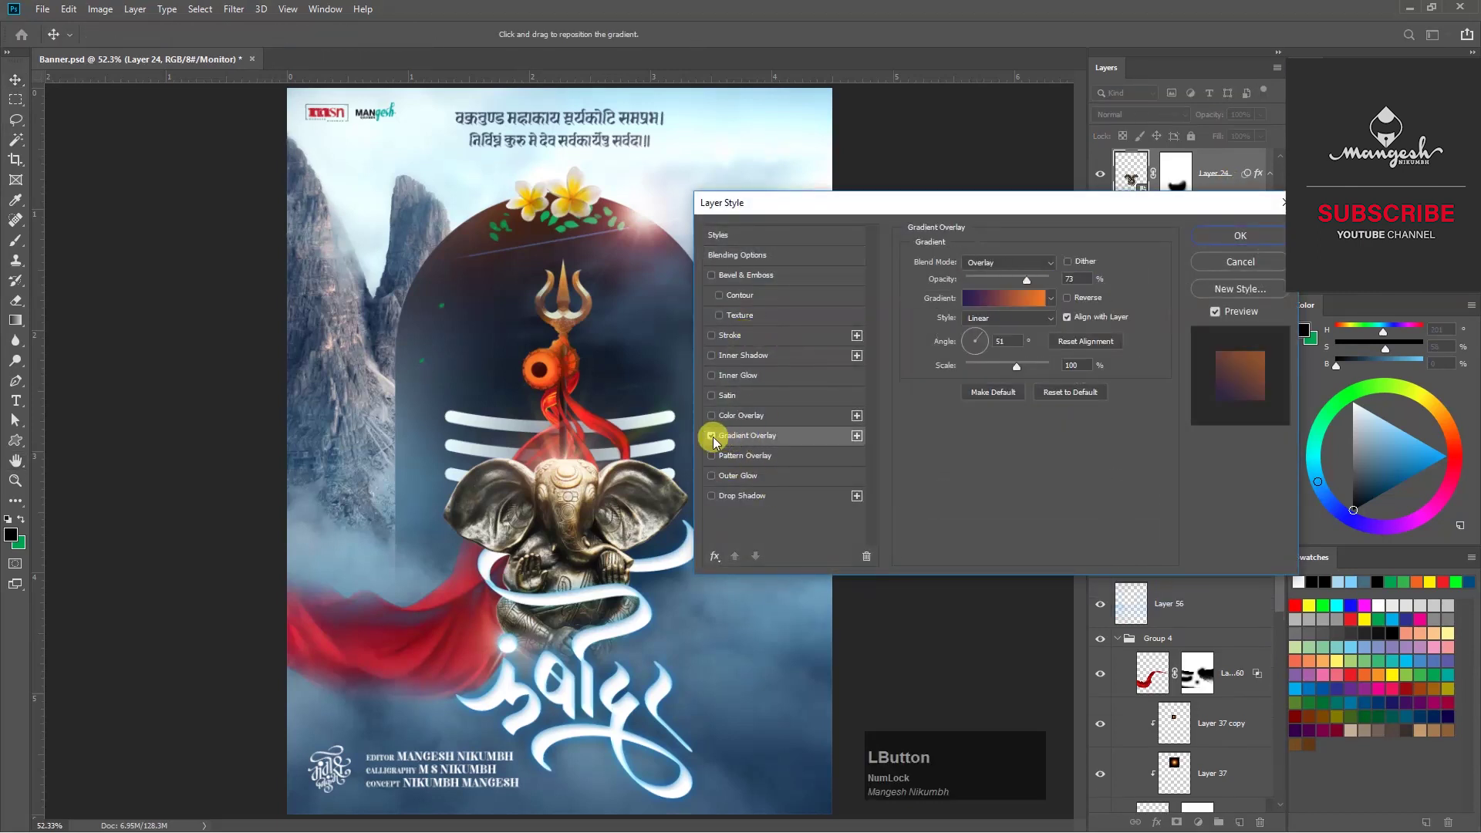
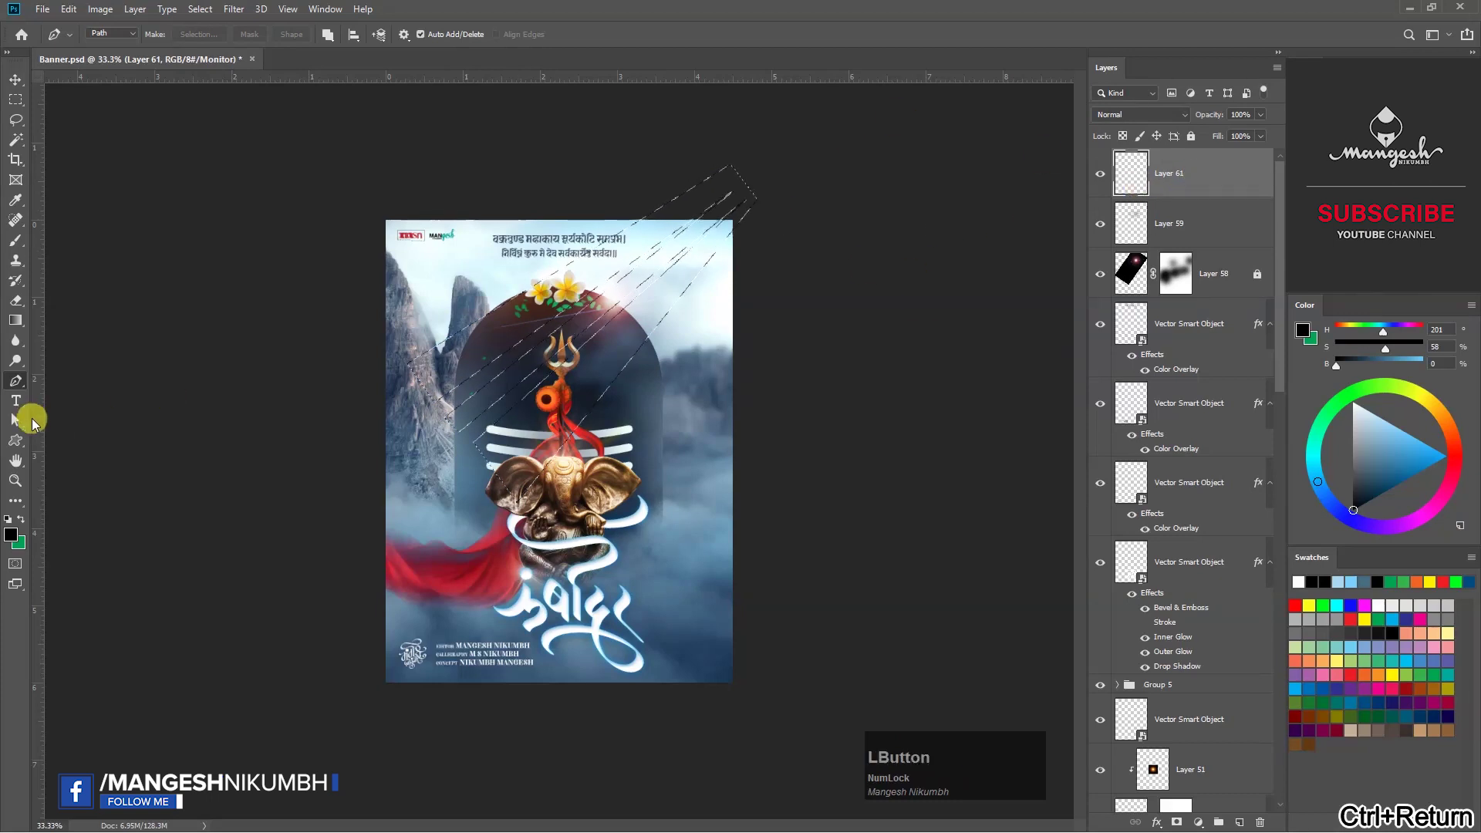
Fill the rays with a gradient, blur them ~14 px, angle them and move Layer 61 below Layer 58.
key("g")
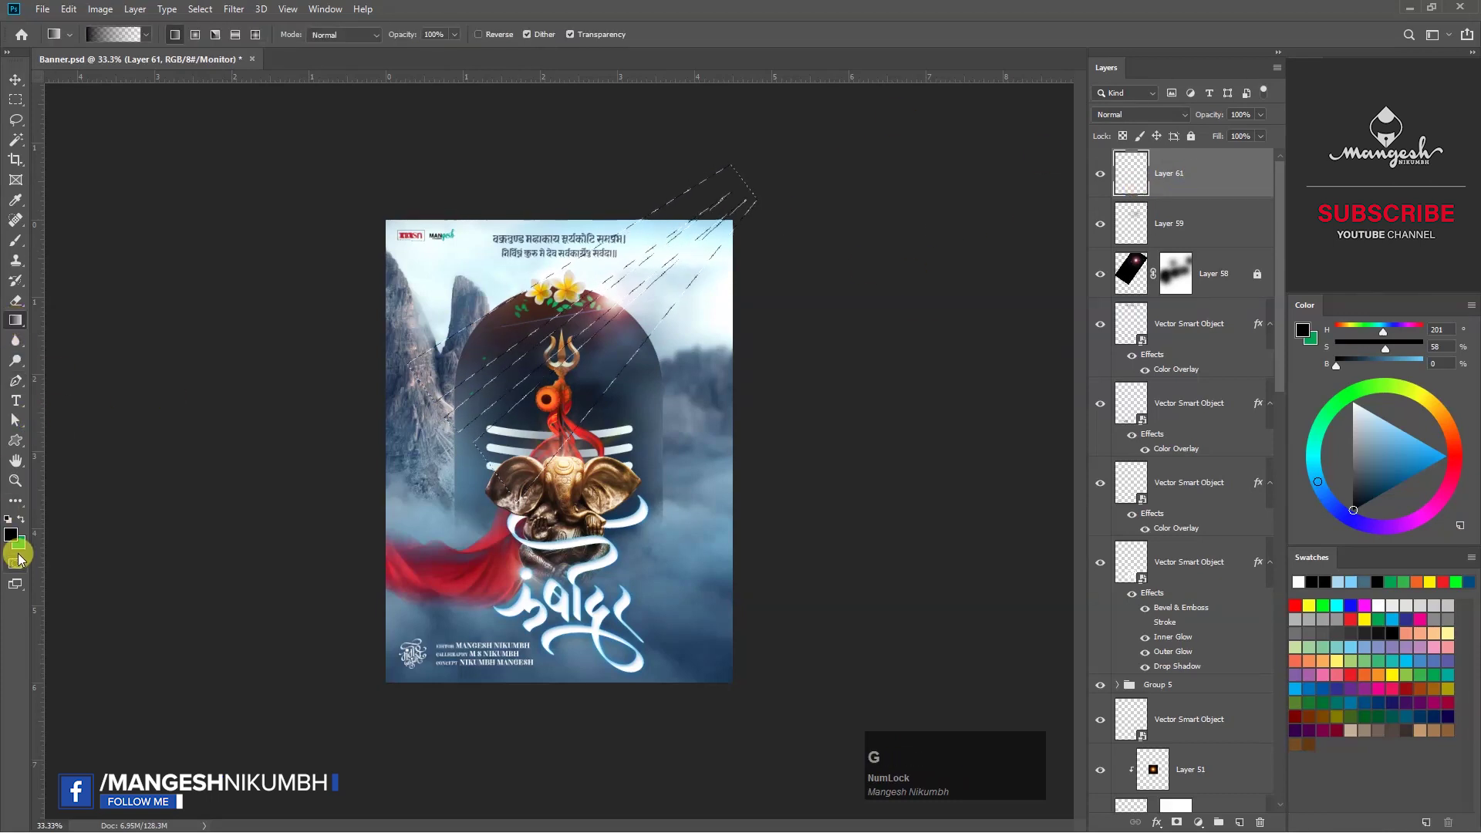
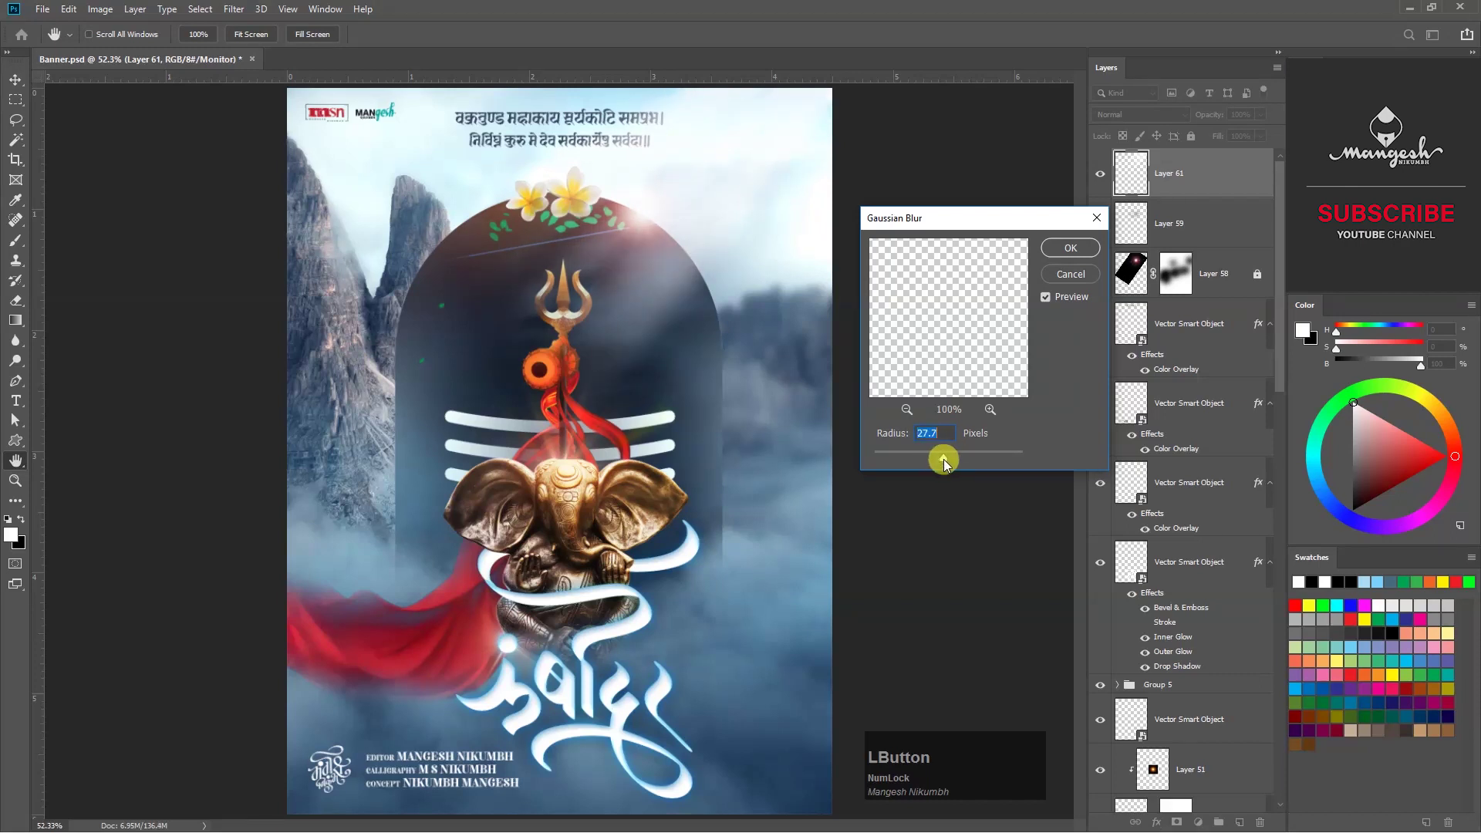
left_click(944, 462)
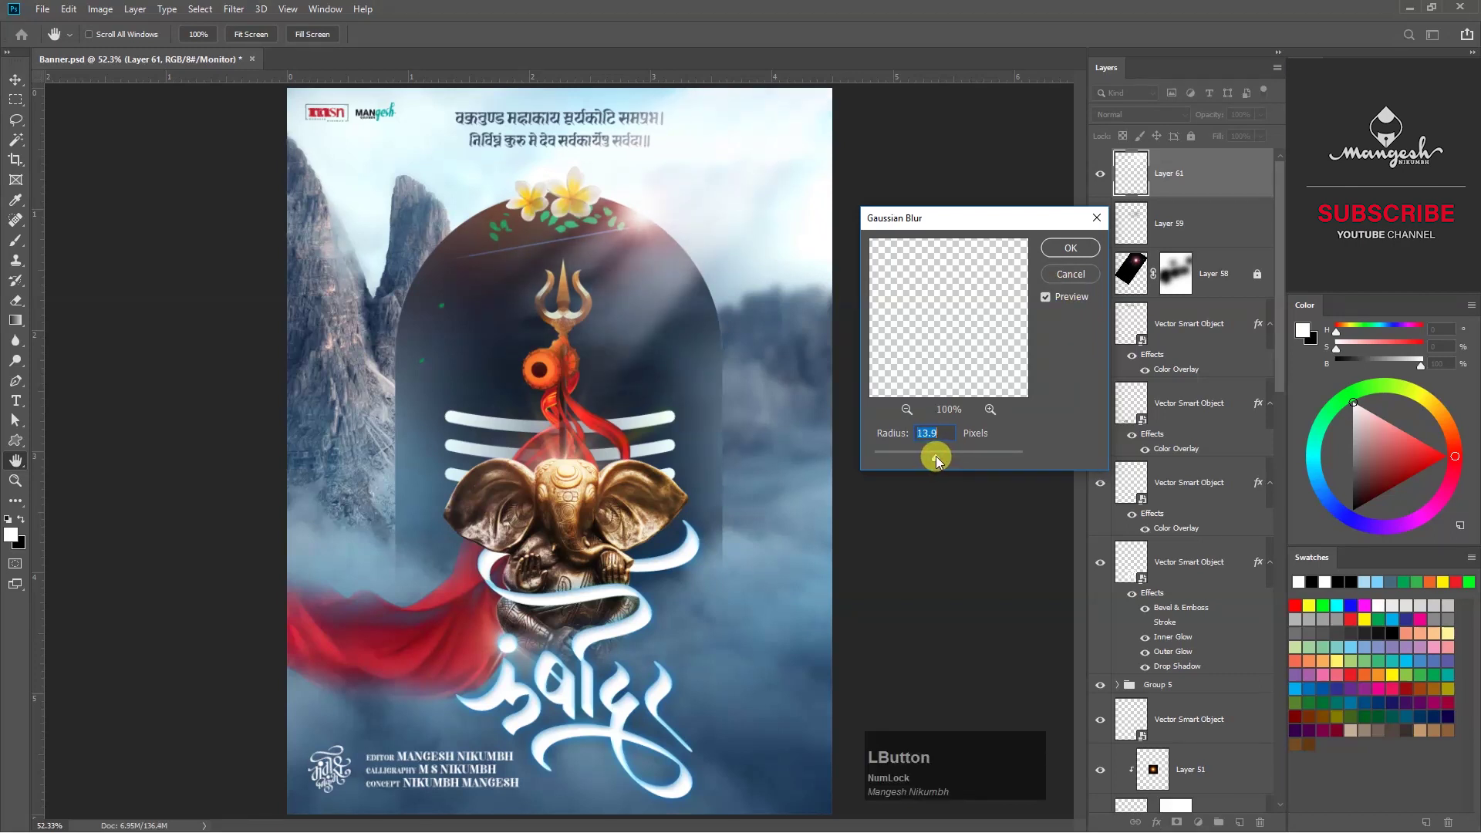
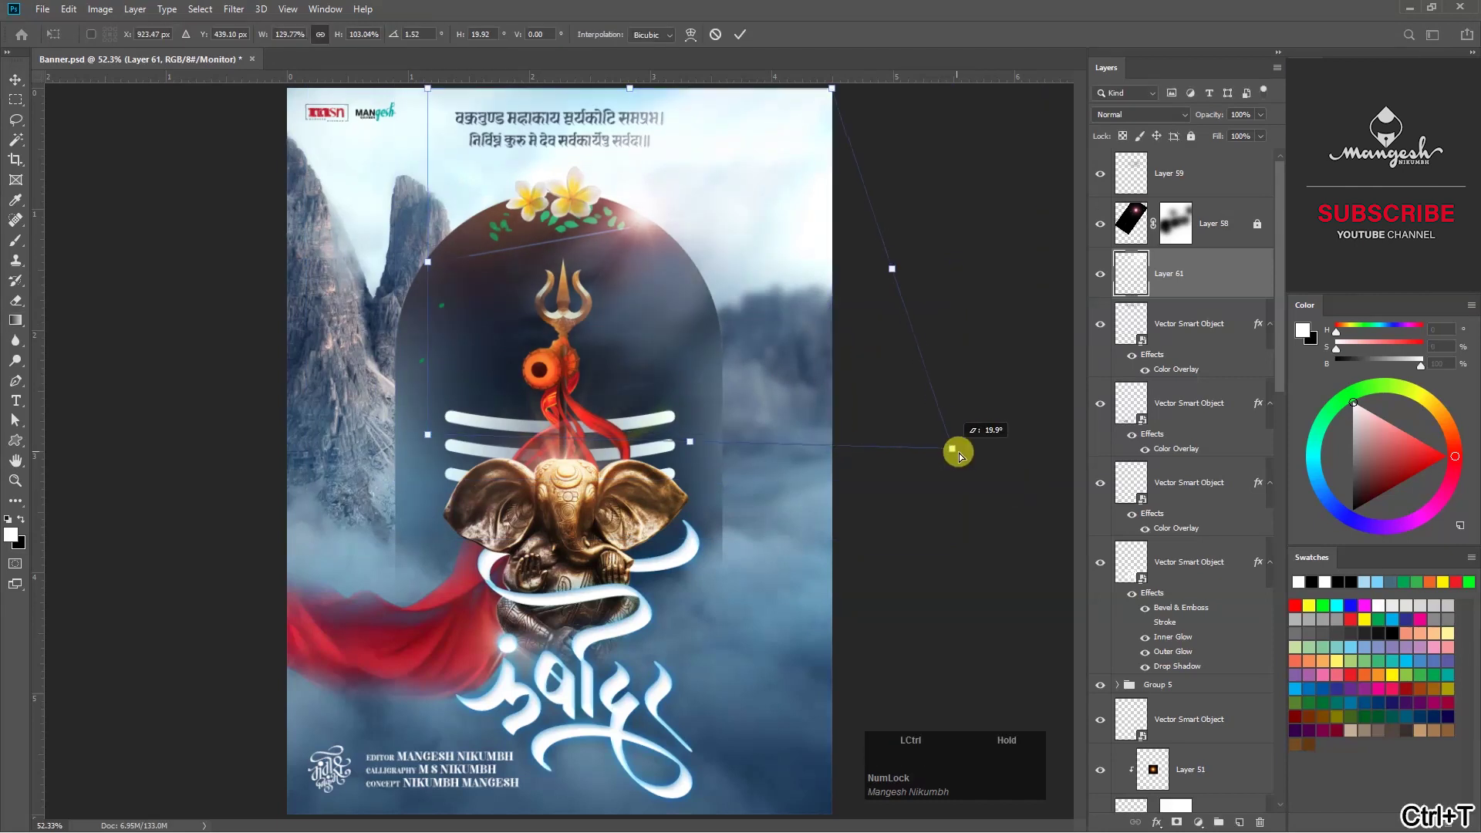
left_click(850, 331)
key("Return")
left_click(1099, 280)
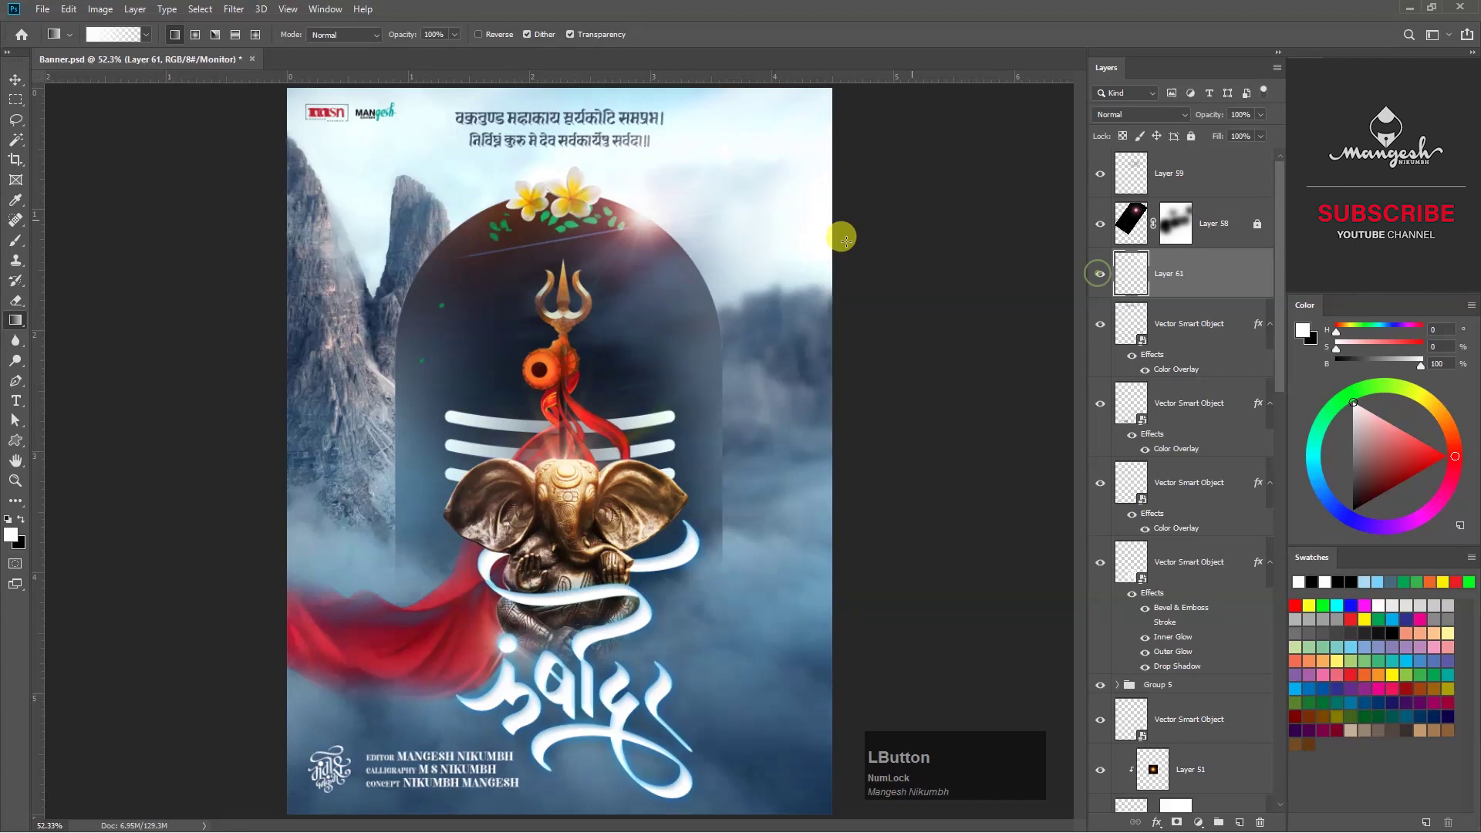
key("v")
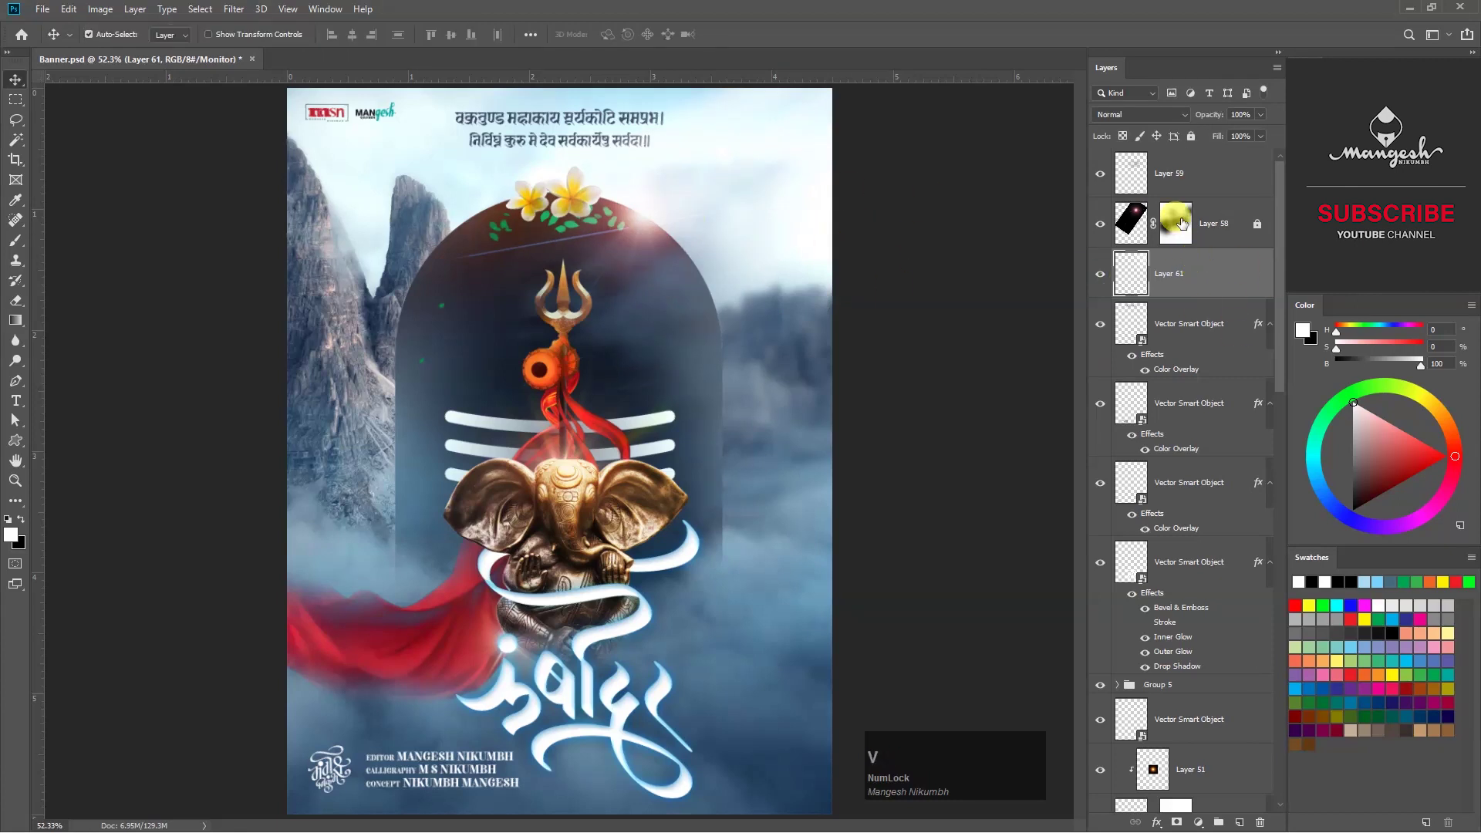
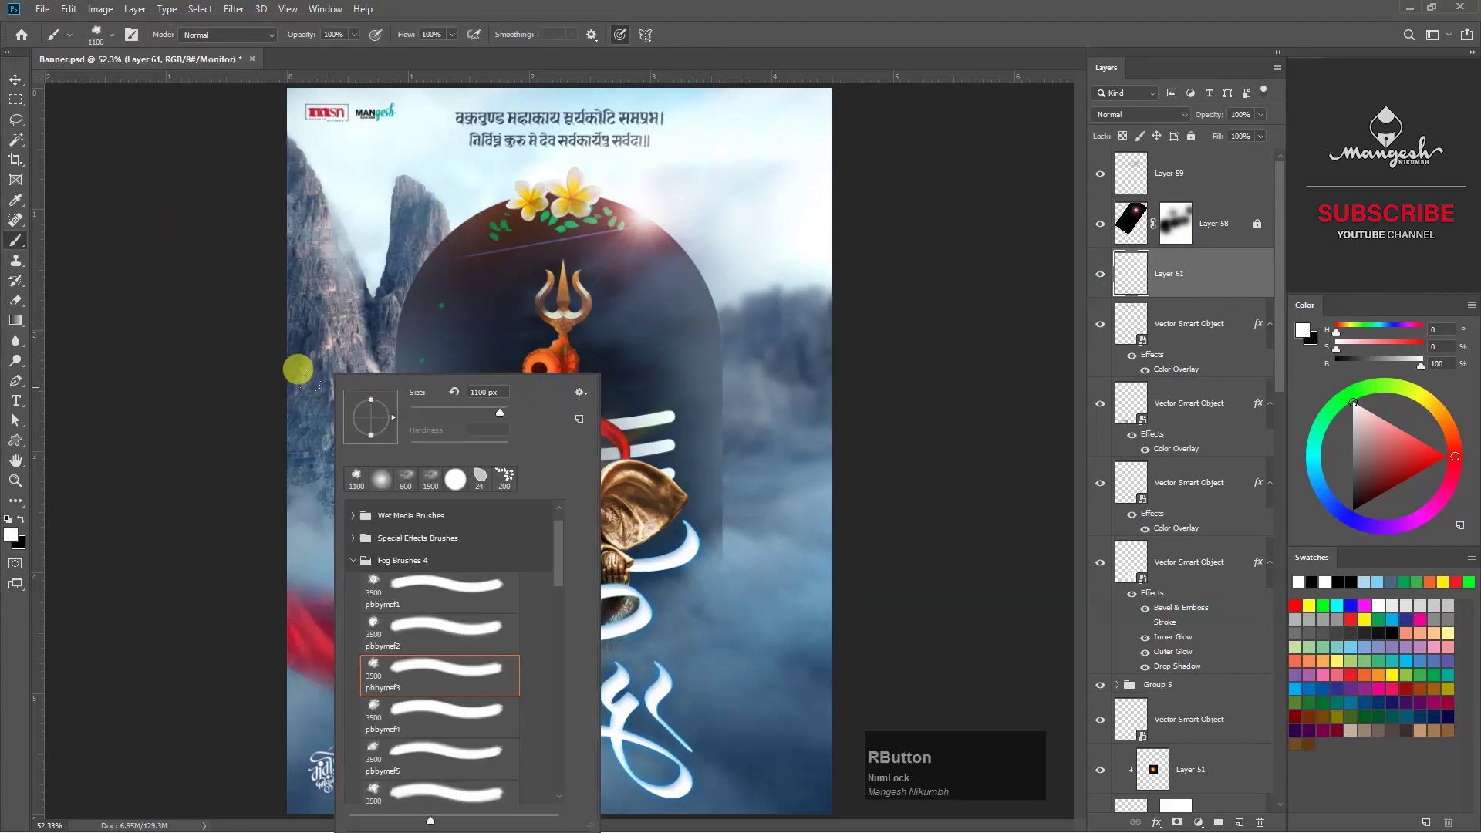
Paint glowing orange and red leaf embers around Ganesha with the Leaves scatter brush at 53% opacity.
left_click(357, 568)
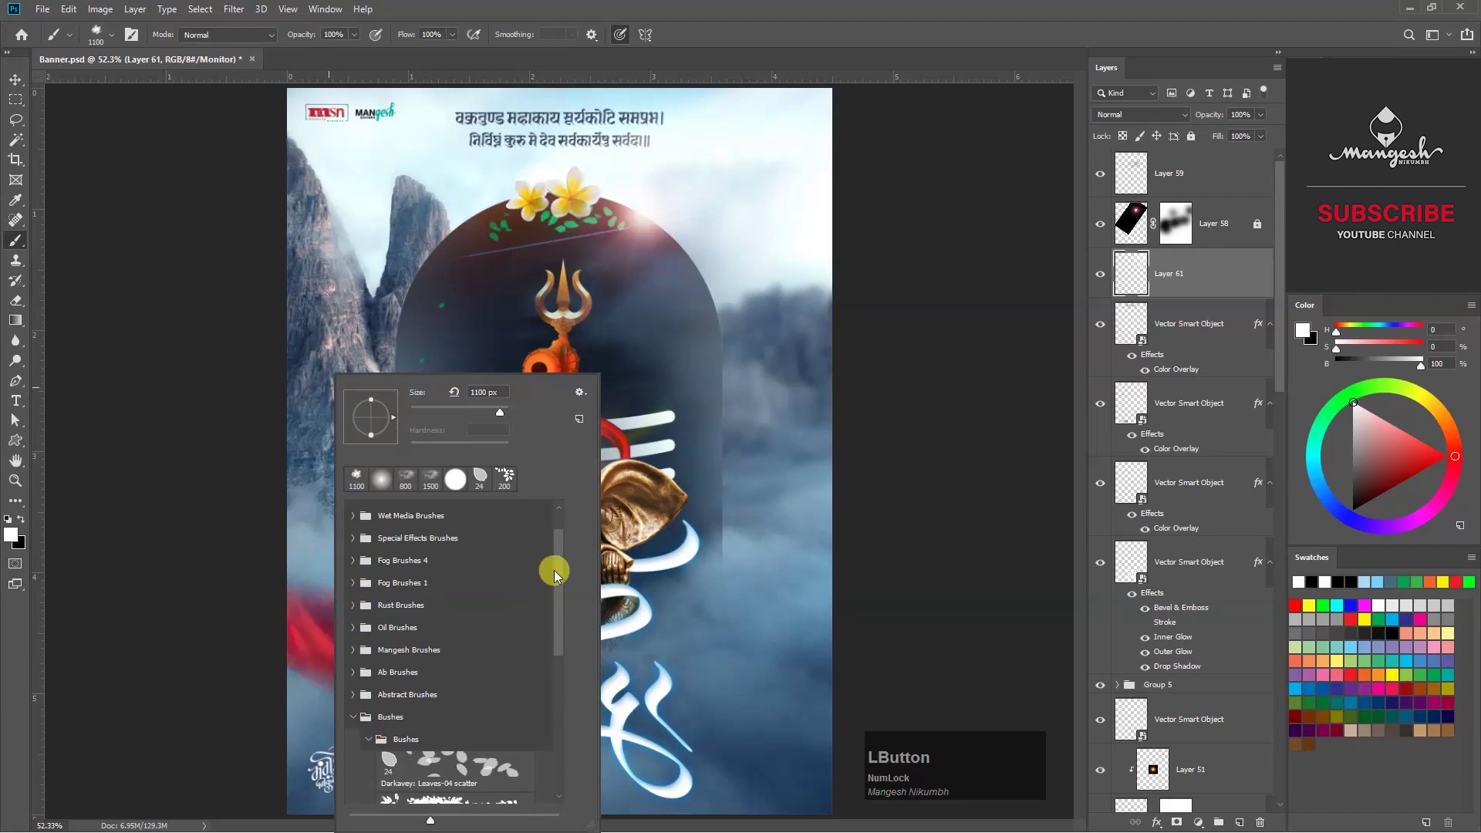
key("Return")
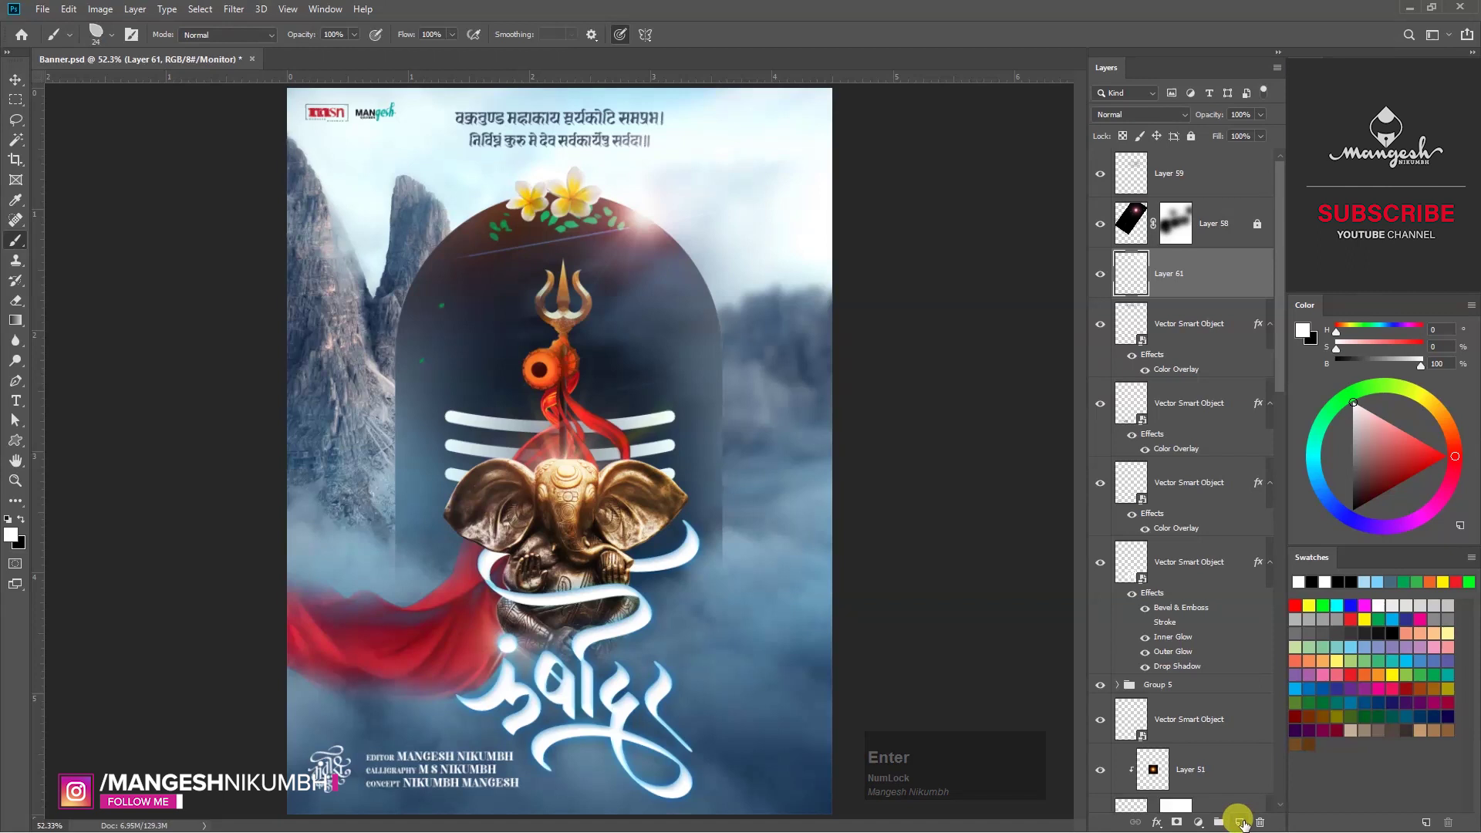
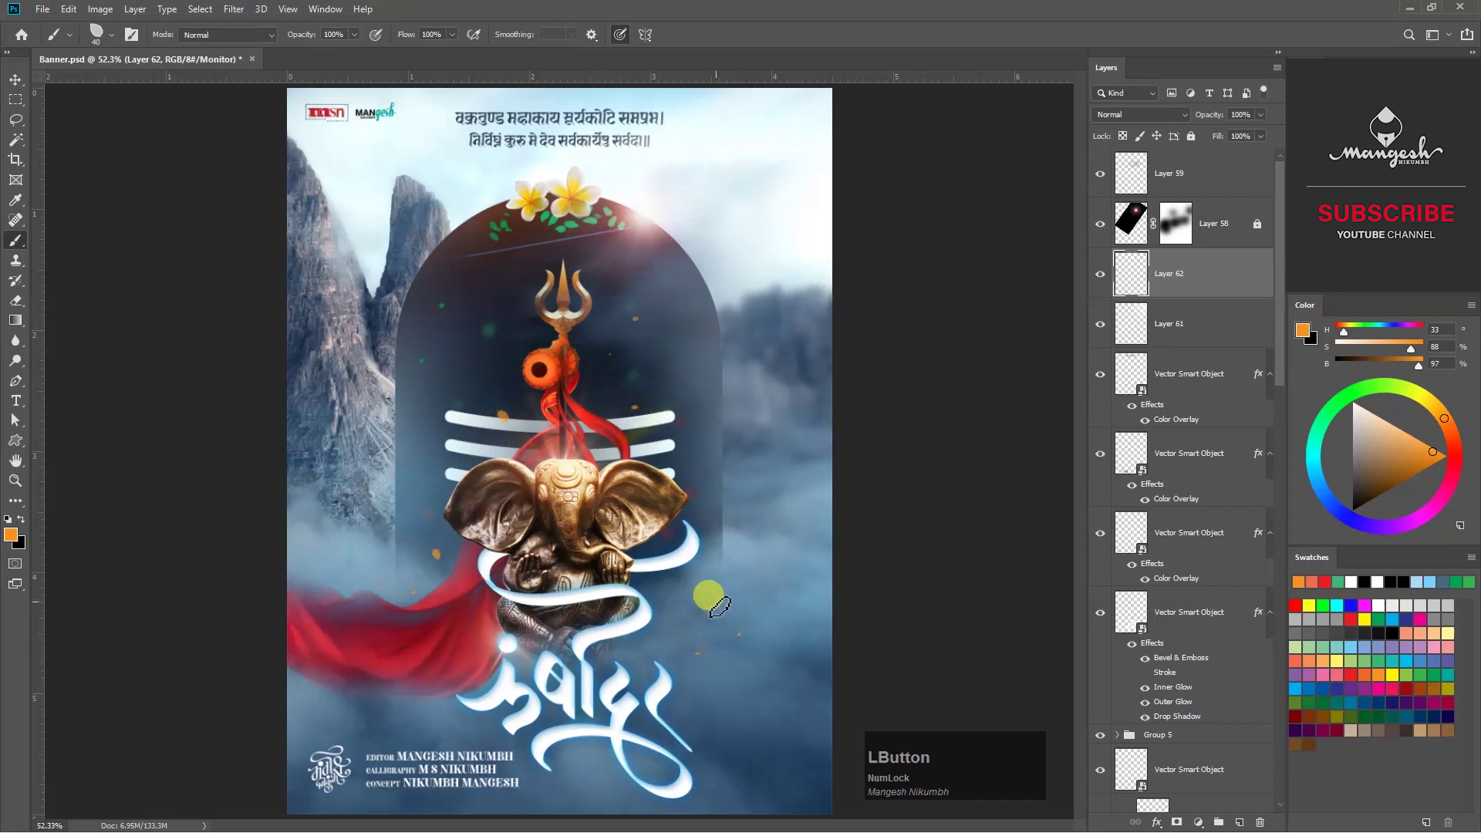
left_click(355, 49)
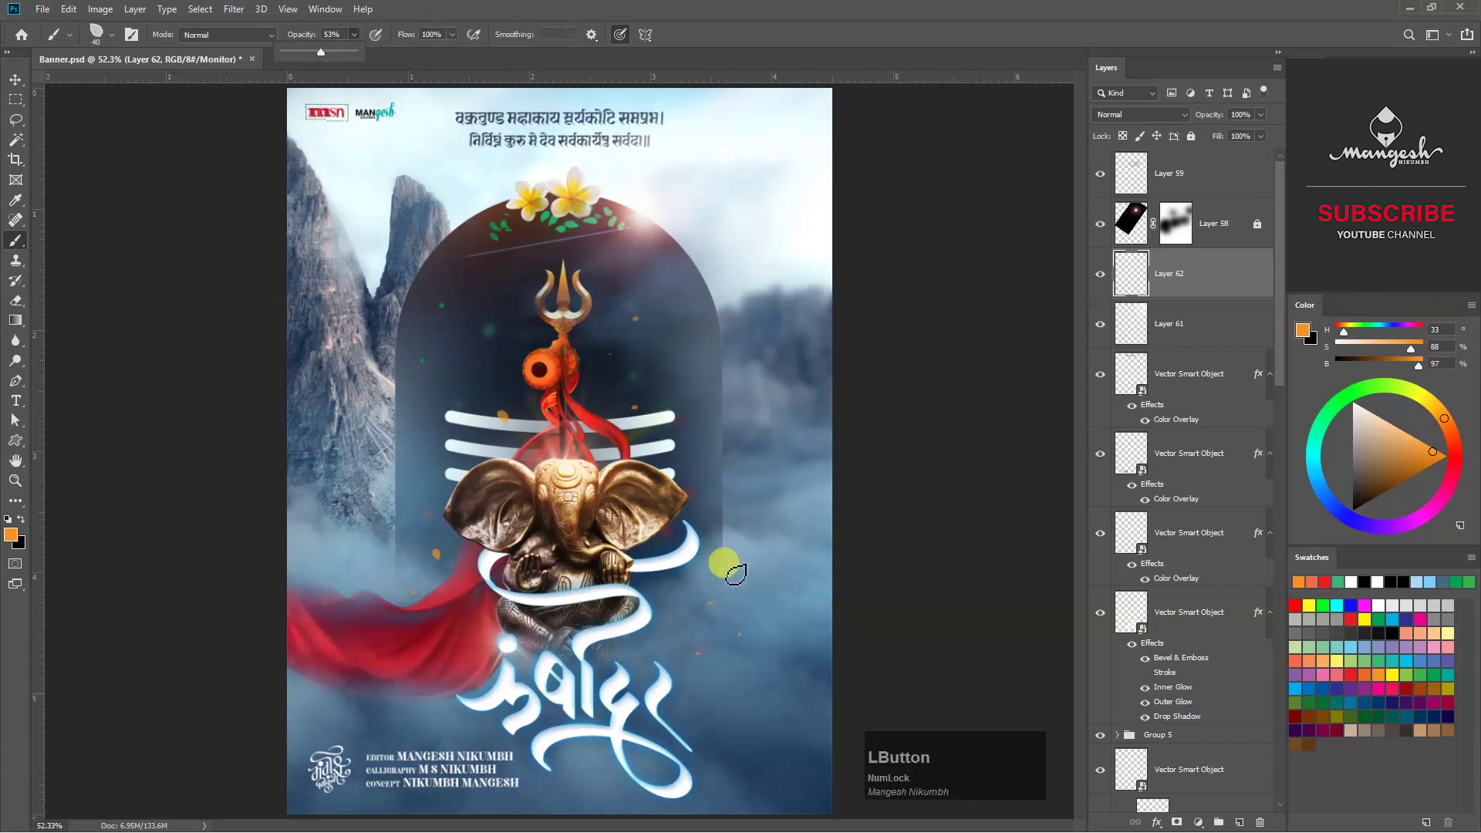
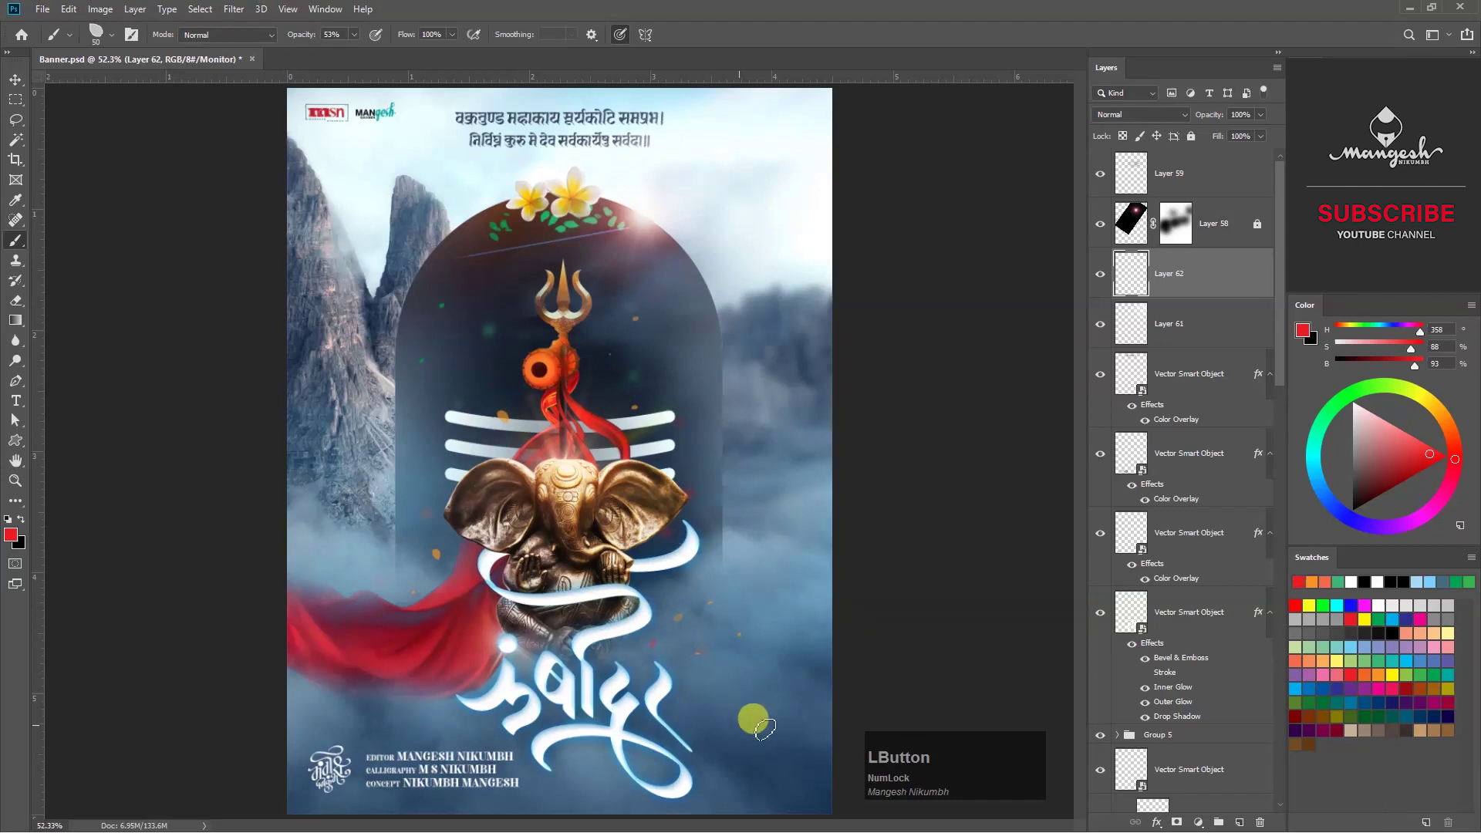
key("v")
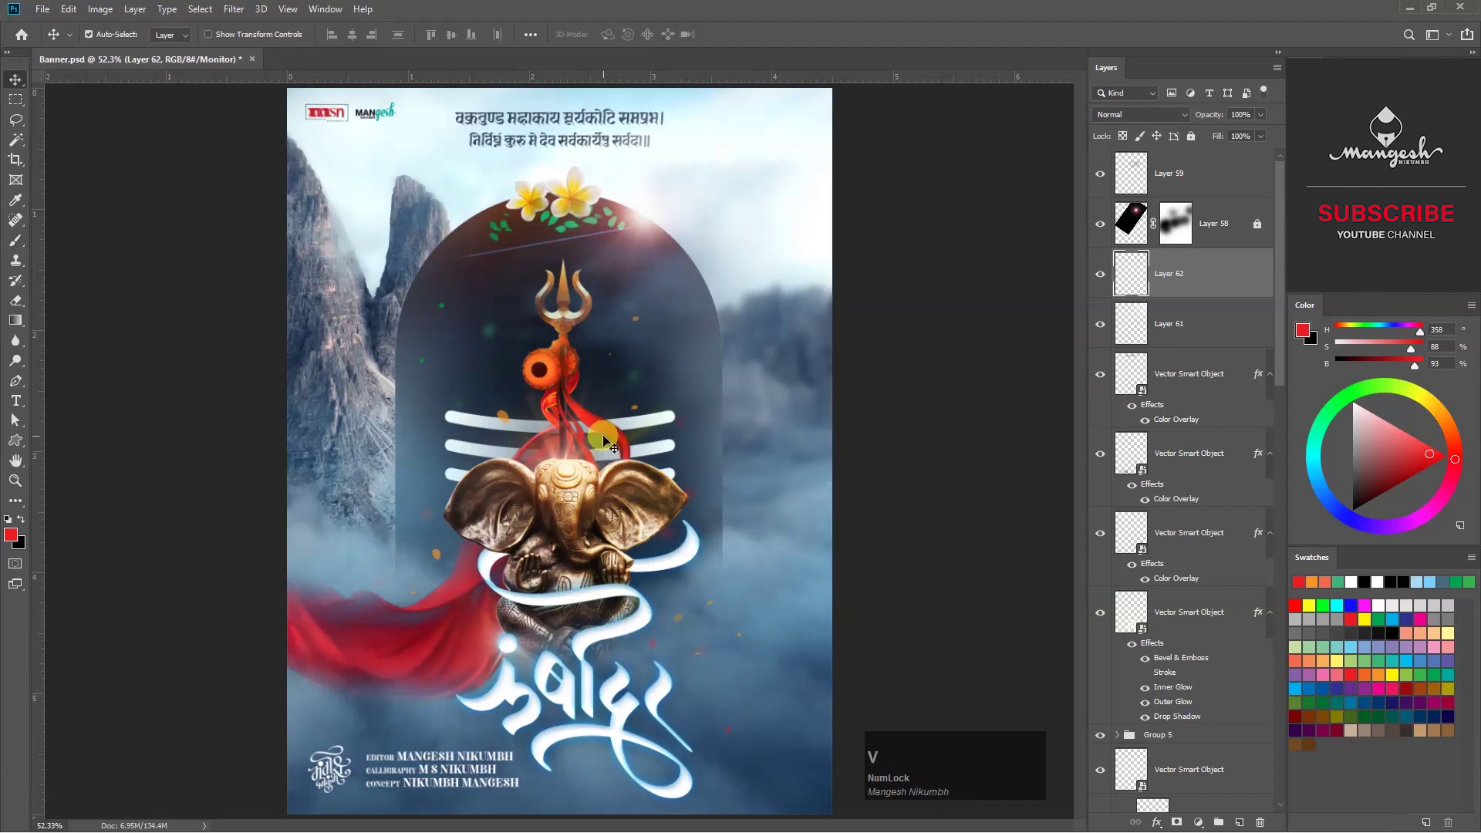
Start painting on new Layer 63 below Group 5 with the leaves scatter brush selected.
scroll("up", 3)
key("ctrl+-")
left_click(1102, 358)
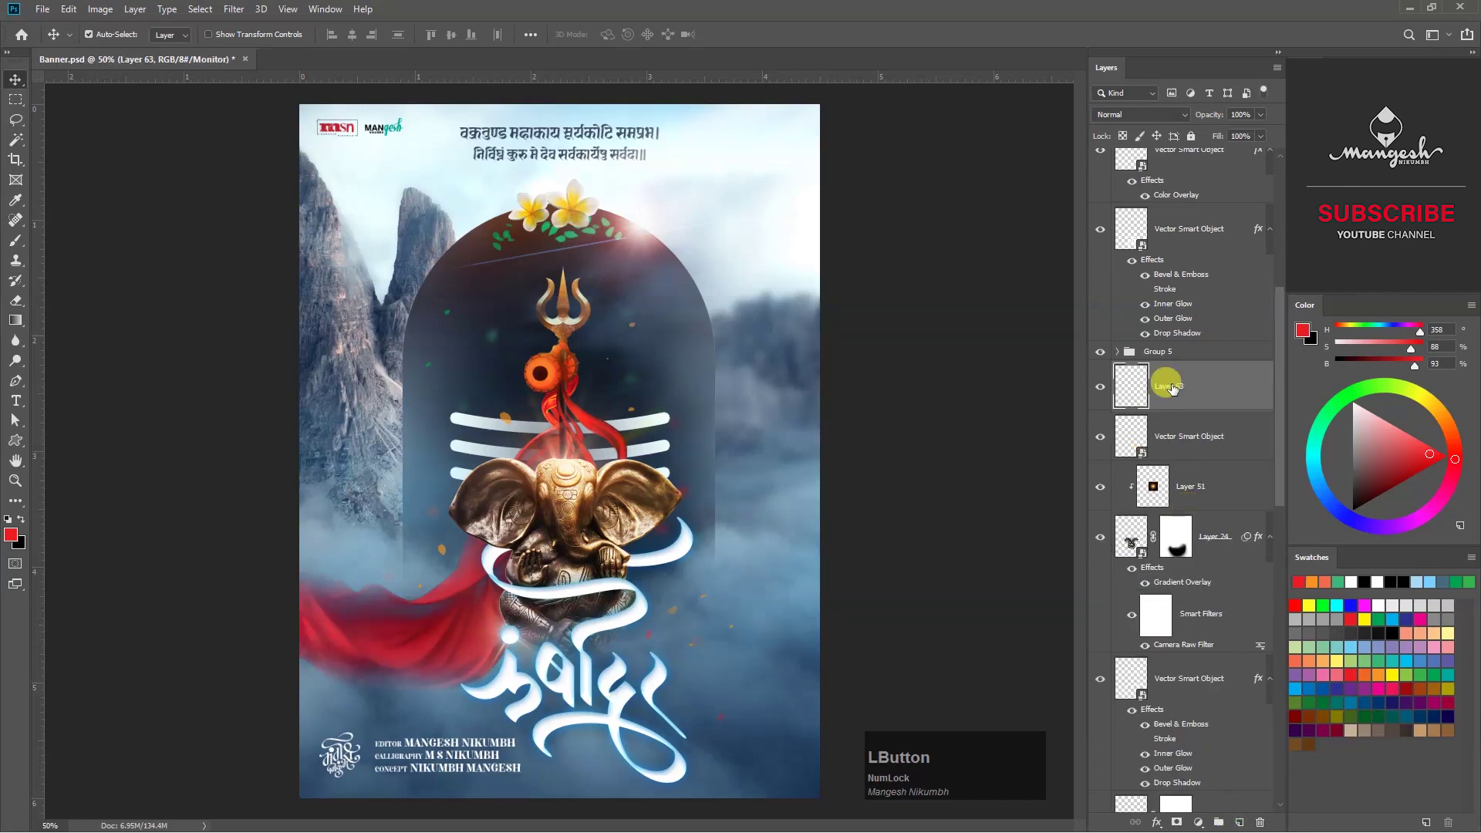
key("b")
right_click(641, 391)
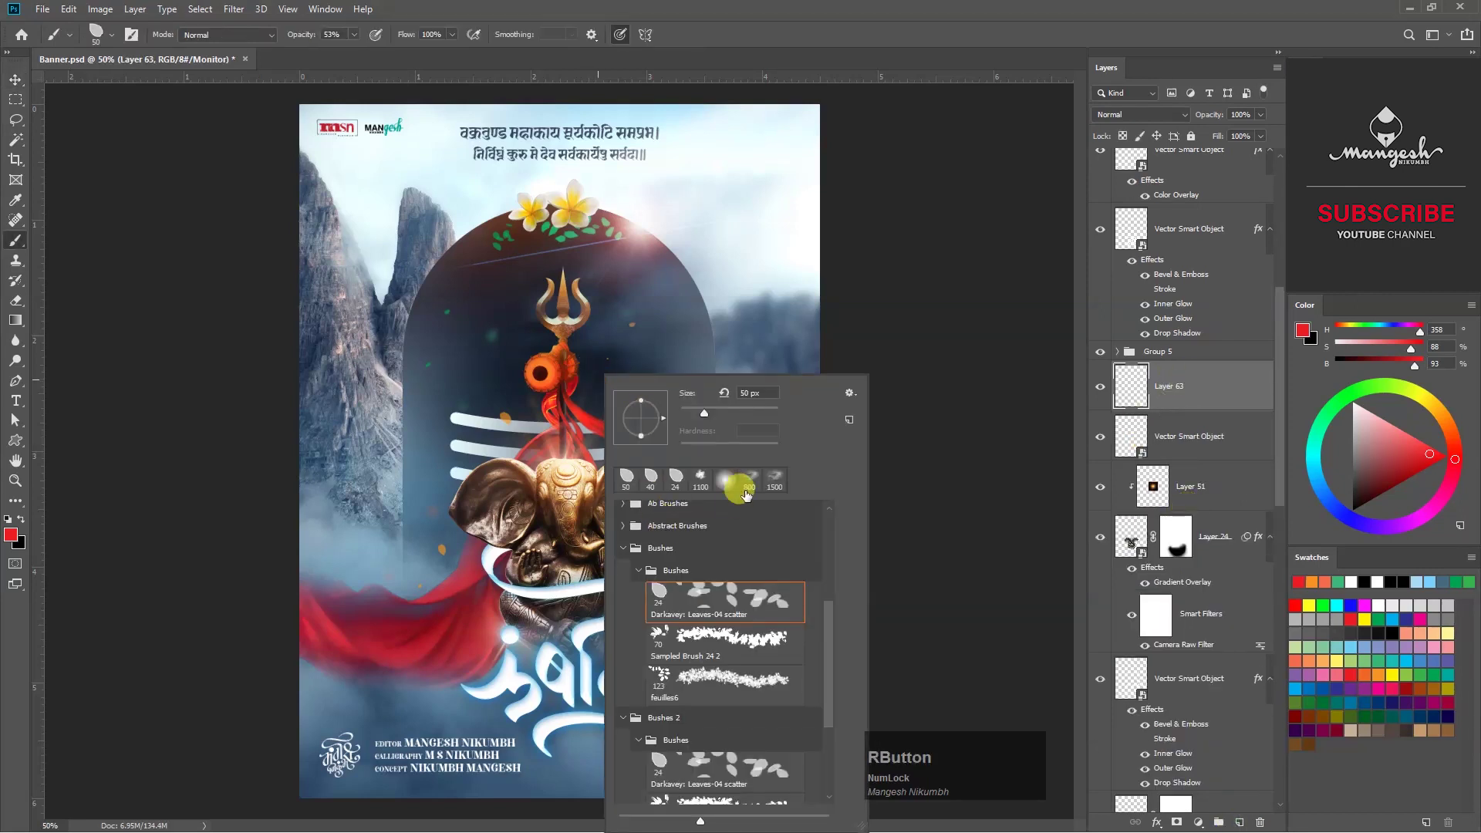
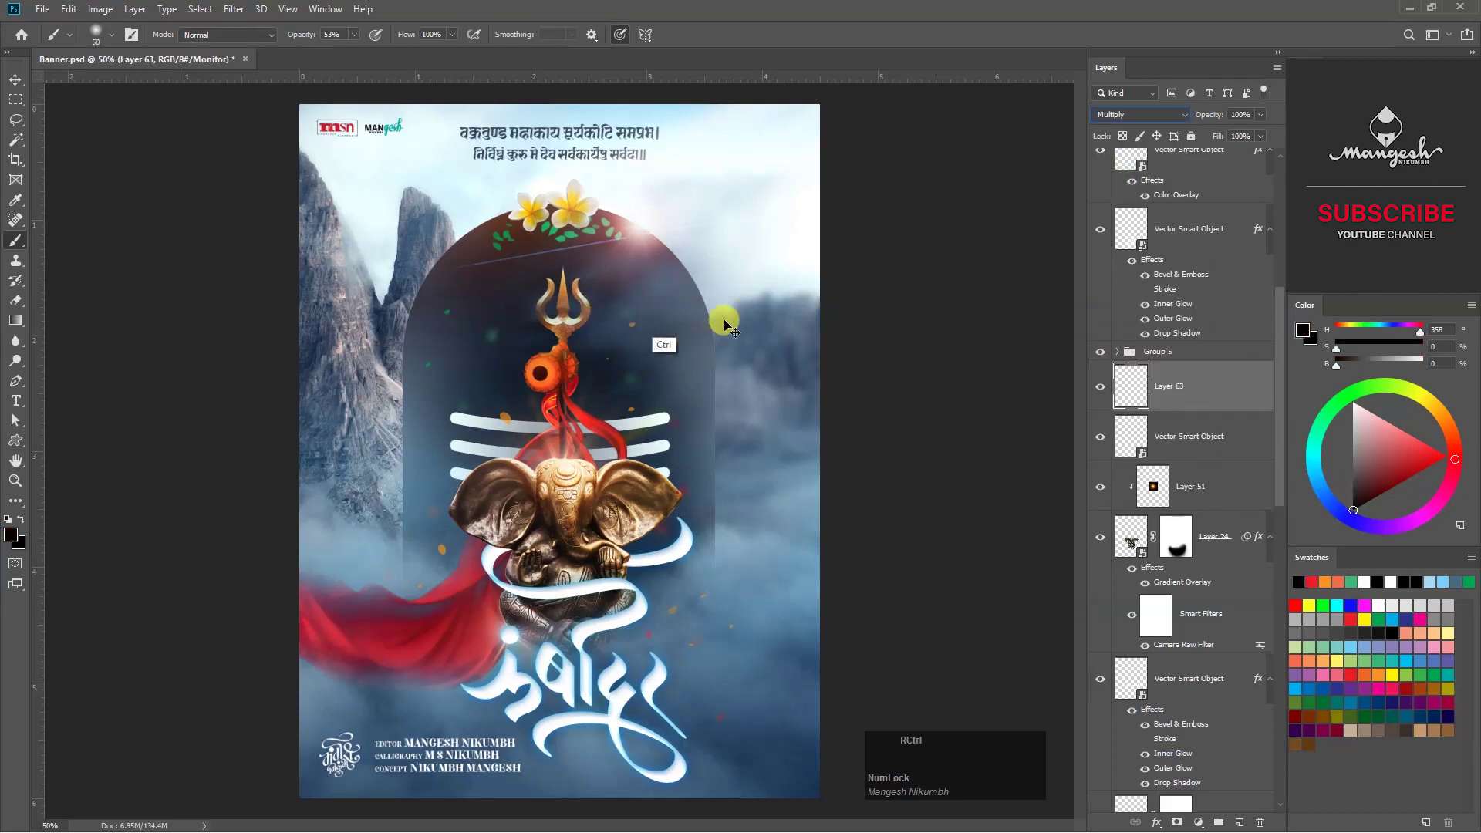
Dab dark Multiply-blended leaves behind the arch and idol while zoomed in, then reveal Group 5's layers.
type("=")
key("space")
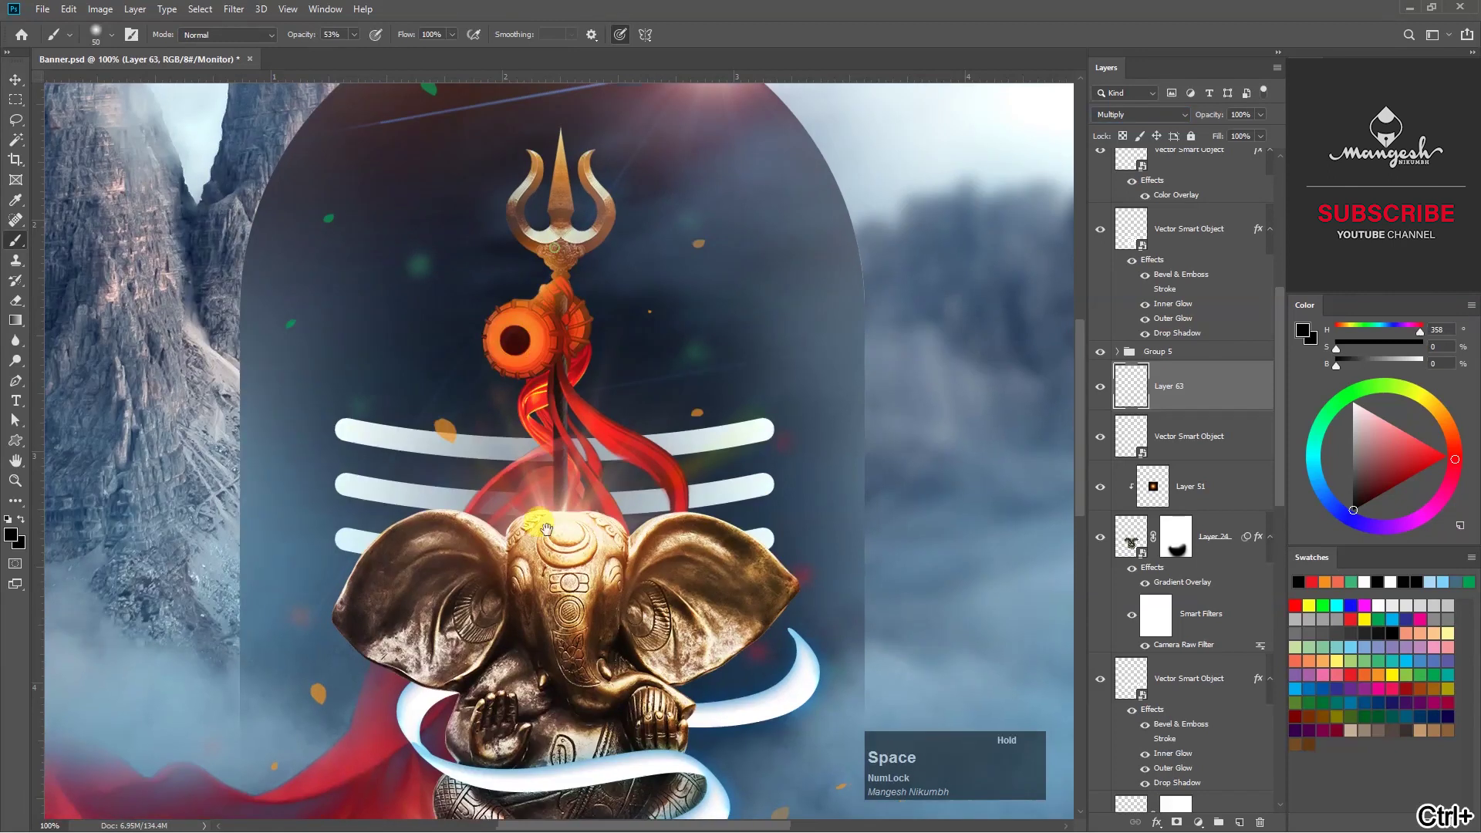
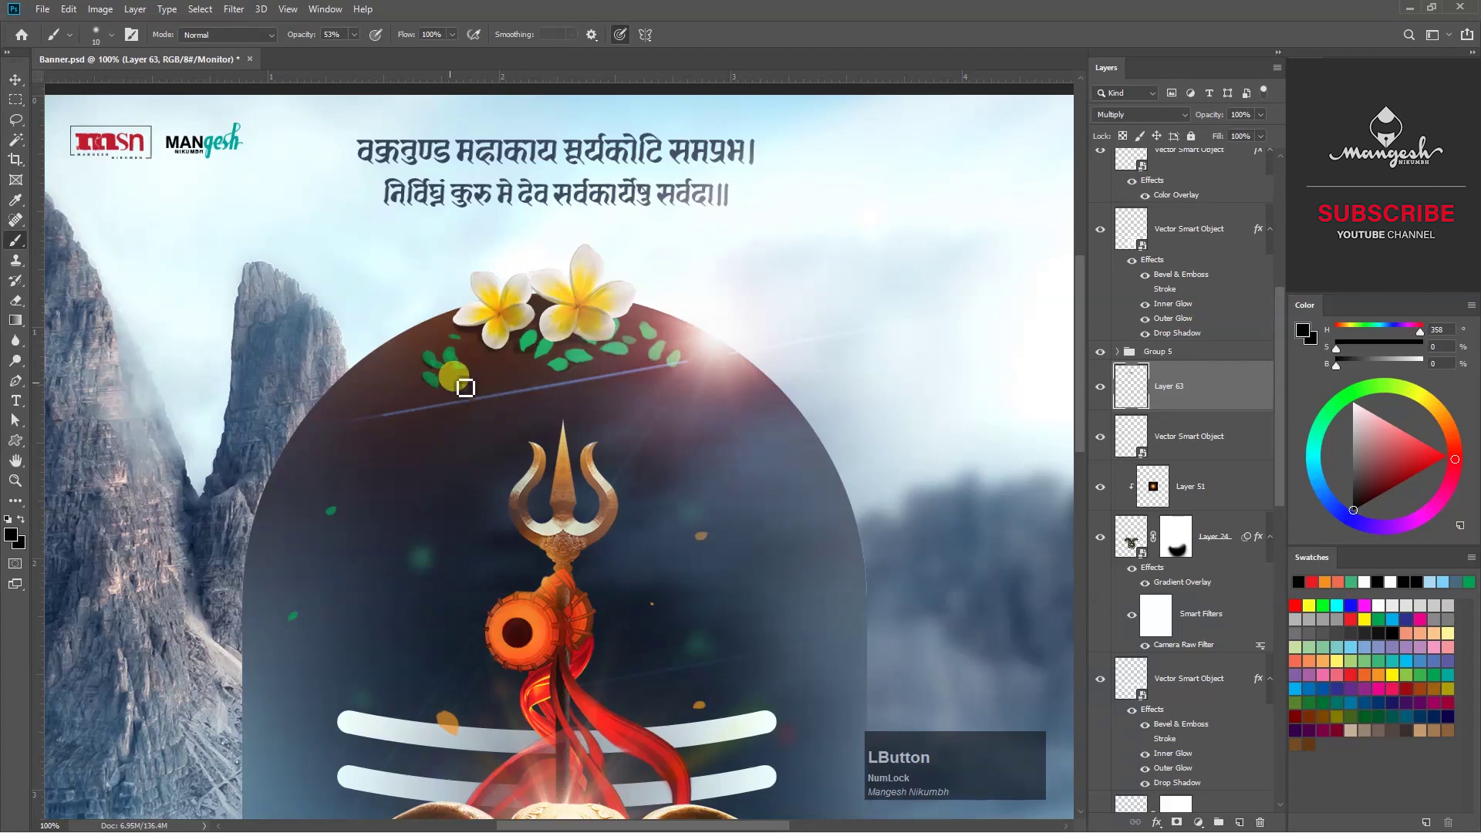
key("-")
left_click(1096, 393)
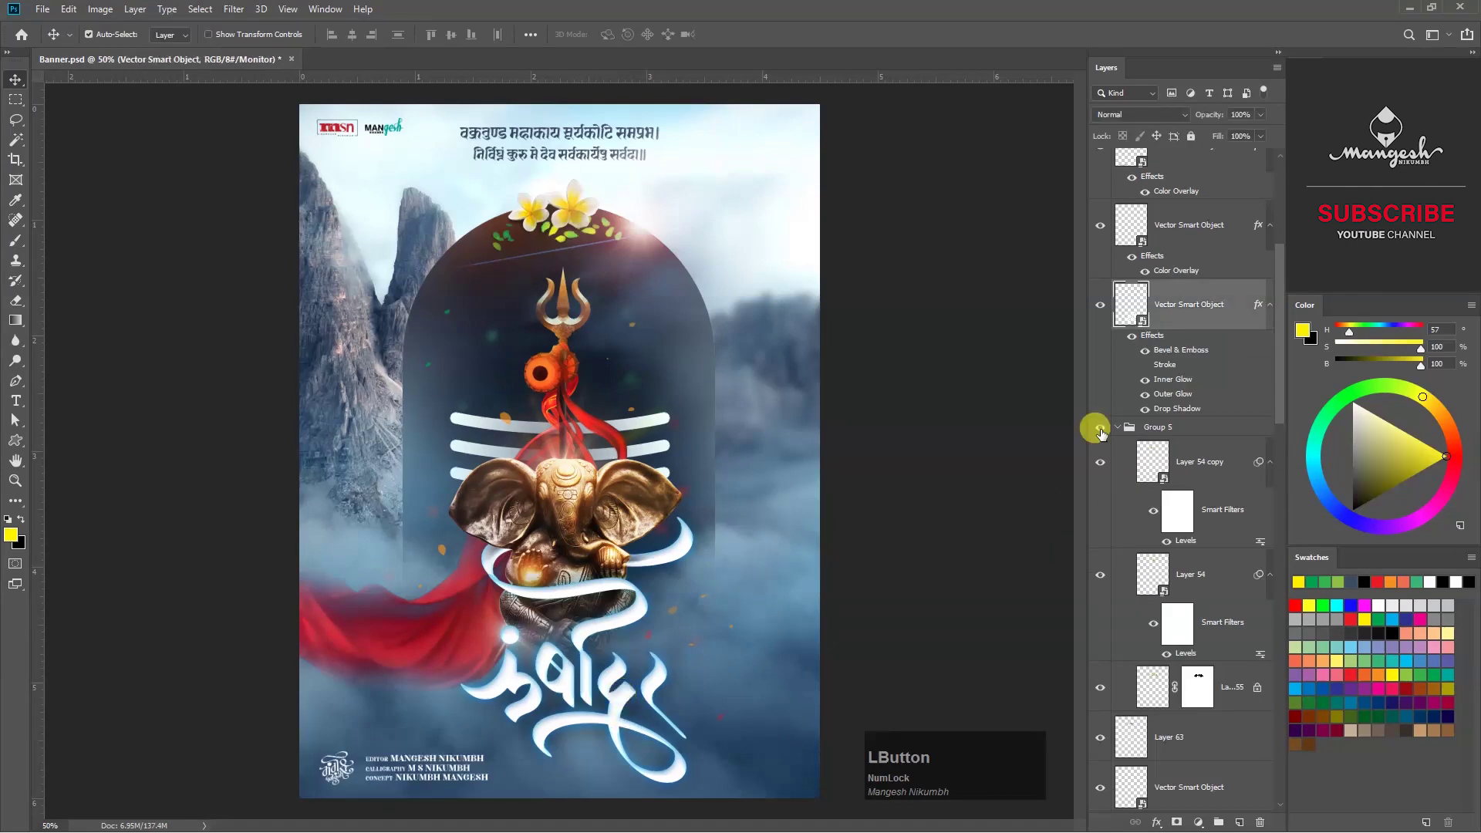
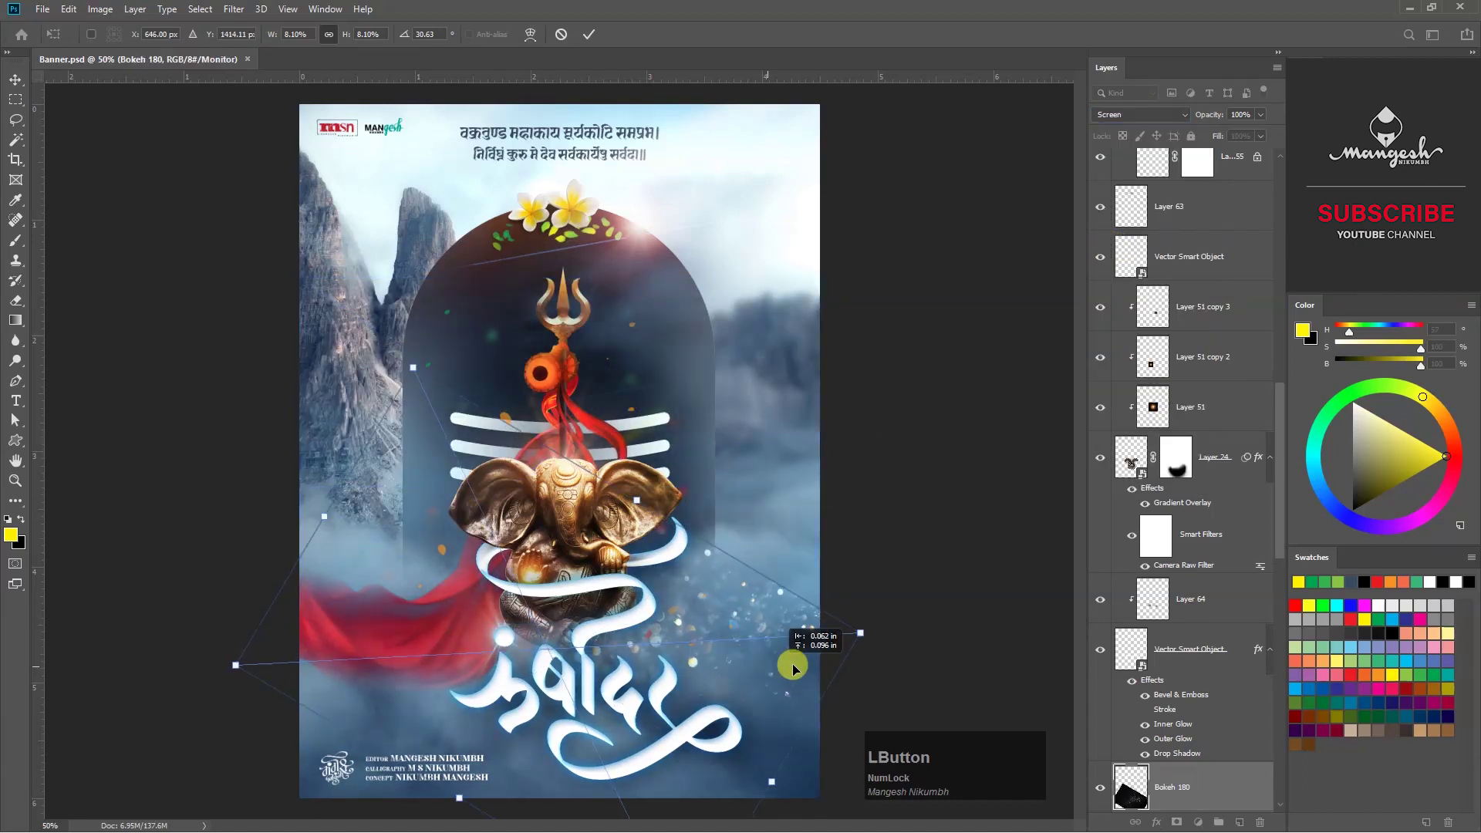
Place the Bokeh sparkle image blended across the lower poster around Ganesha and the title.
key("Return")
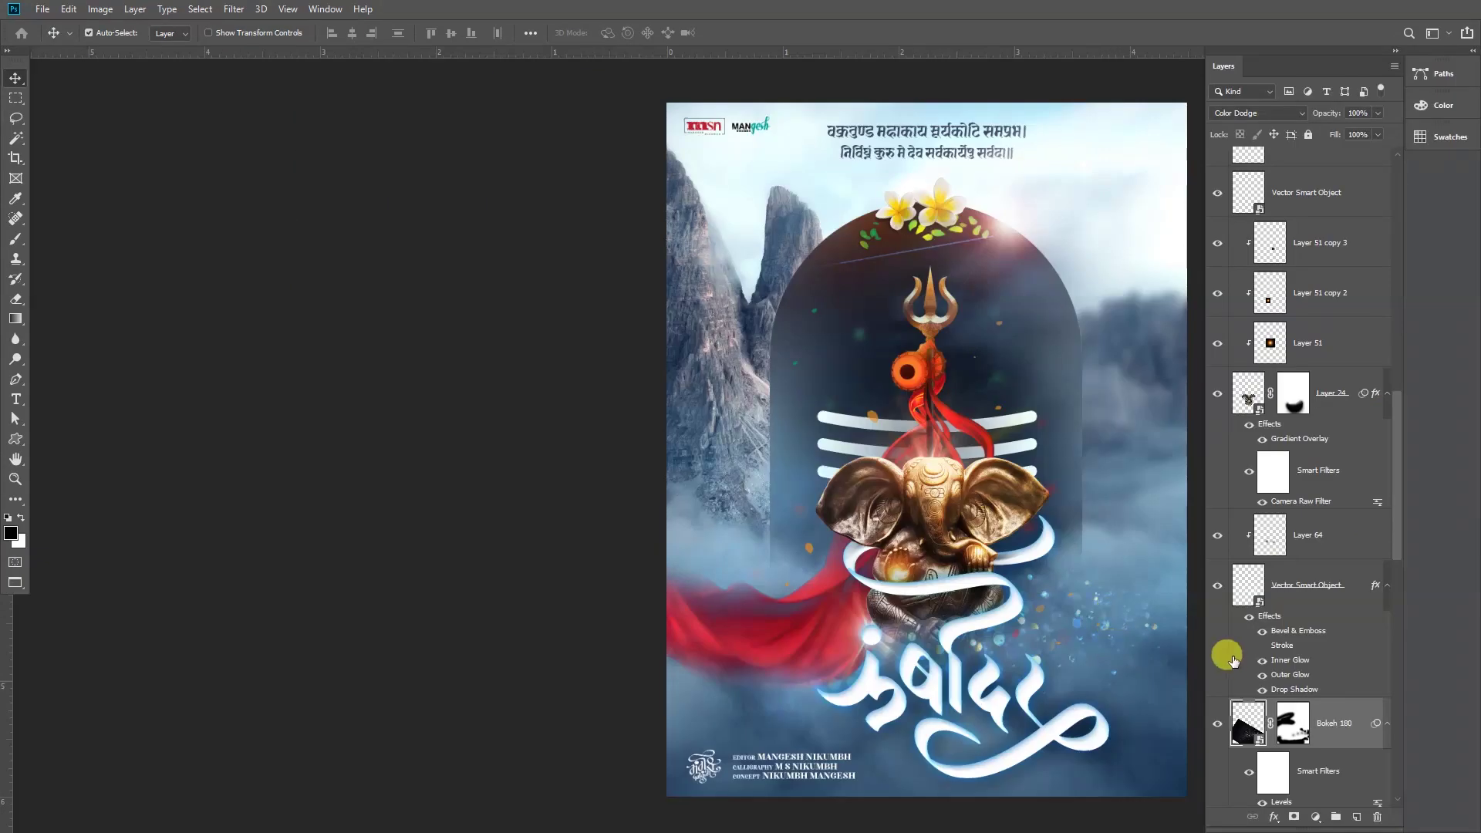